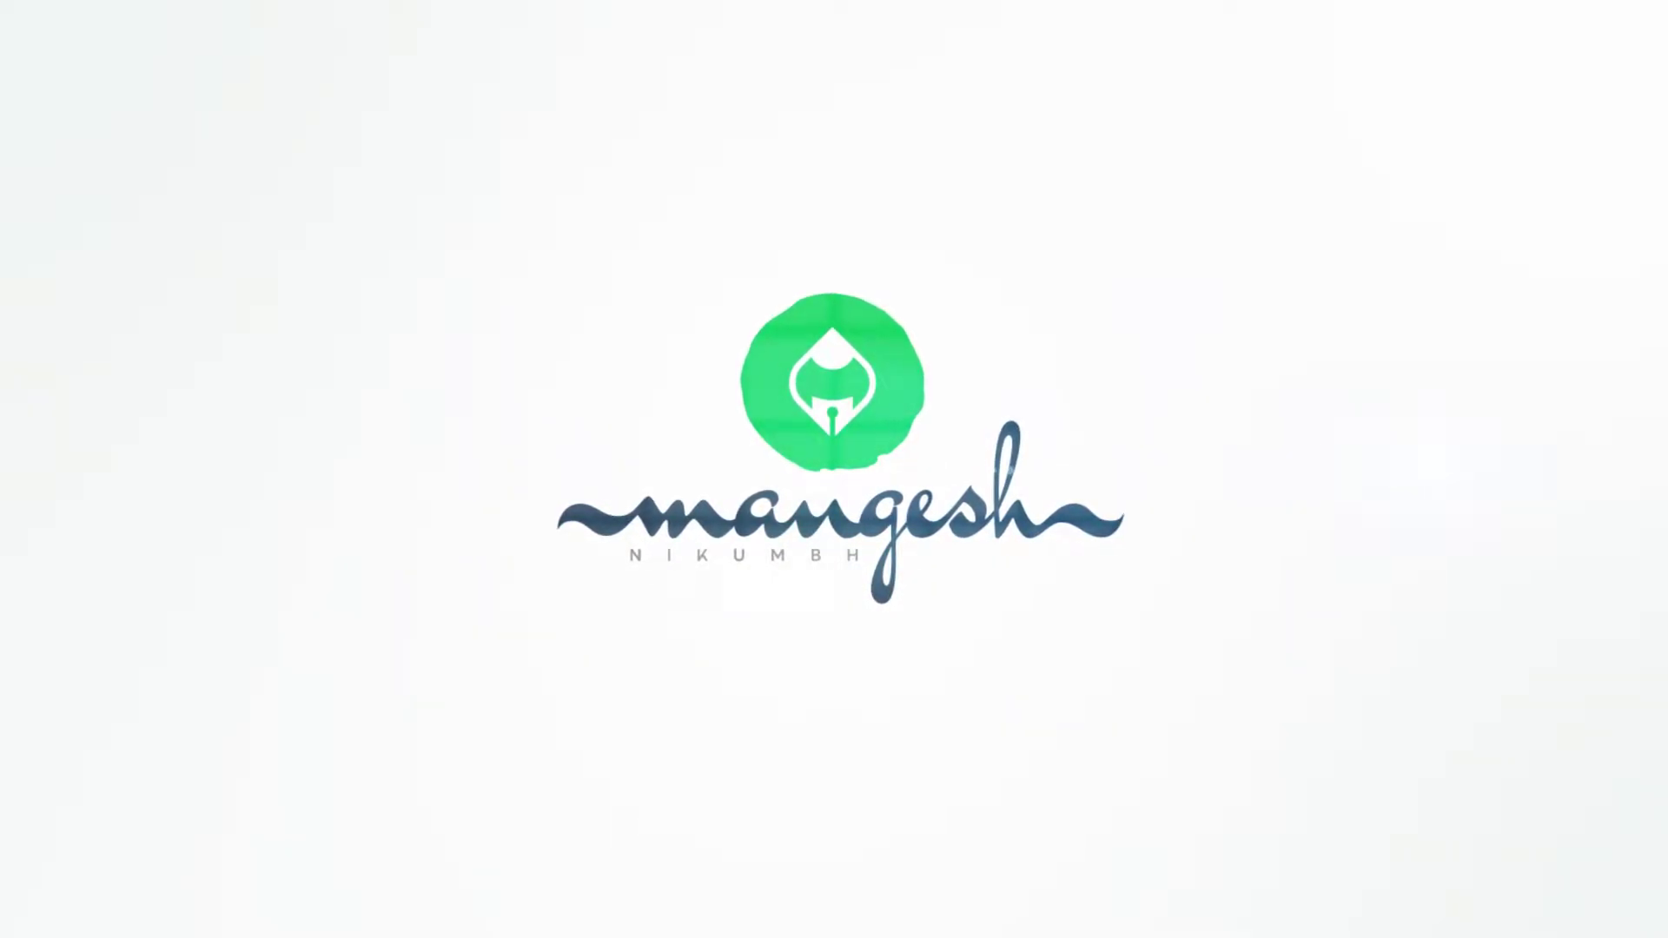
- Review the banner's 7 × 9 inch, 300 ppi image size settings
key("|")
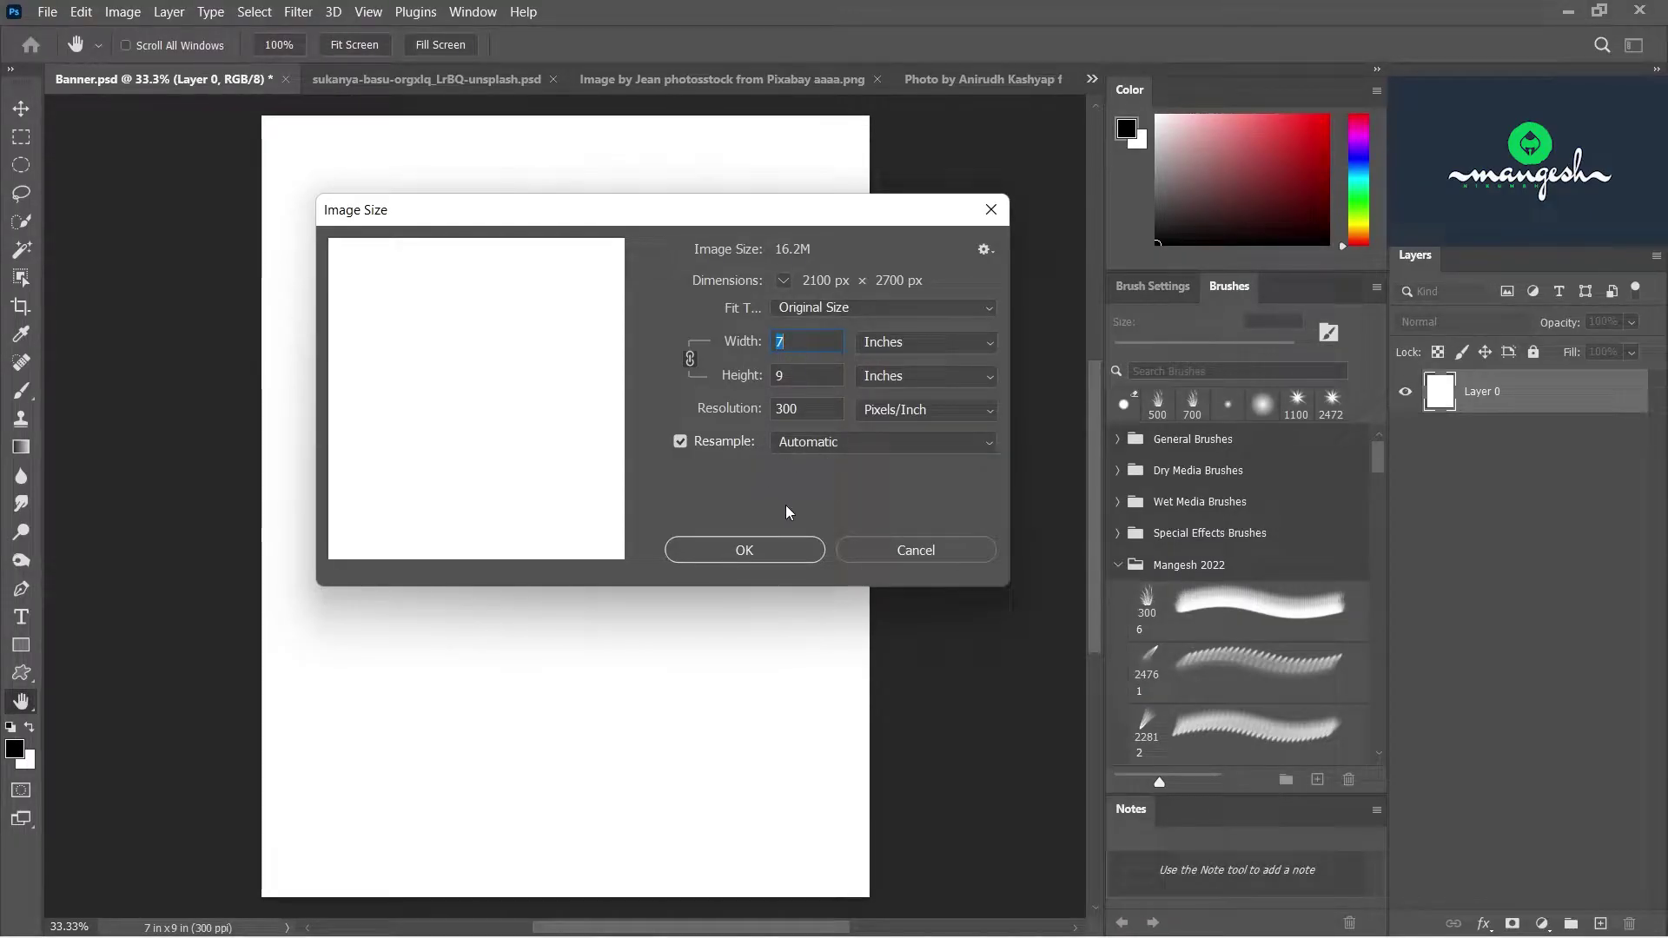
- Select the Durga idol as subject and mask away its orange background
left_click(887, 557)
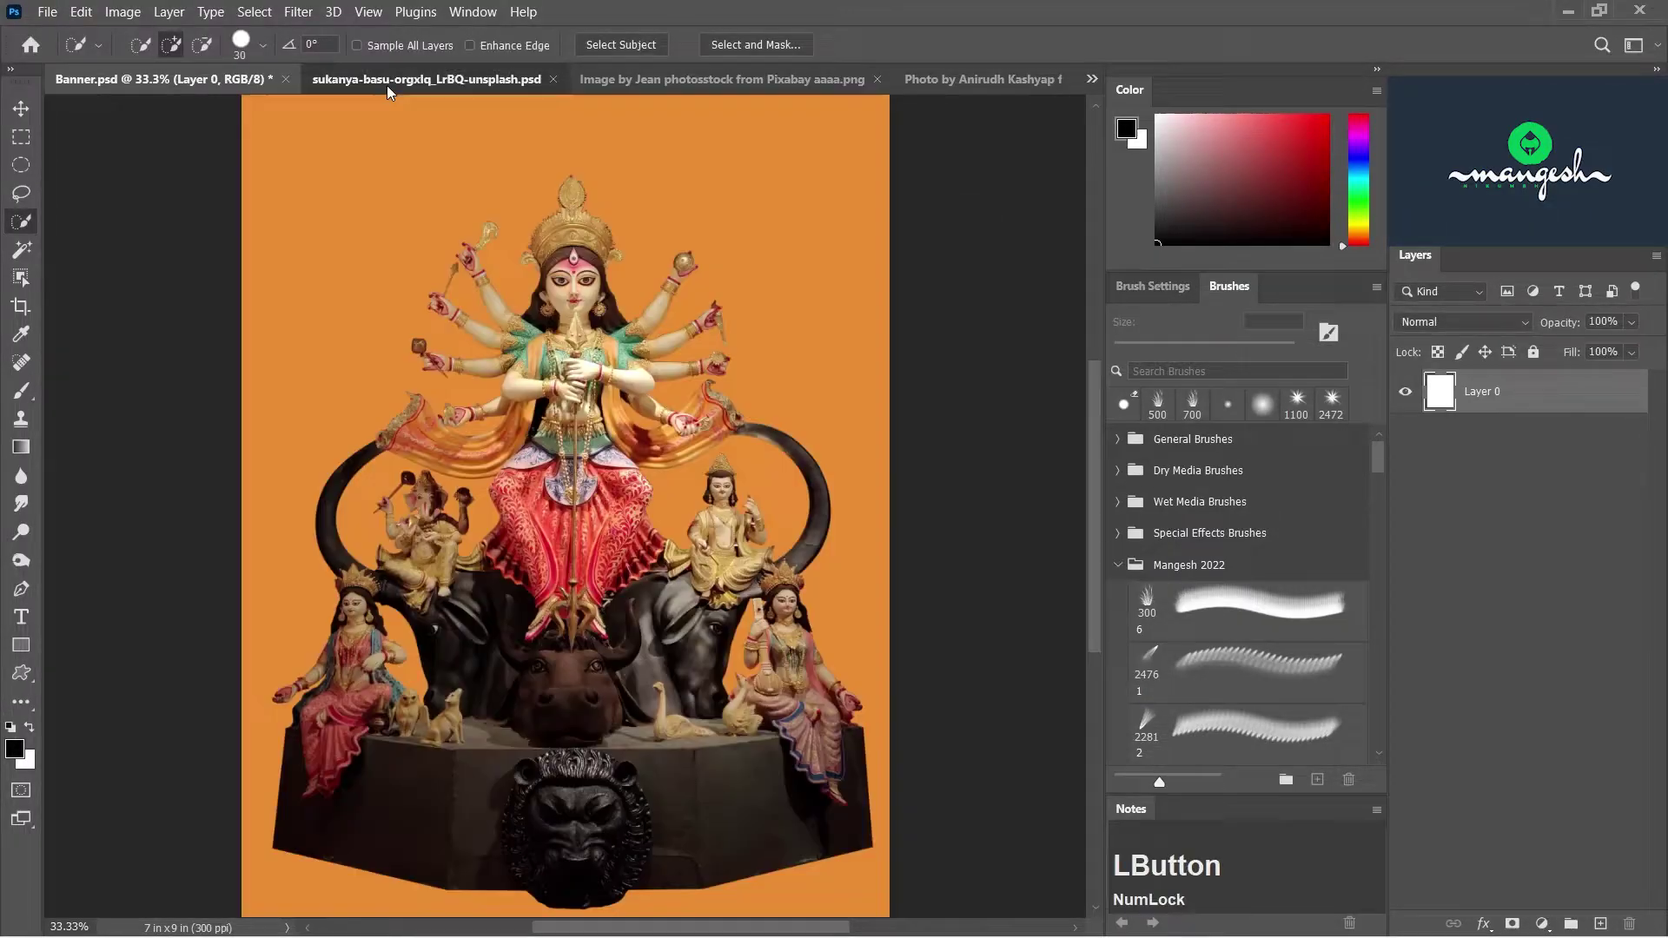
left_click(1479, 393)
left_click(1478, 394)
left_click(1479, 393)
right_click(1567, 395)
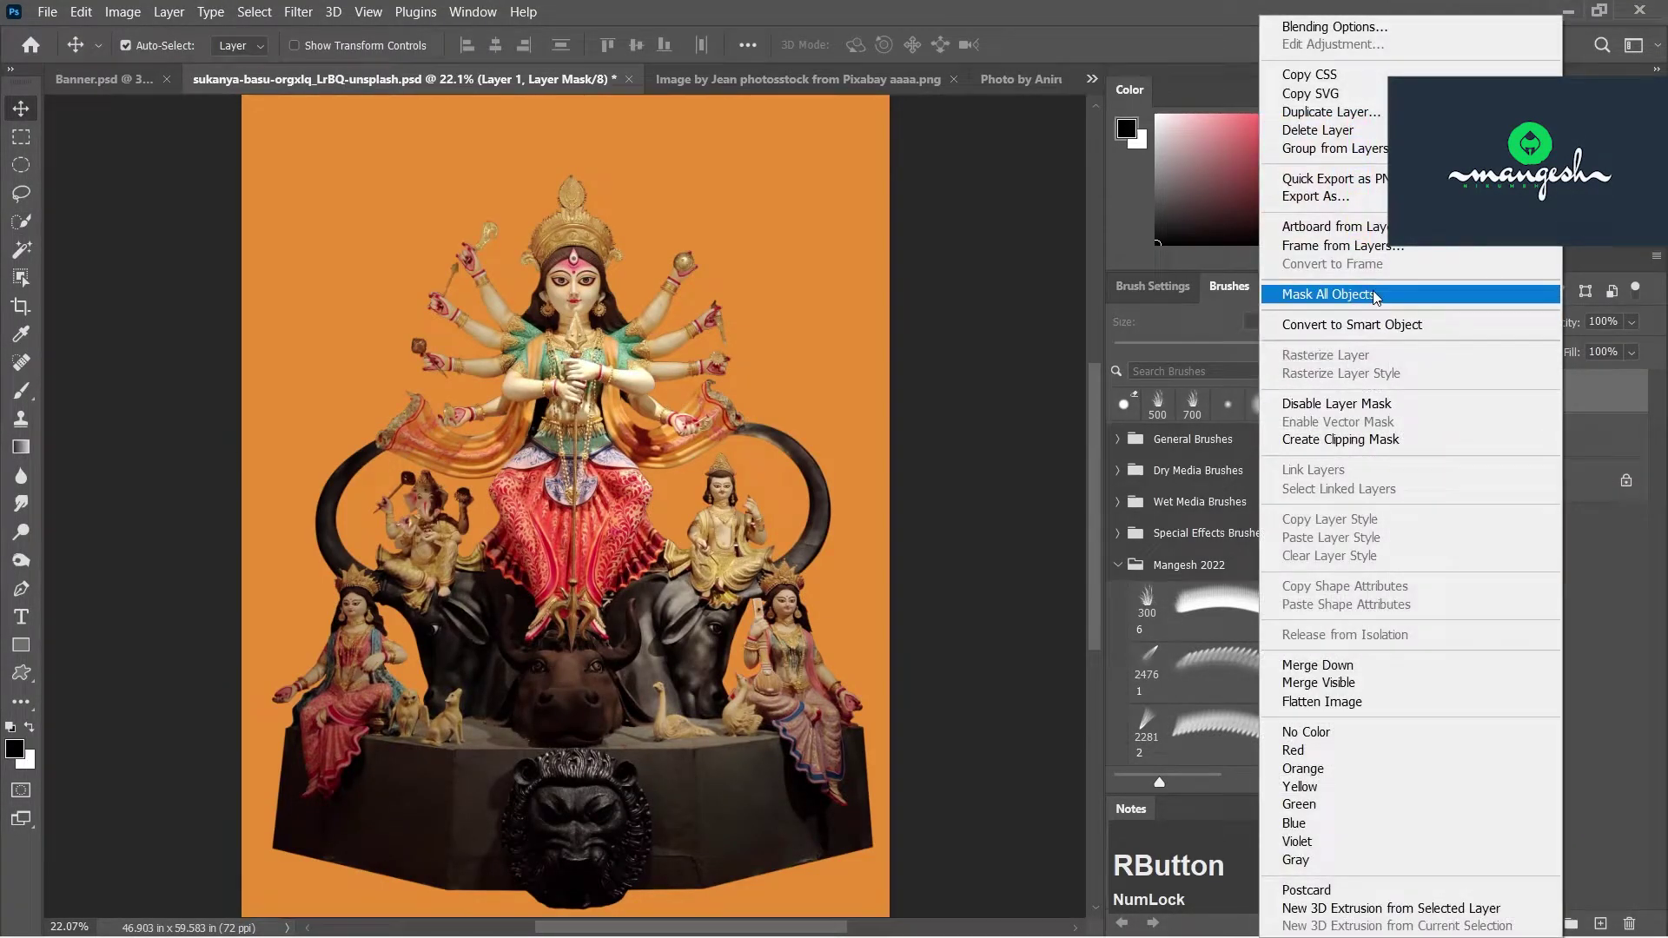
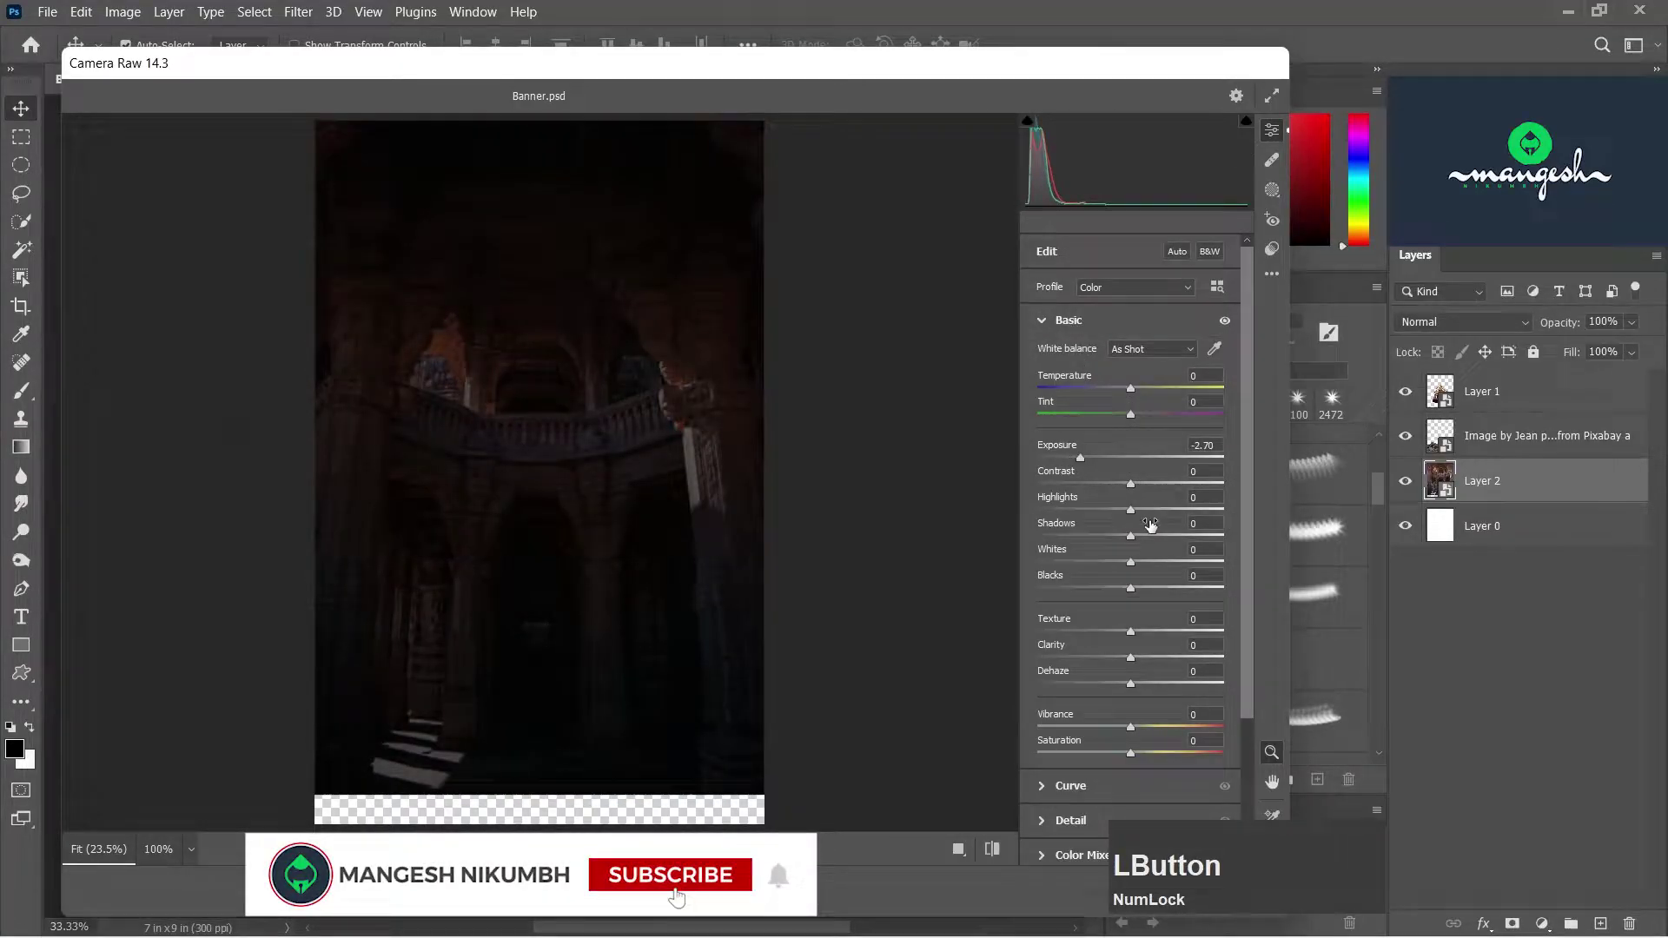
- Grade the temple in Camera Raw with lower exposure, raised shadows and blacks, cut whites
left_click(1144, 593)
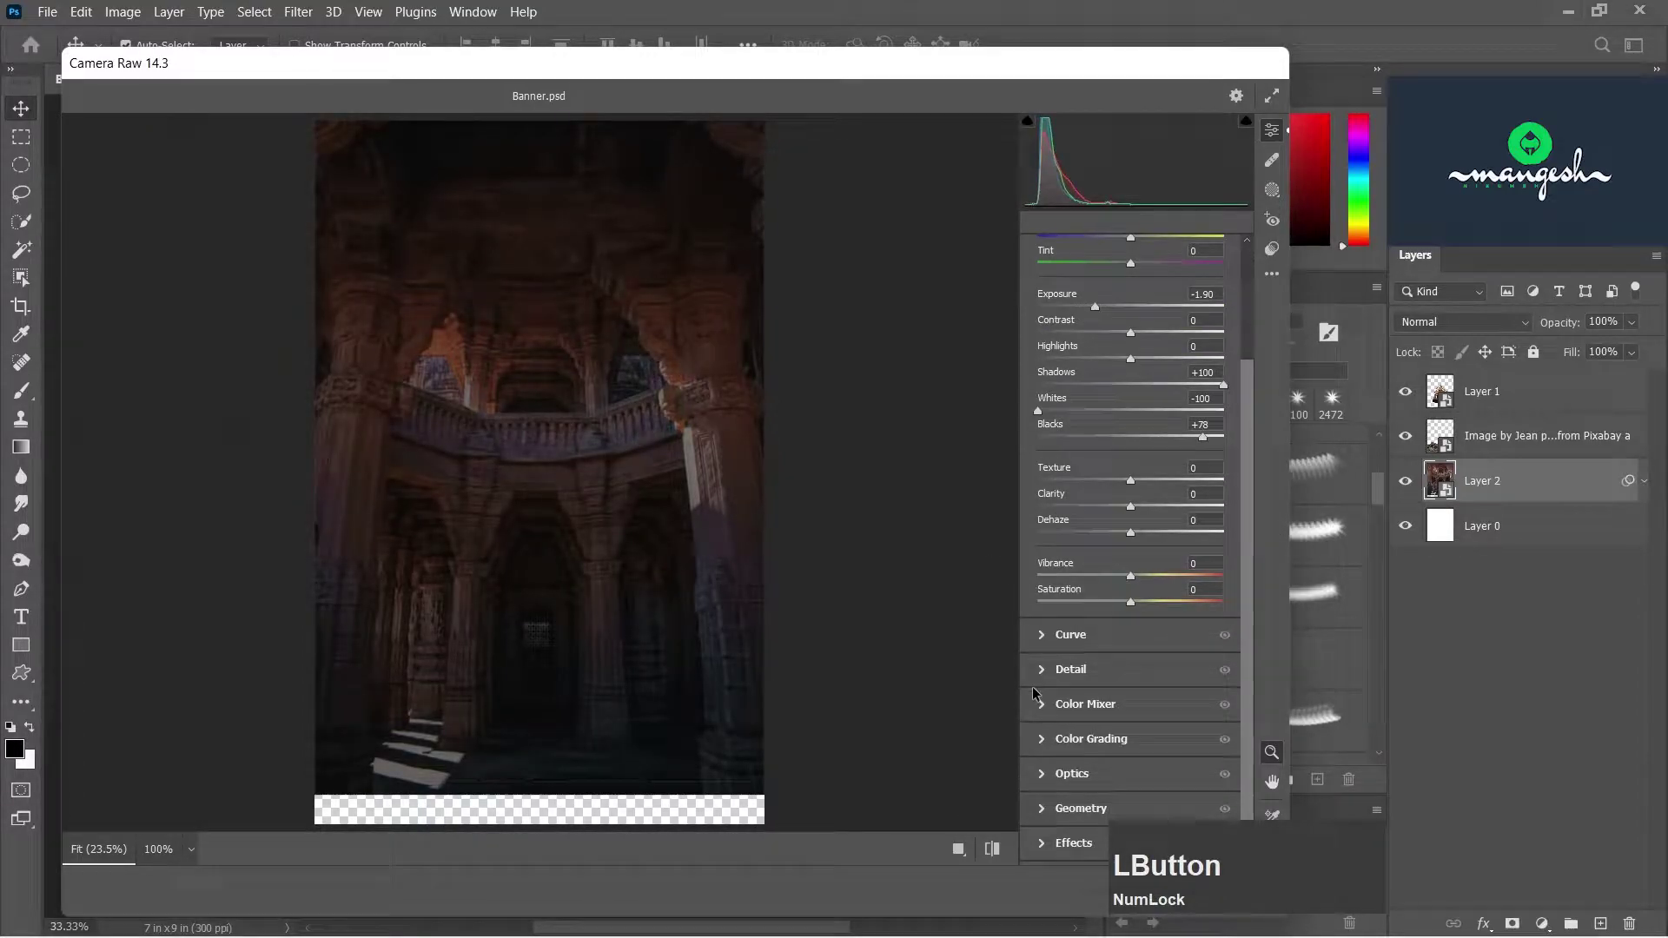
left_click(1135, 334)
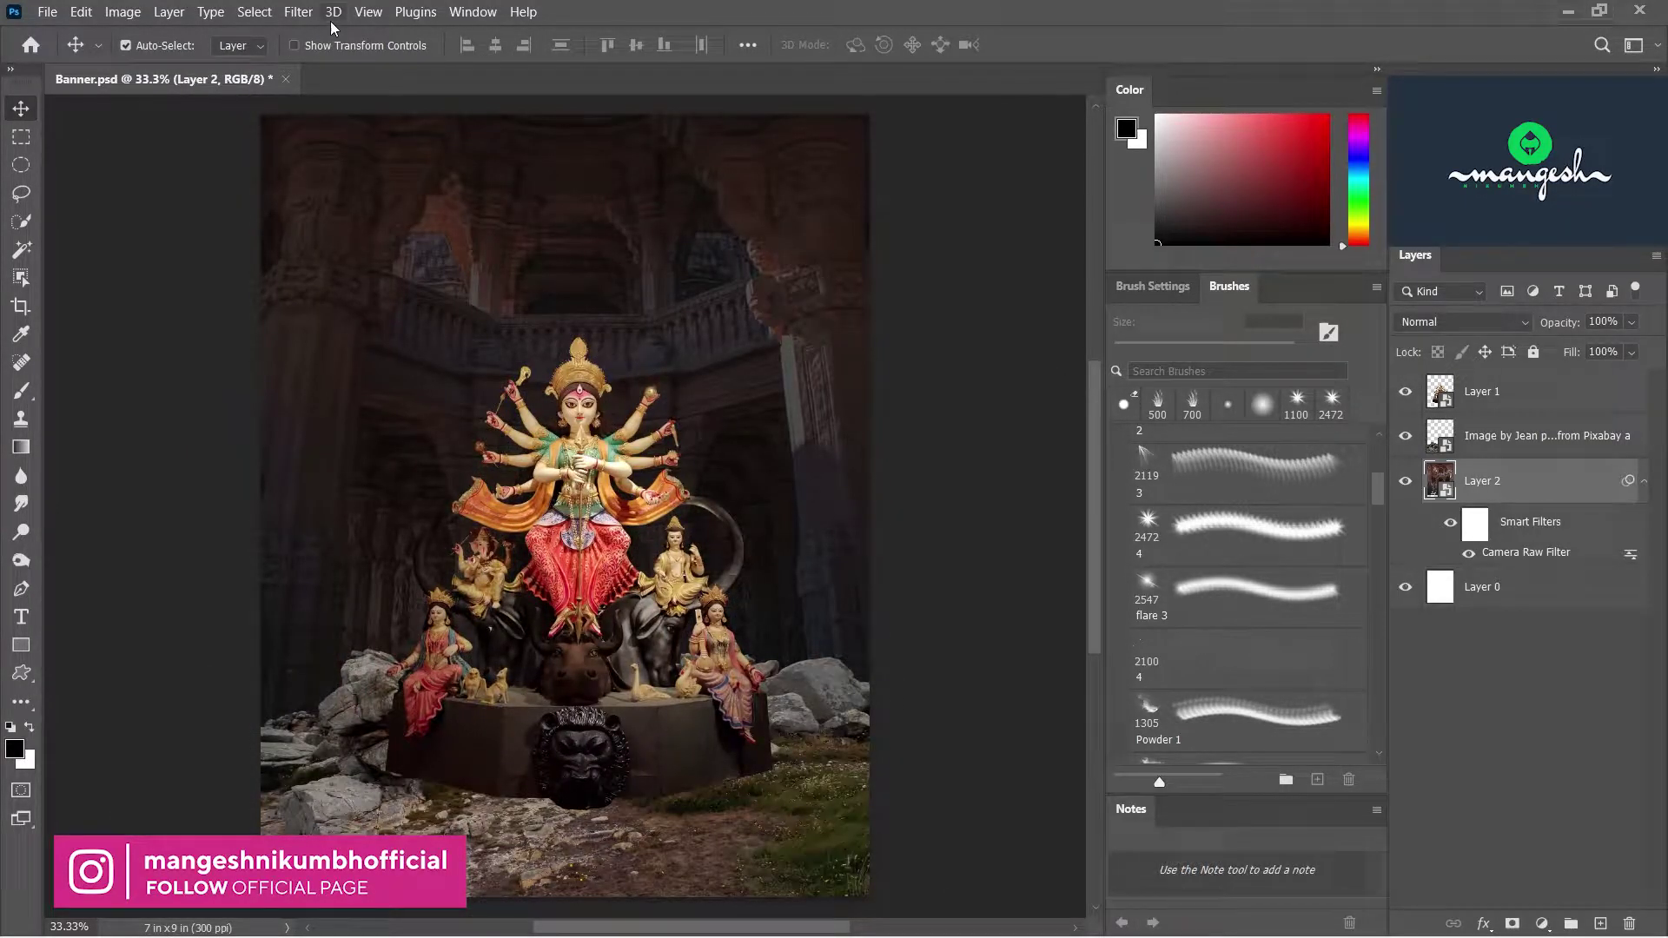
- Soften the temple background with a 5 pixel Gaussian Blur
left_click(298, 15)
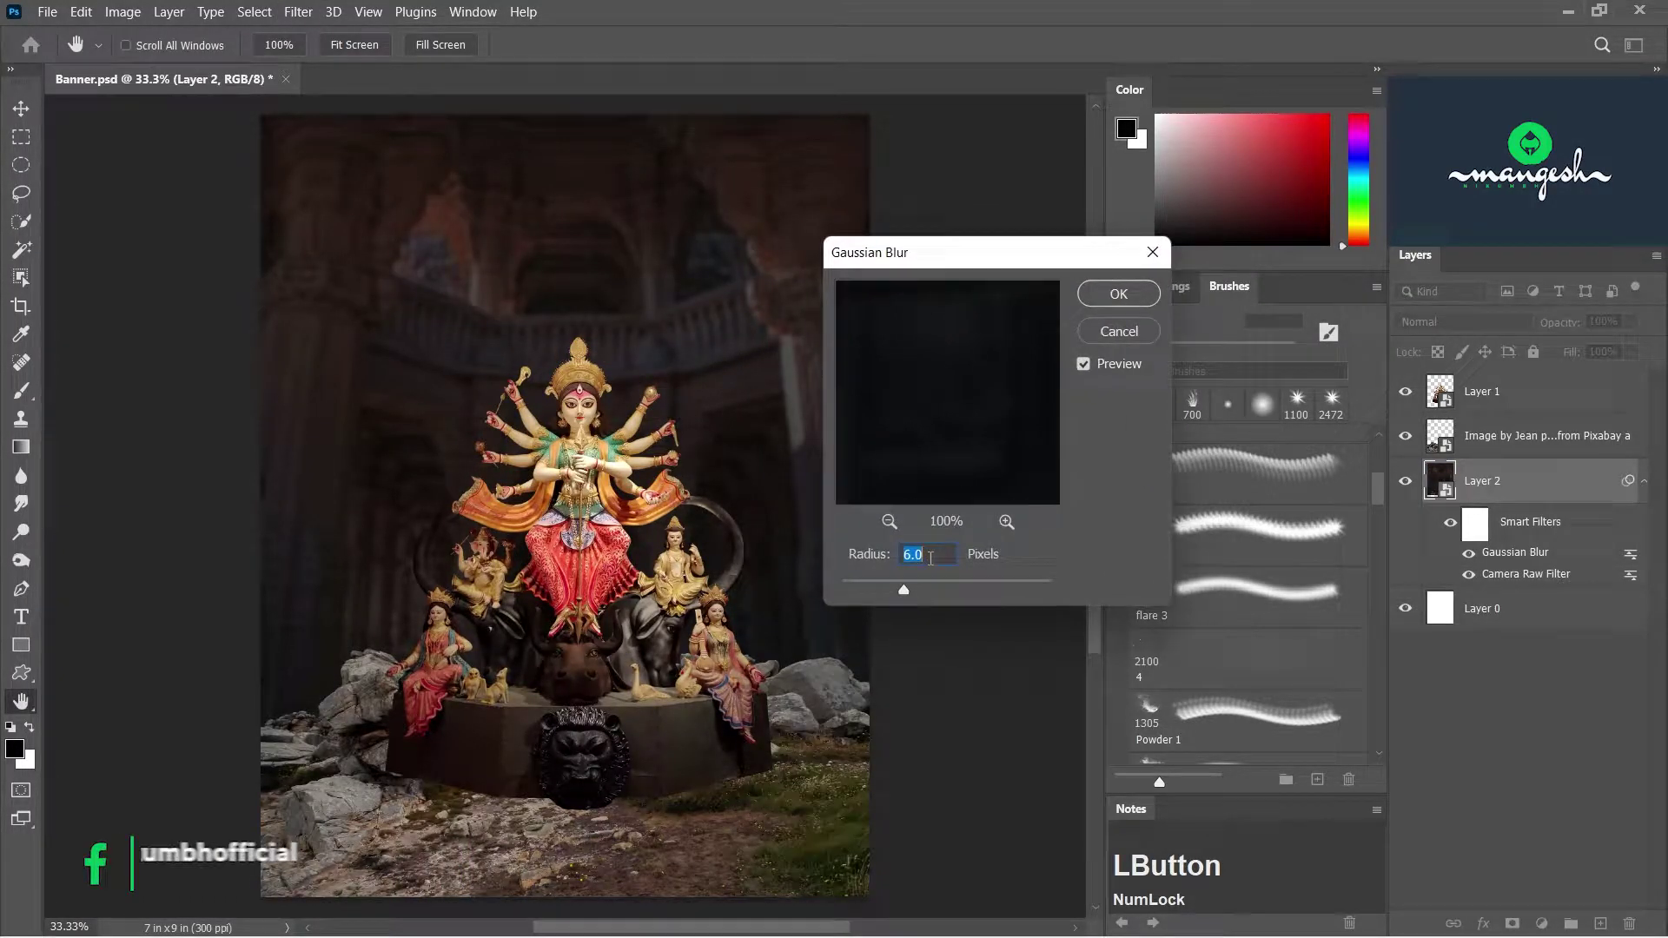
key("KP_5")
key("BackSpace")
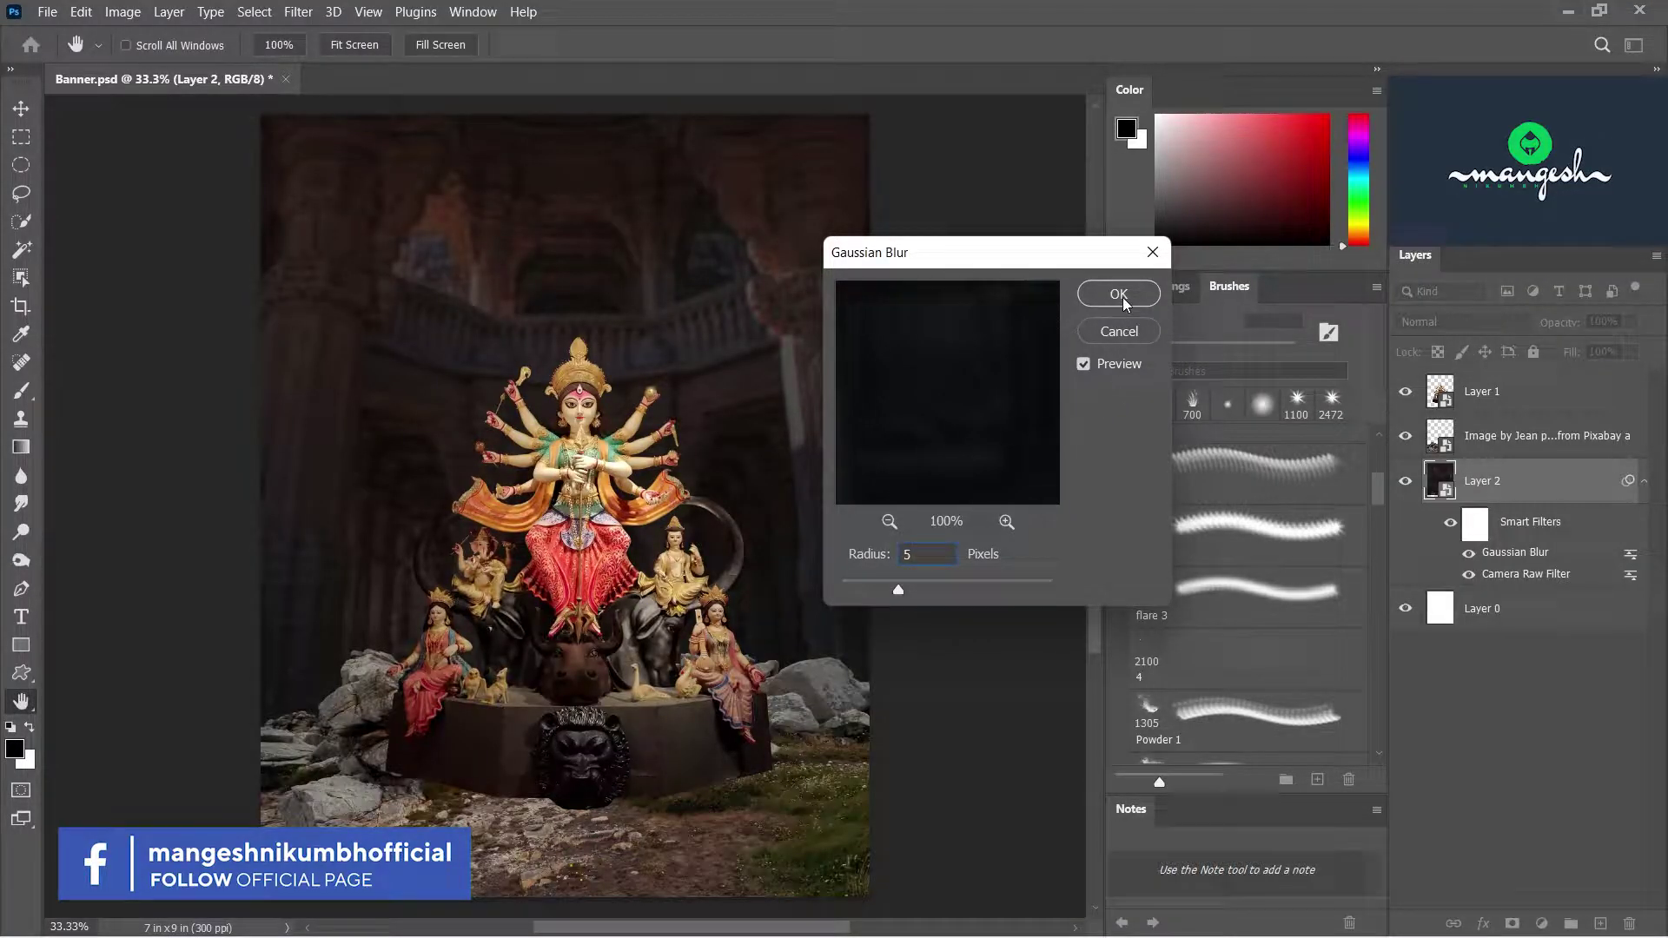
key("BackSpace")
- Mask the idol layer and paint its base softly into the rocks with a small low-flow brush
left_click(1126, 309)
left_click(1660, 484)
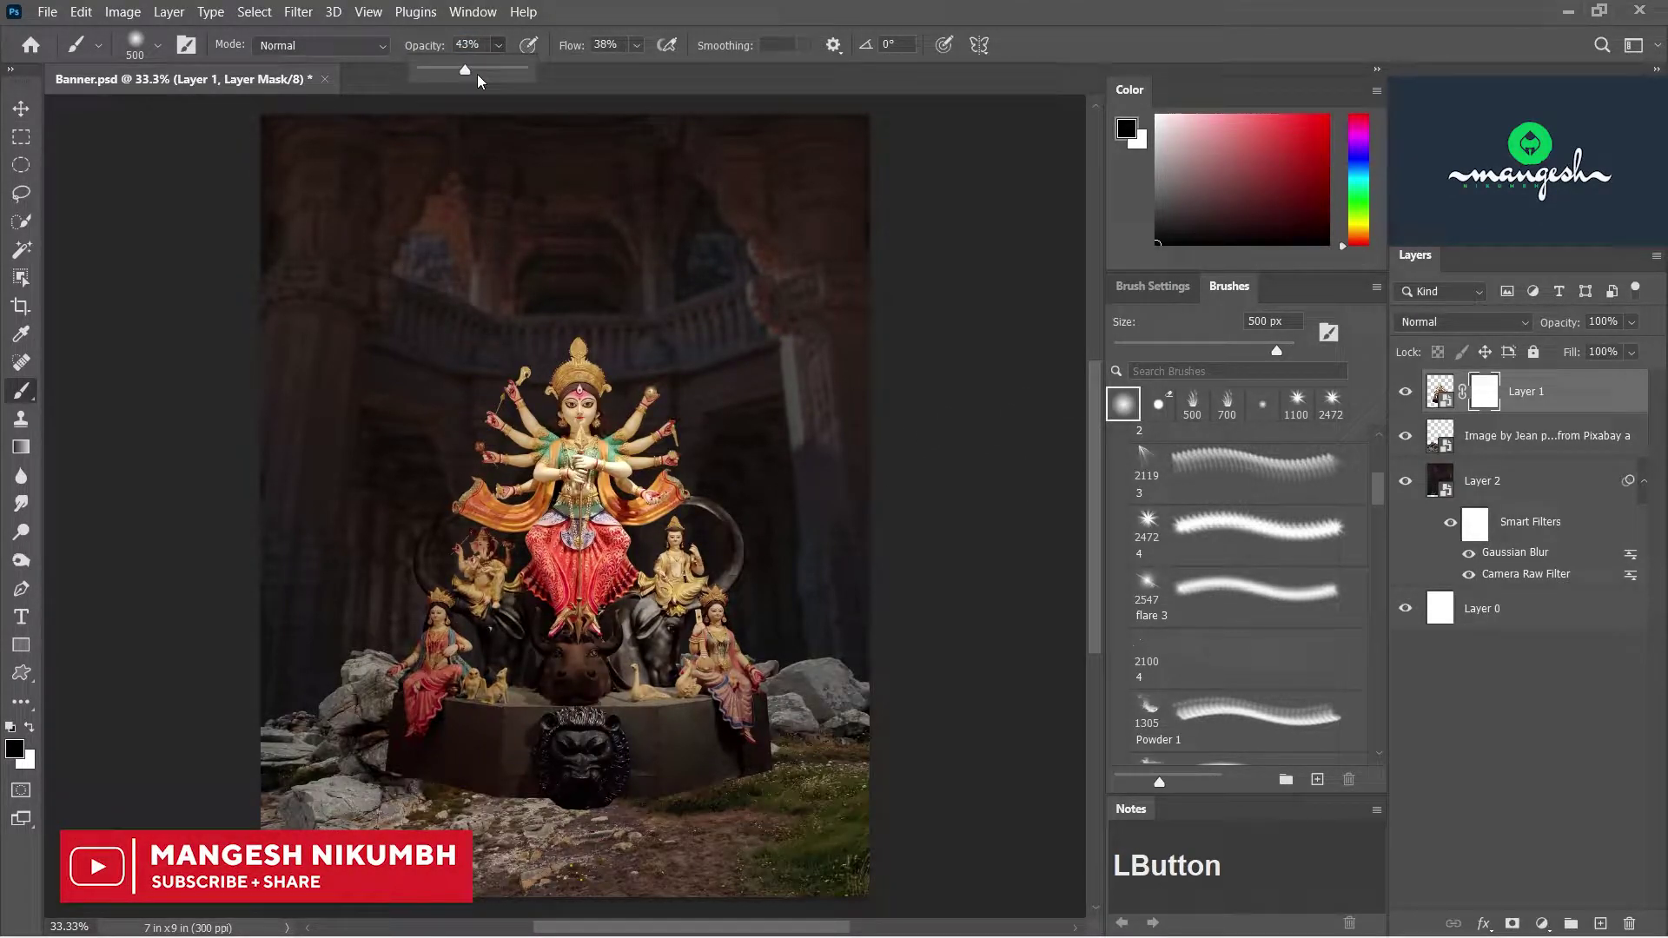
type("[[[[")
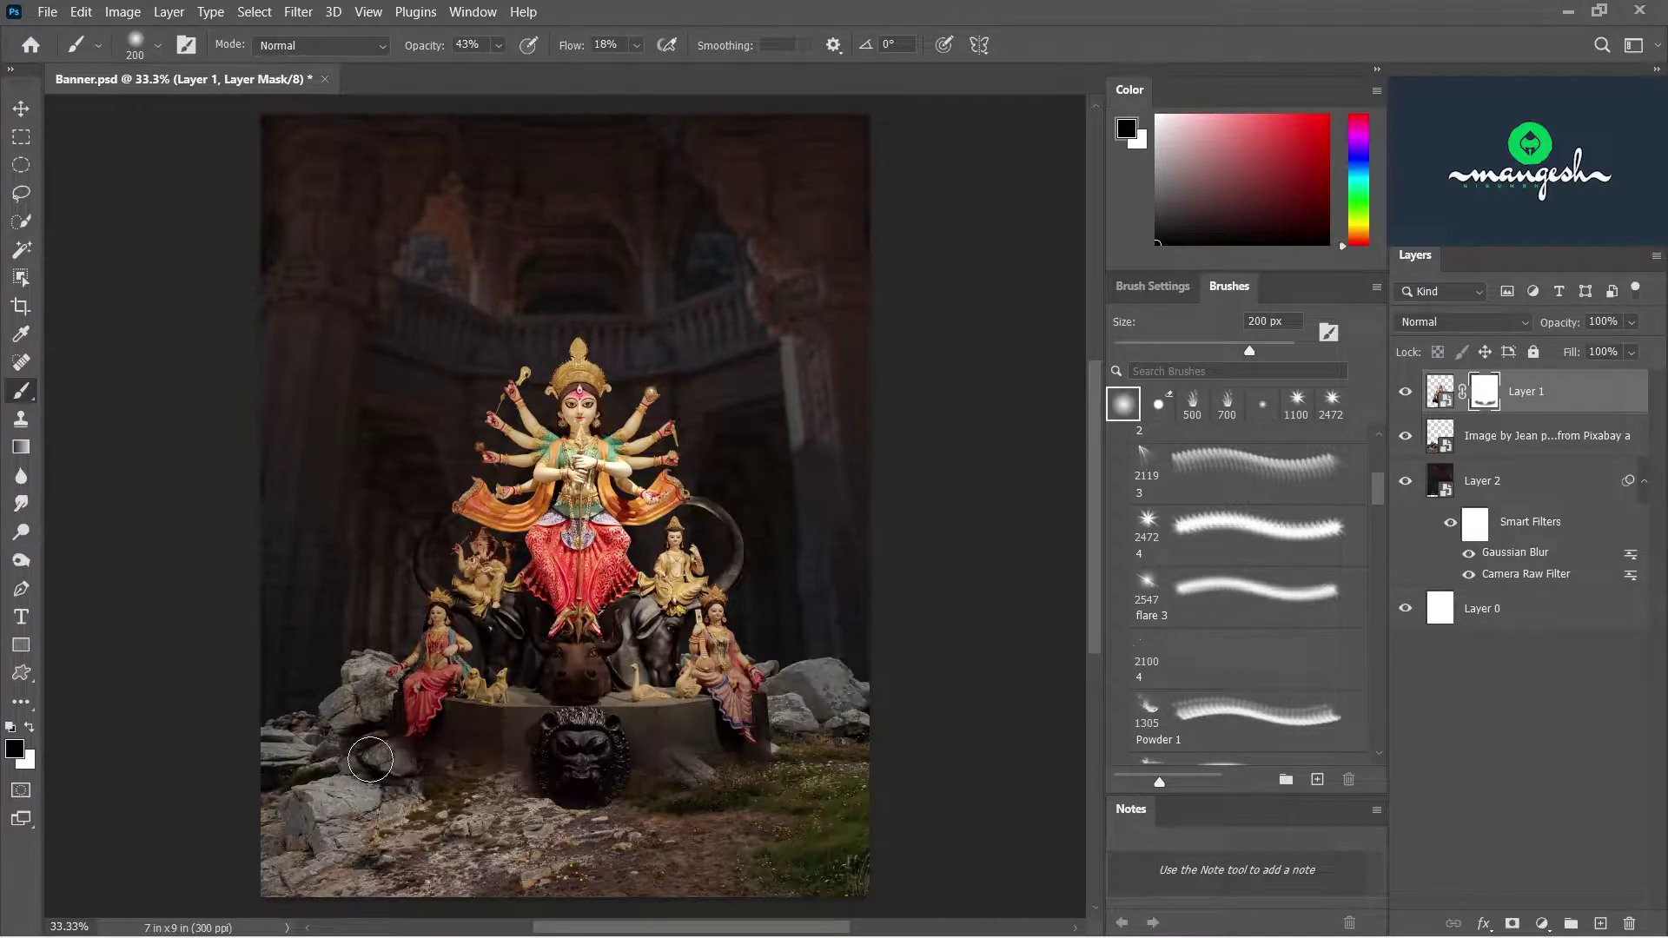
key("x")
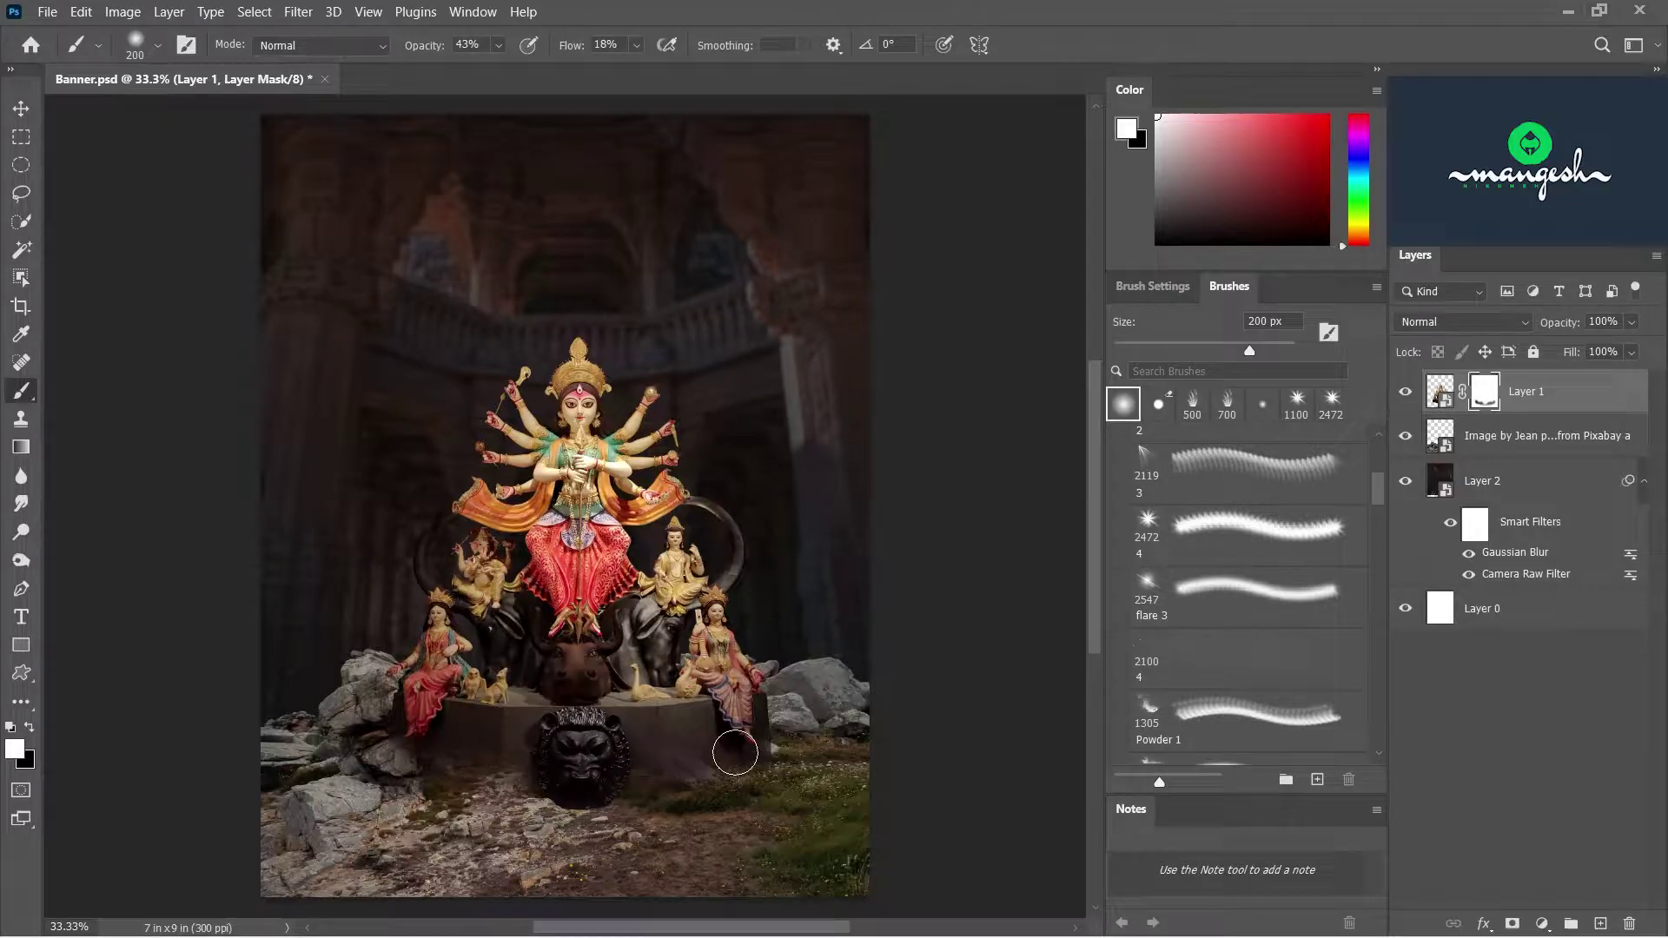
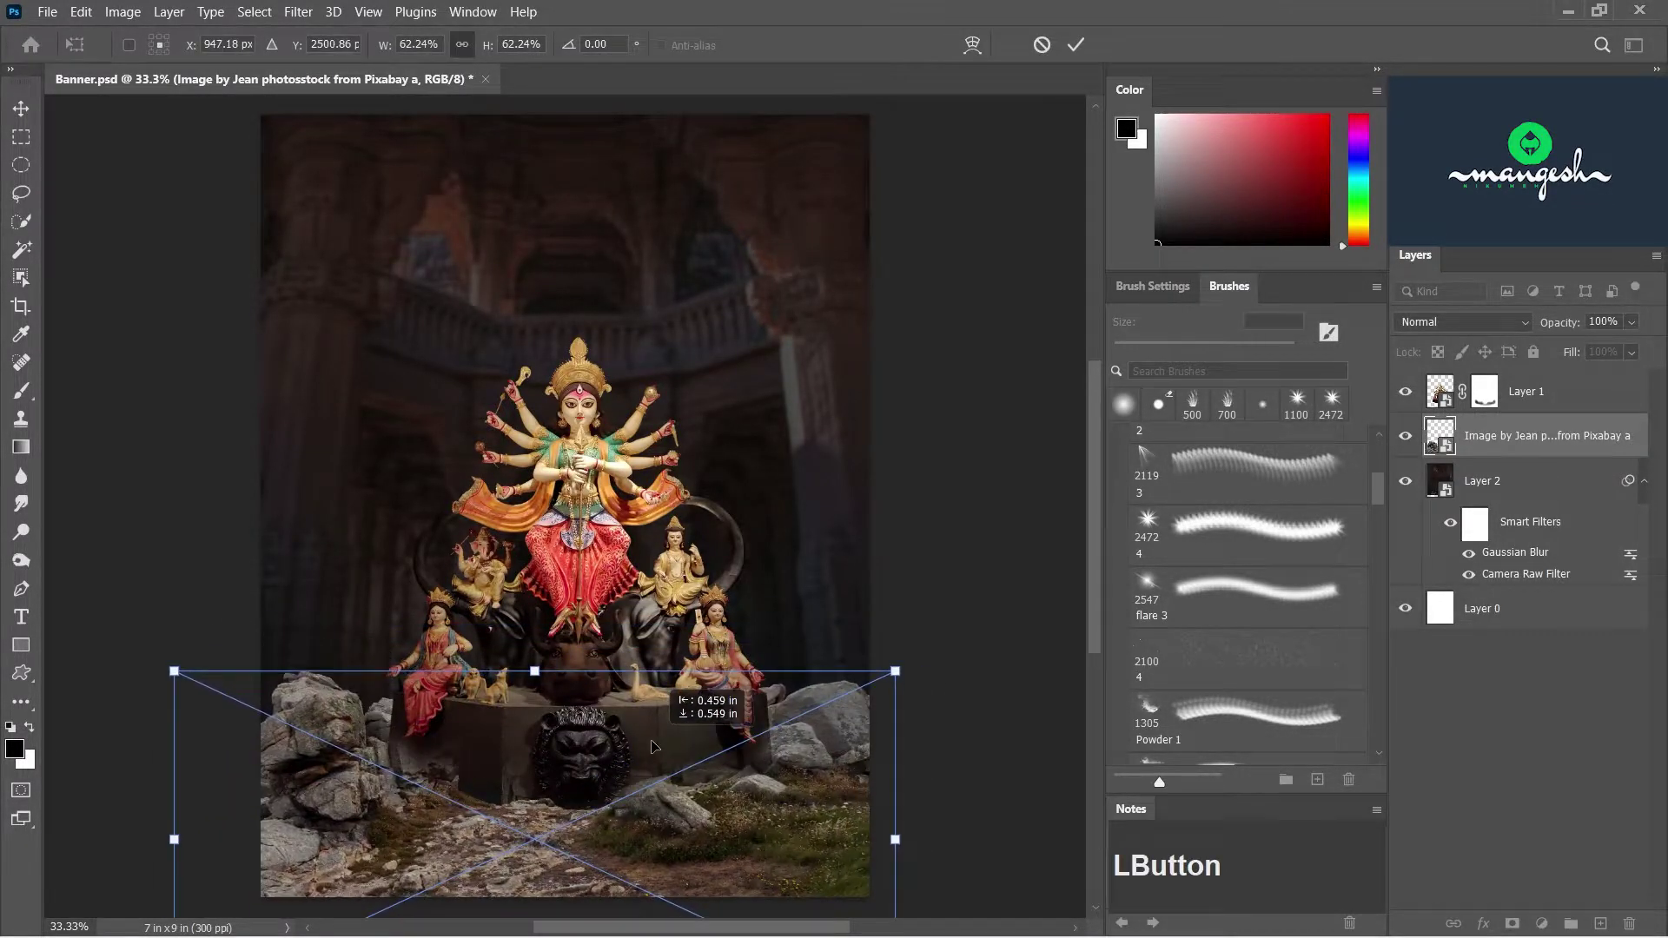
- Commit the rocks placement and duplicate the rocks layer
key("Return")
right_click(1550, 441)
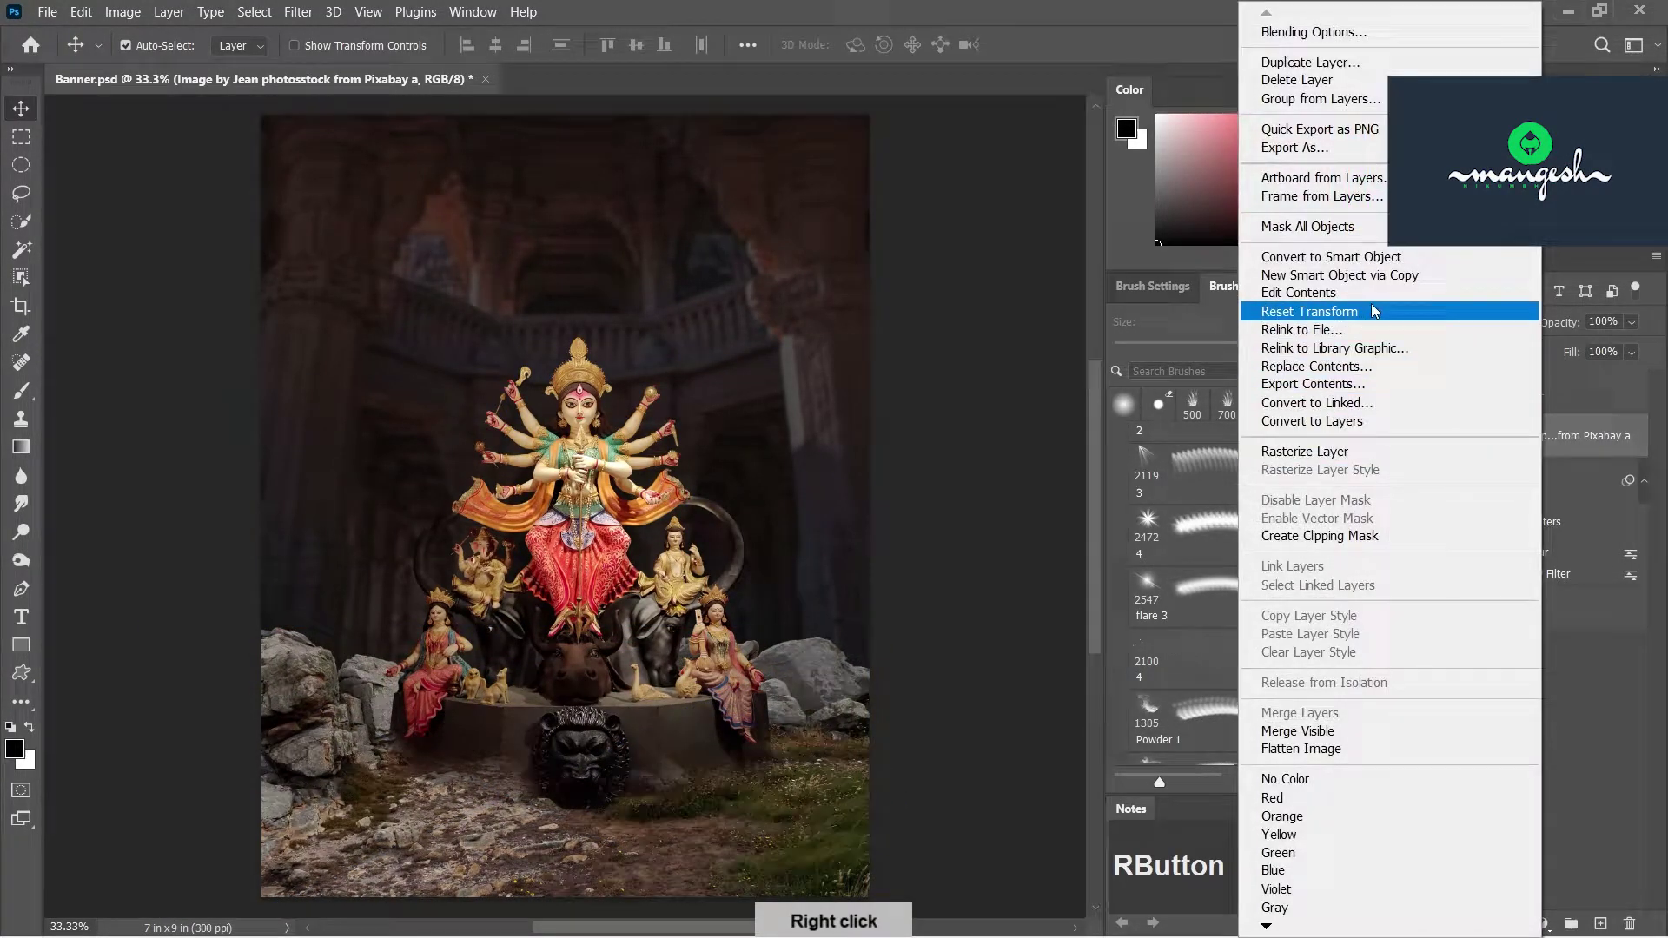
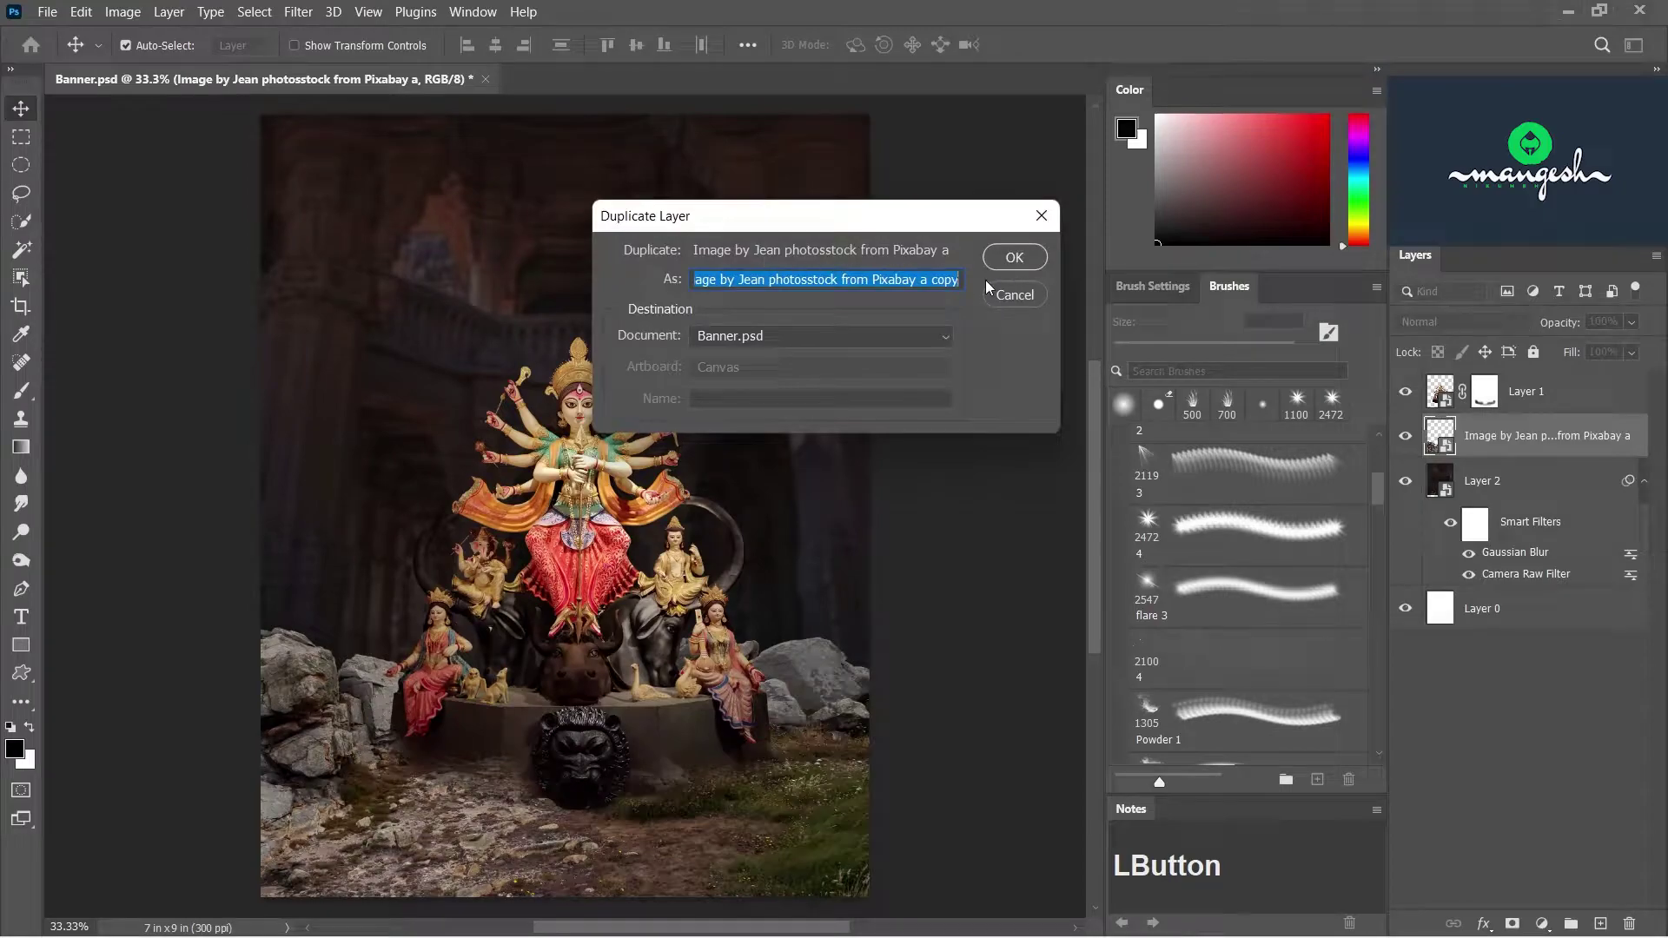
left_click(1663, 534)
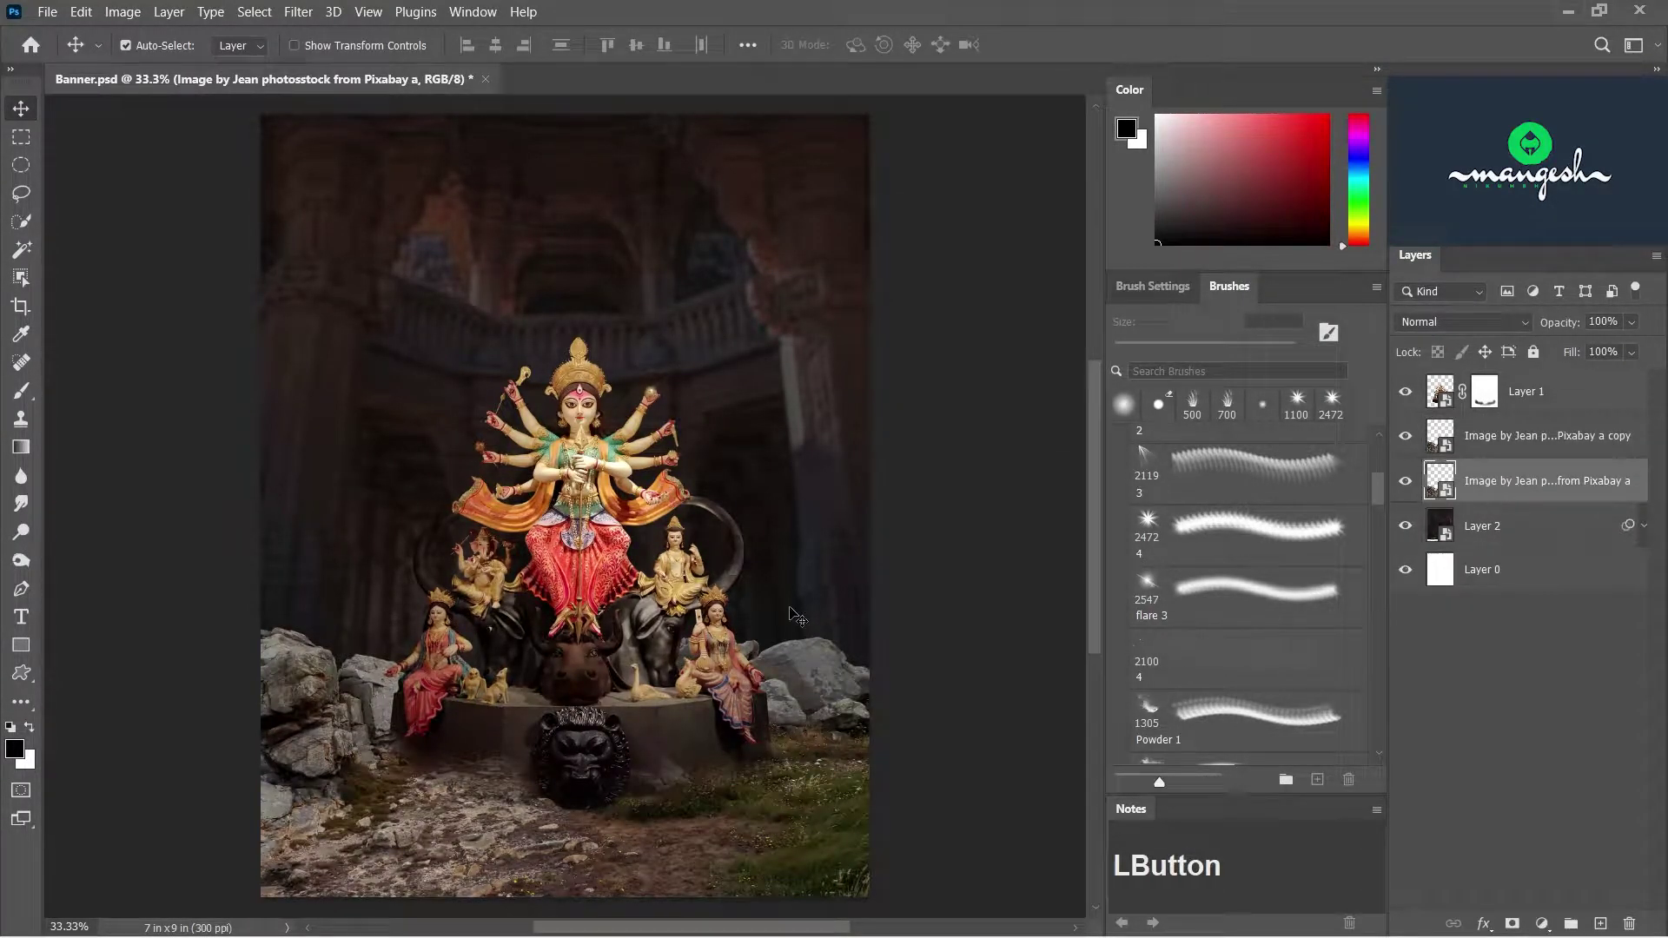
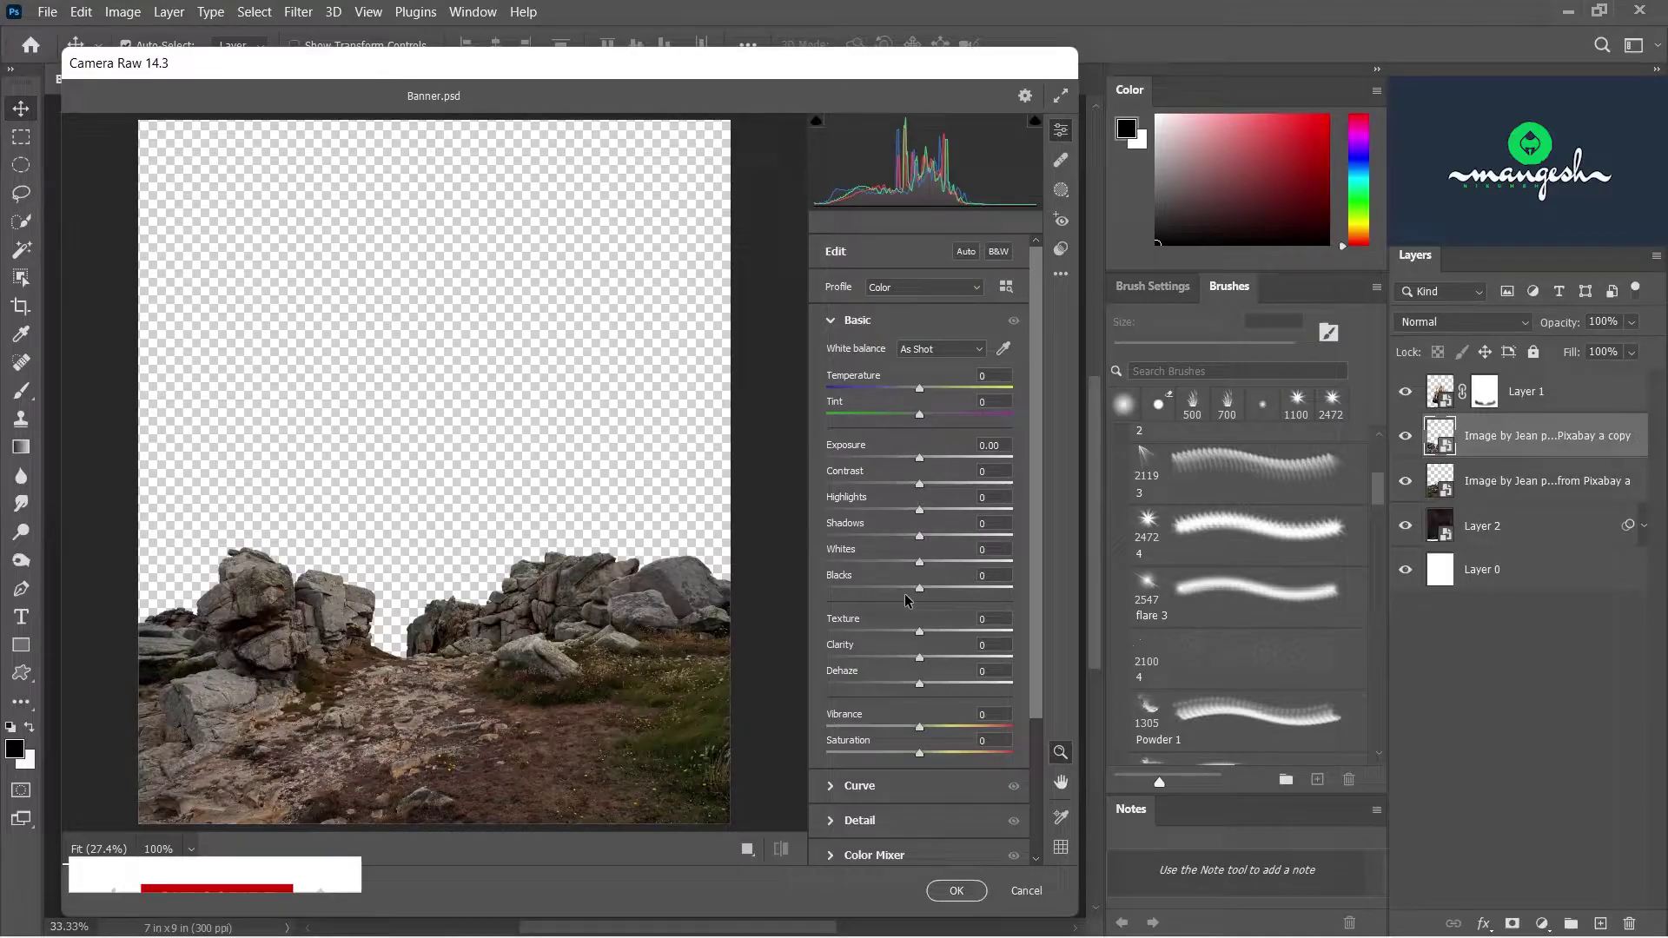
- Grade the rocks copy in Camera Raw with boosted texture and clarity and lower exposure
left_click(935, 662)
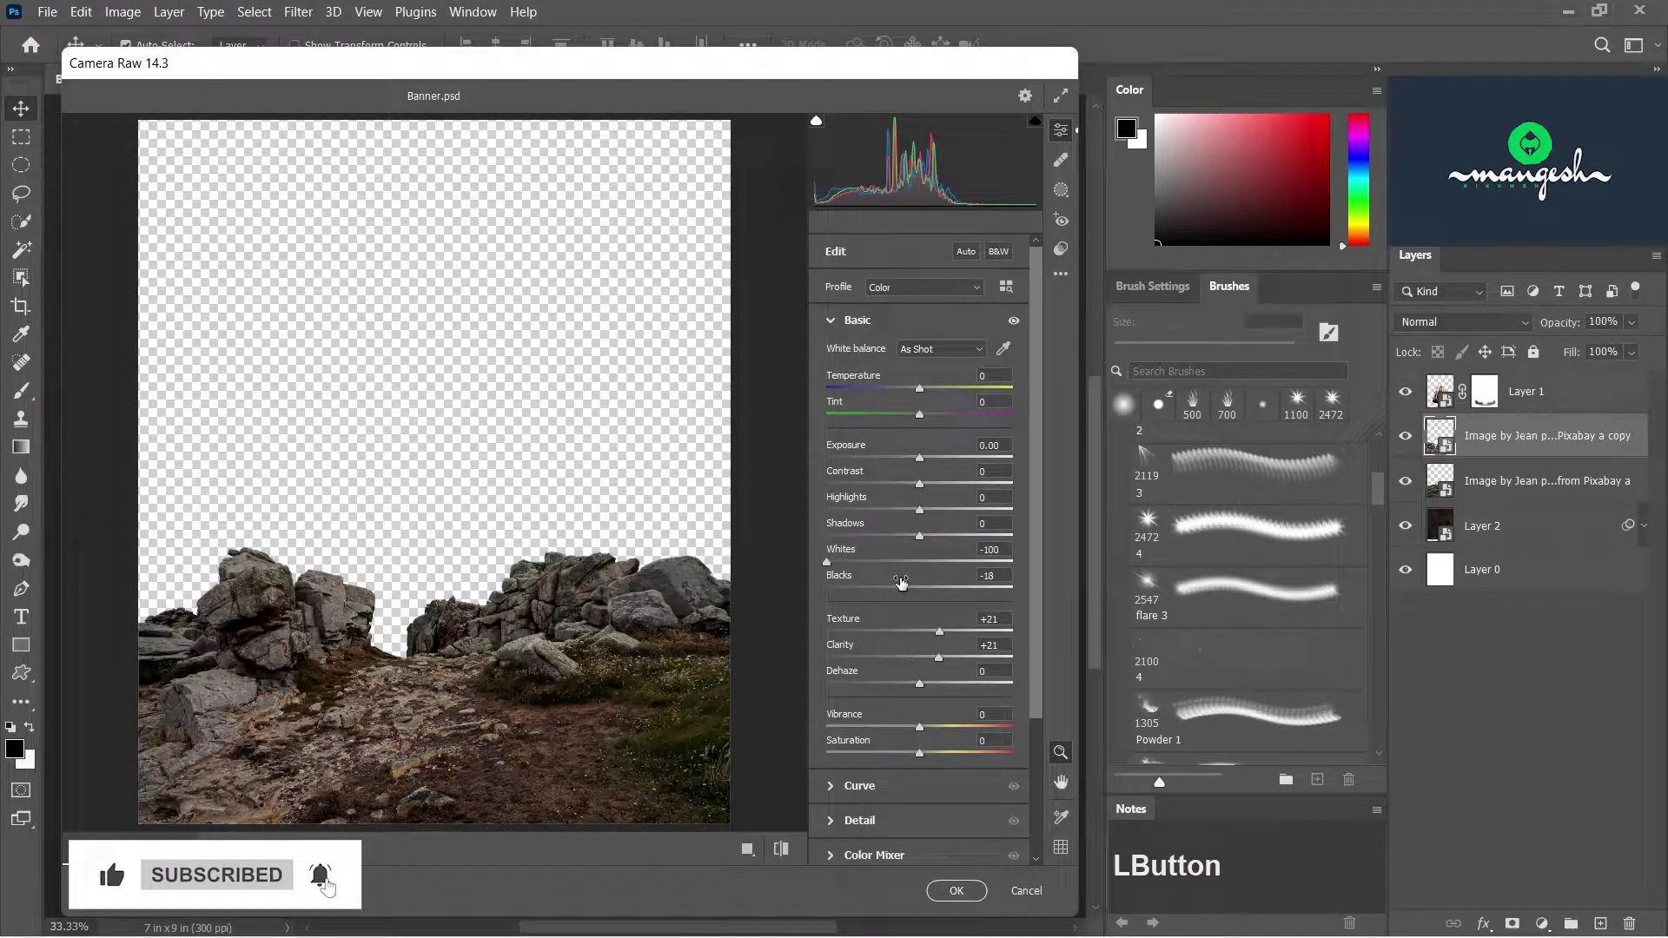
left_click(916, 460)
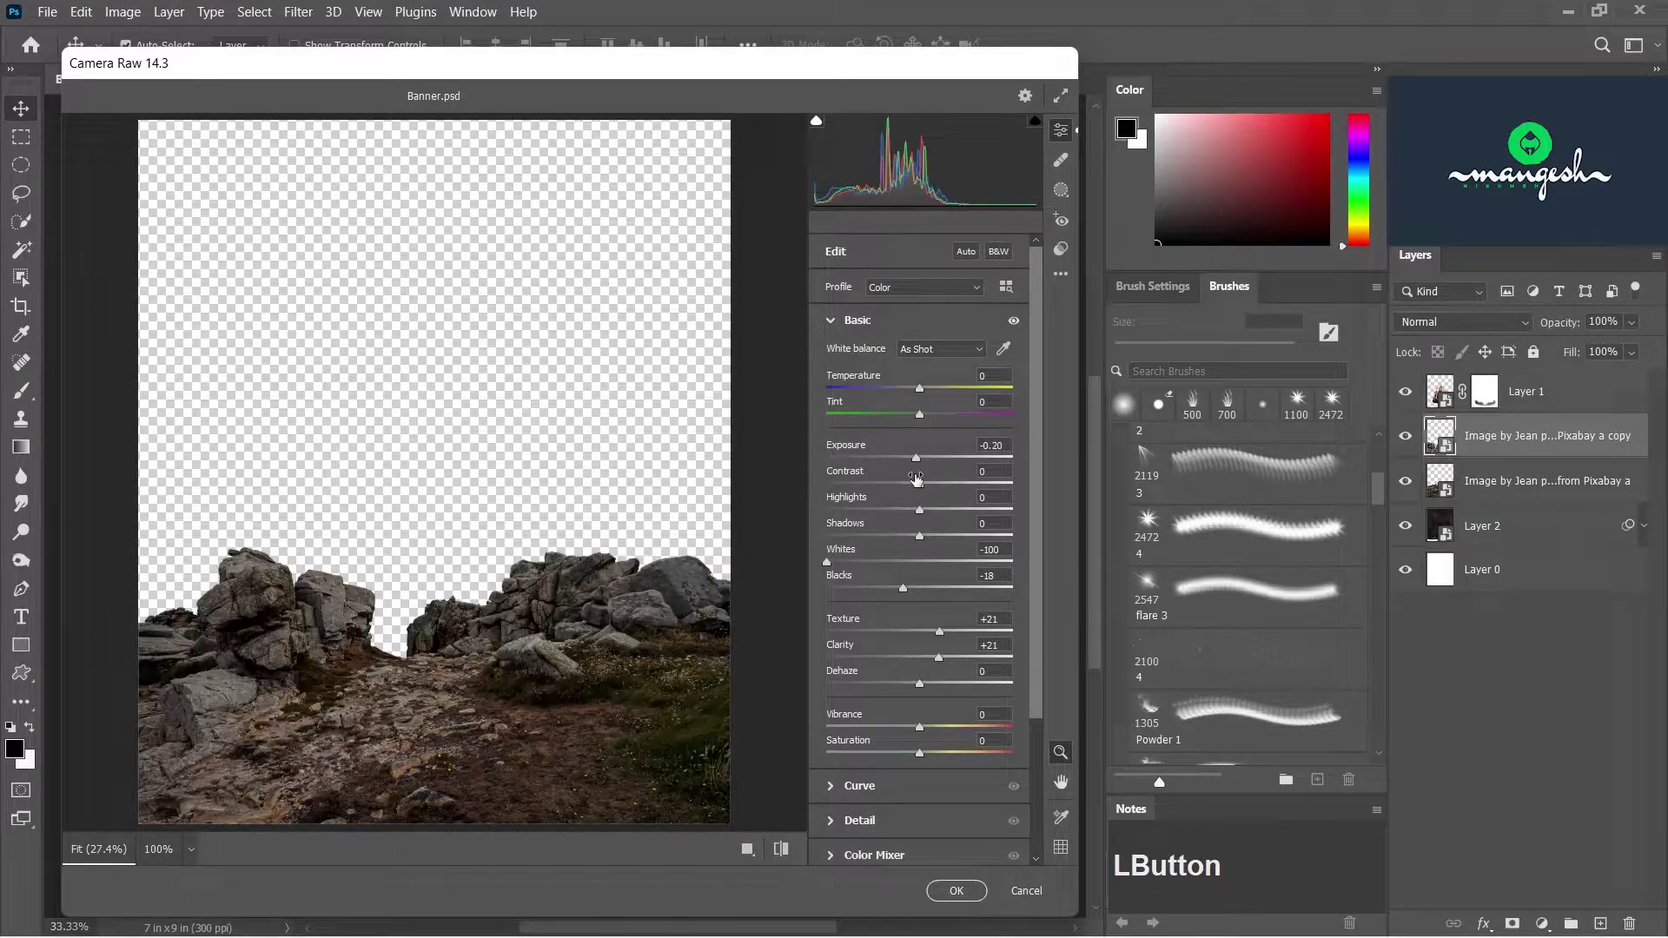
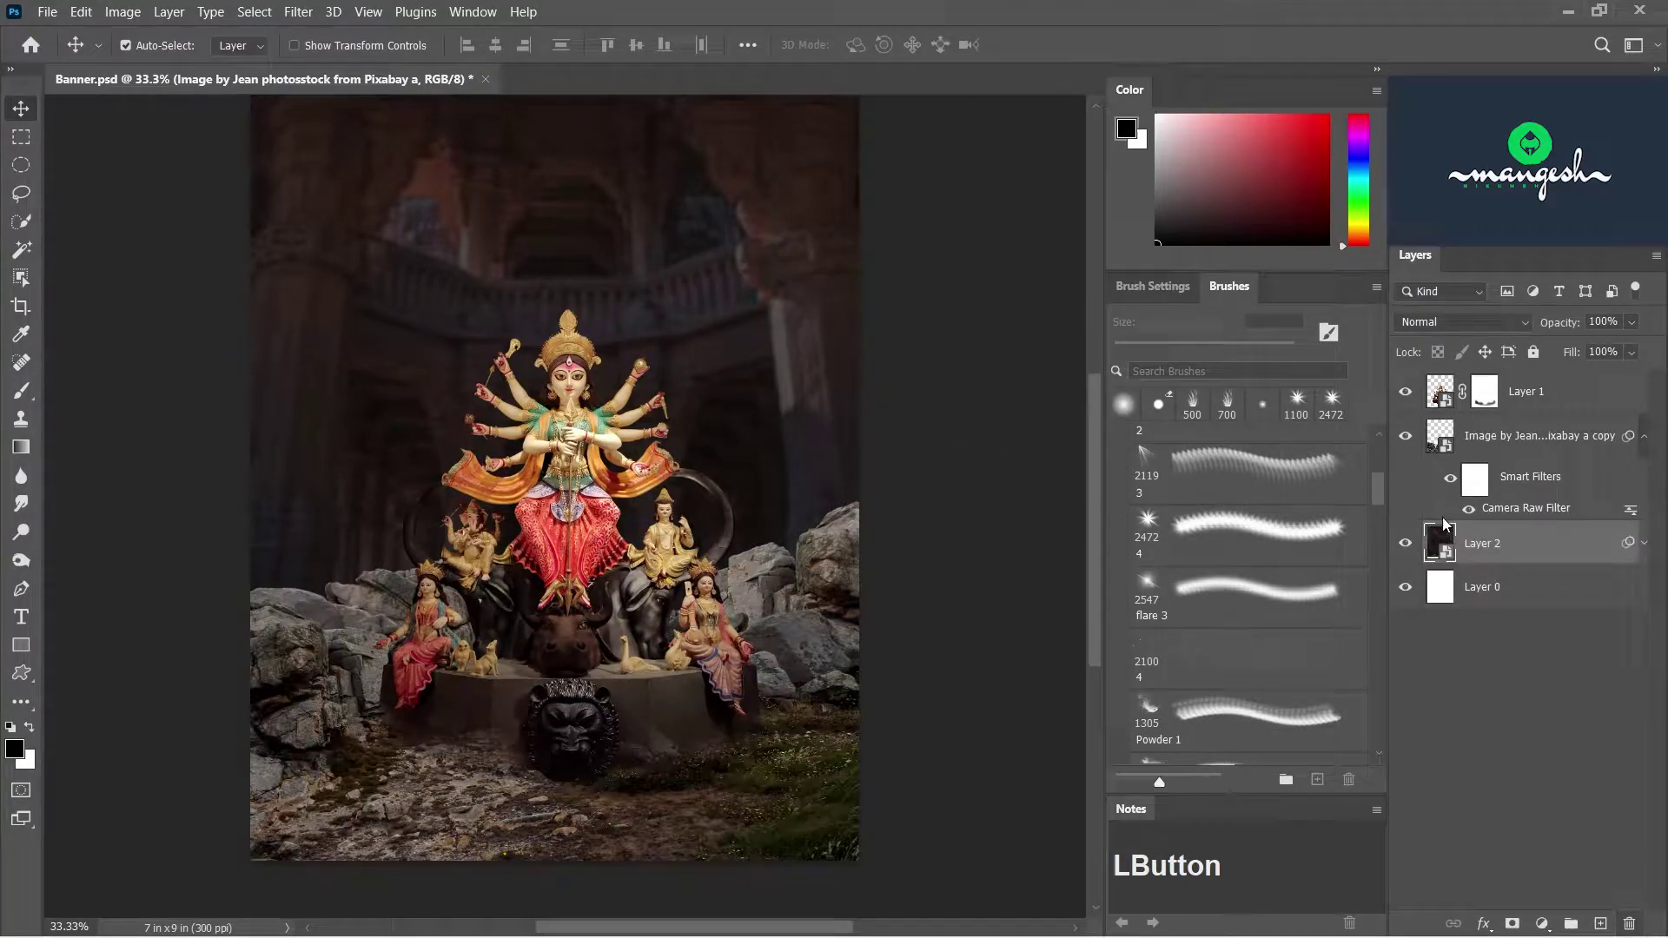
- Duplicate the graded rocks and commit an enlarged copy around the idol
right_click(1558, 453)
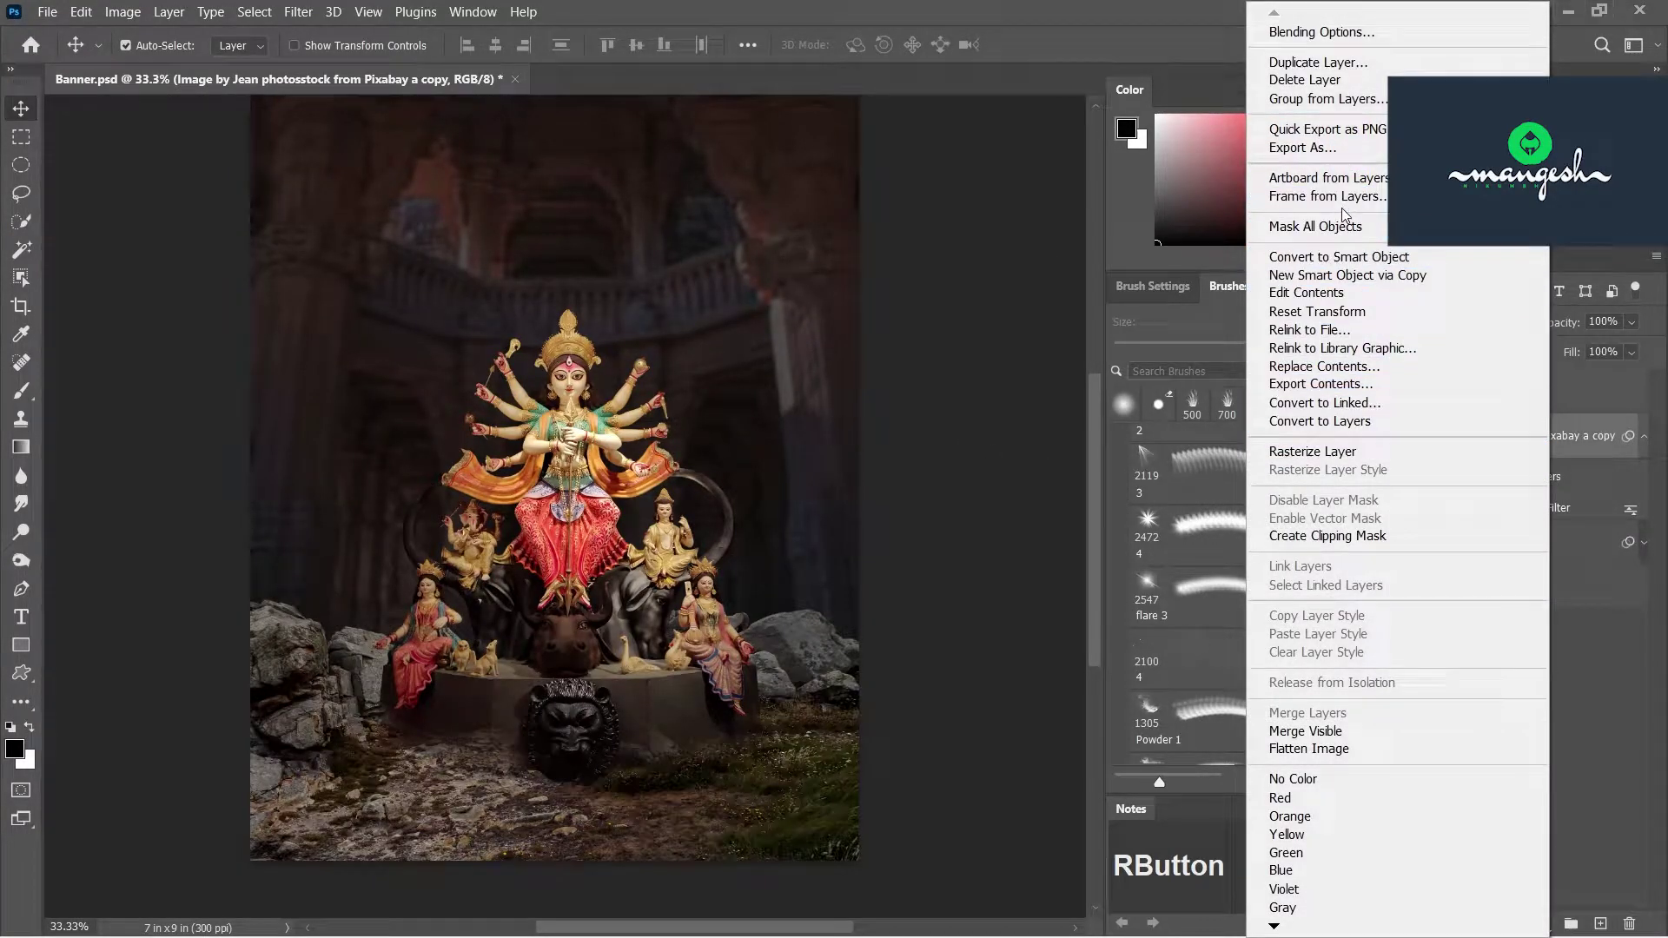
left_click(1315, 72)
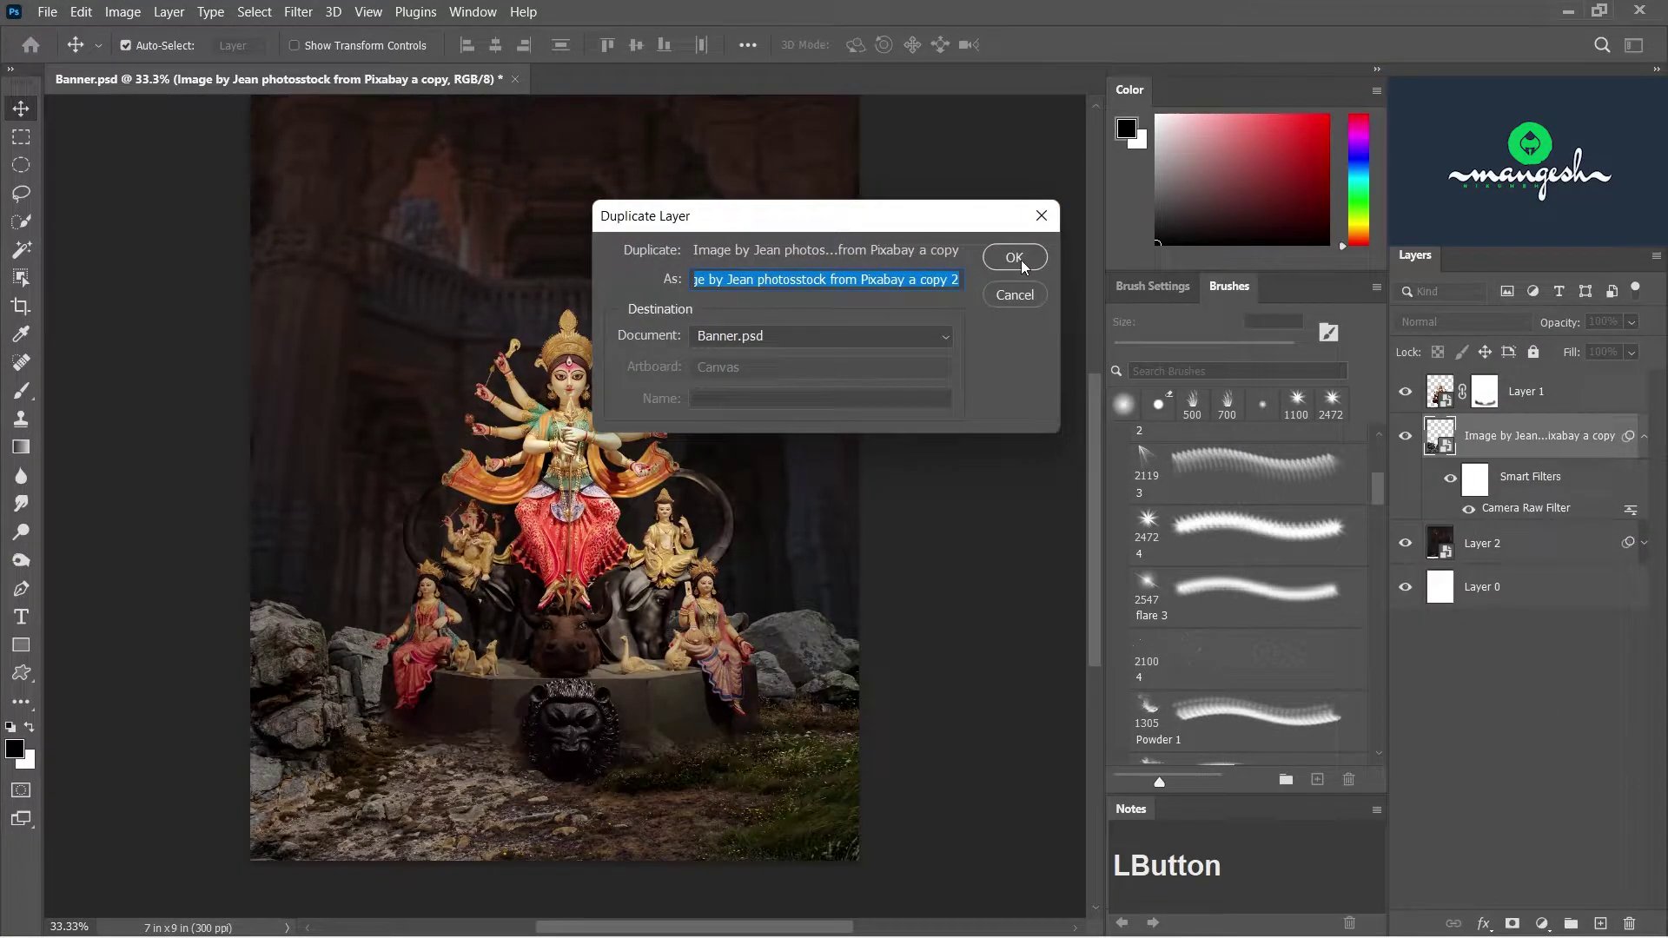
left_click(1551, 552)
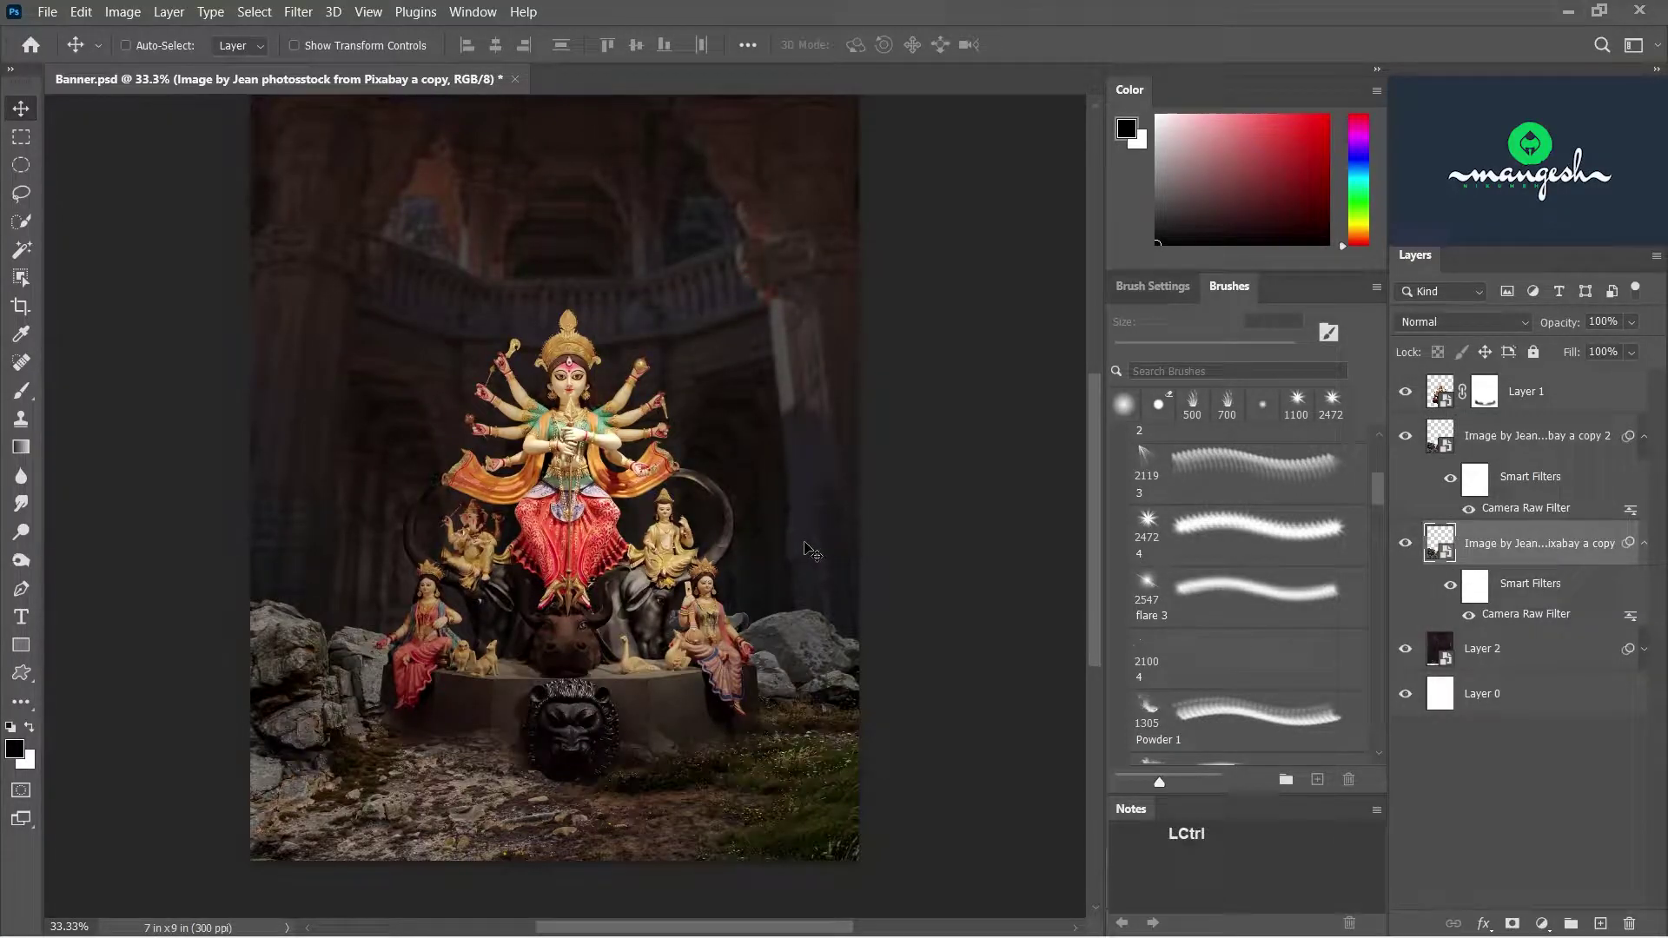
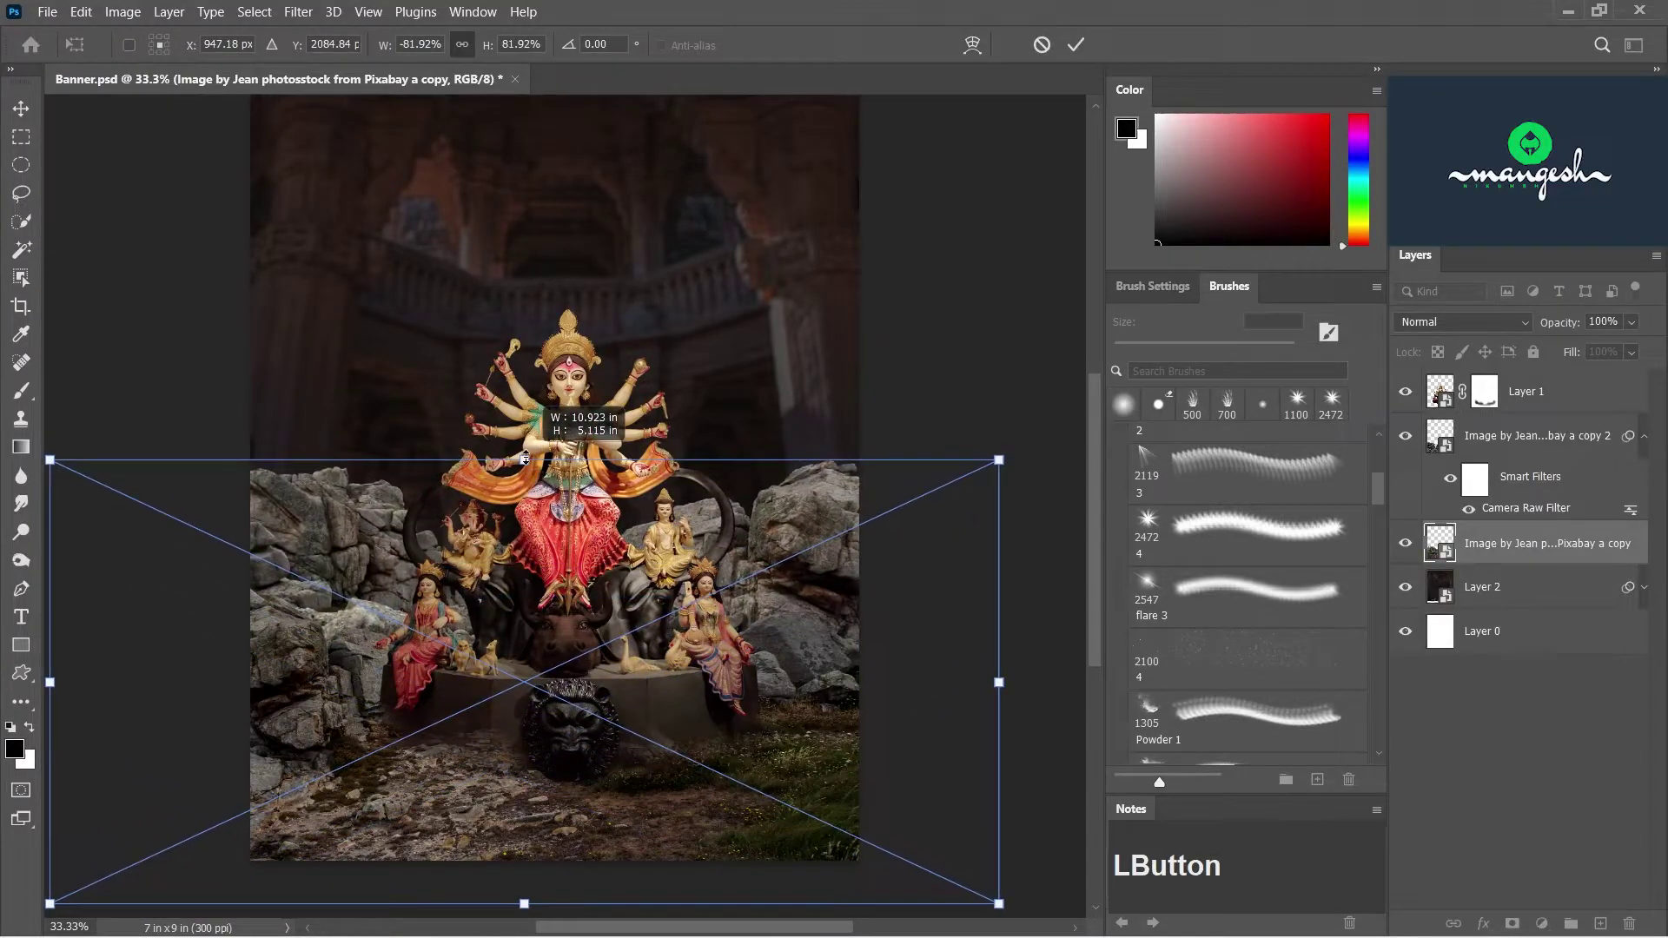
key("Return")
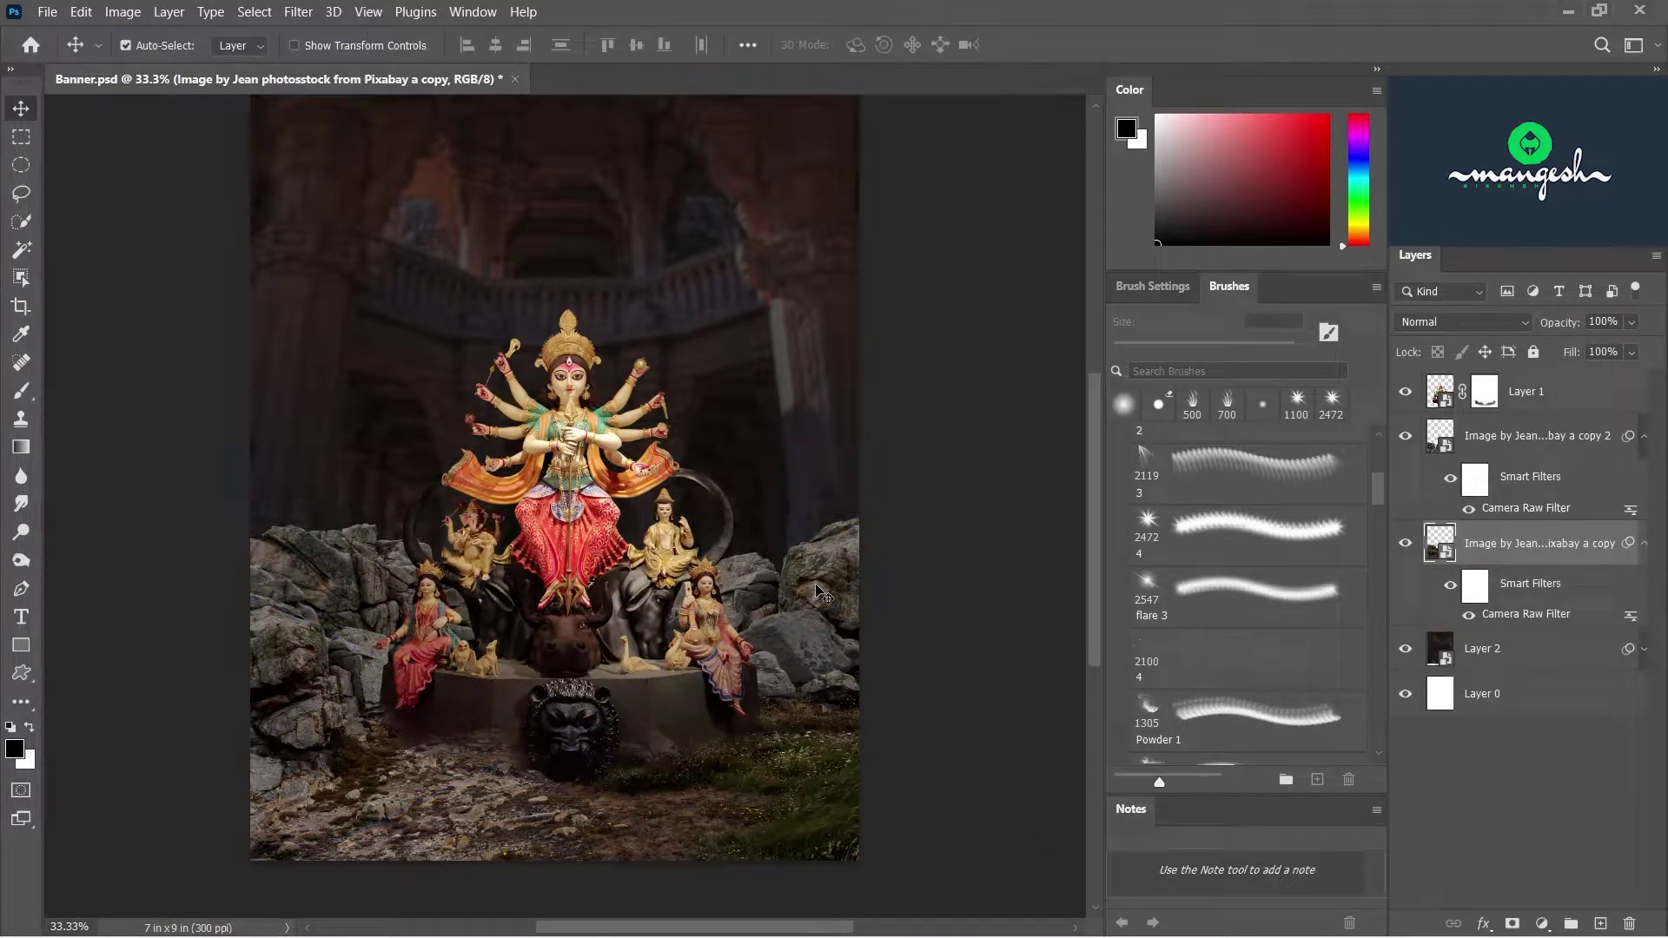
key("Return")
- Darken the enlarged rocks copy by lowering its Camera Raw exposure
left_click(1527, 621)
left_click(916, 460)
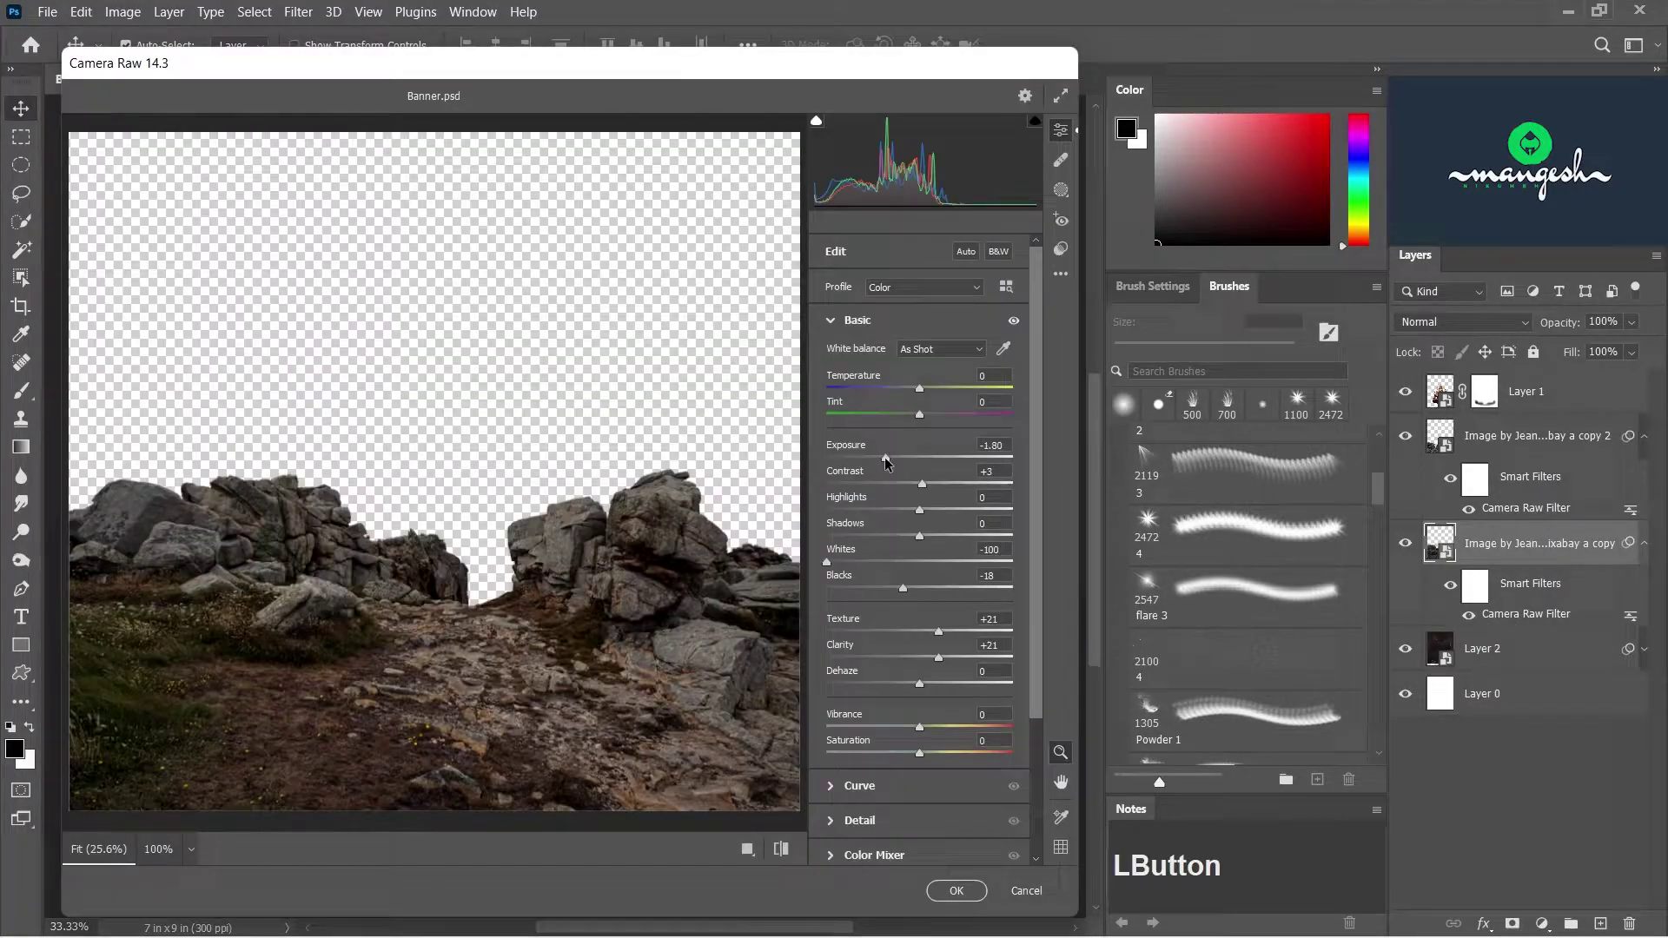
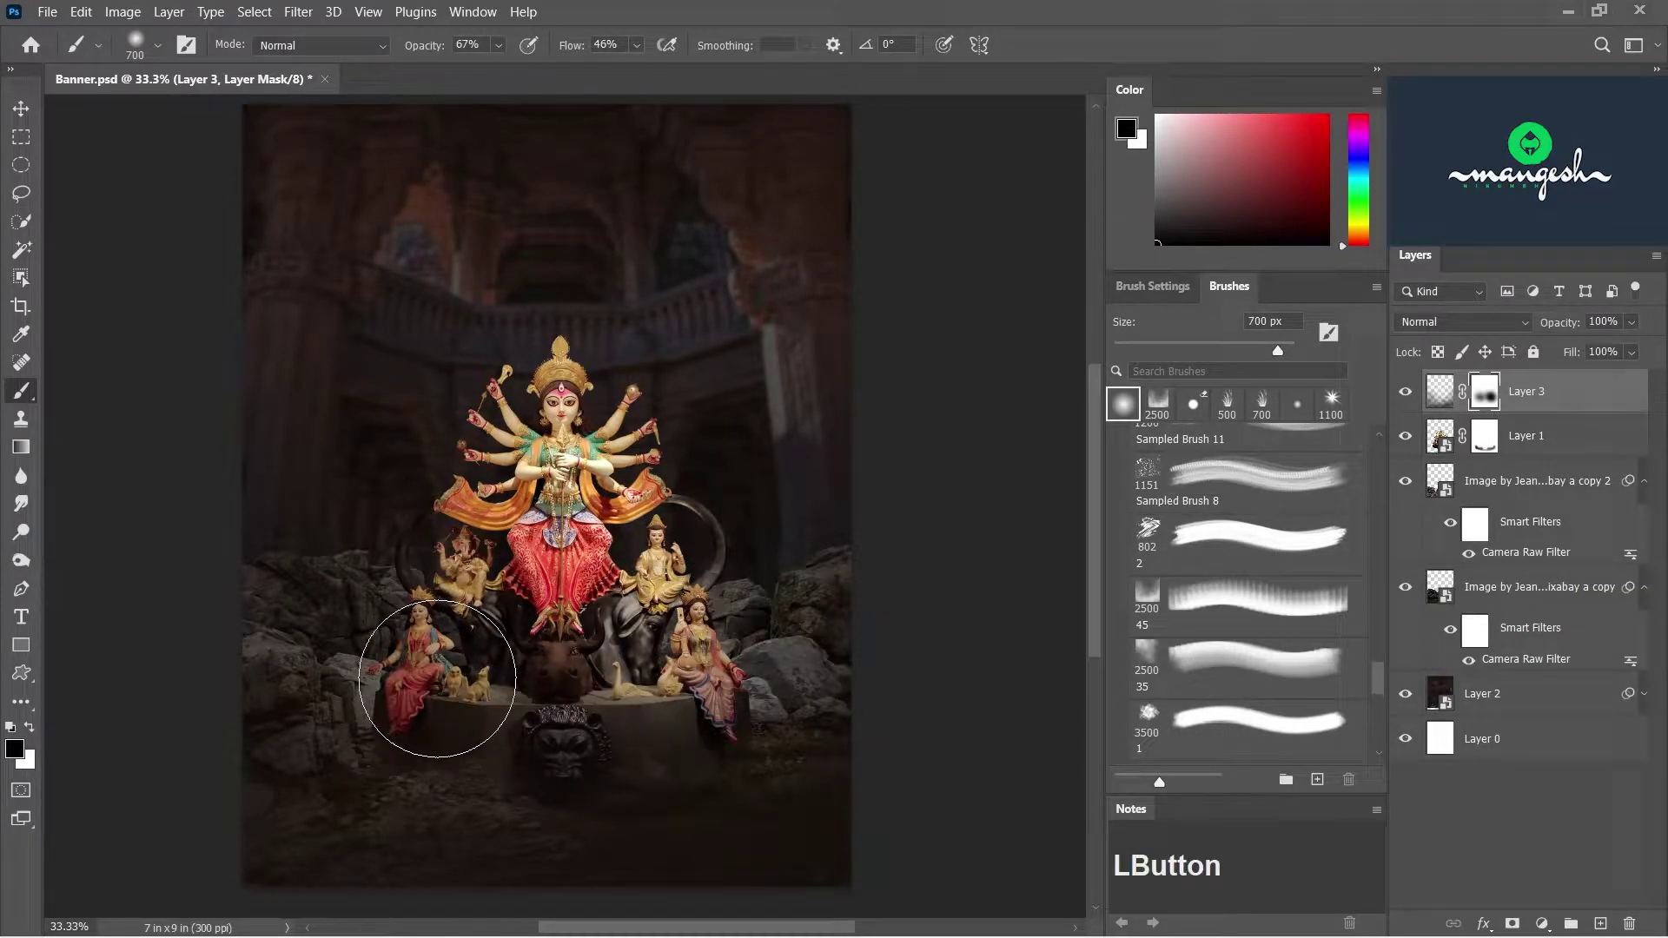
- Reveal the left seated goddess through the dark overlay's mask and adjust its Levels
key("space")
left_click(932, 520)
key("space")
key("v")
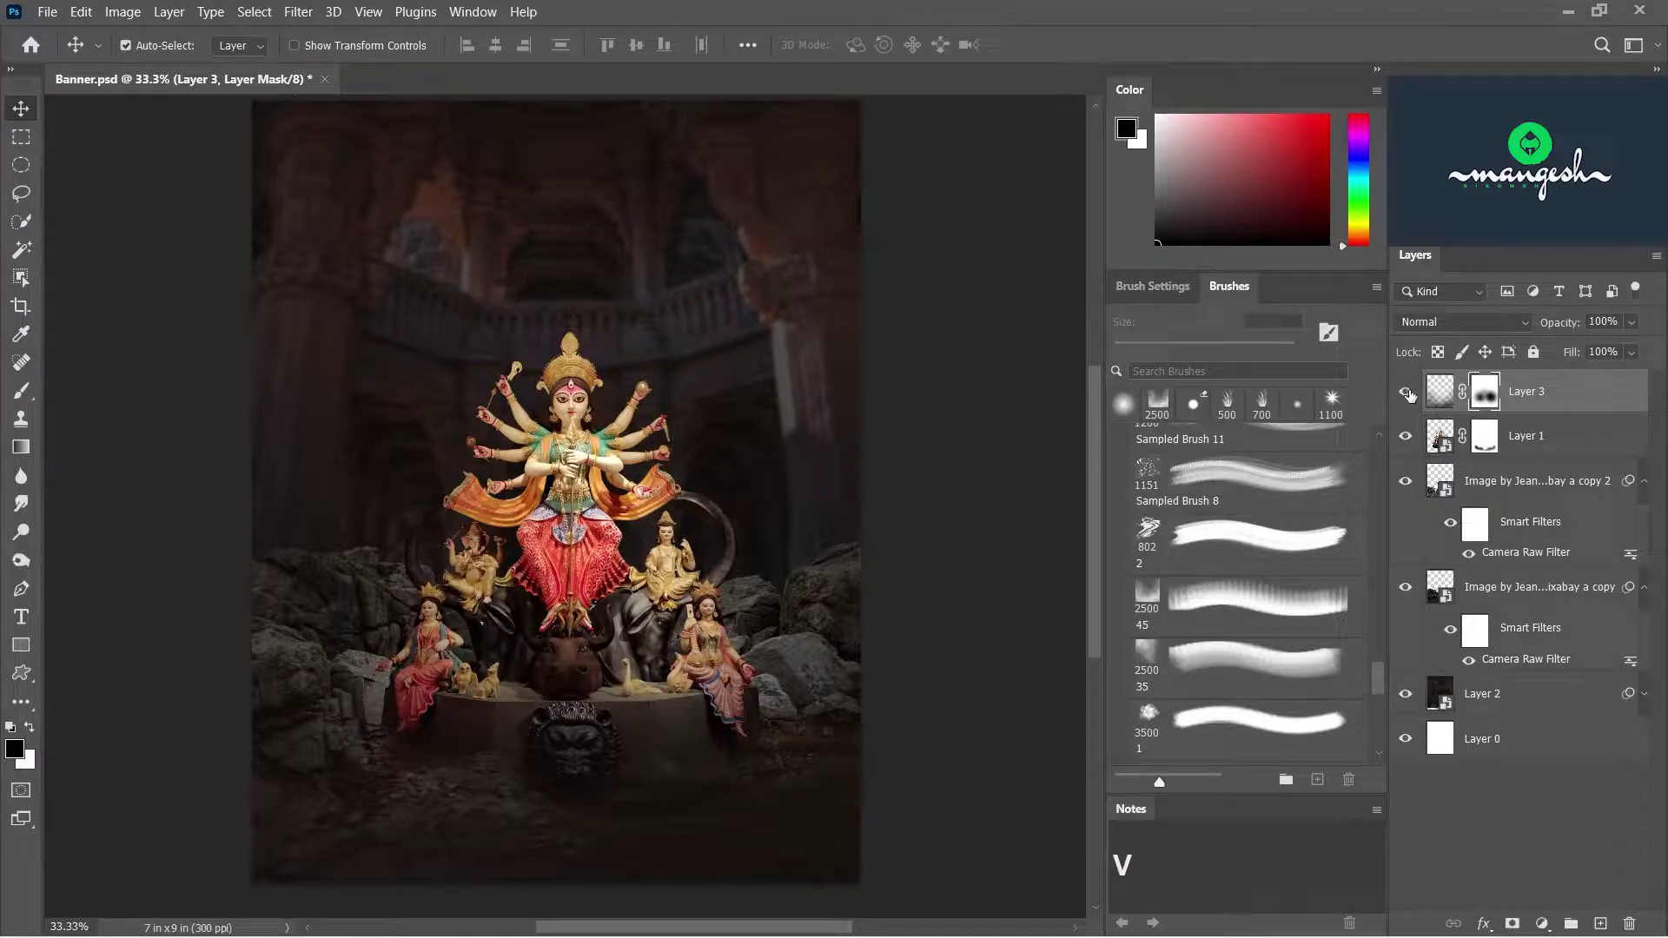
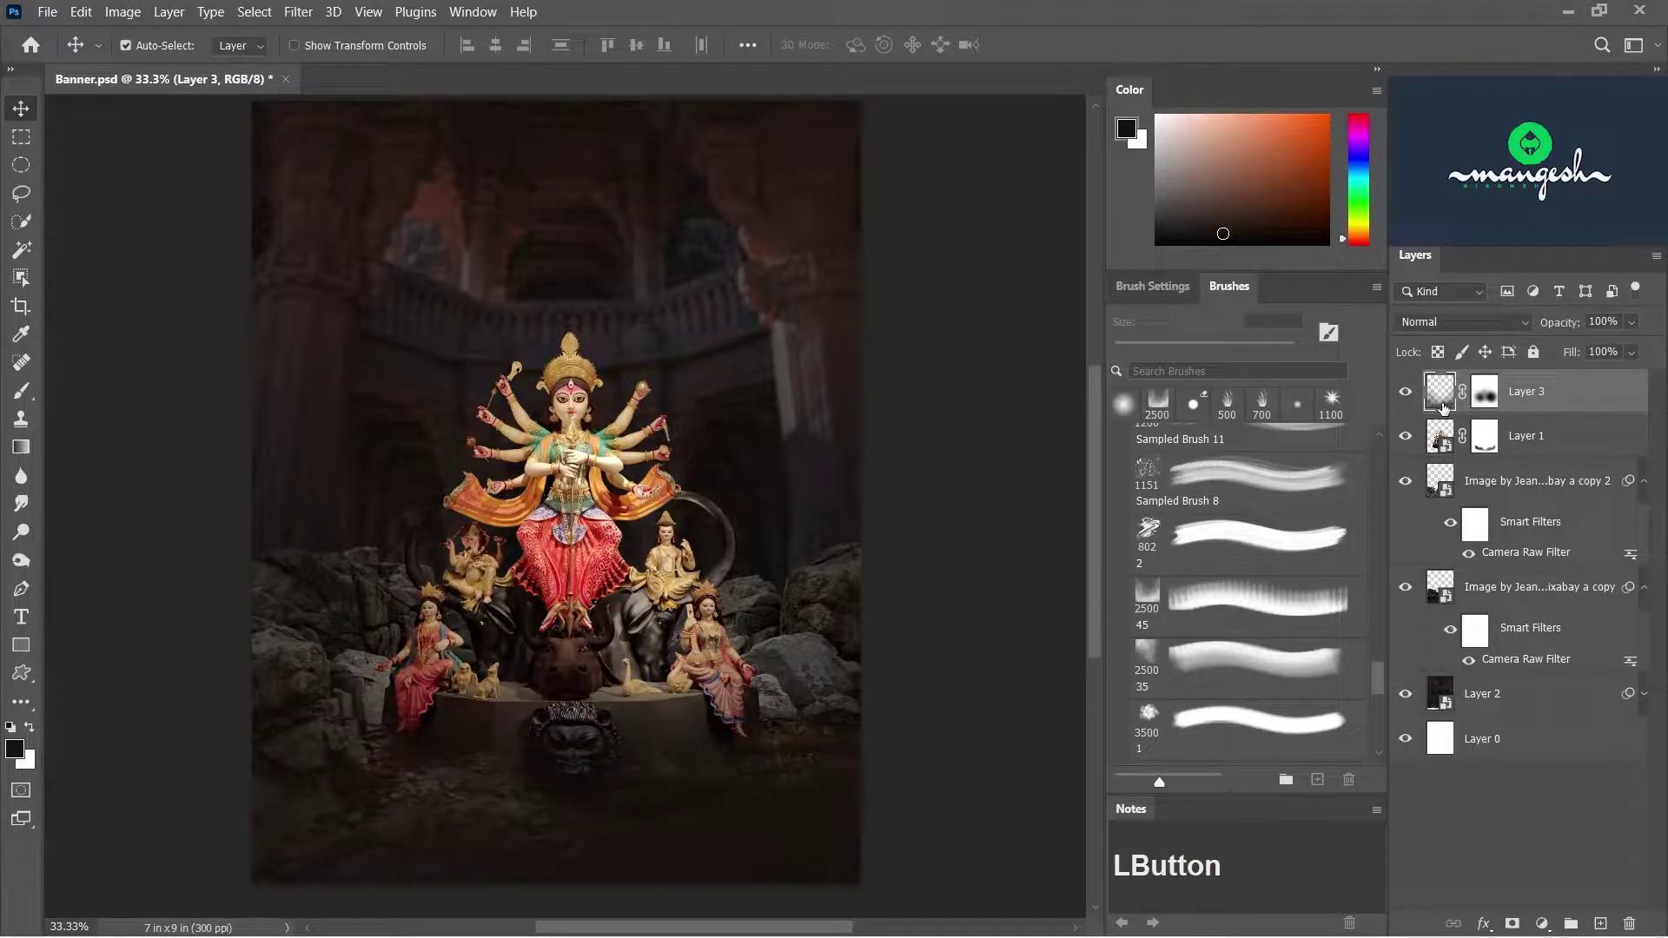
type("l")
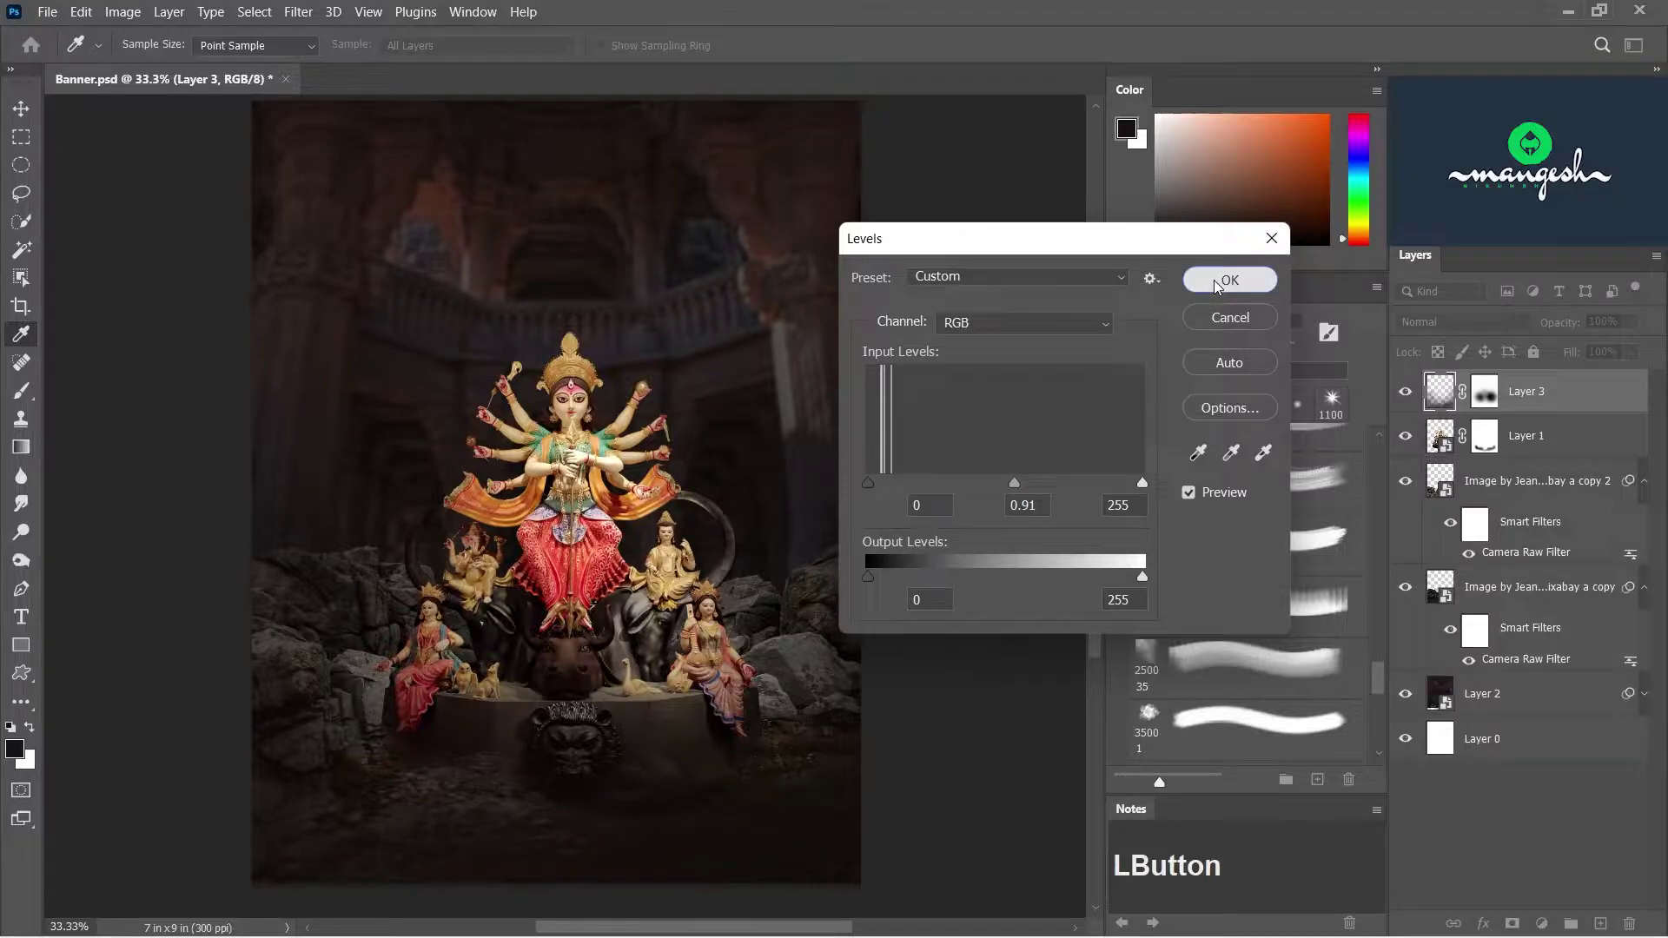
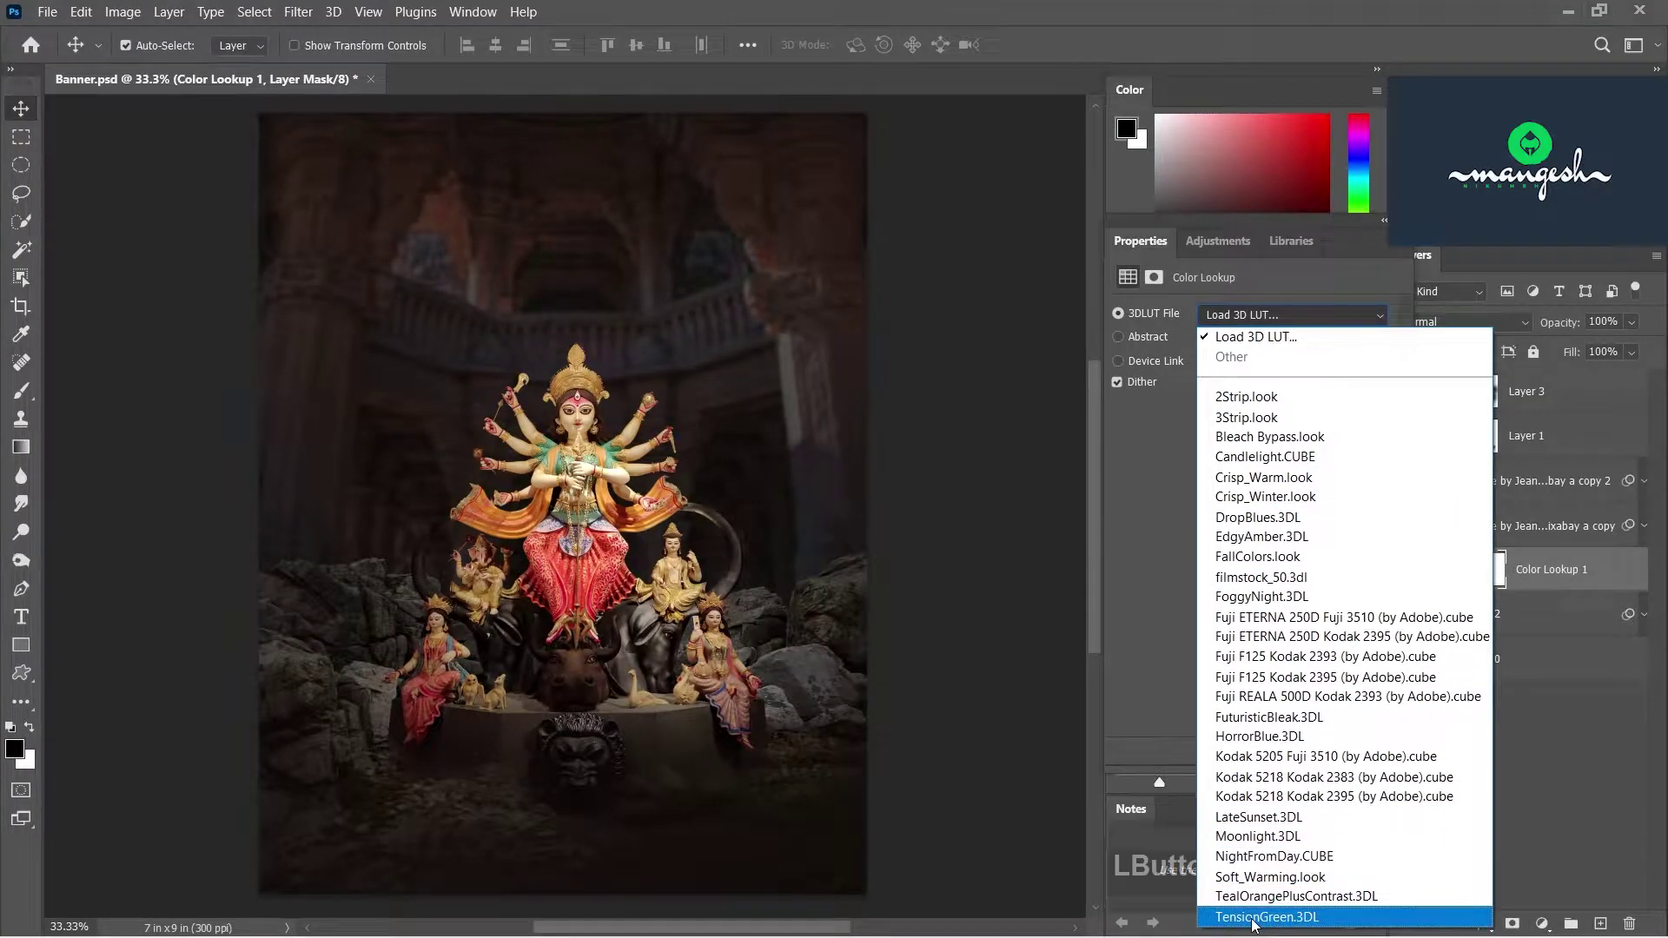
- Choose a cool LUT look and move the colour lookup above the lower idol copy
left_click(1258, 924)
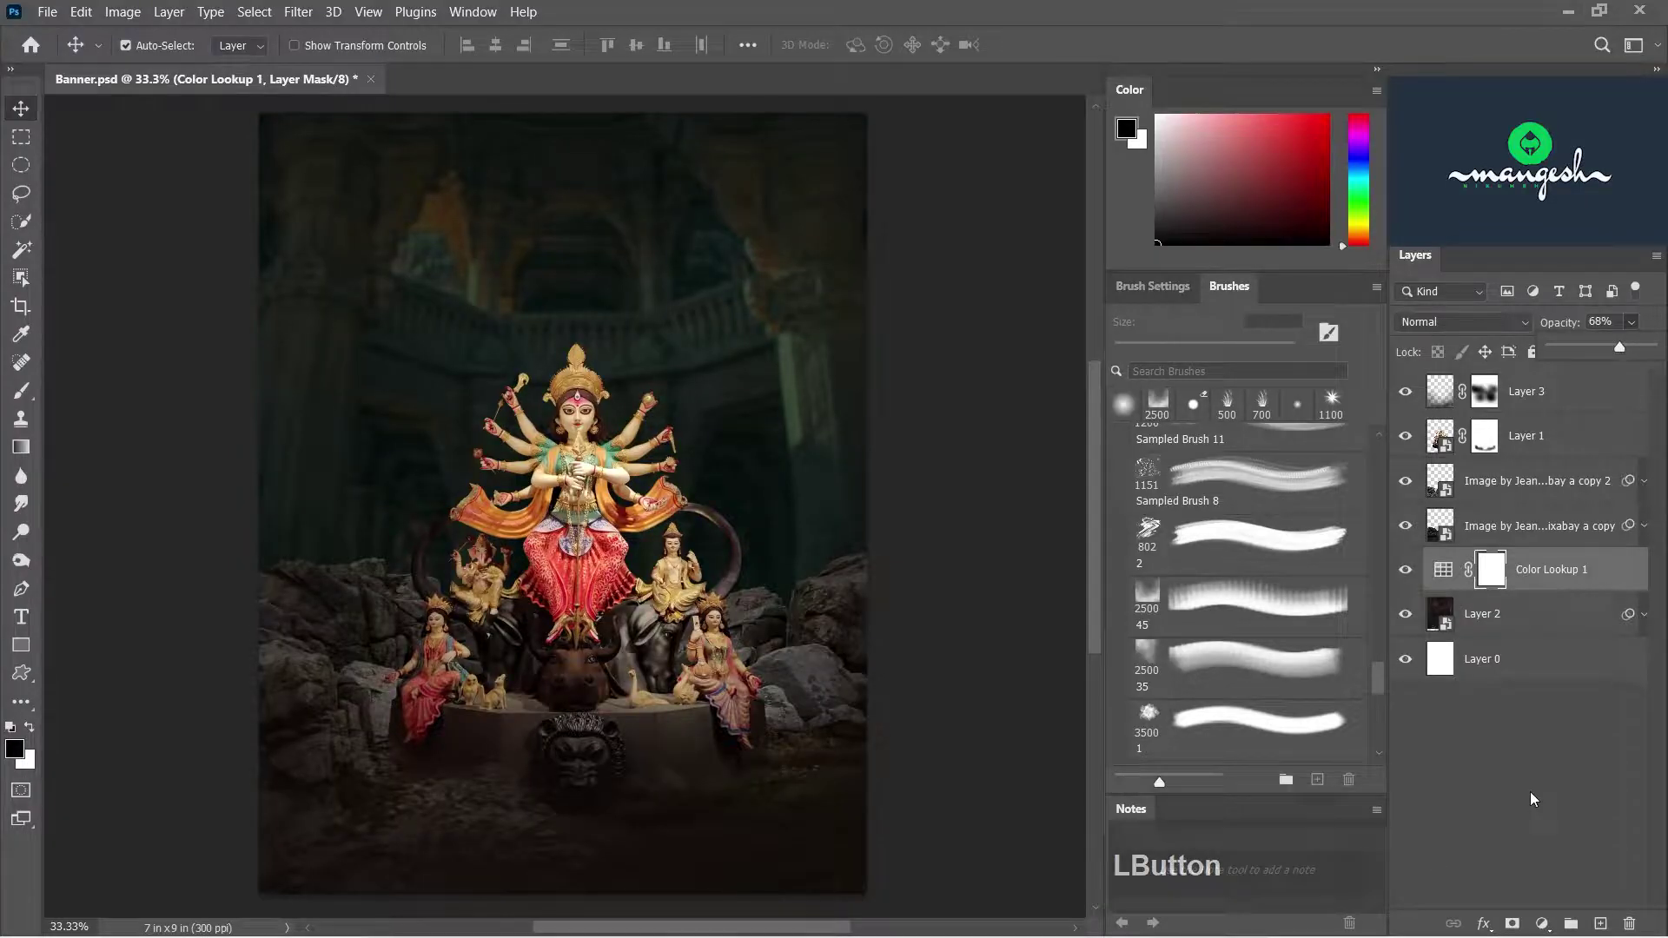
left_click(1571, 576)
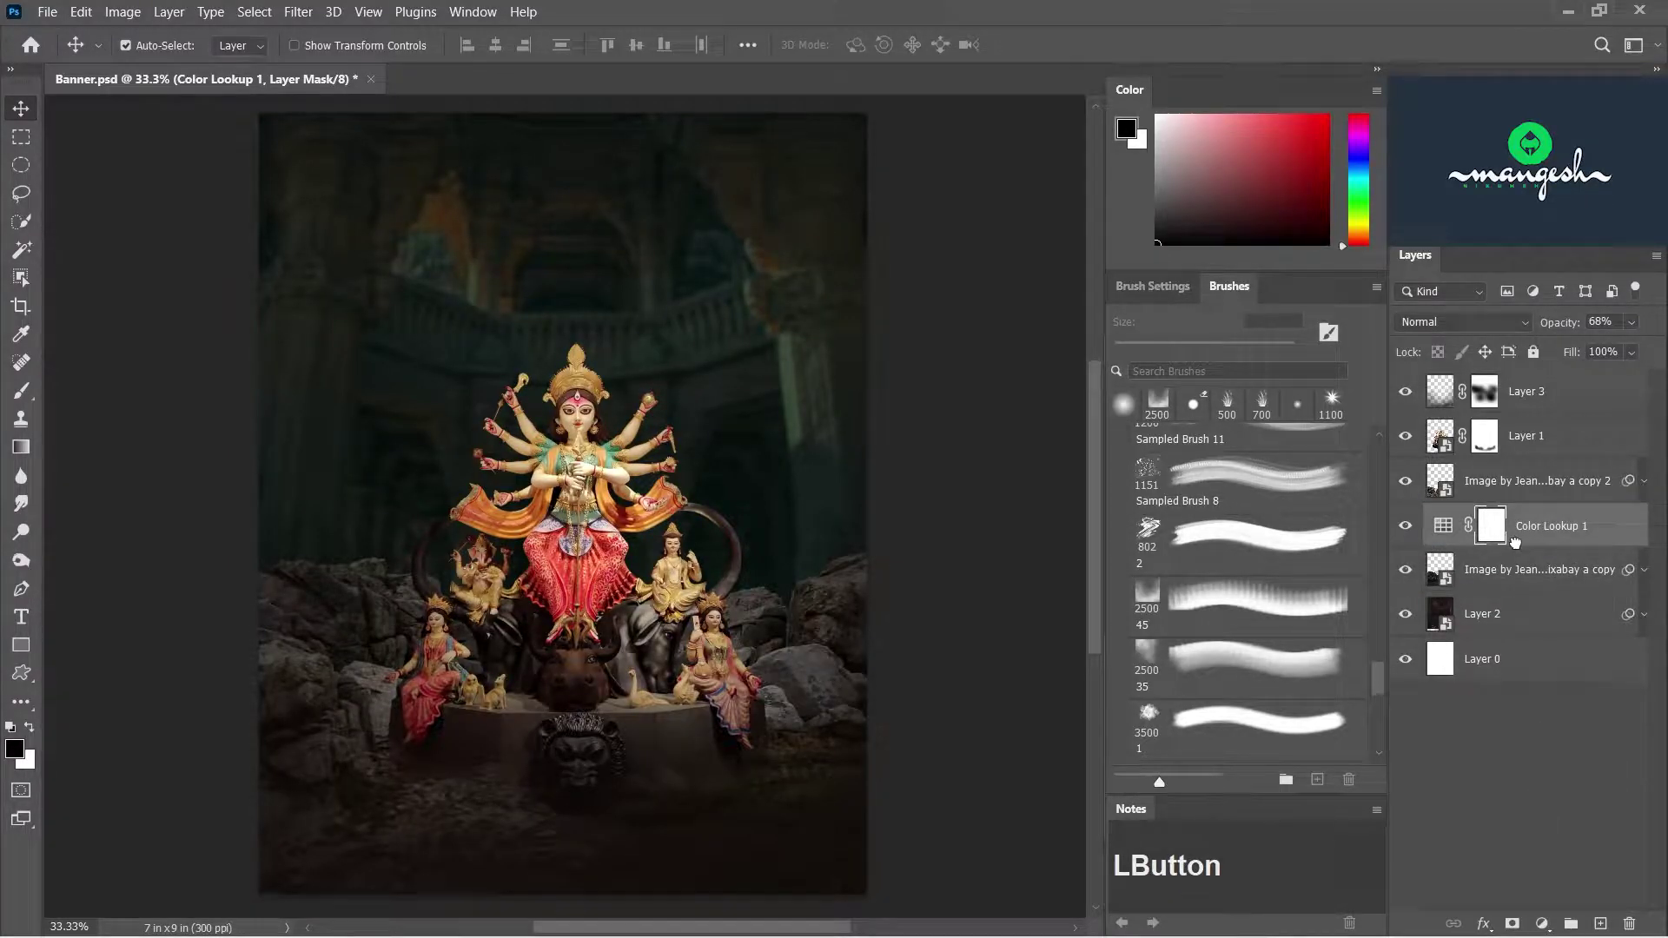
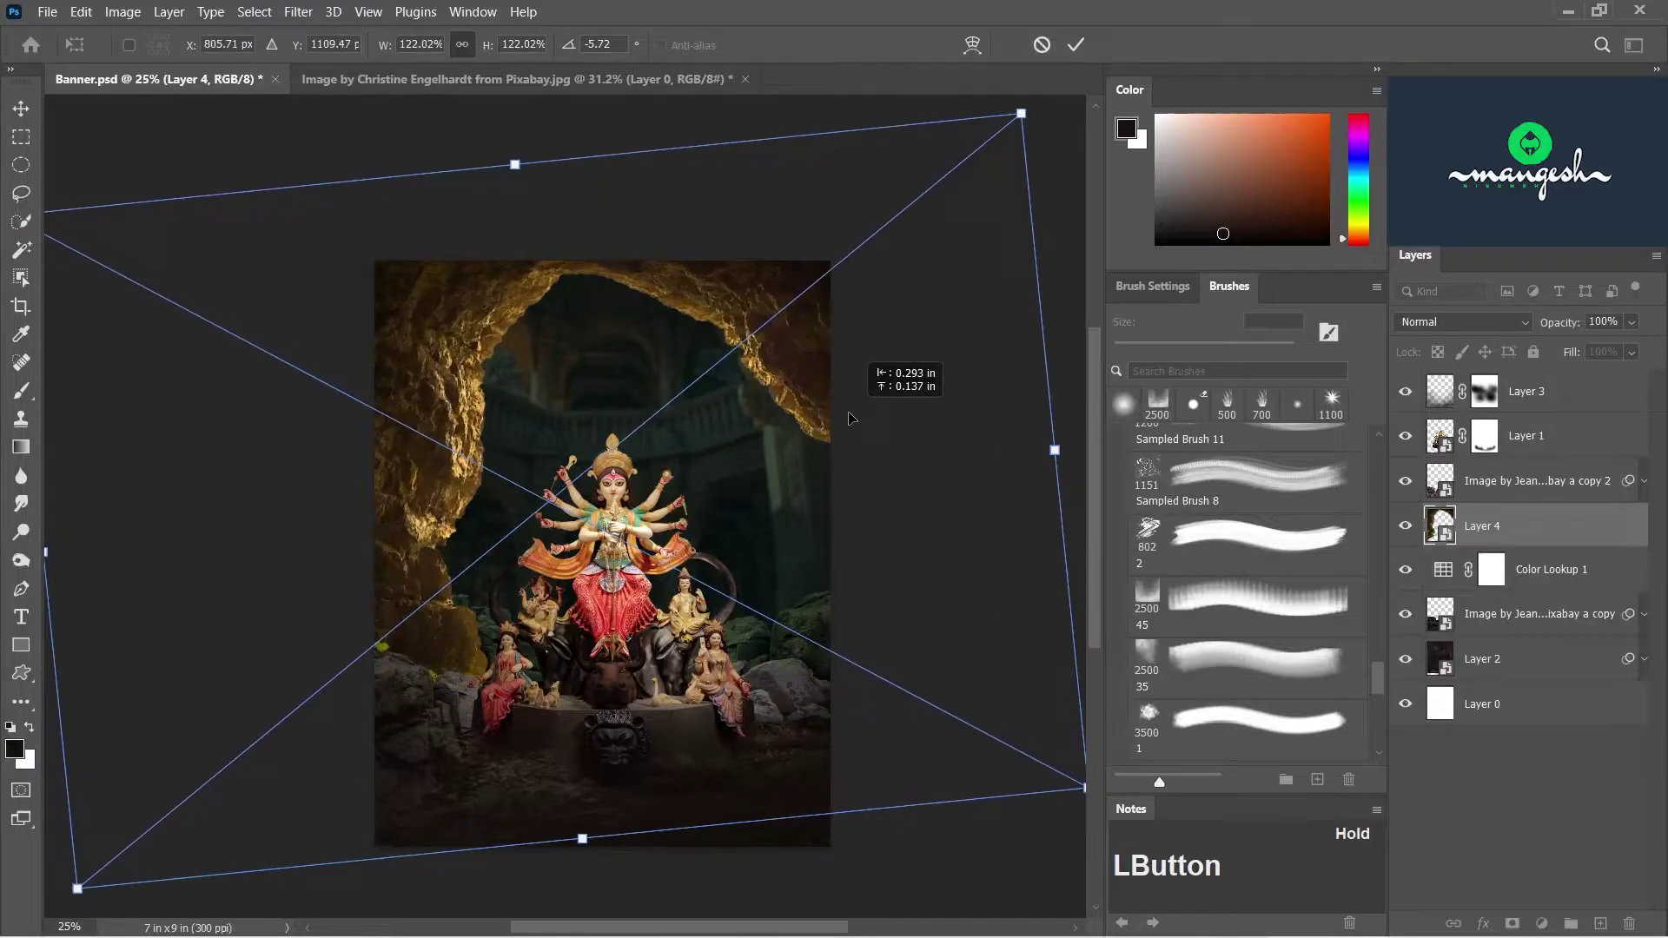
- Commit the enlarged, rotated cave arch framing the idol
key("Return")
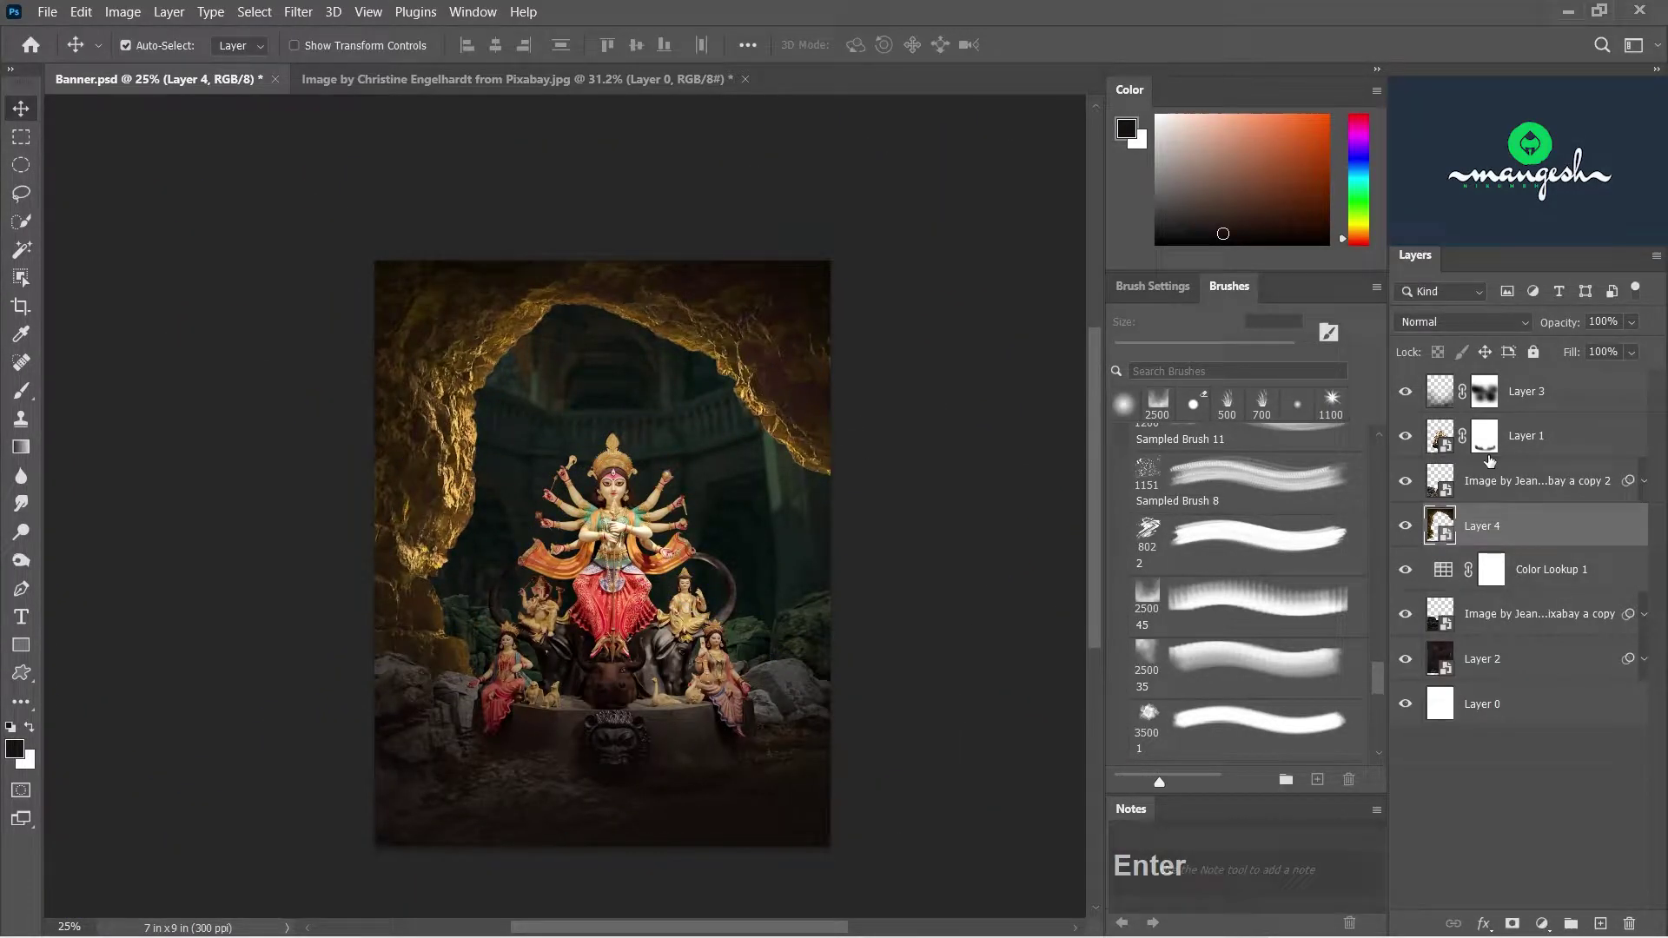
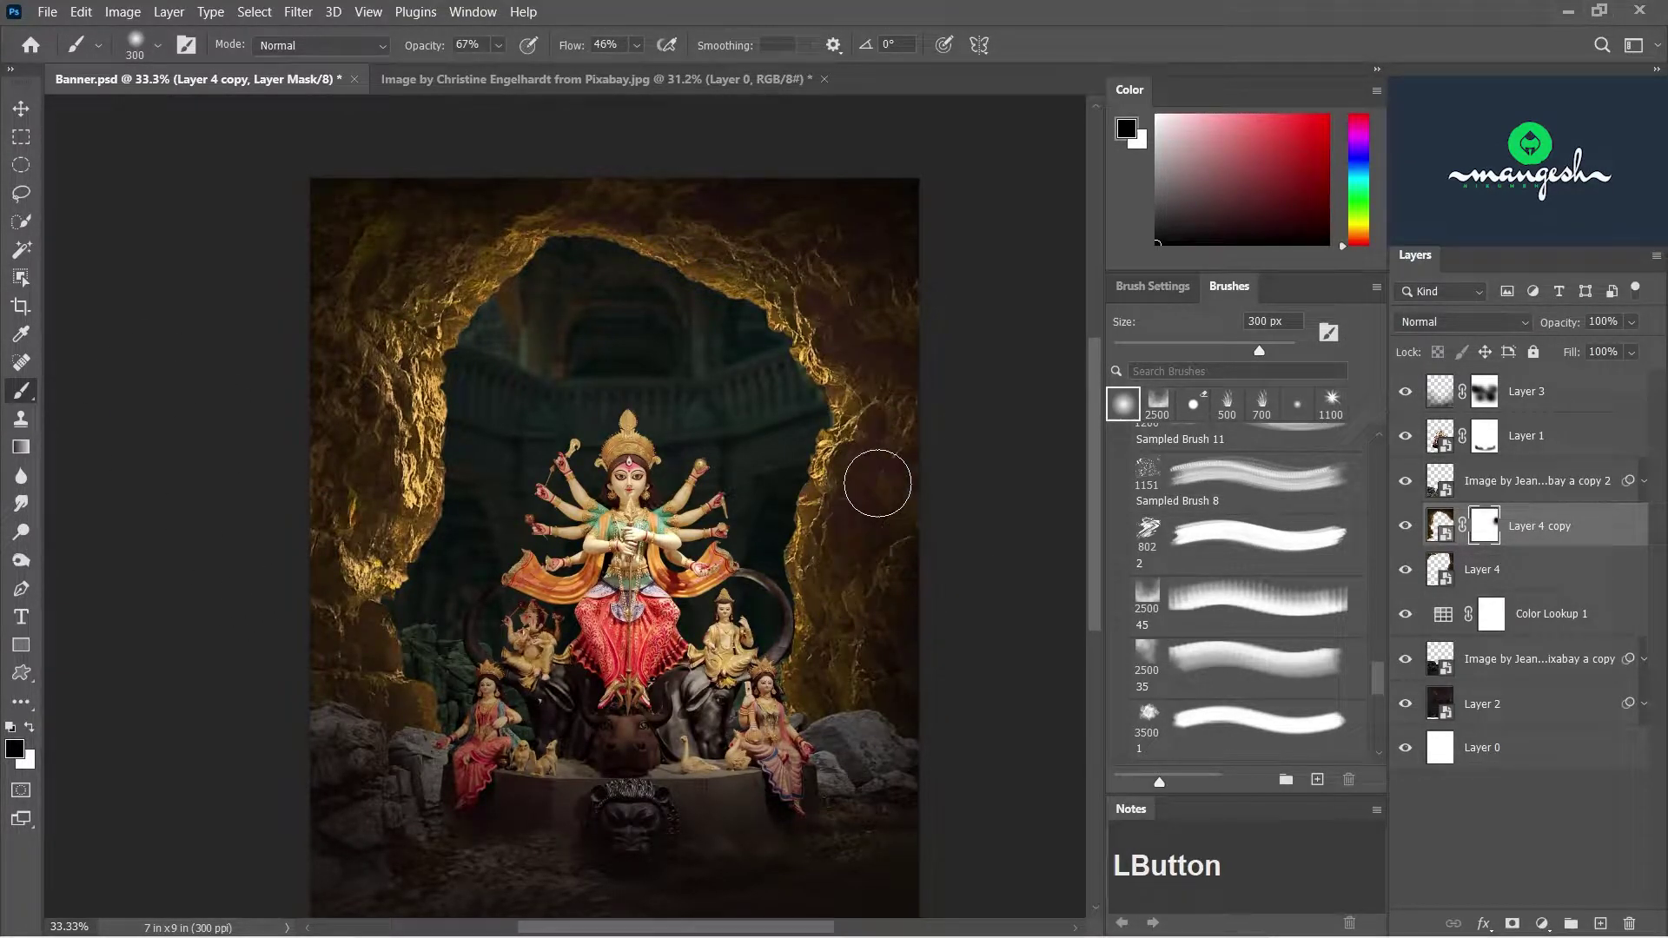
- Move Color Lookup 1 above the cave layers
key("Caps_Lock")
left_click(1556, 578)
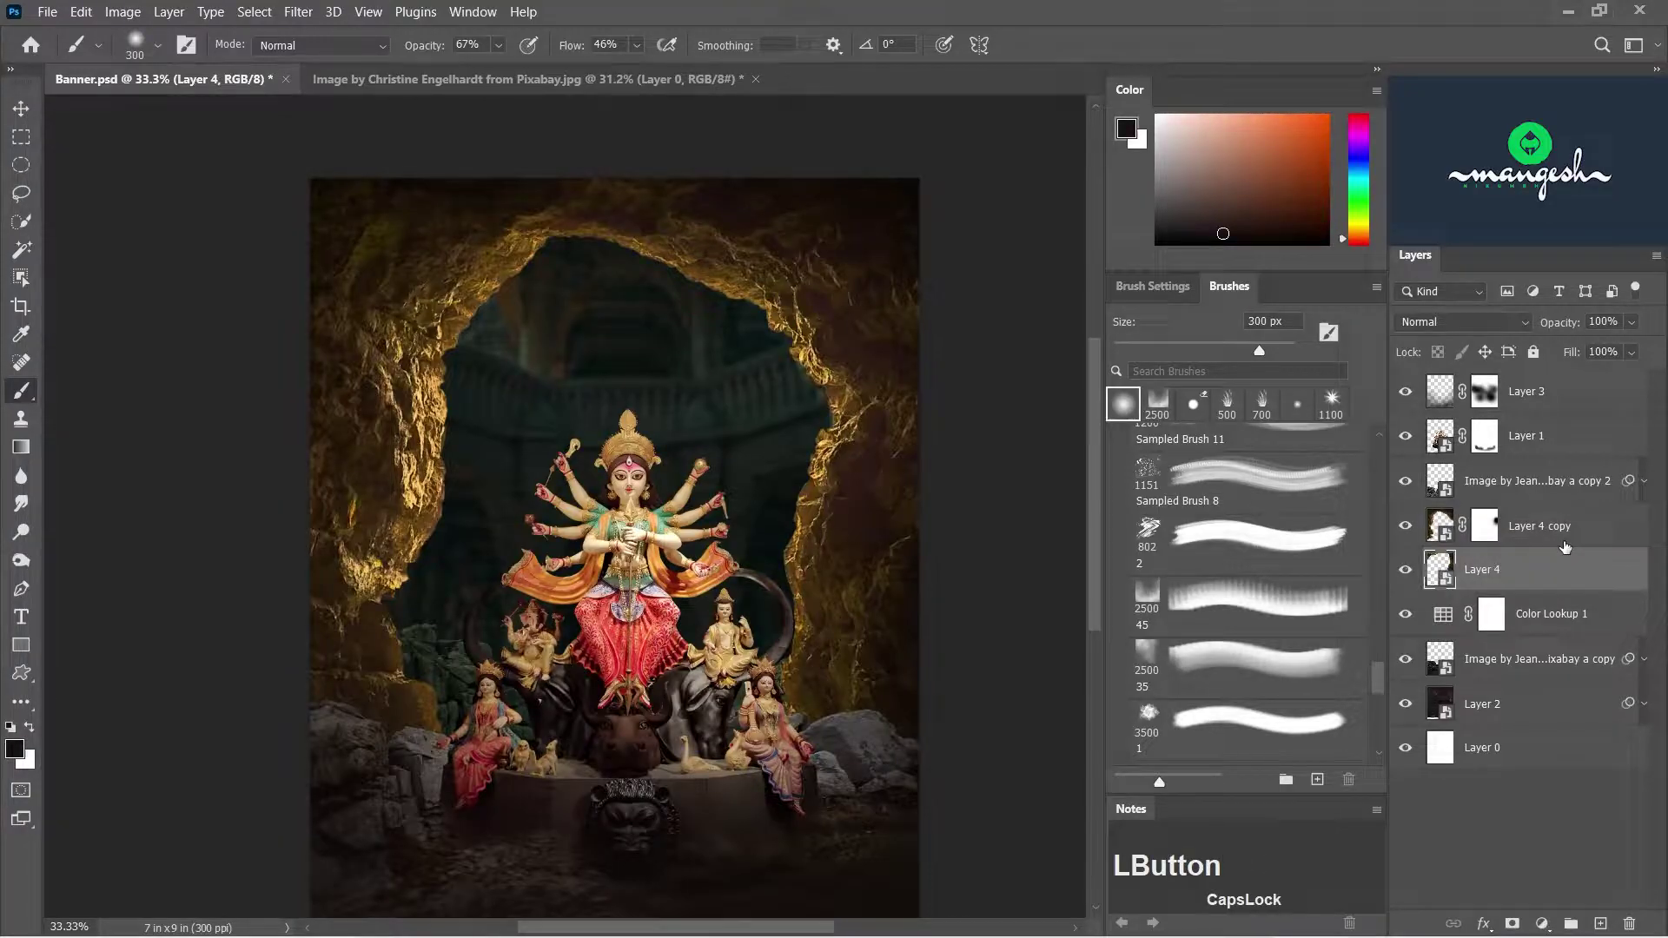
left_click(1566, 544)
left_click(1569, 578)
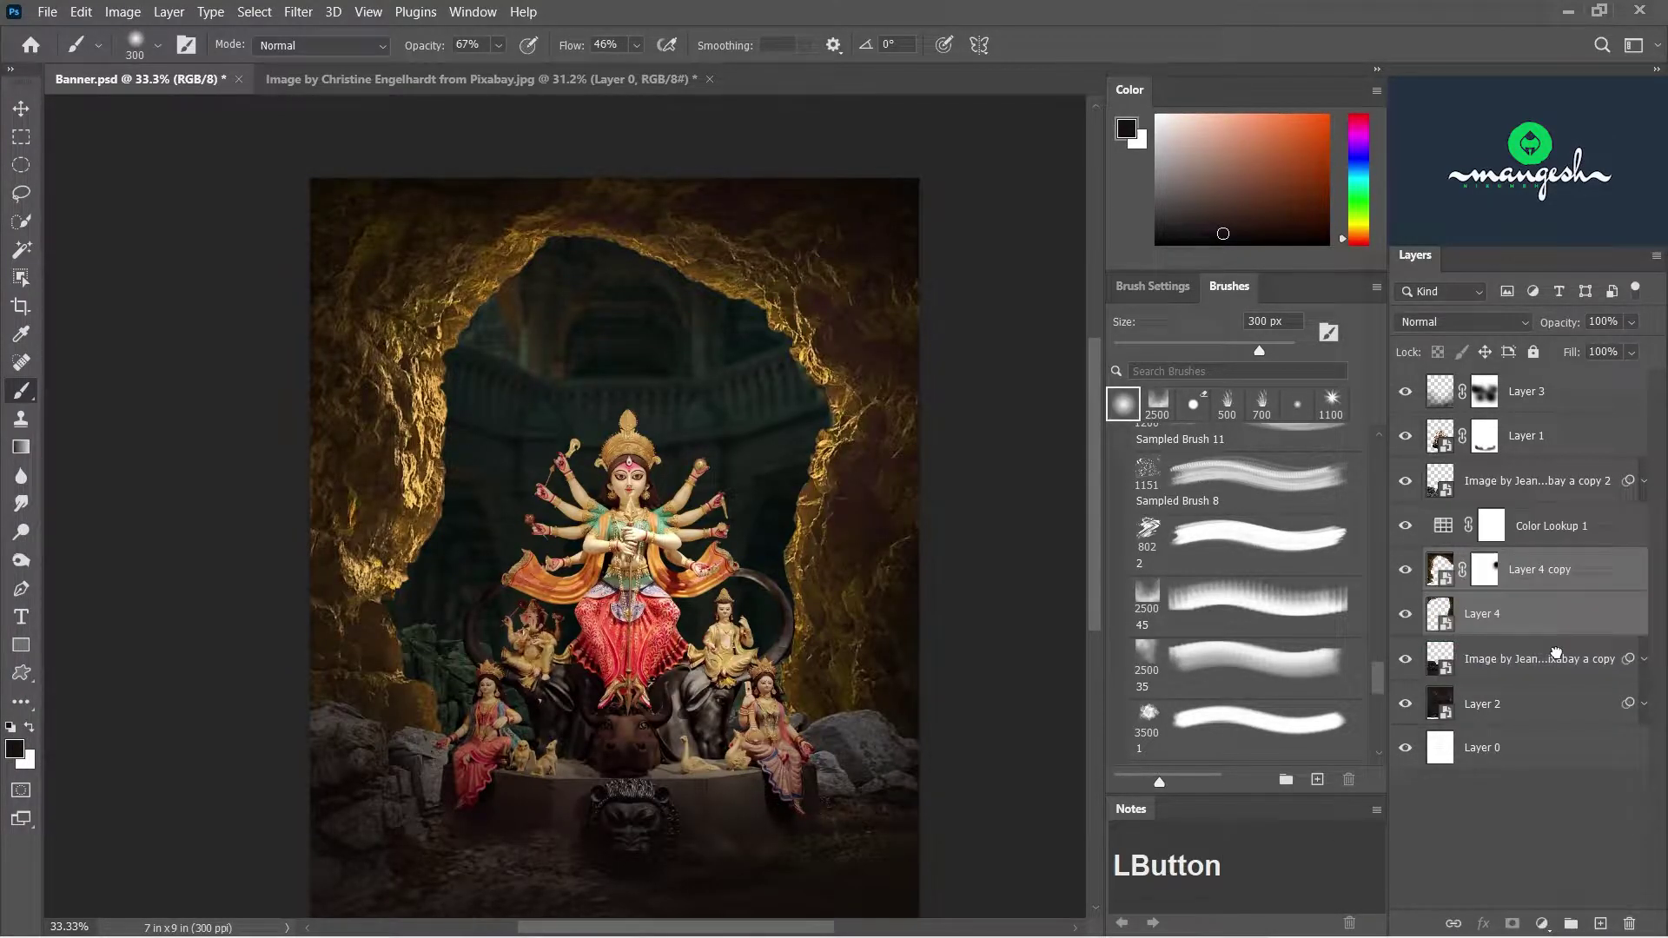
- Group the cave layers below the idol copy and set the Candlelight lookup to 82% opacity
right_click(1434, 558)
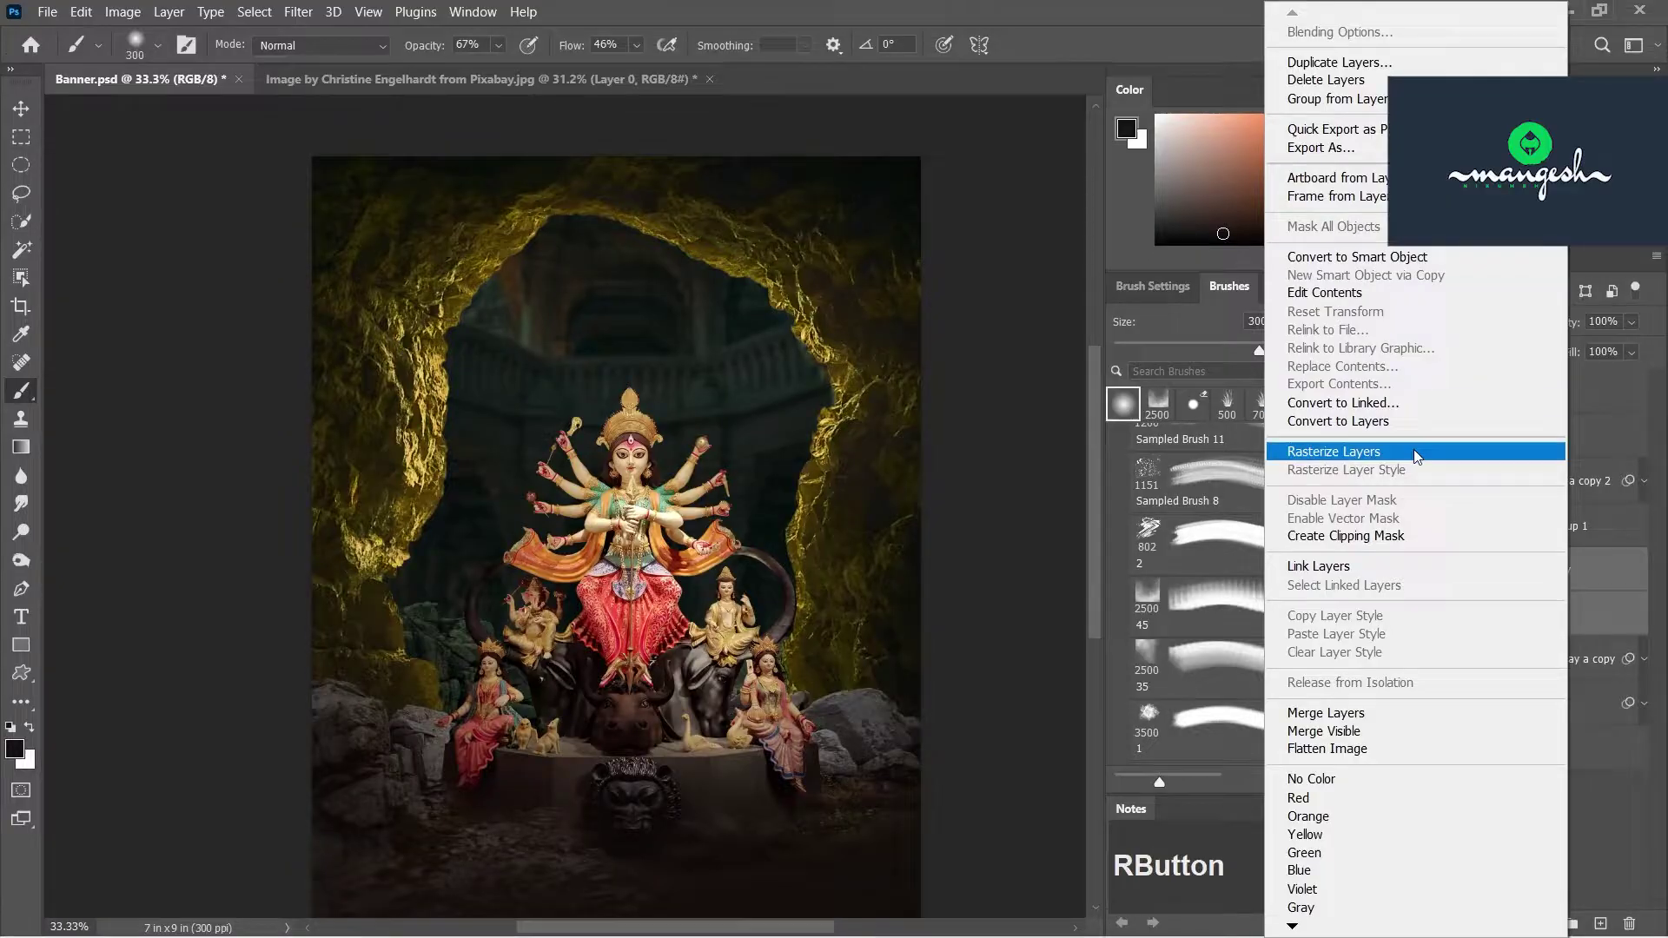
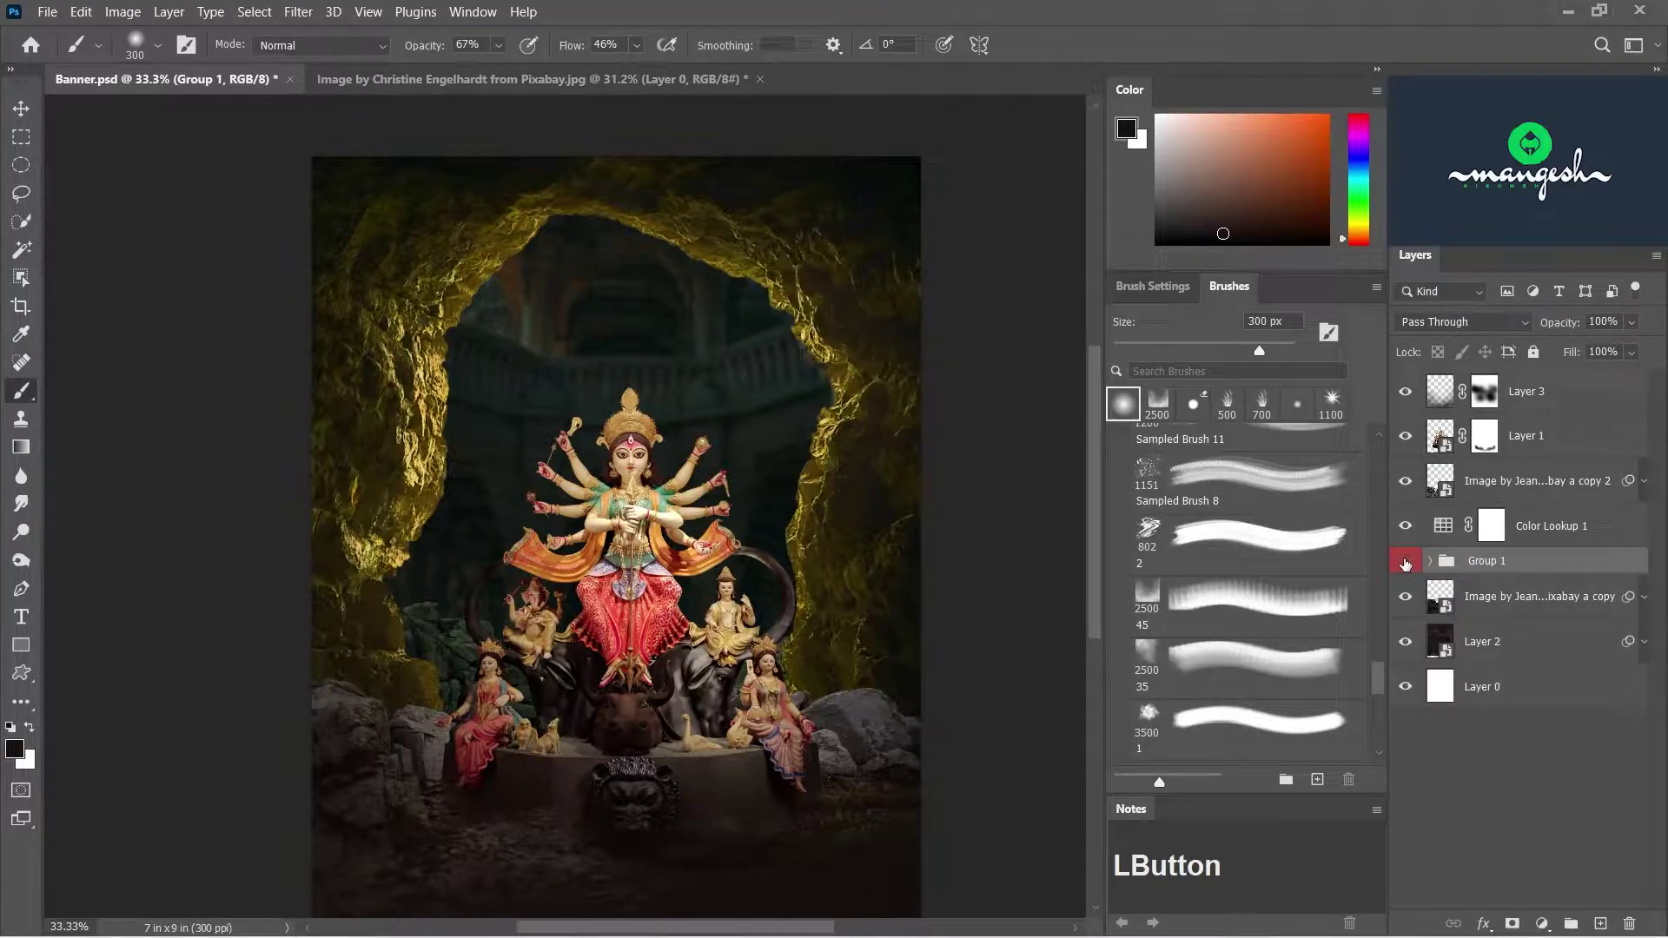
left_click(1551, 570)
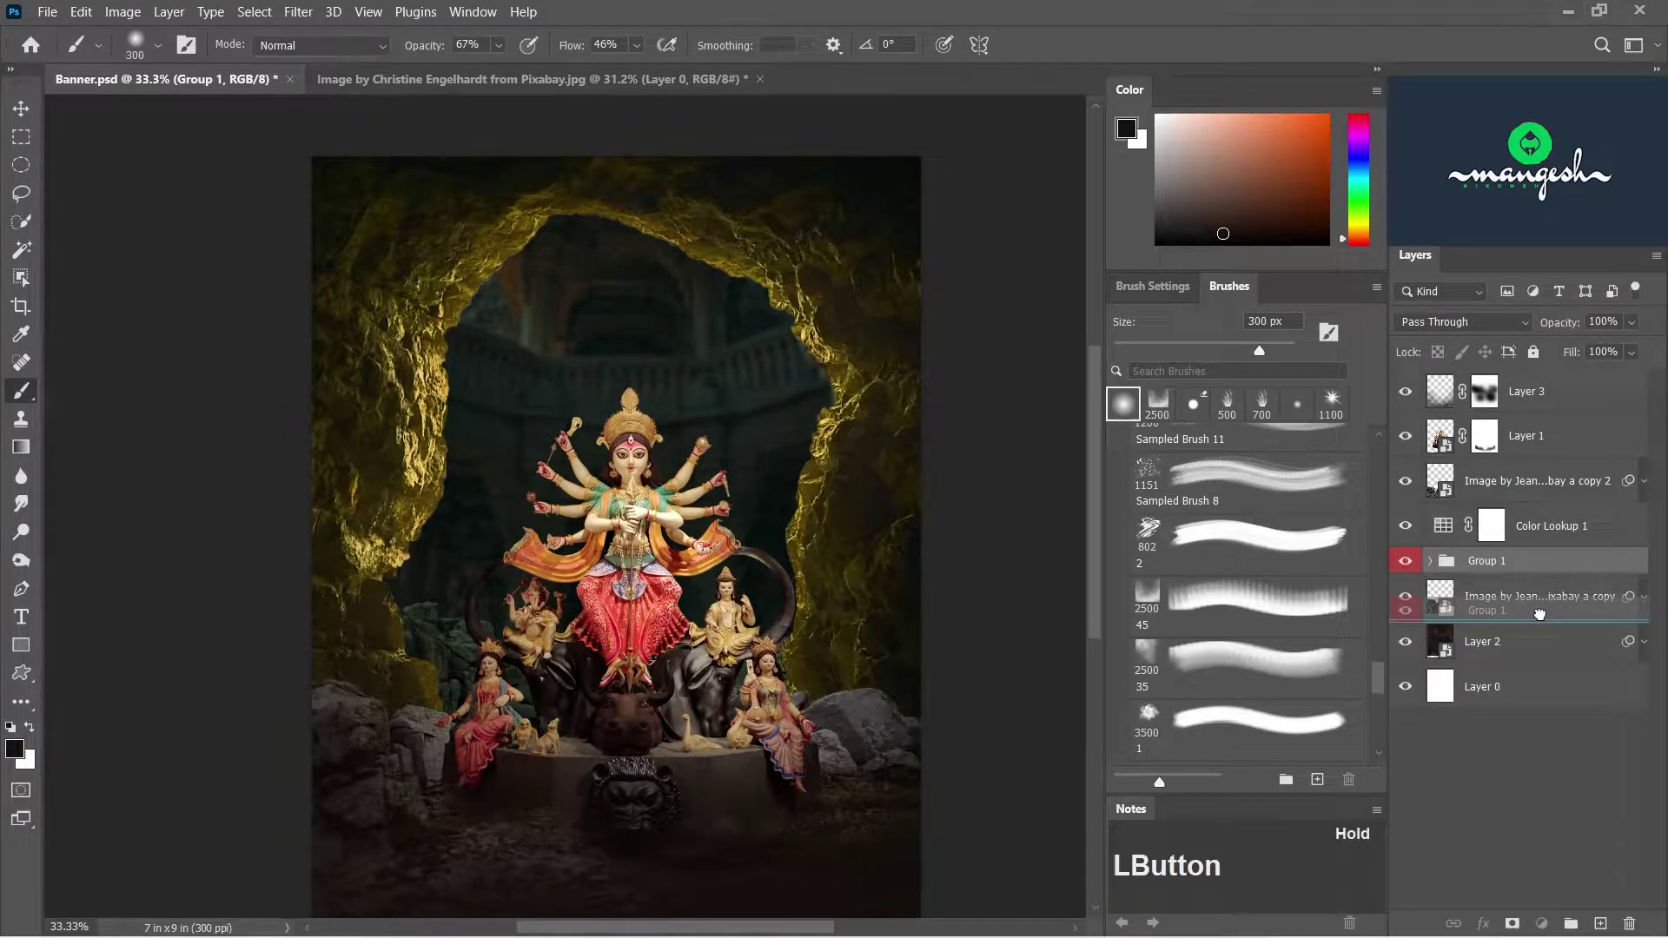
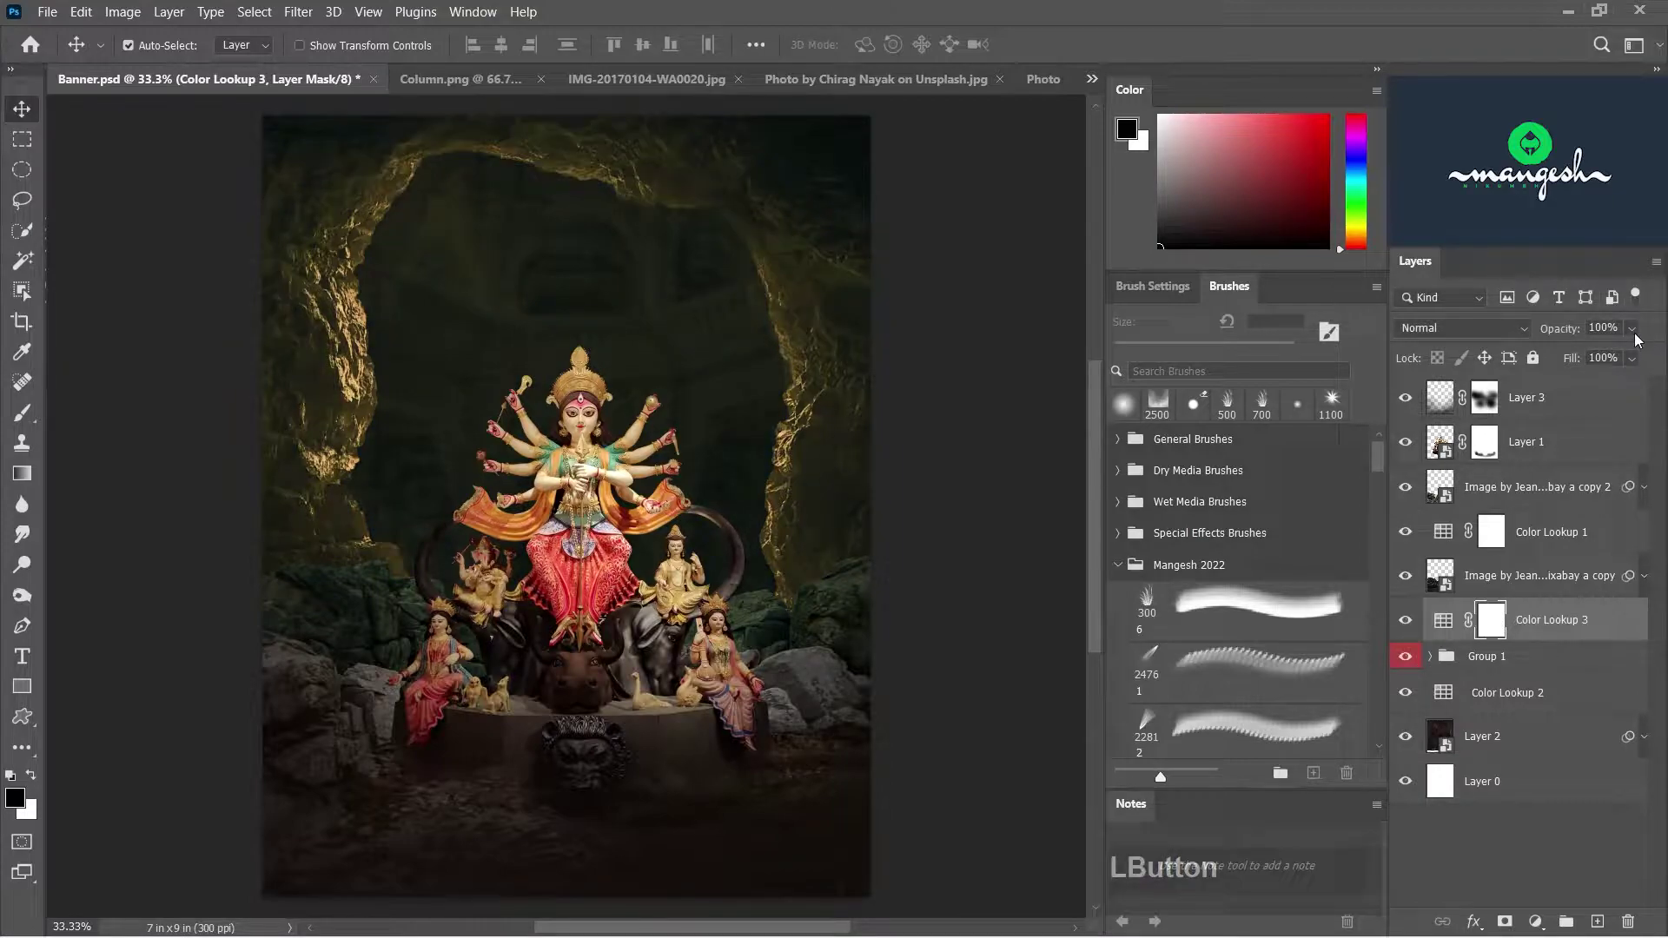
left_click(1641, 336)
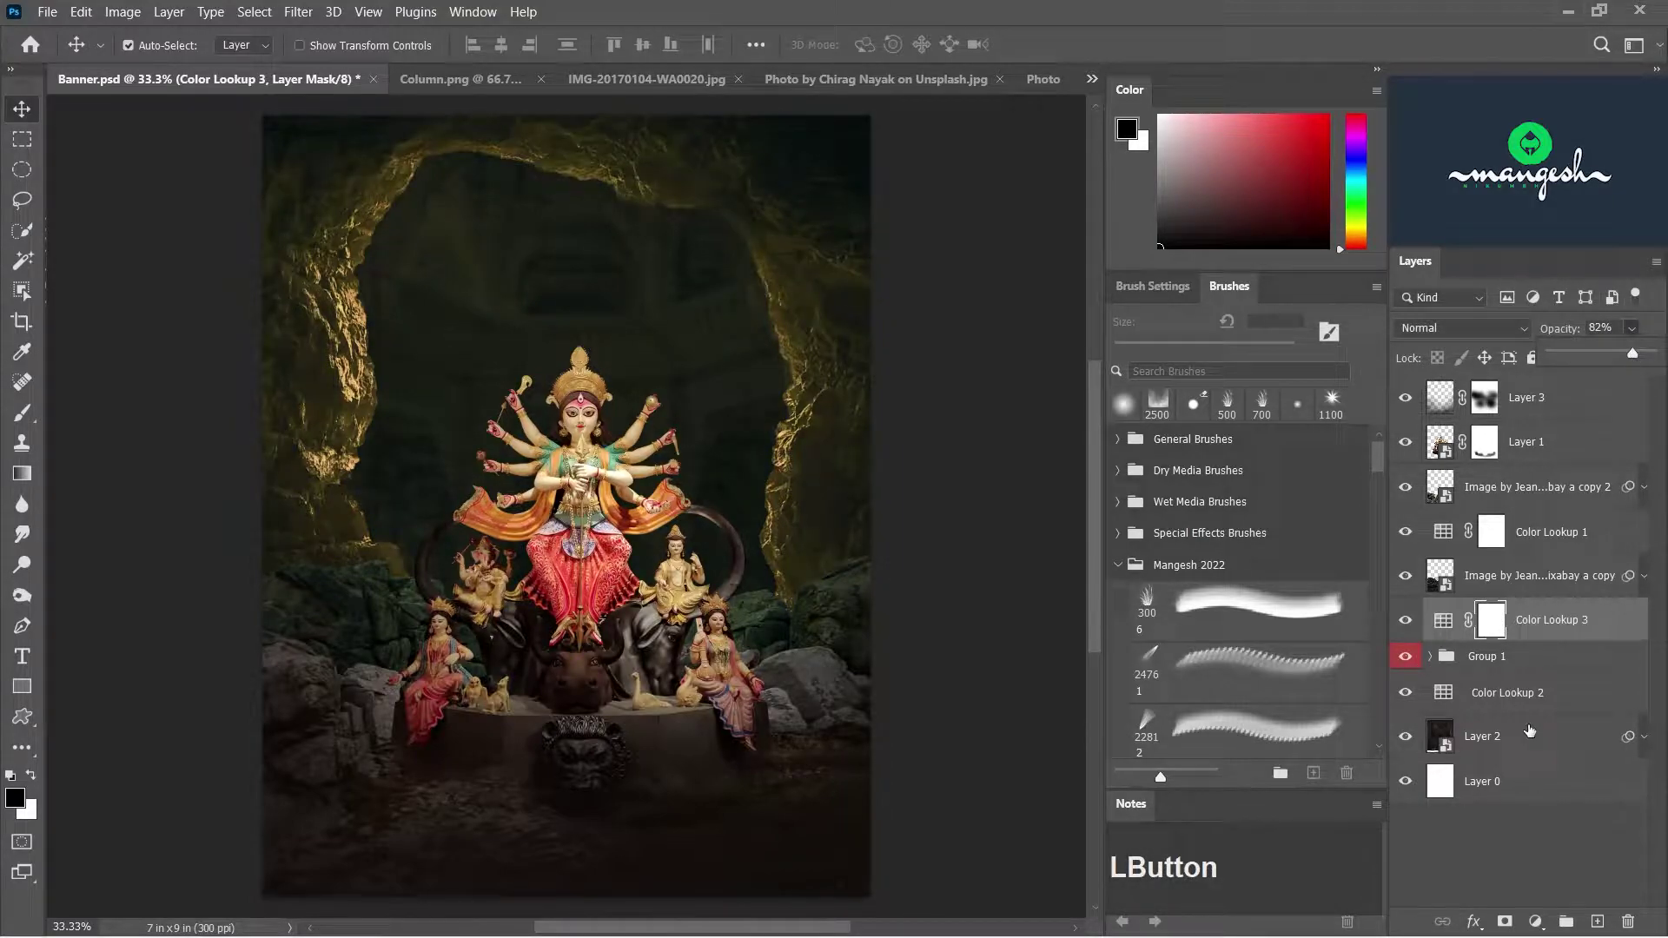
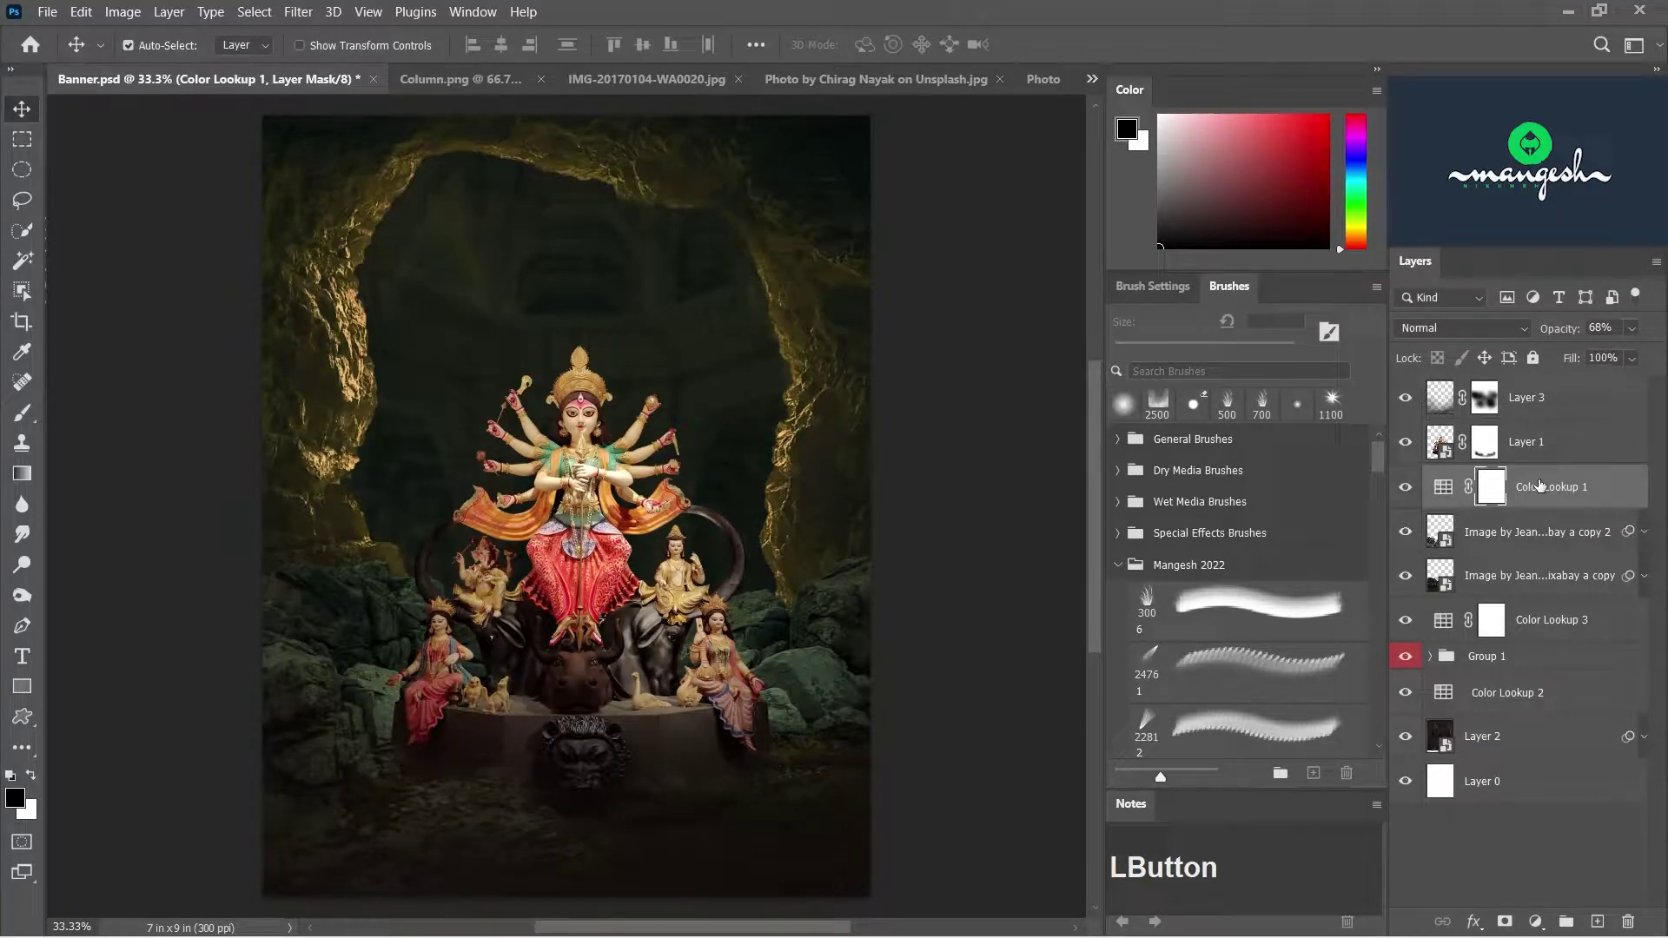
- Reorder the colour lookup layers and add an empty fog layer between the rocks copies
left_click(1546, 623)
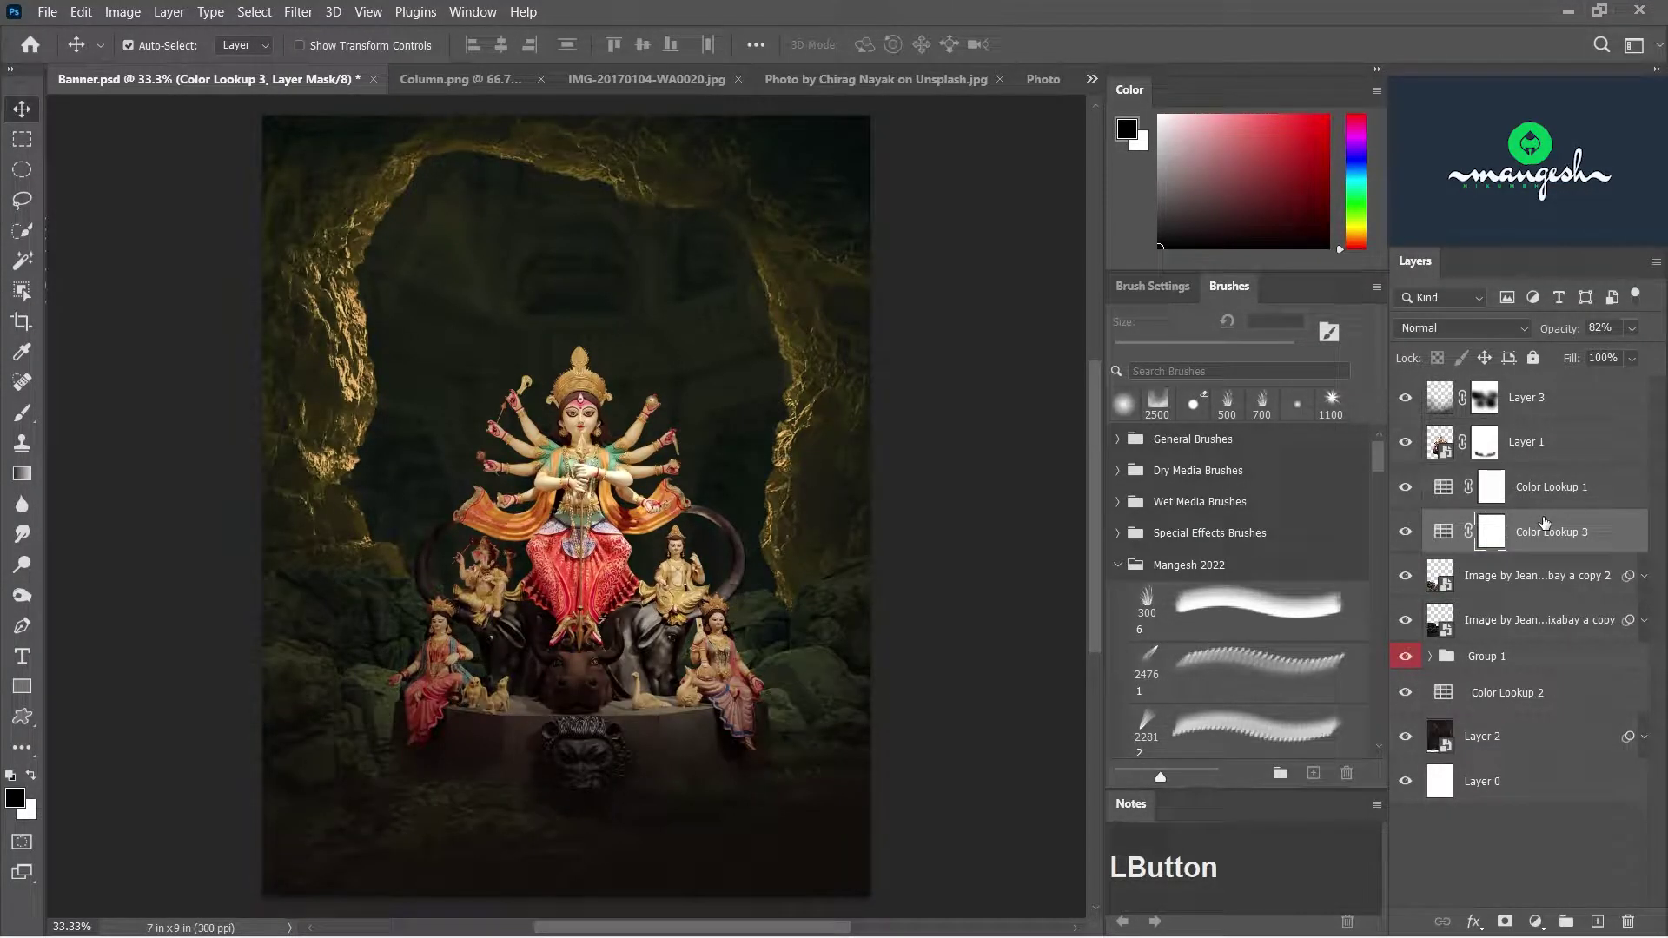
left_click(1410, 538)
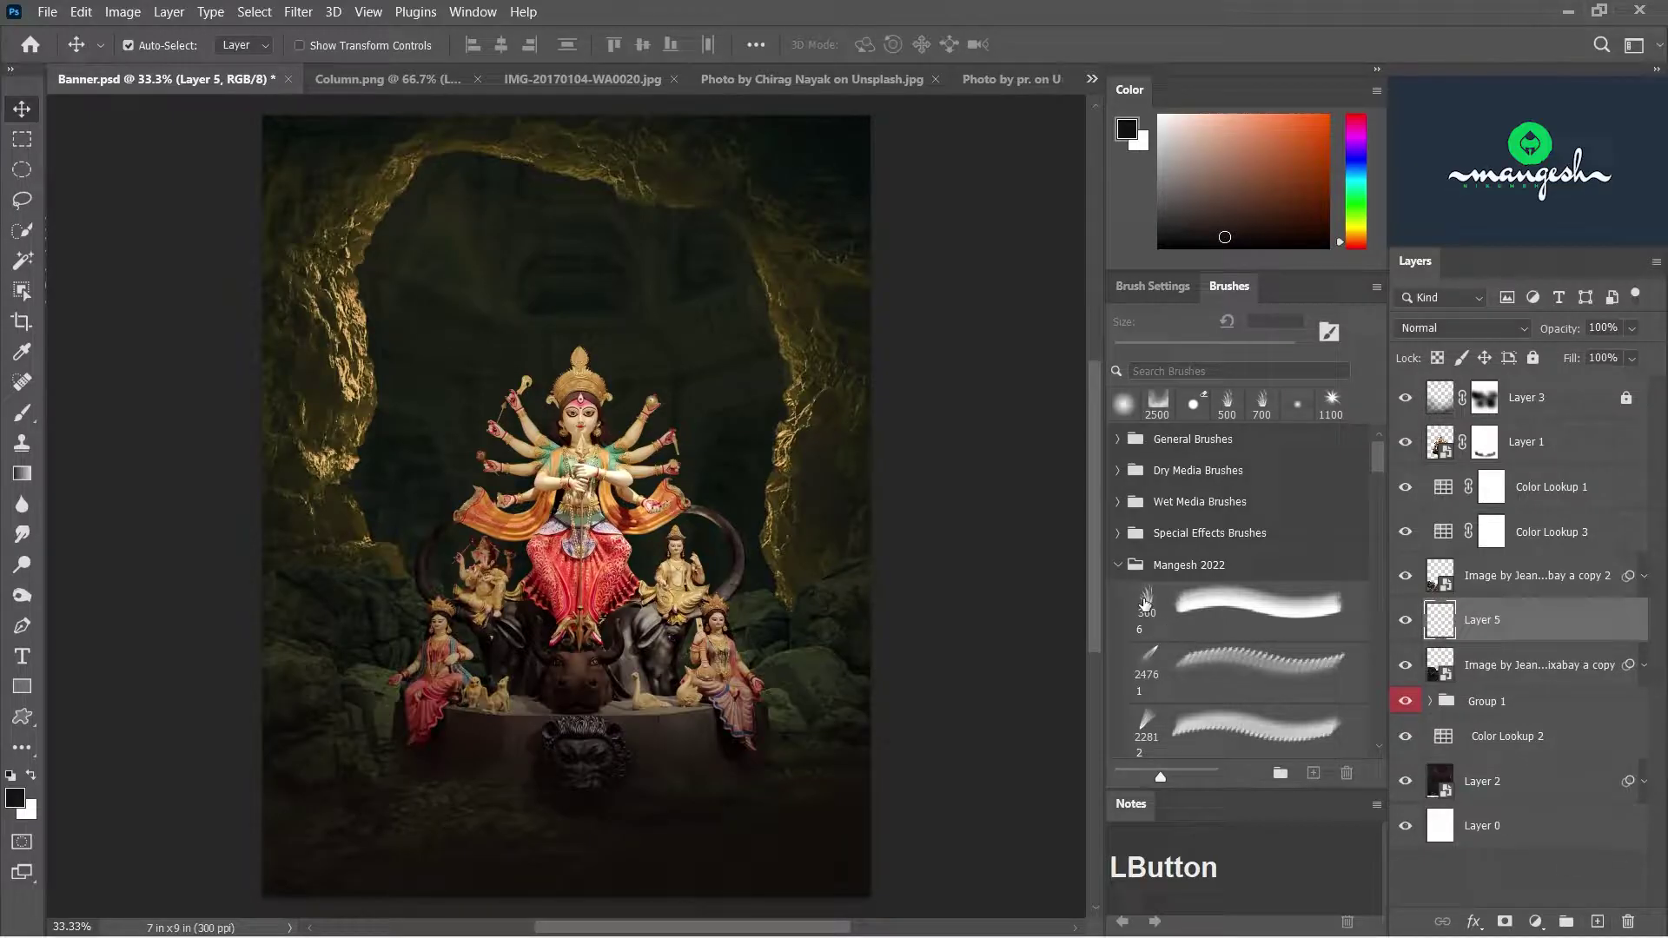
scroll("down", 3)
left_click(1384, 501)
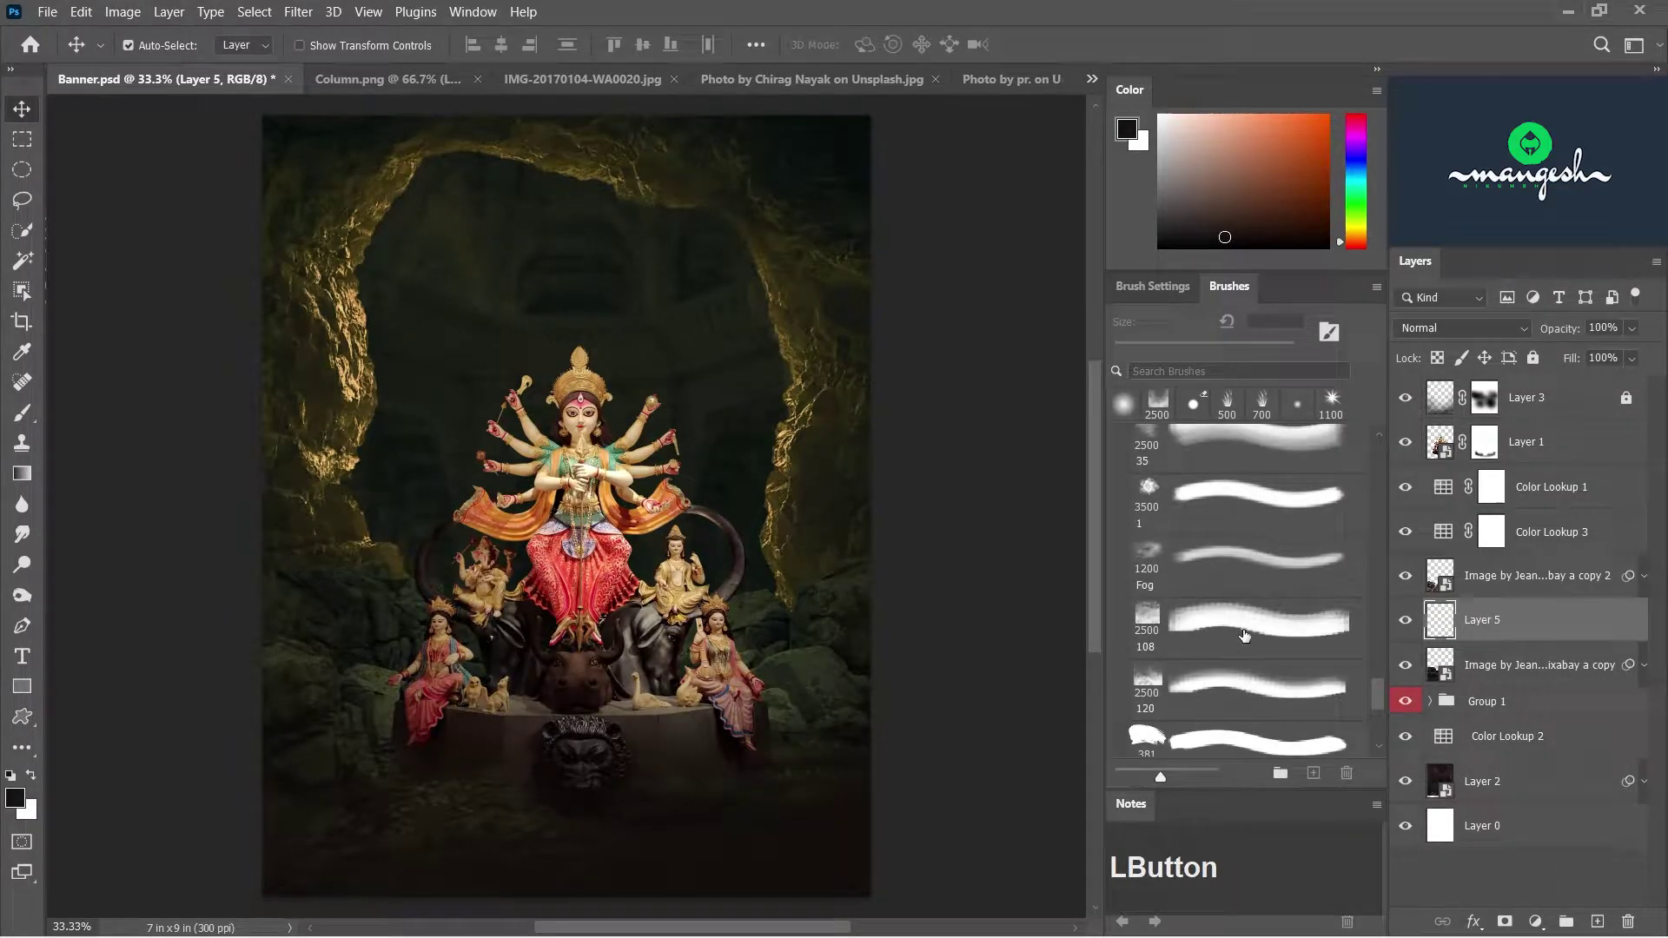
- Choose the Fog brush and set its Angle Jitter to 31% for varied stamps
left_click(1339, 337)
left_click(1062, 441)
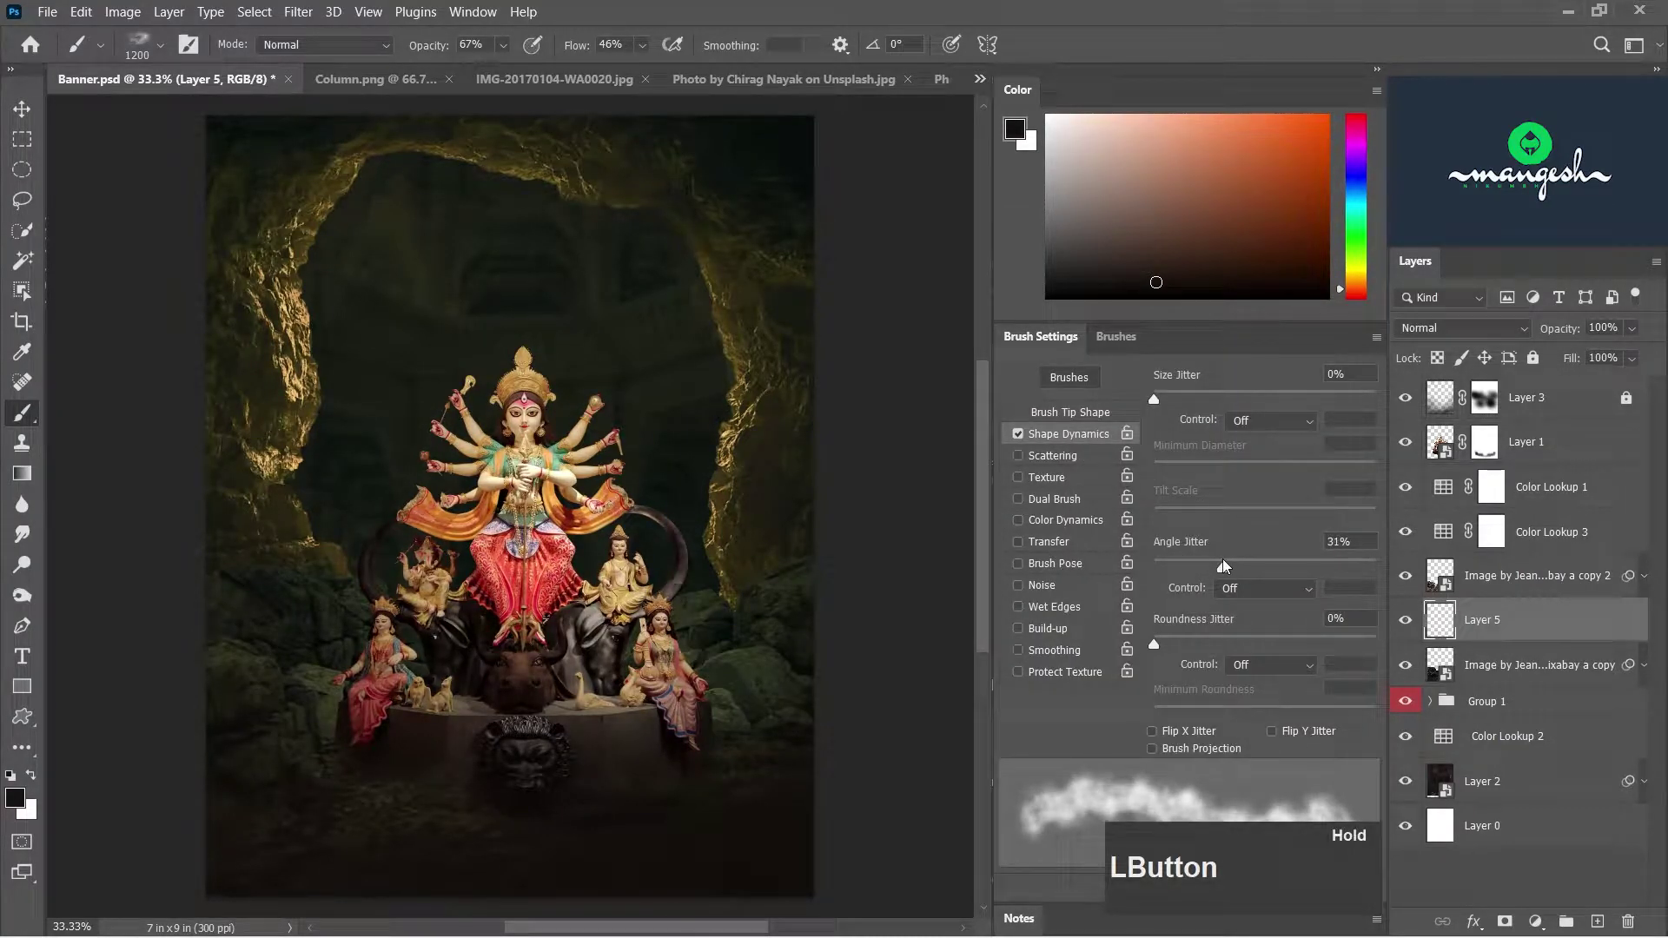
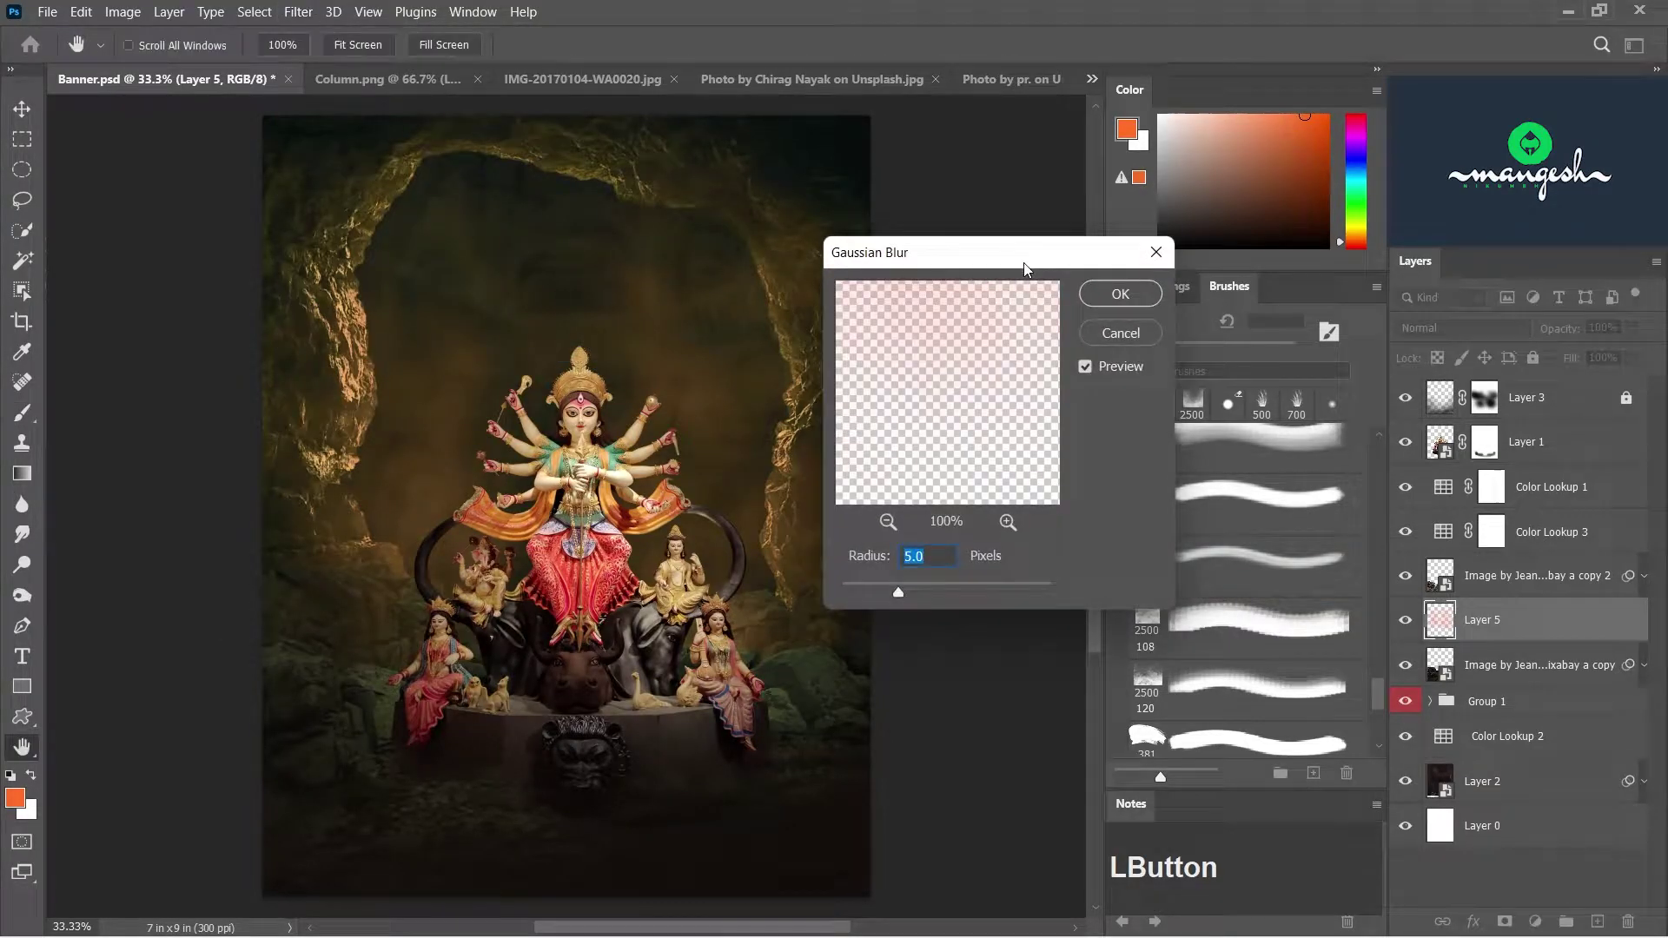
- Soften the orange fog with a ~9.4 px Gaussian blur and confirm its layer blending options
left_click(916, 578)
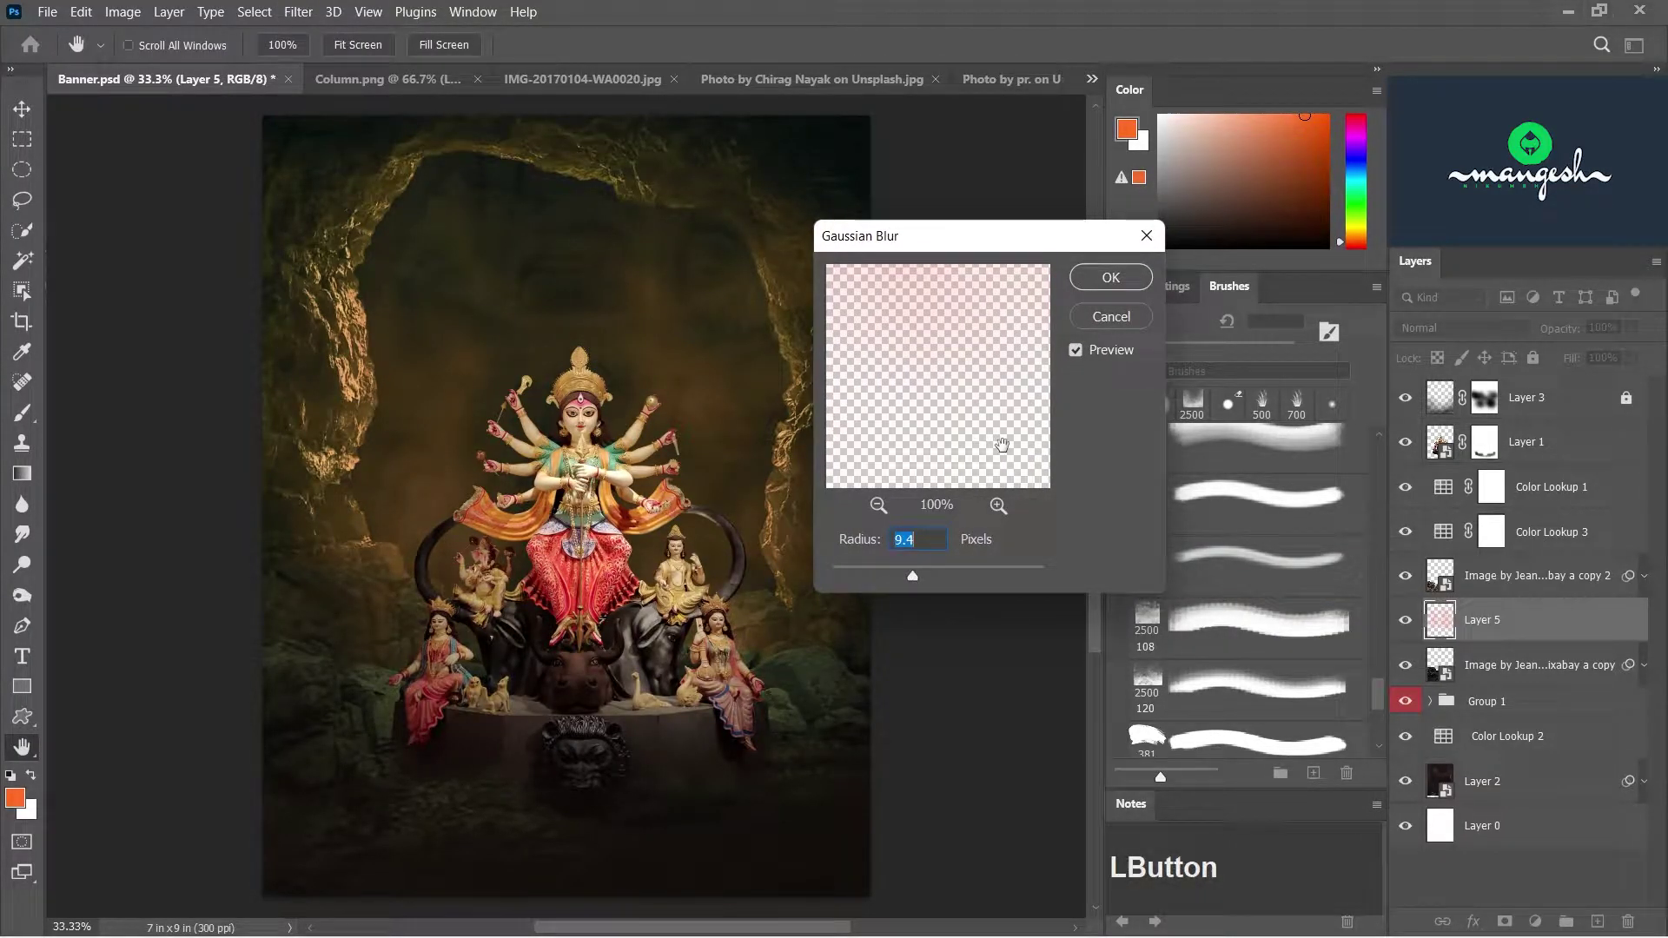
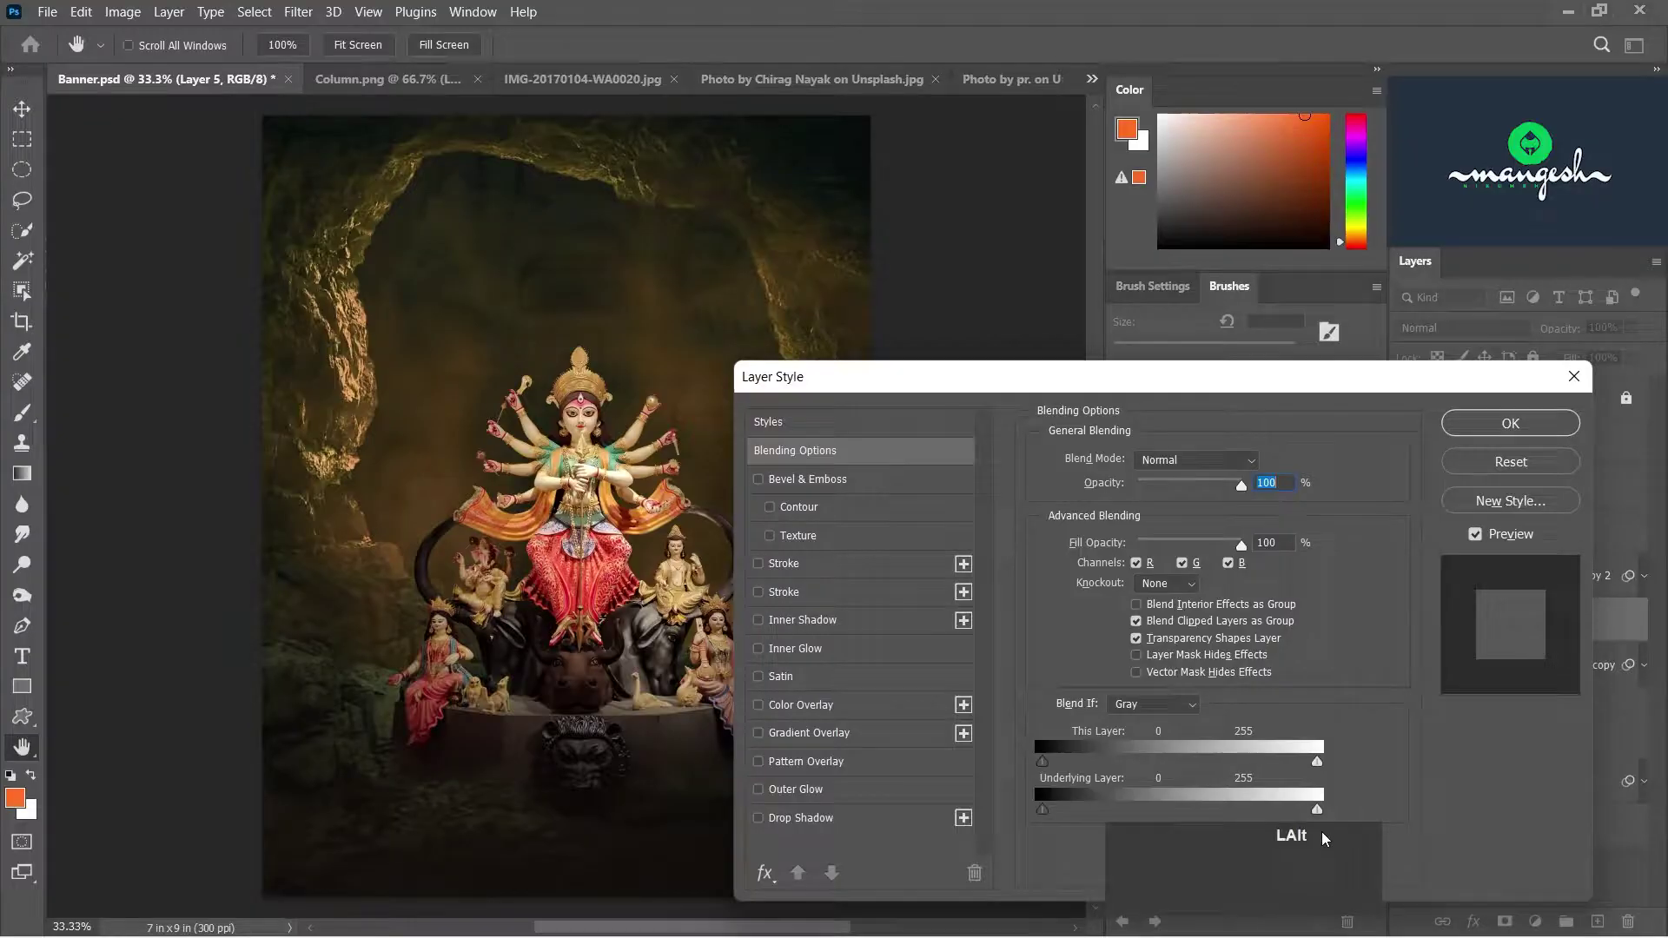
left_click(1053, 816)
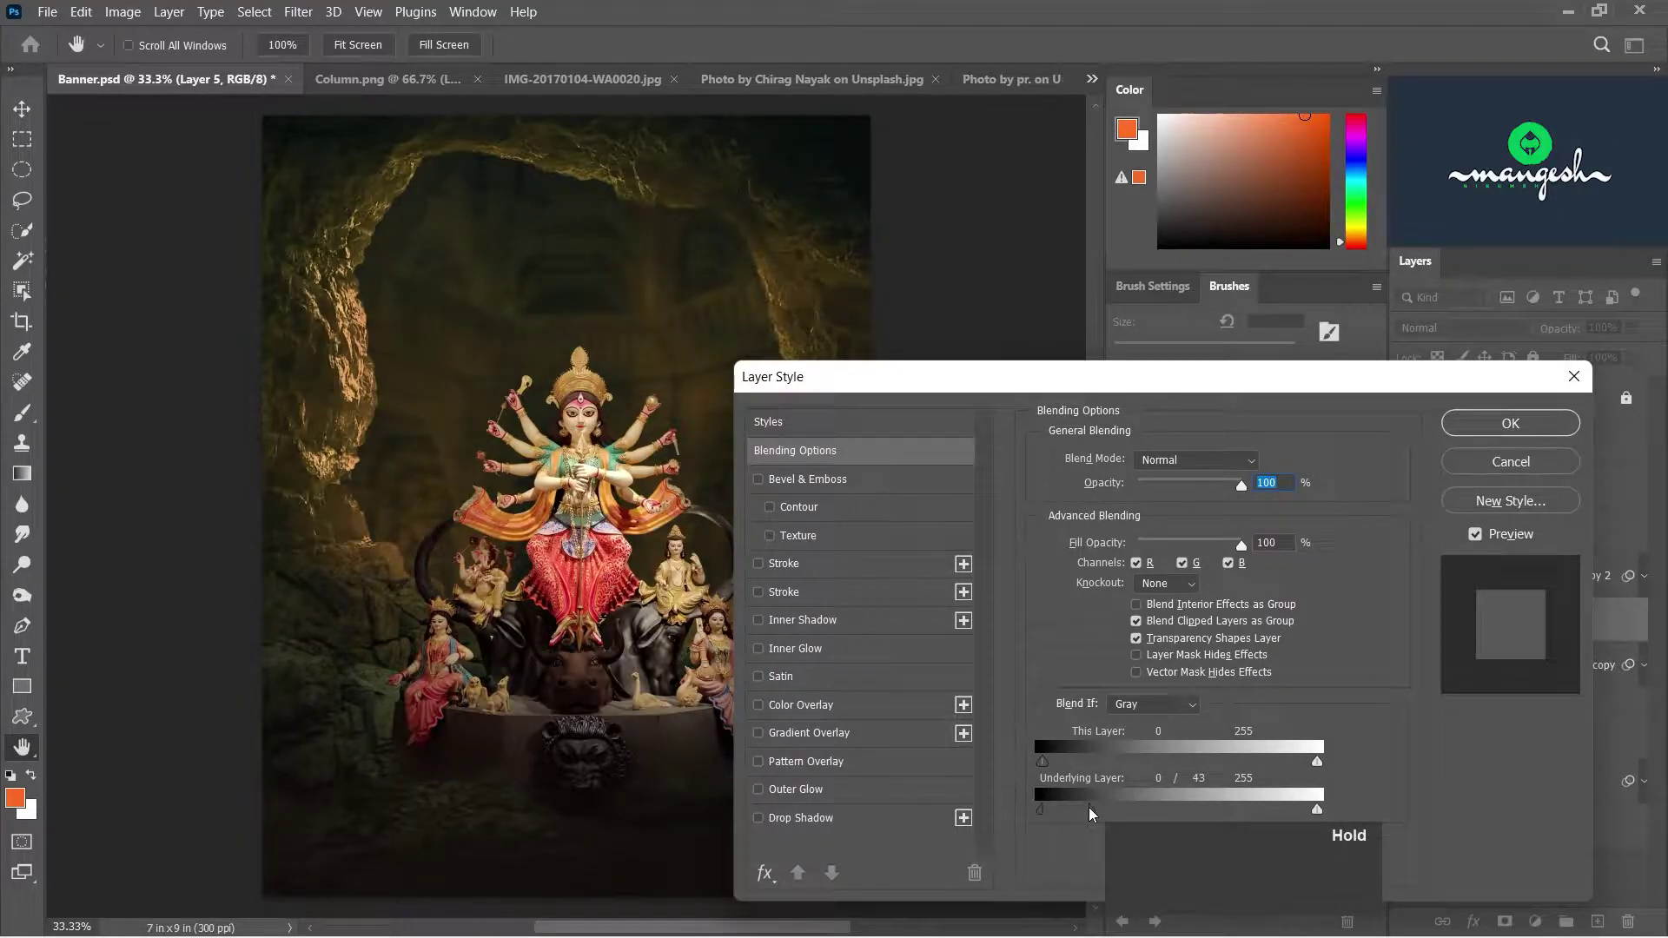
left_click(1536, 434)
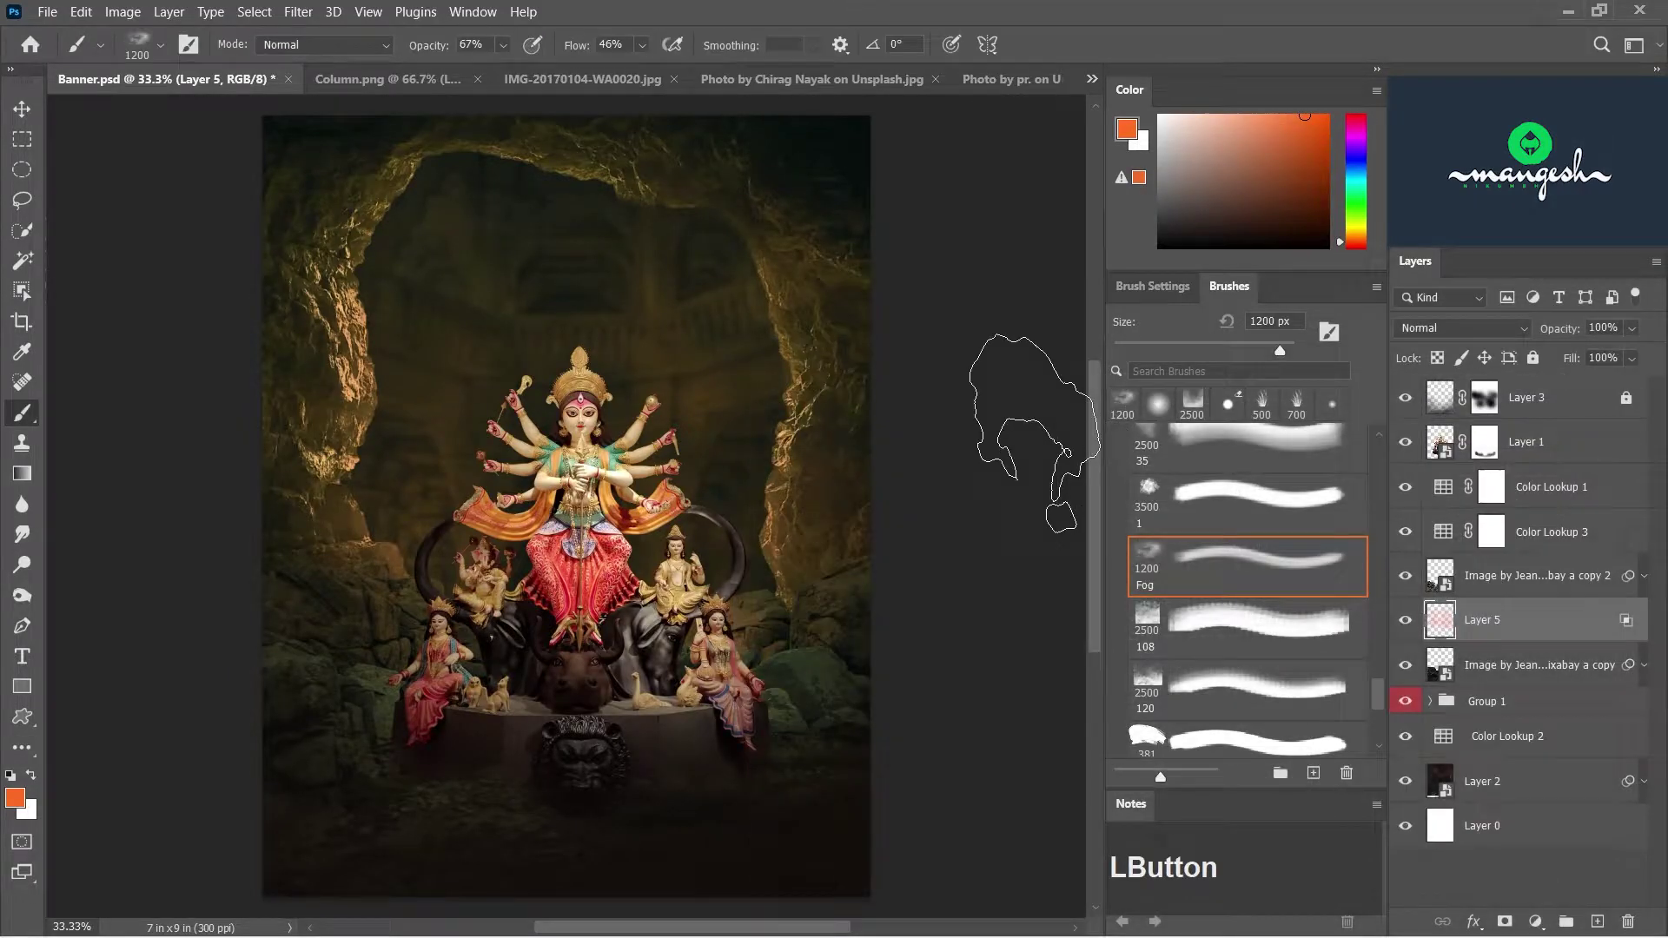
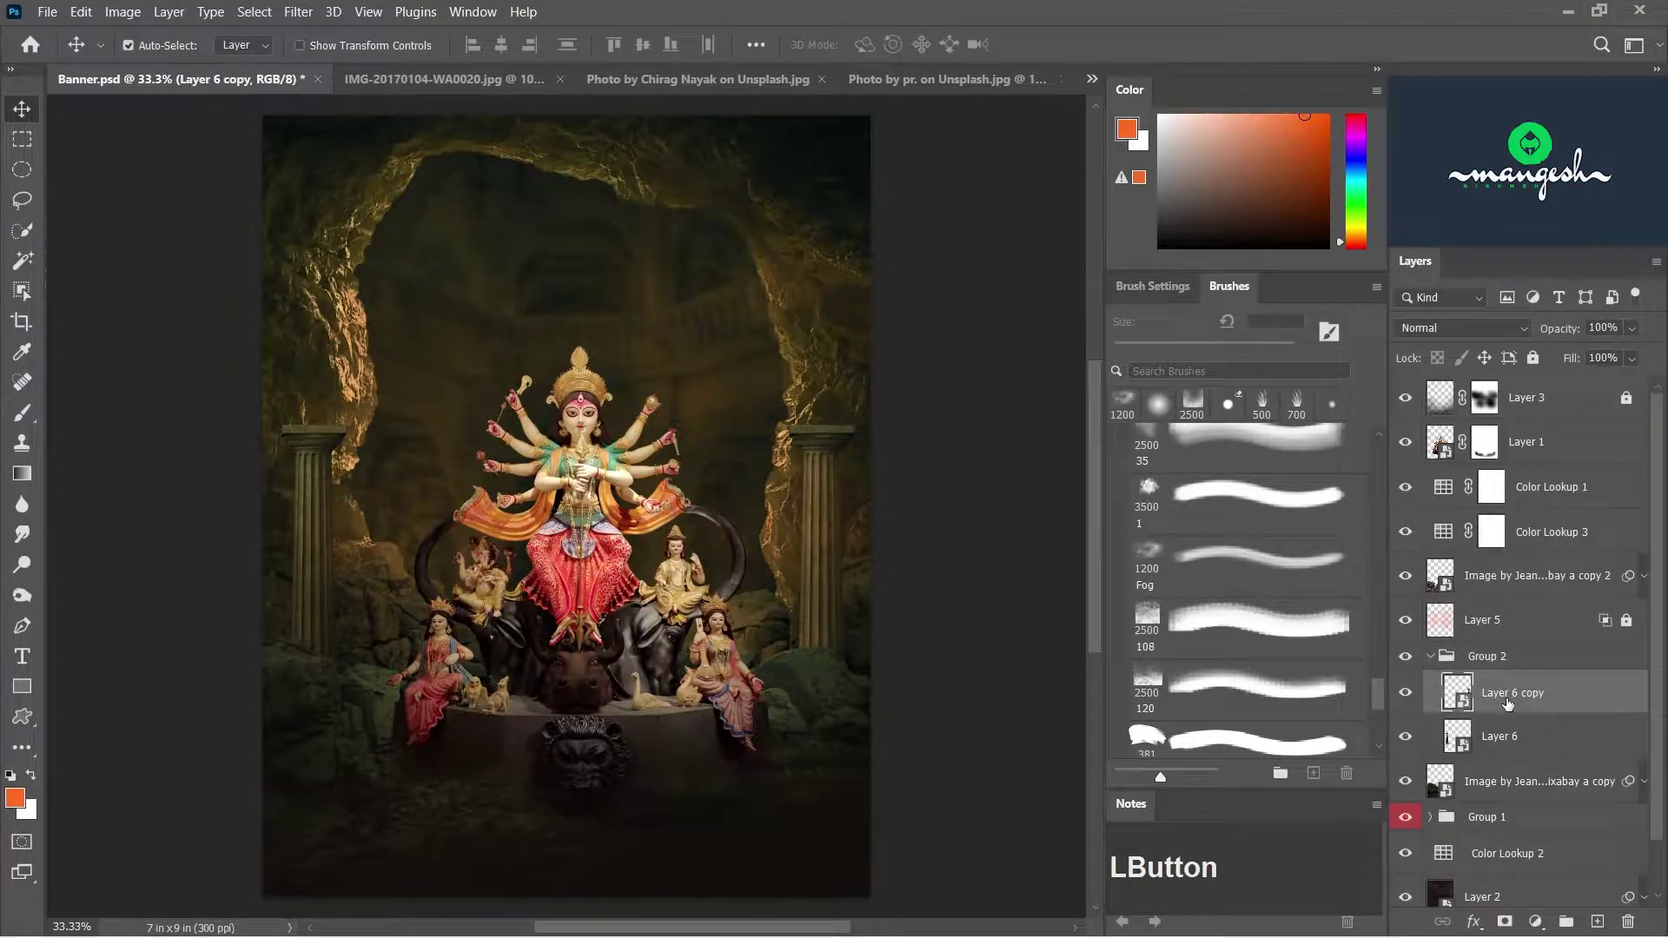
- Paste the fire image in Screen mode atop the right column and mask its edges with higher brush flow
key("ctrl+v")
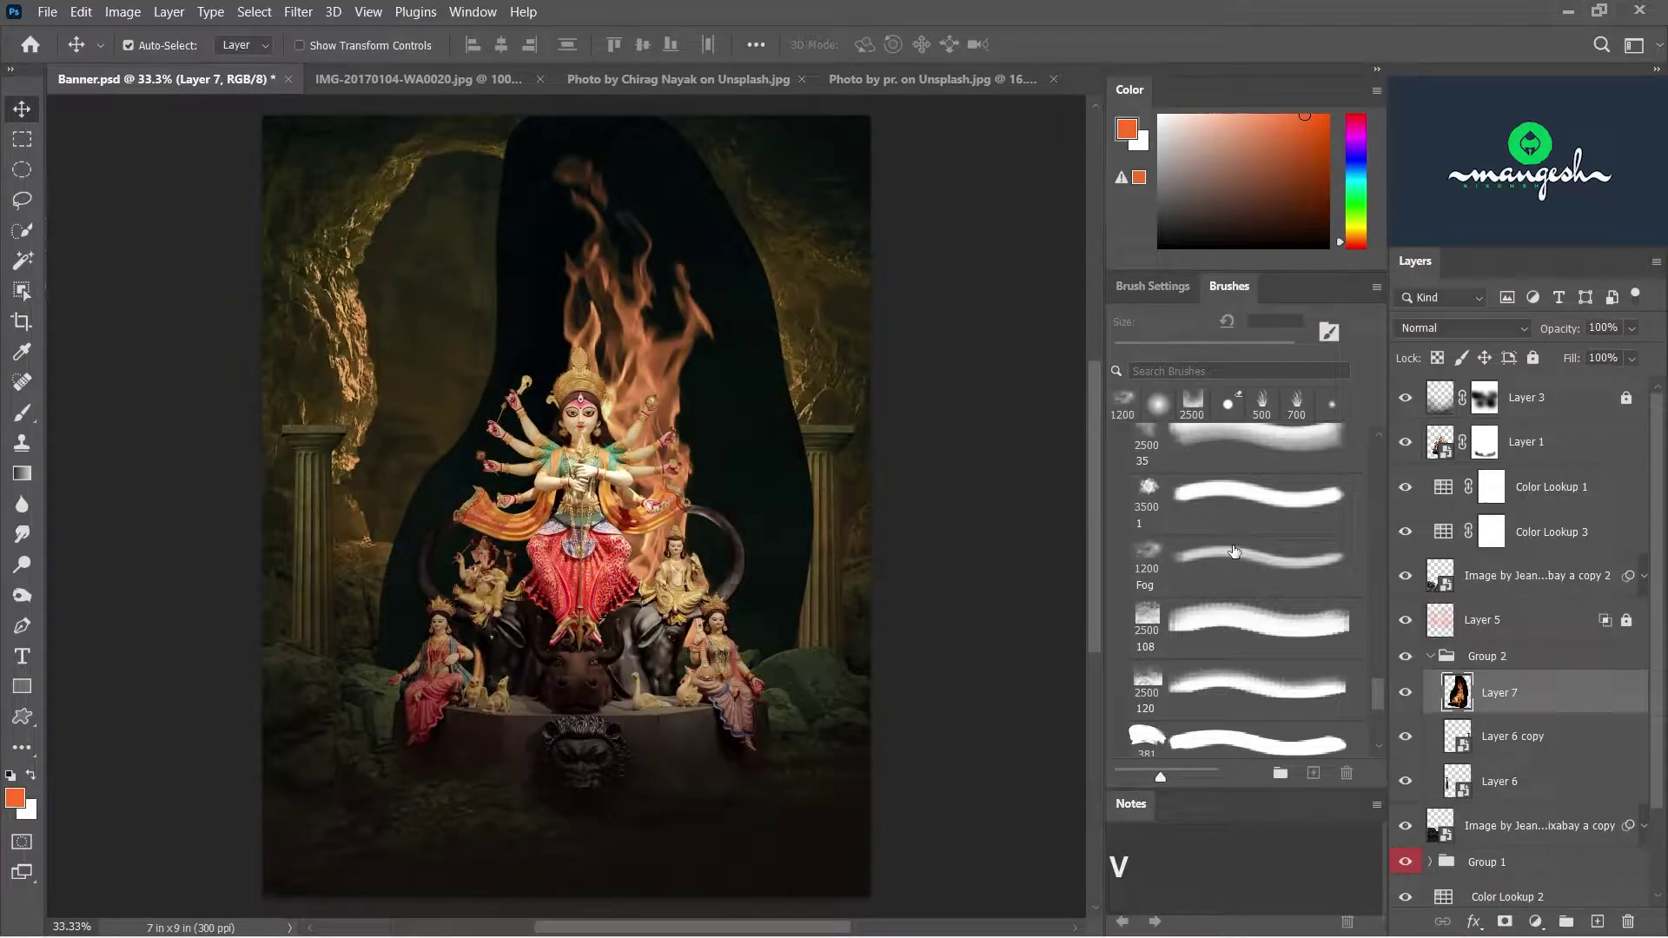
left_click(1438, 343)
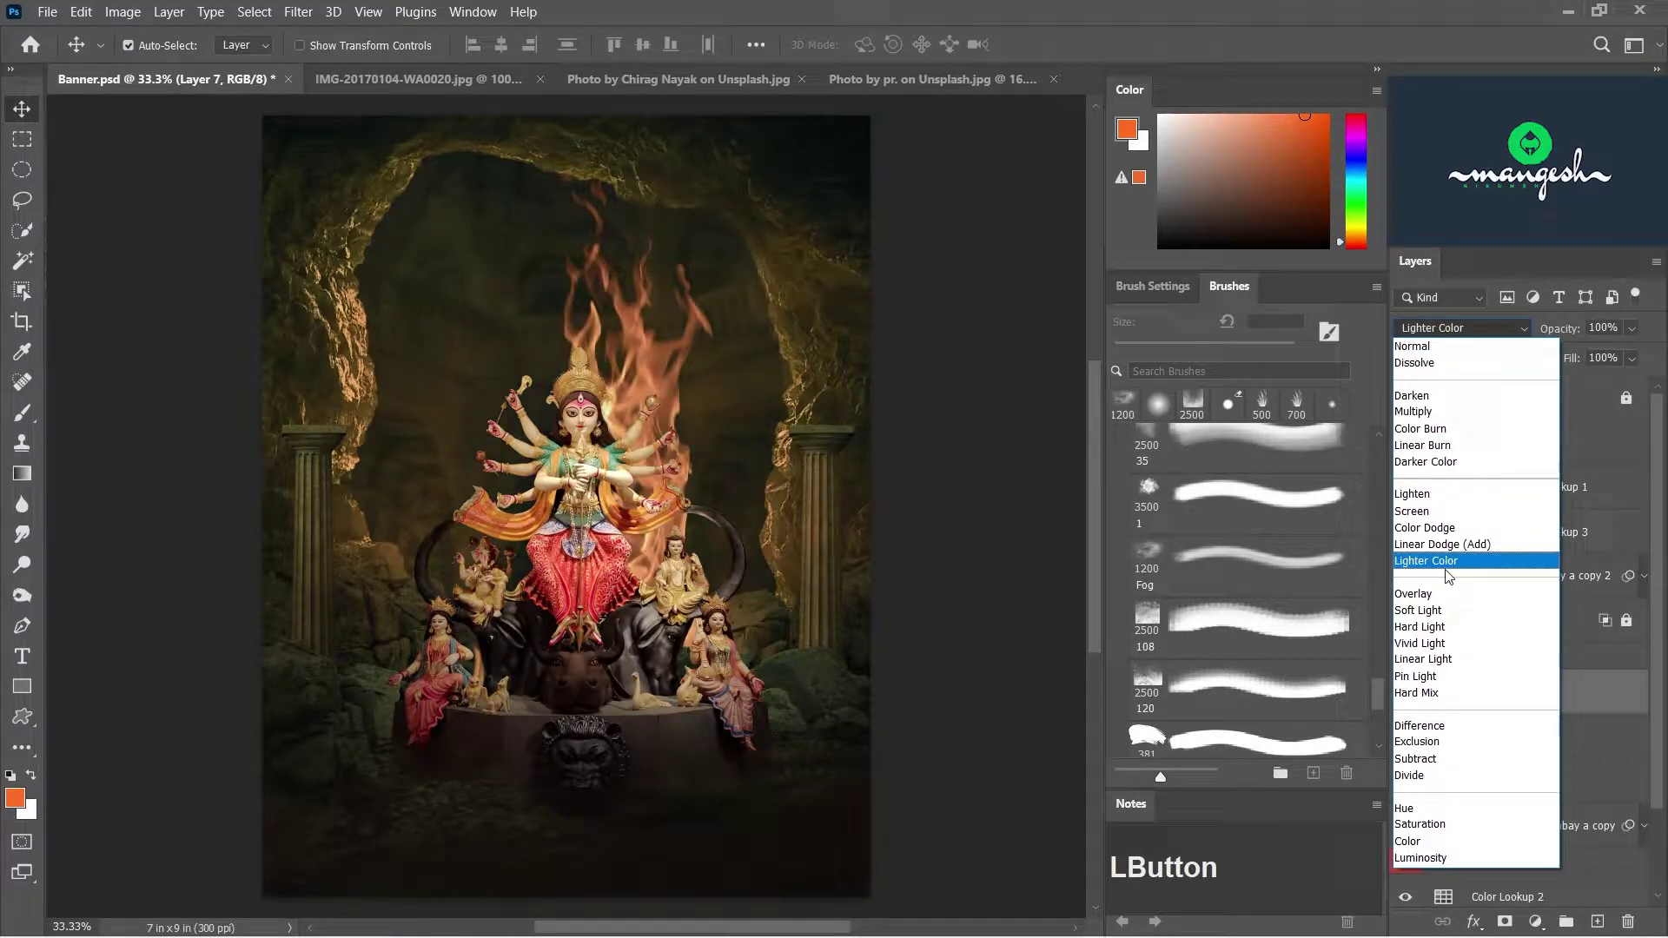
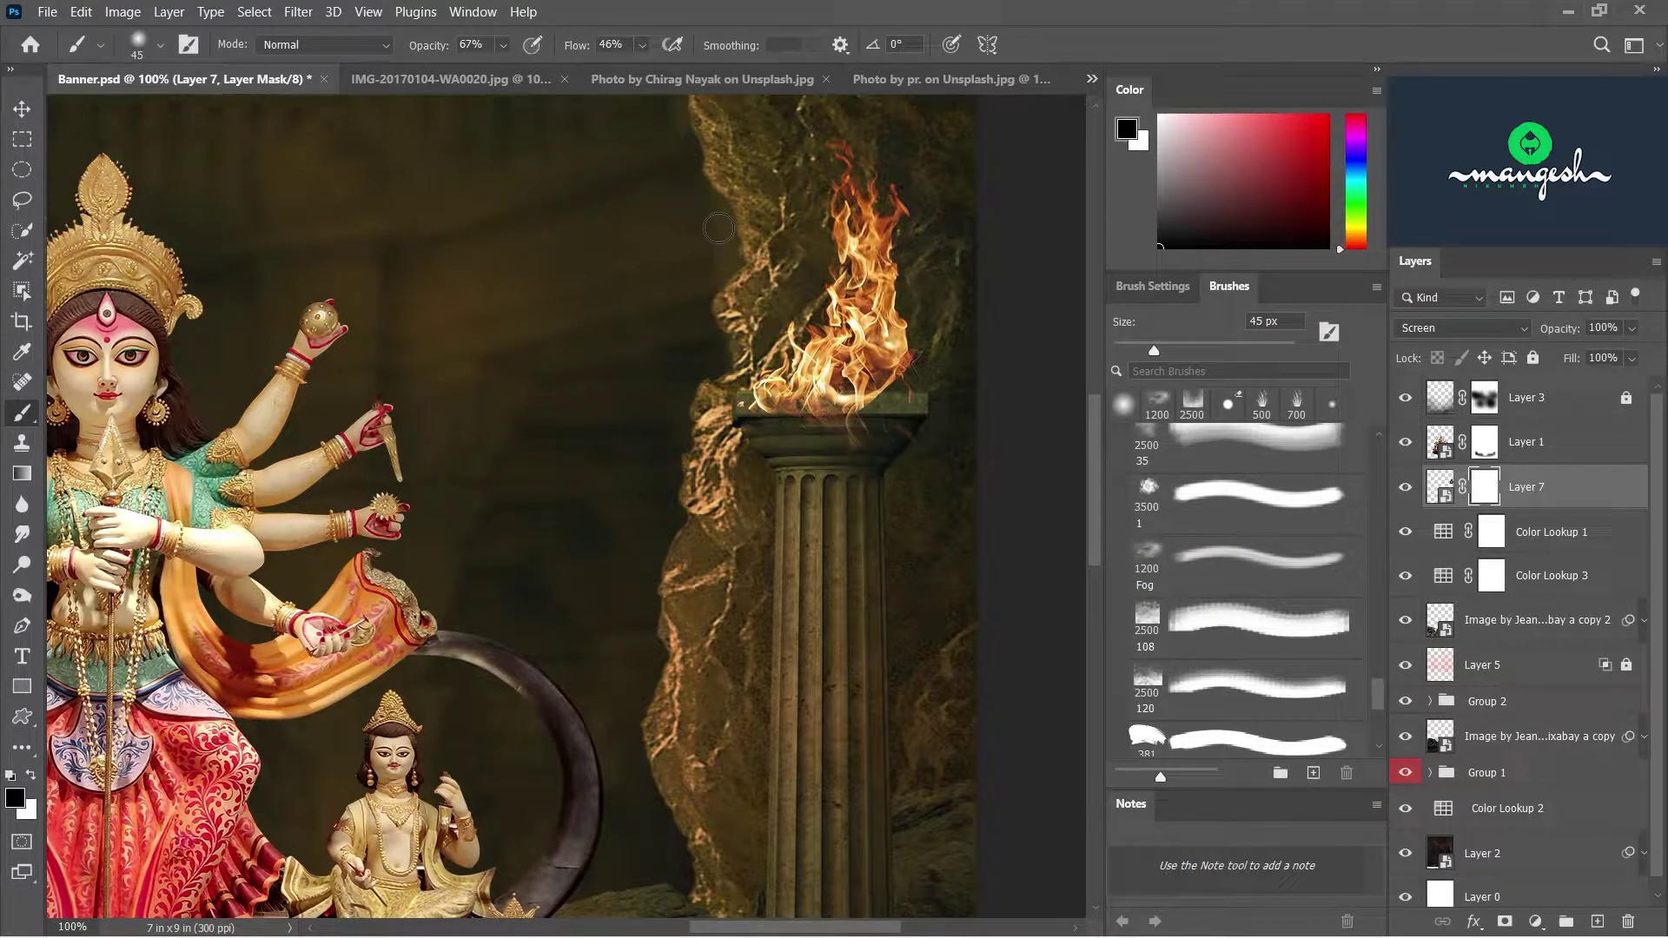
left_click(644, 54)
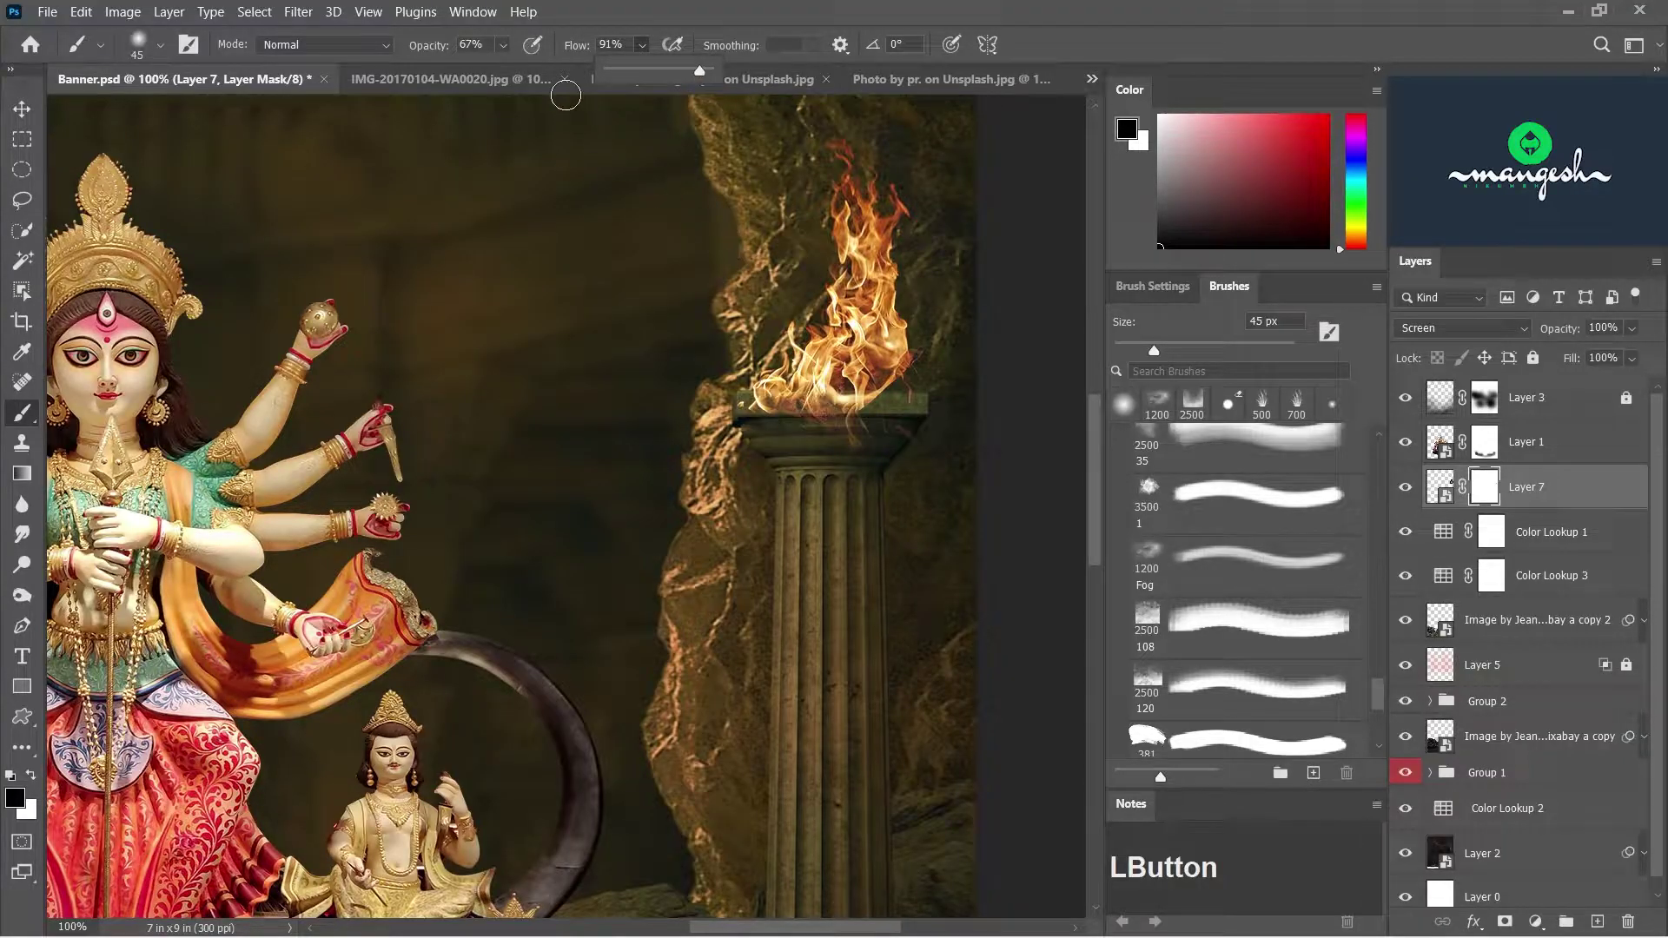
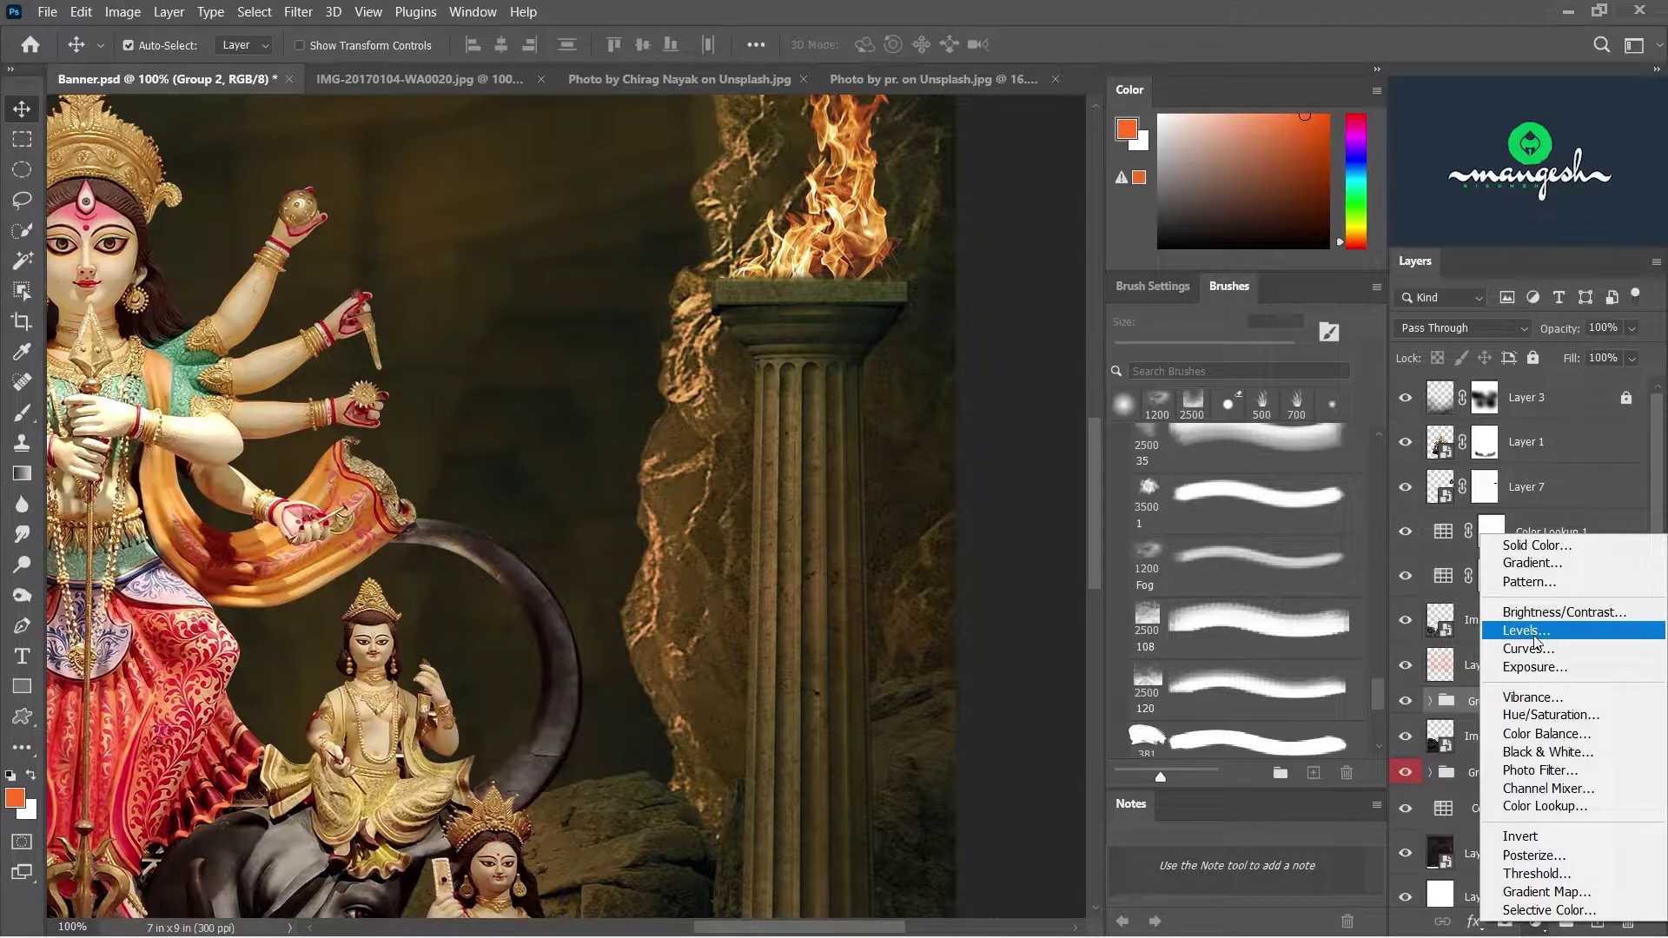
- Add a Levels adjustment clipped to the columns and lower its output white level to darken them
left_click(1536, 640)
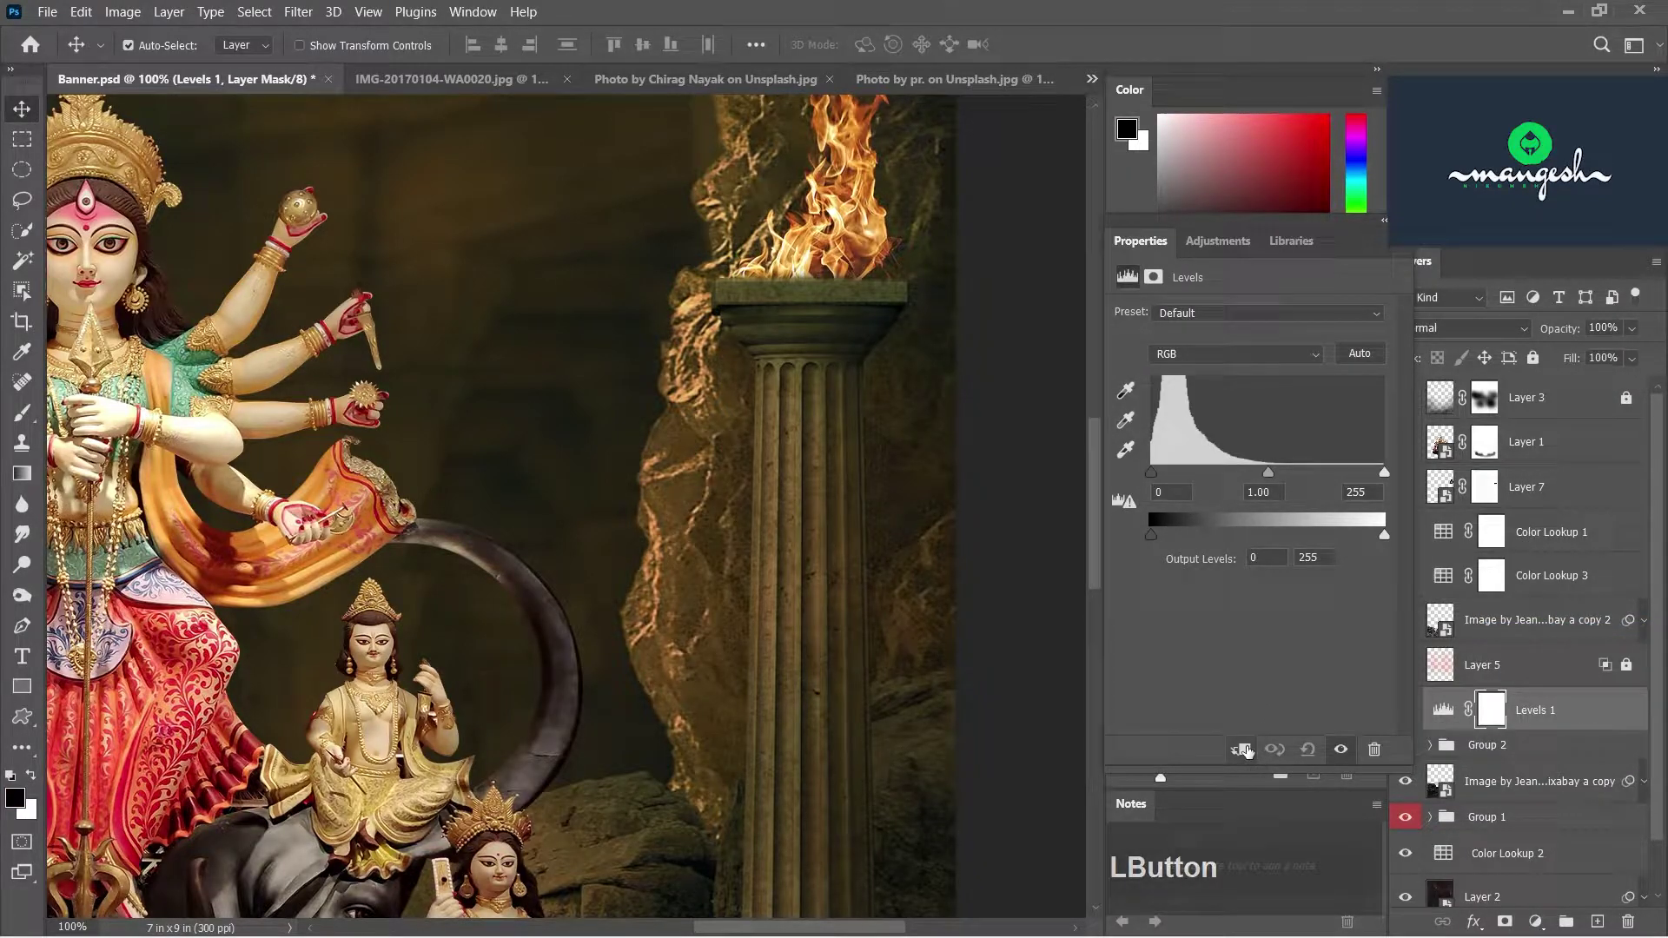
left_click(1249, 752)
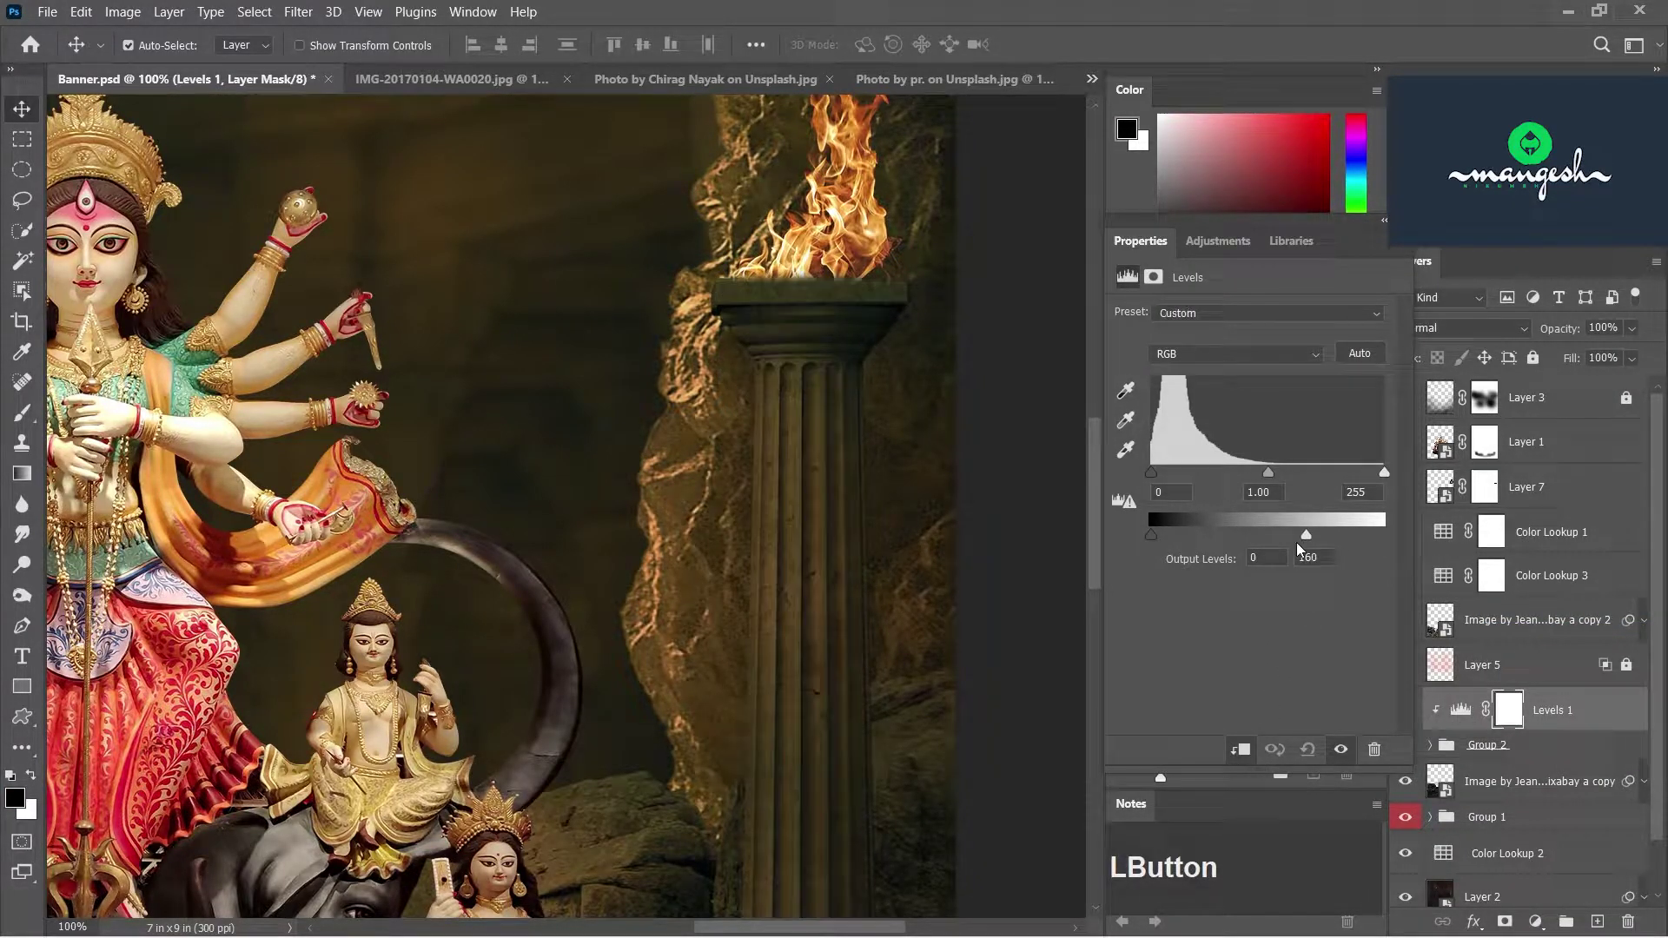
type("--")
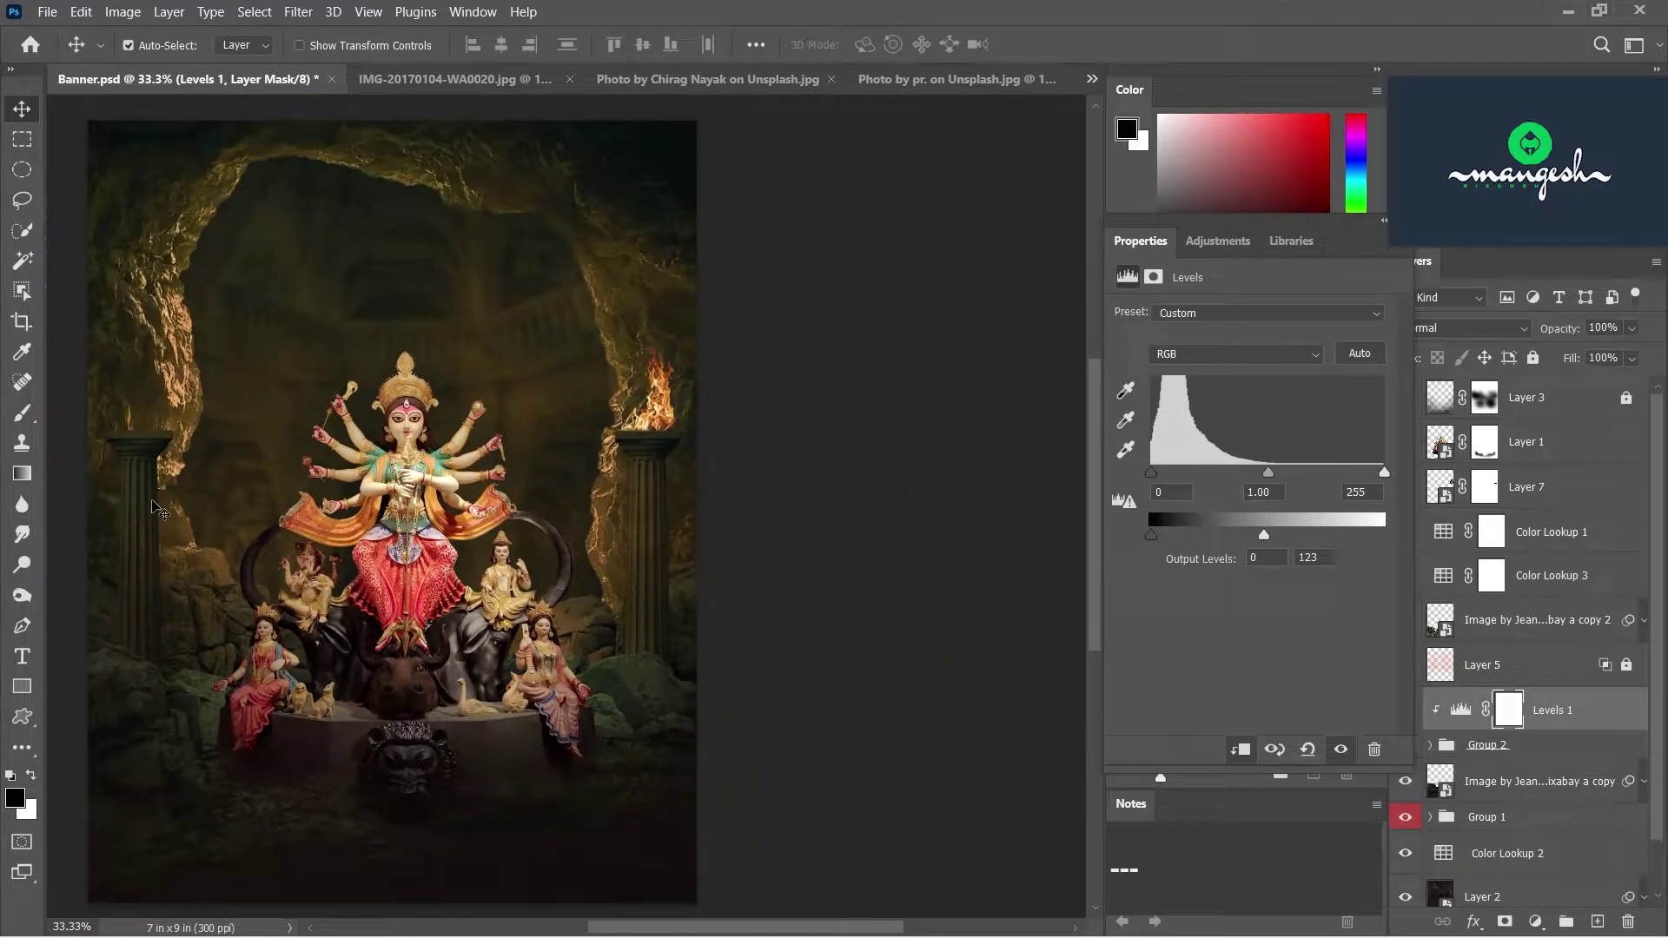
type("---")
left_click(1305, 233)
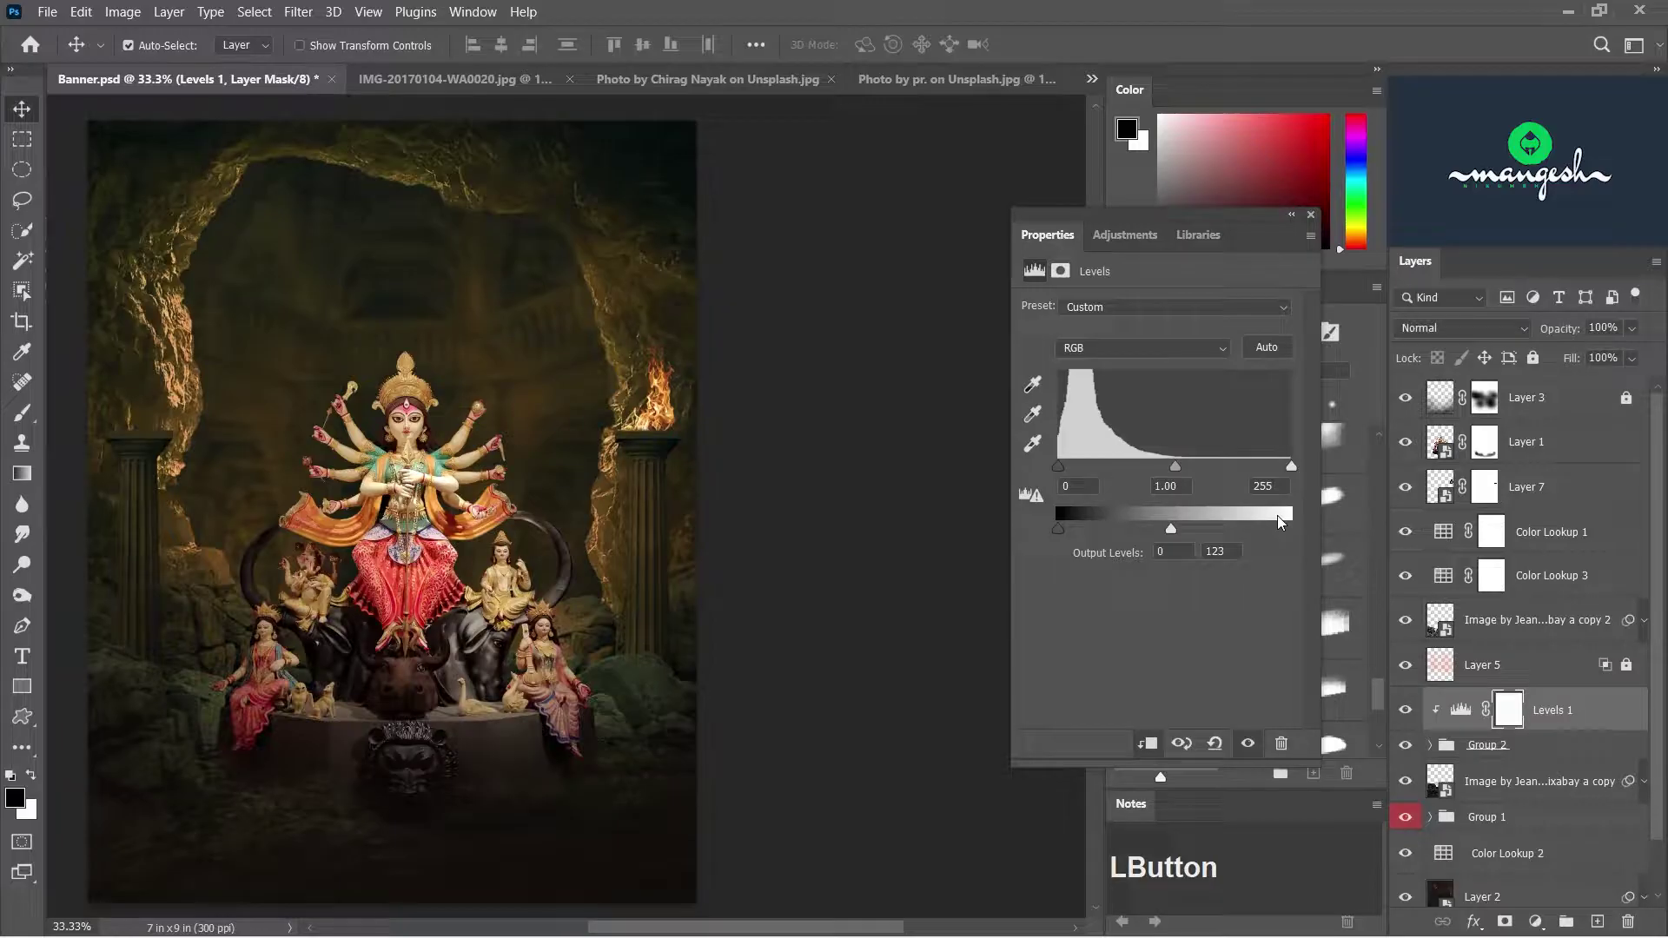
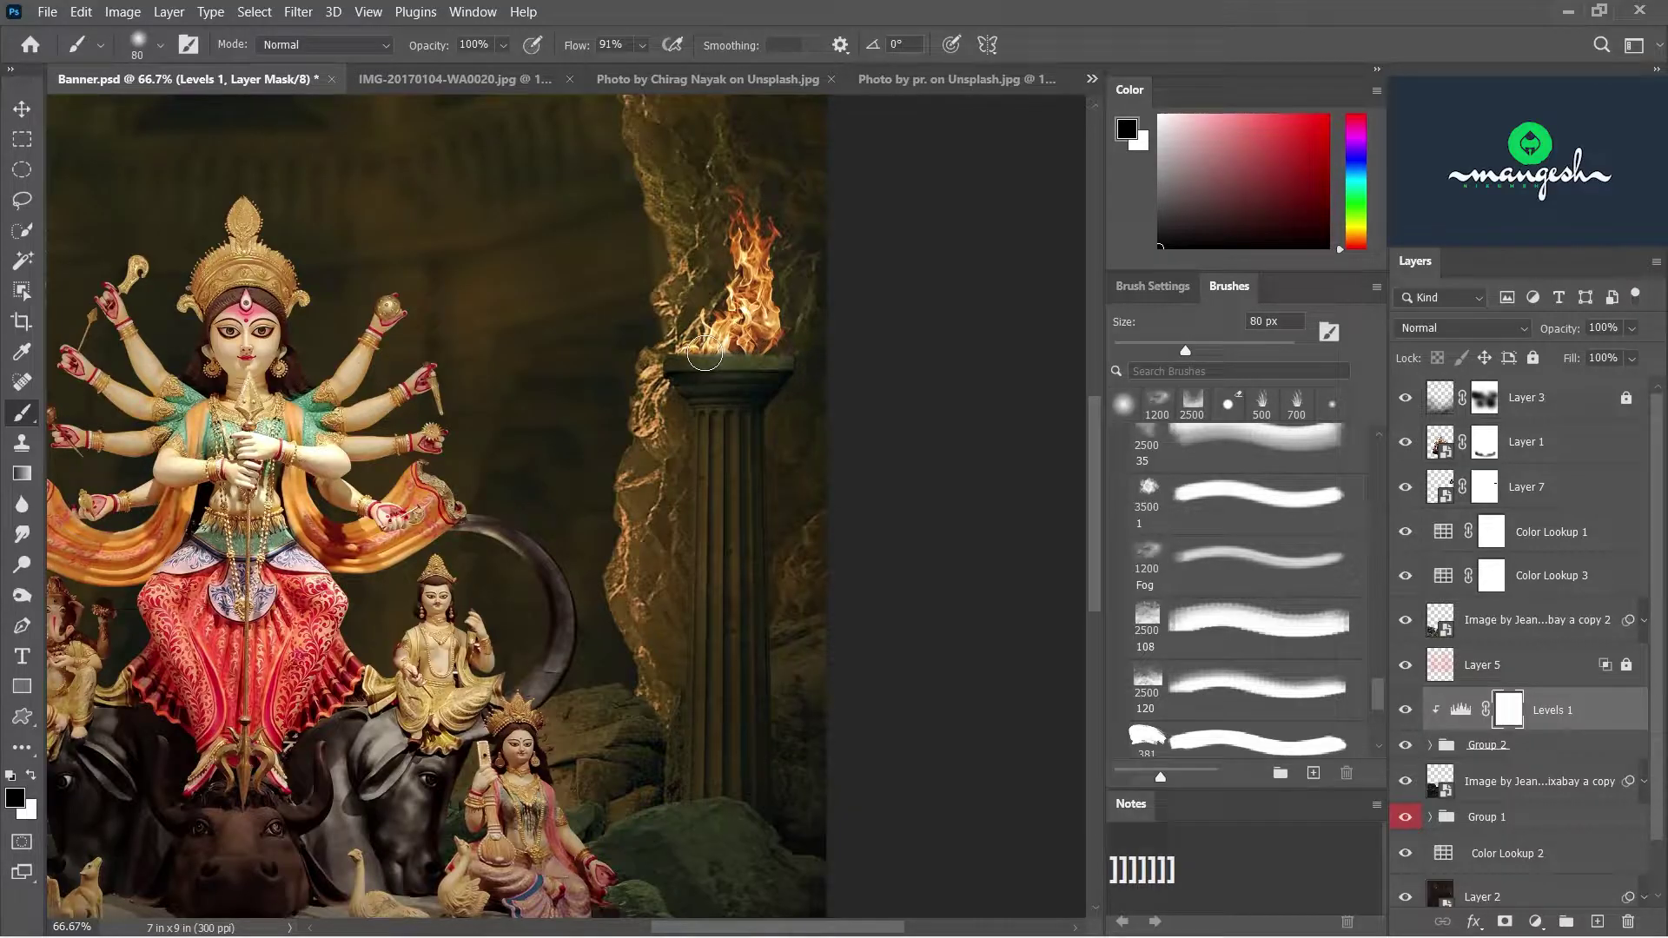
- Paint soft mask strokes around both column tops, compare the Levels effect and fit the banner in view
type("]")
left_click(643, 54)
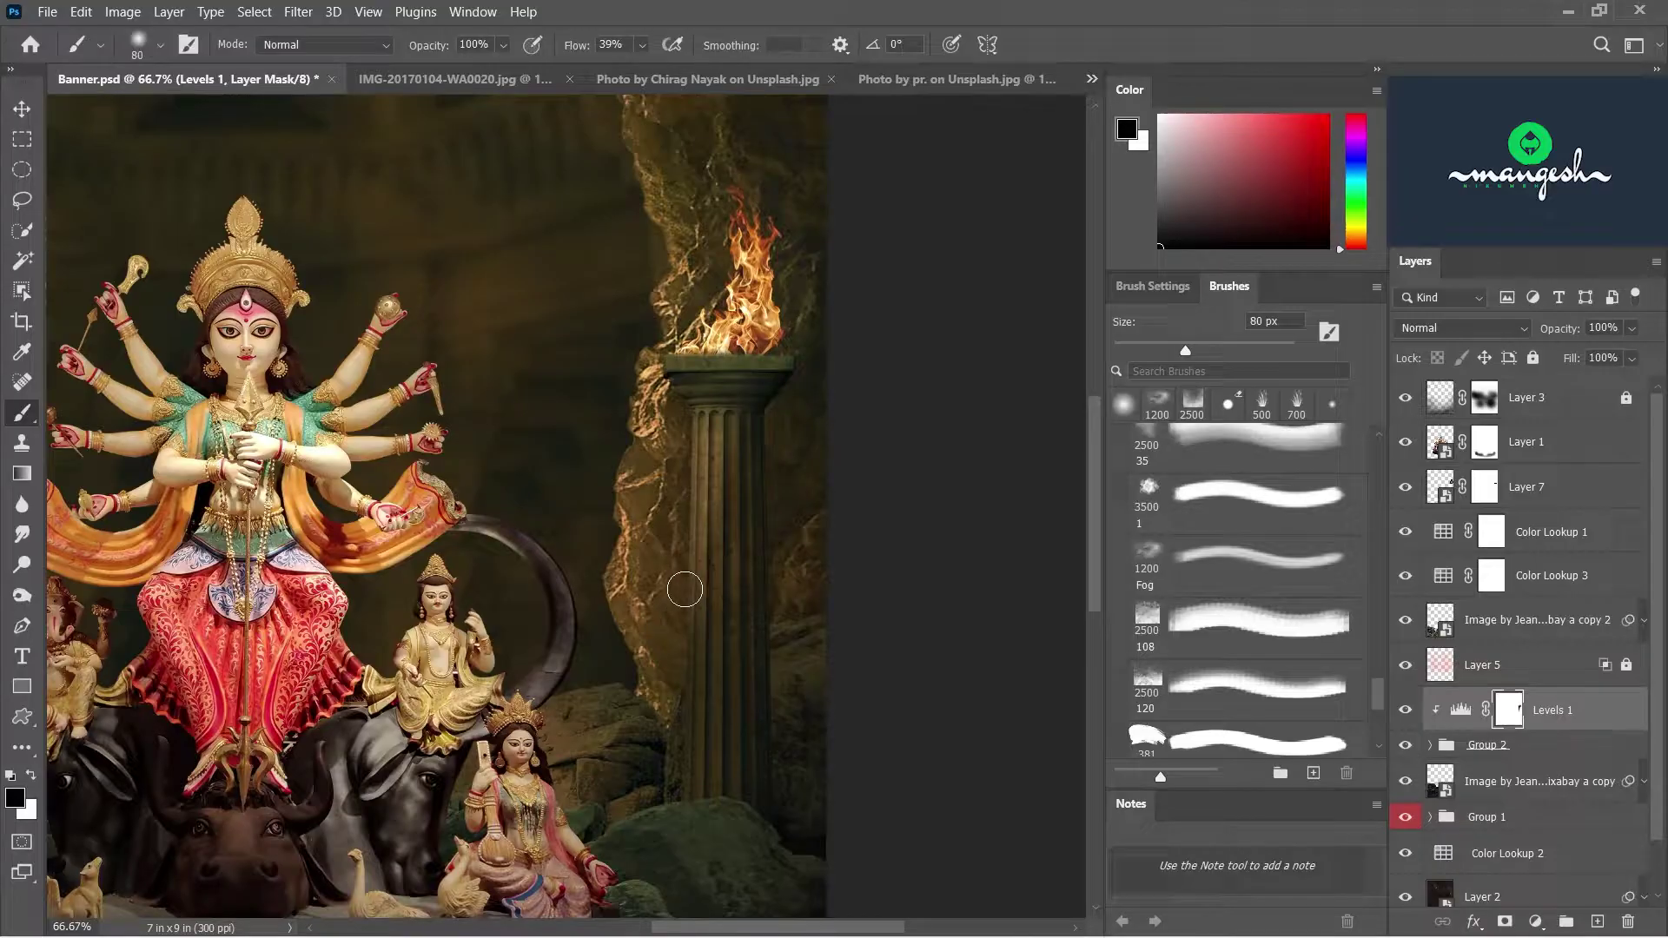
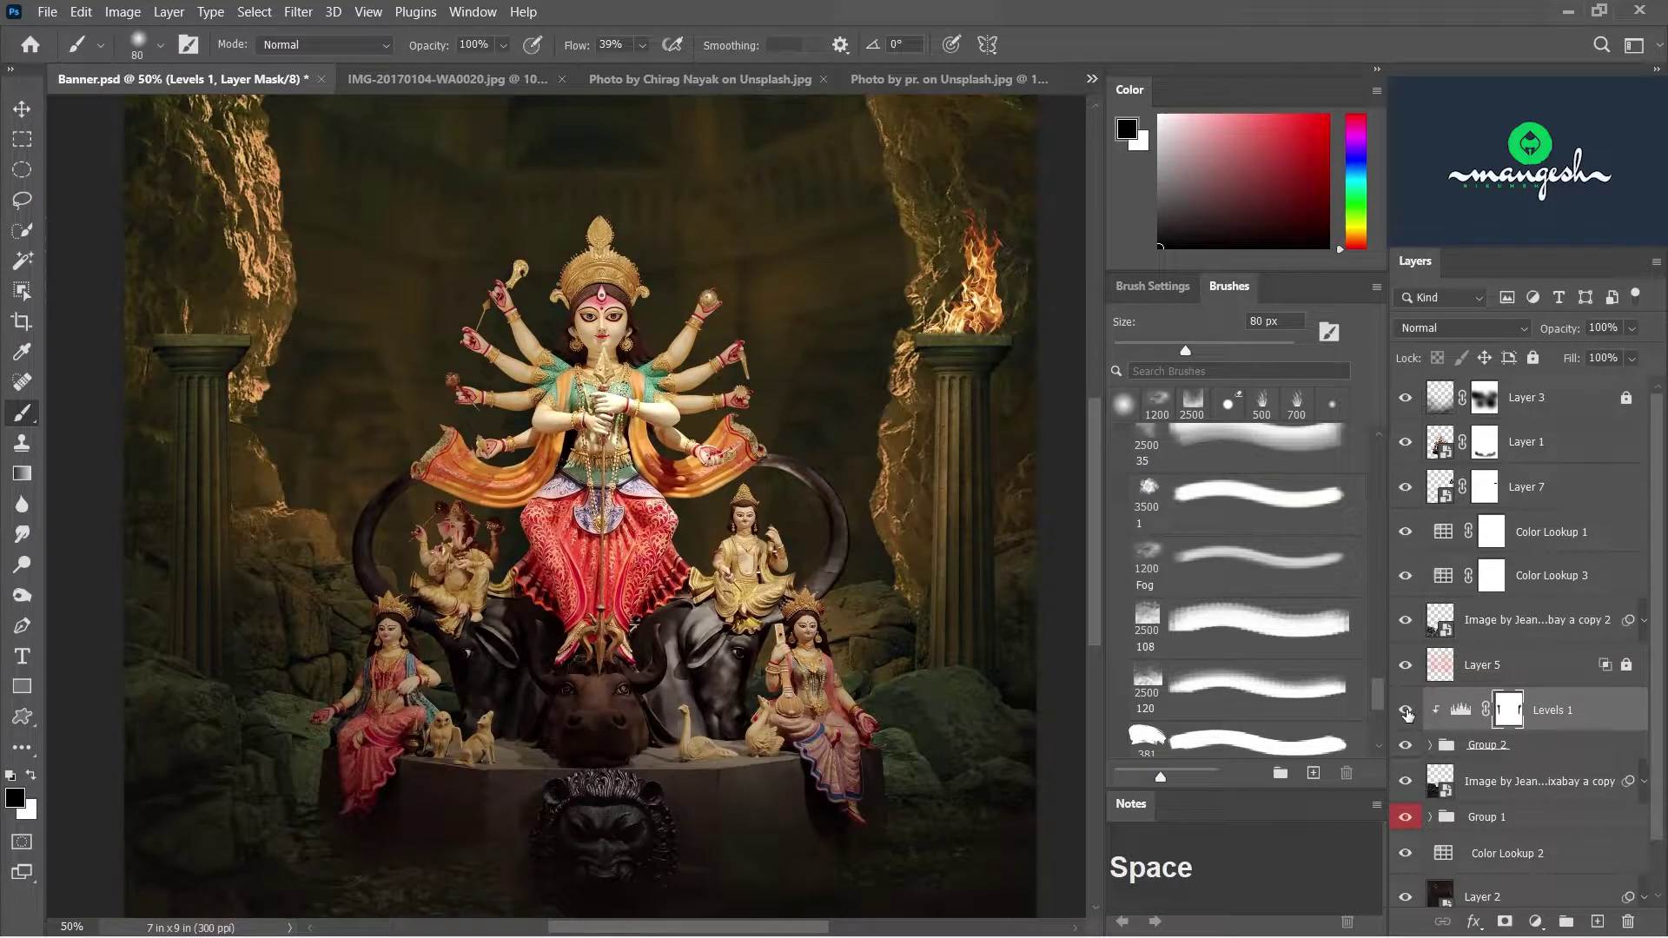
left_click(1412, 715)
key("s")
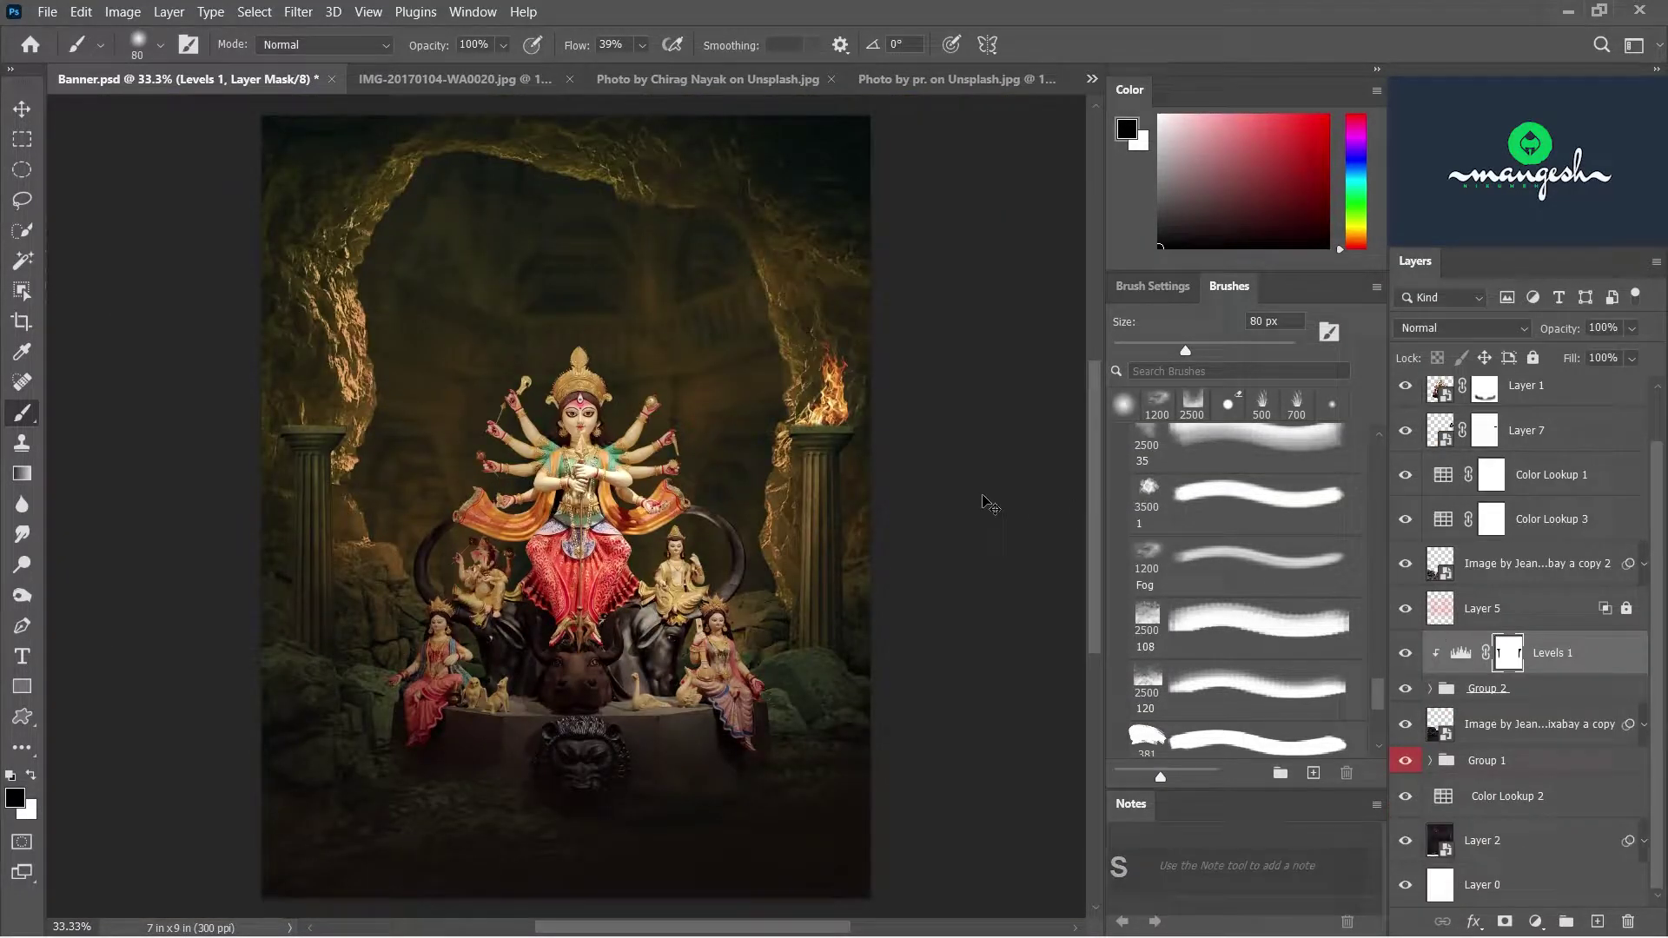
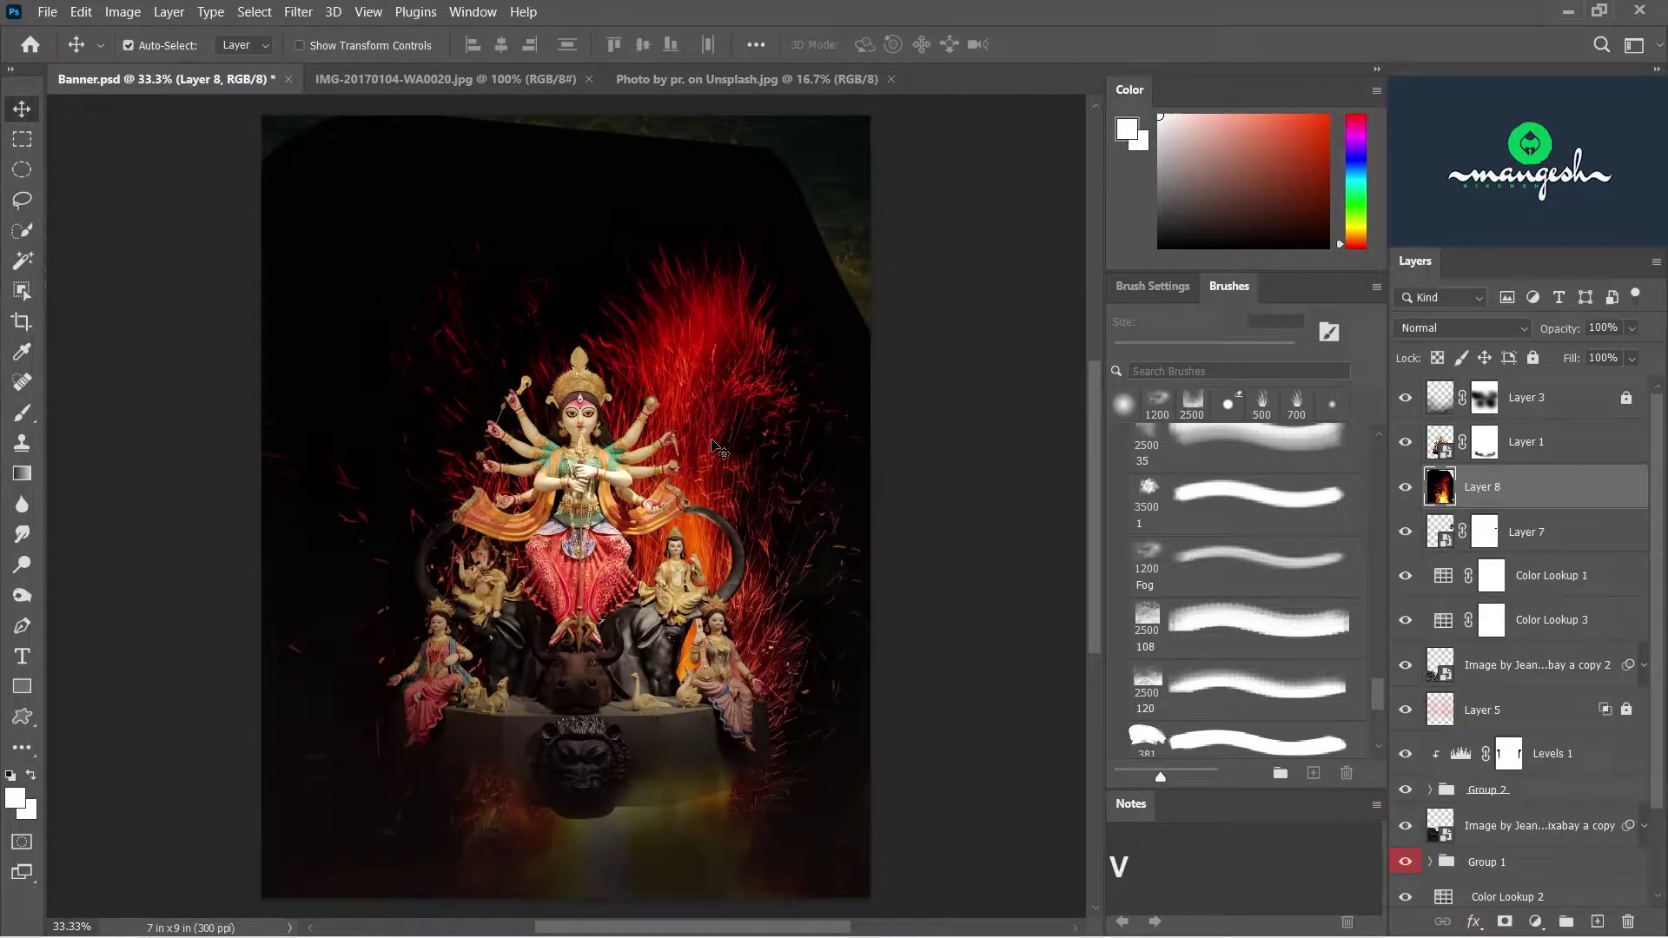
- Blend the pasted flames onto the left pillar in Screen mode and brush away their edges on a mask
right_click(1516, 485)
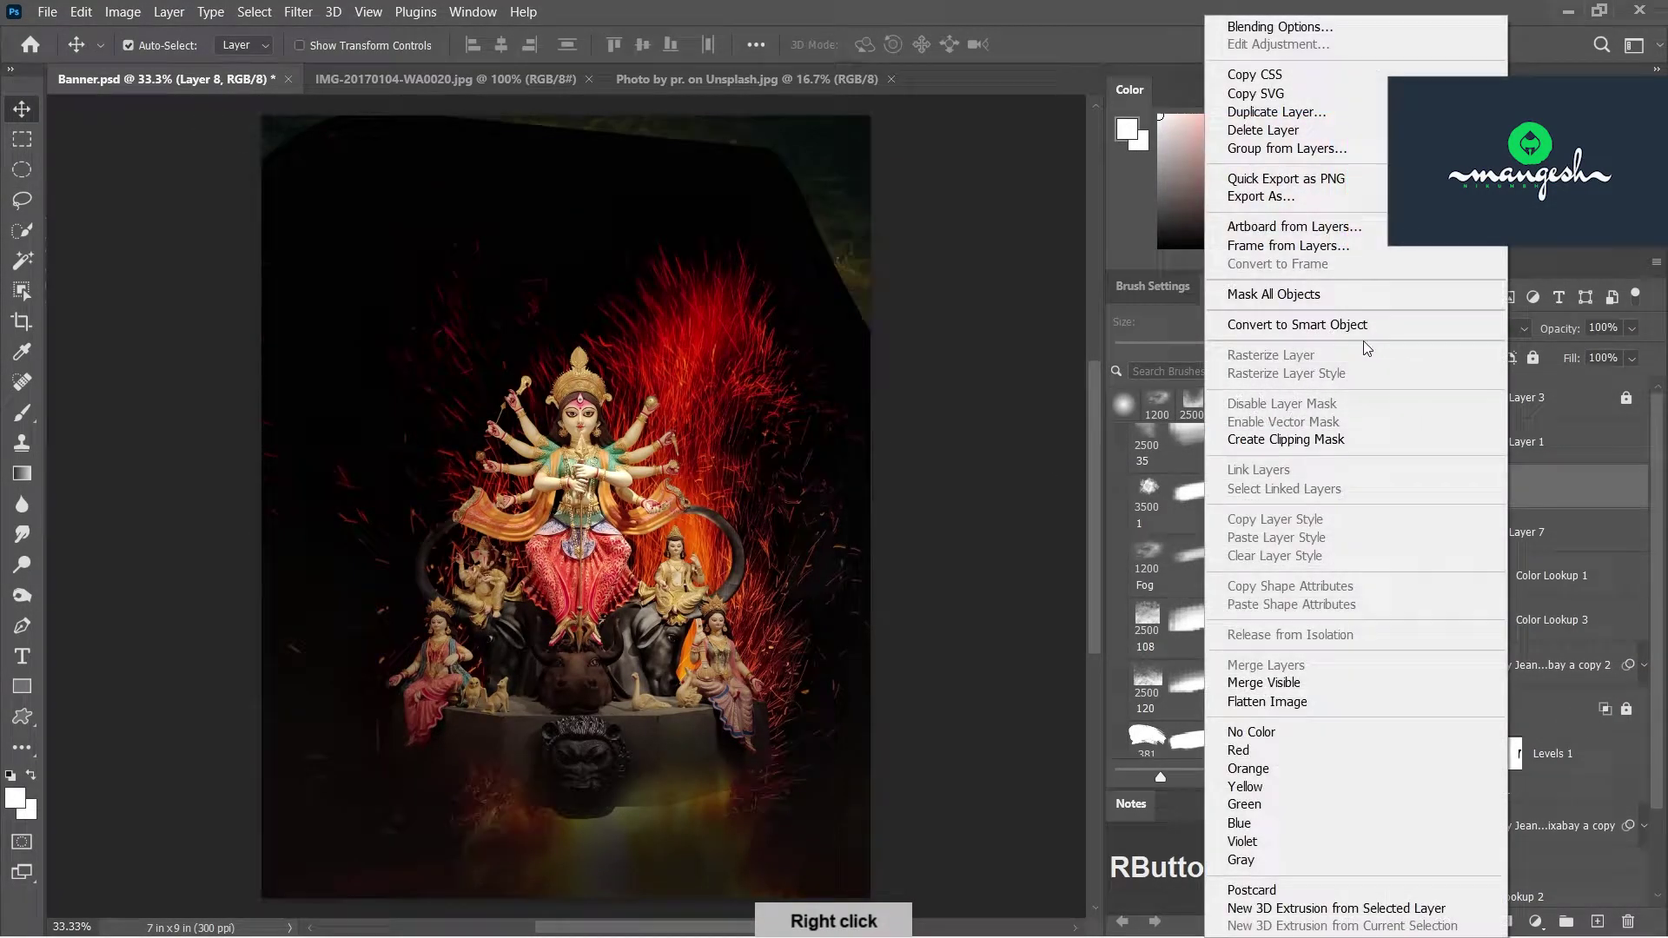
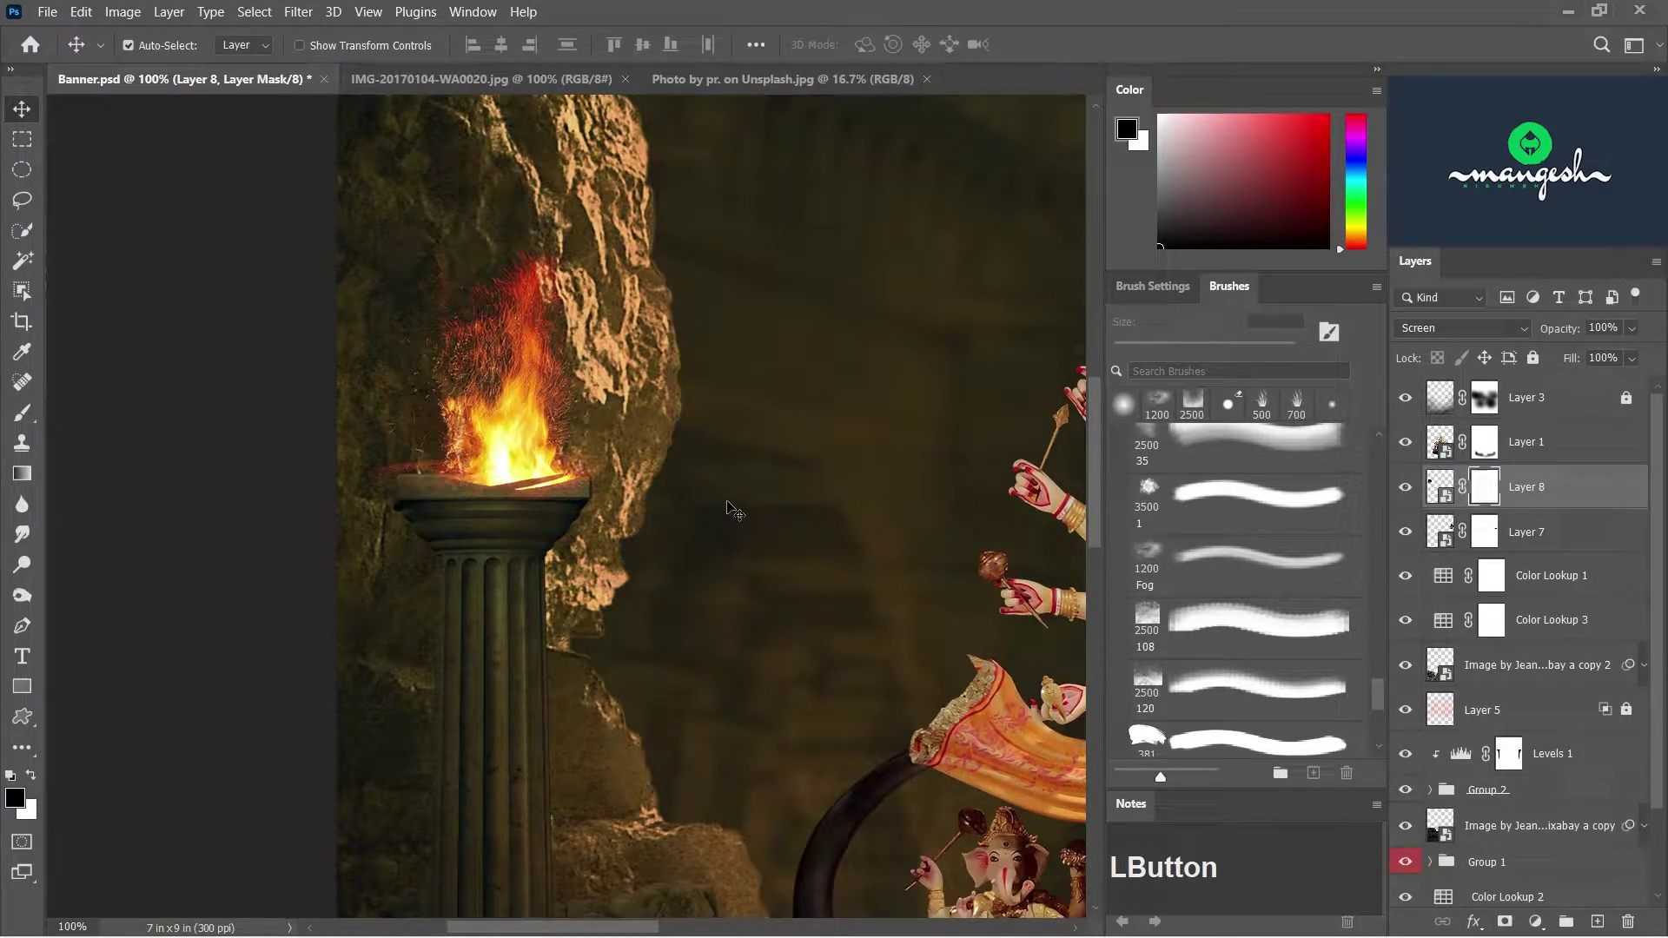
key("b")
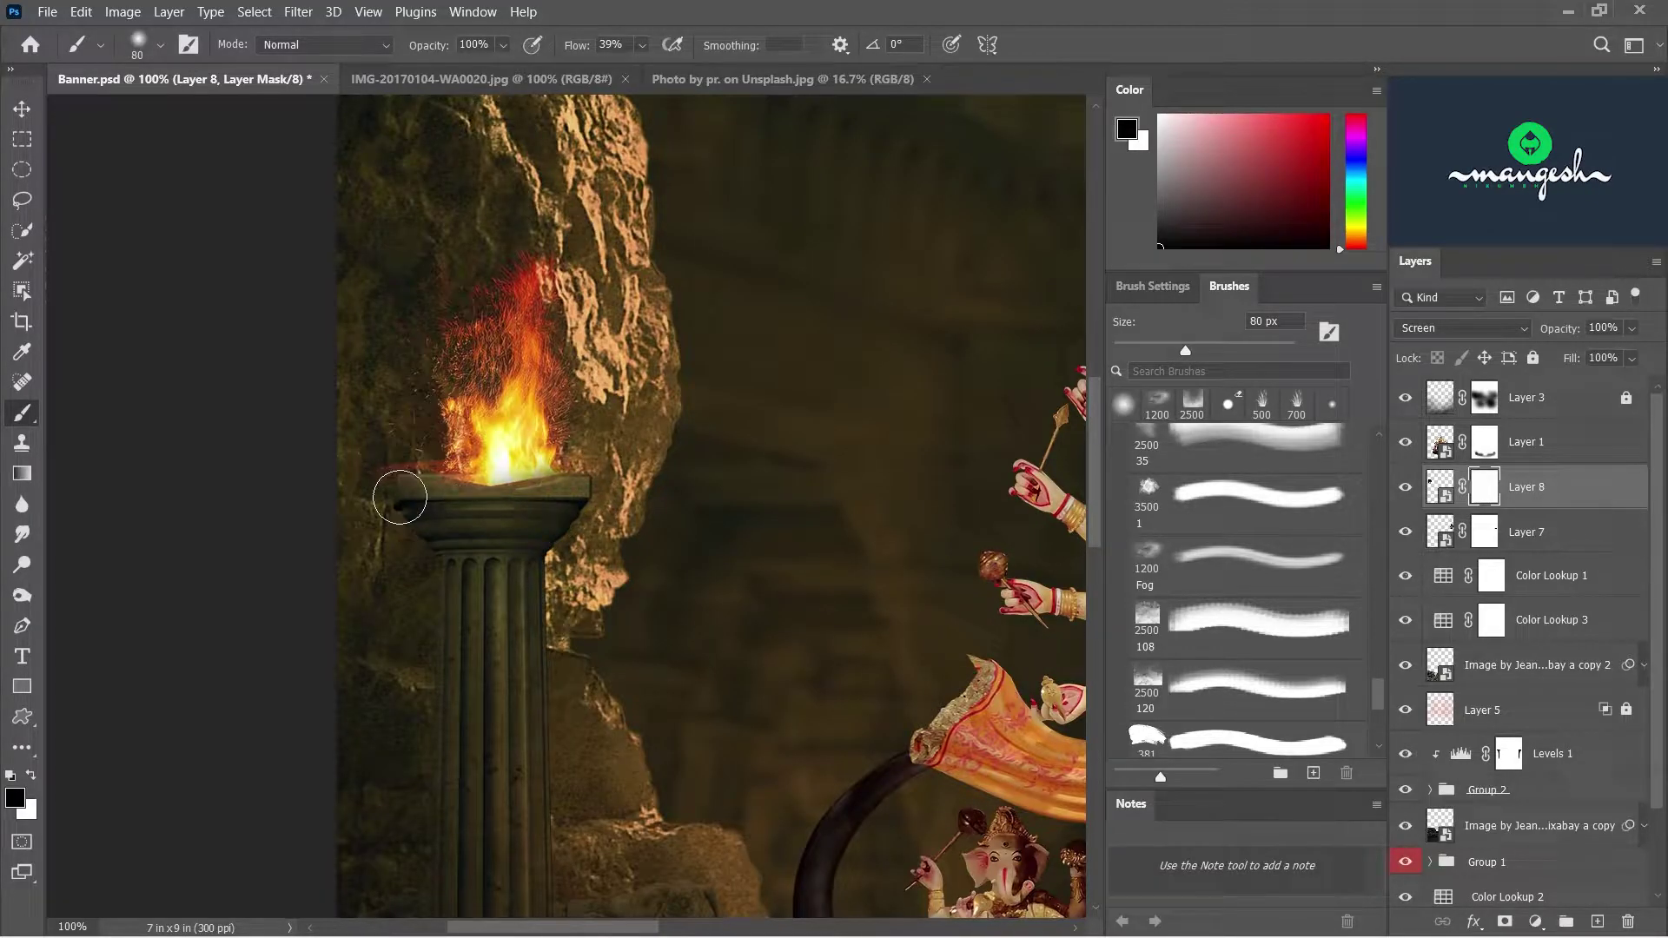
type("[[[[[[")
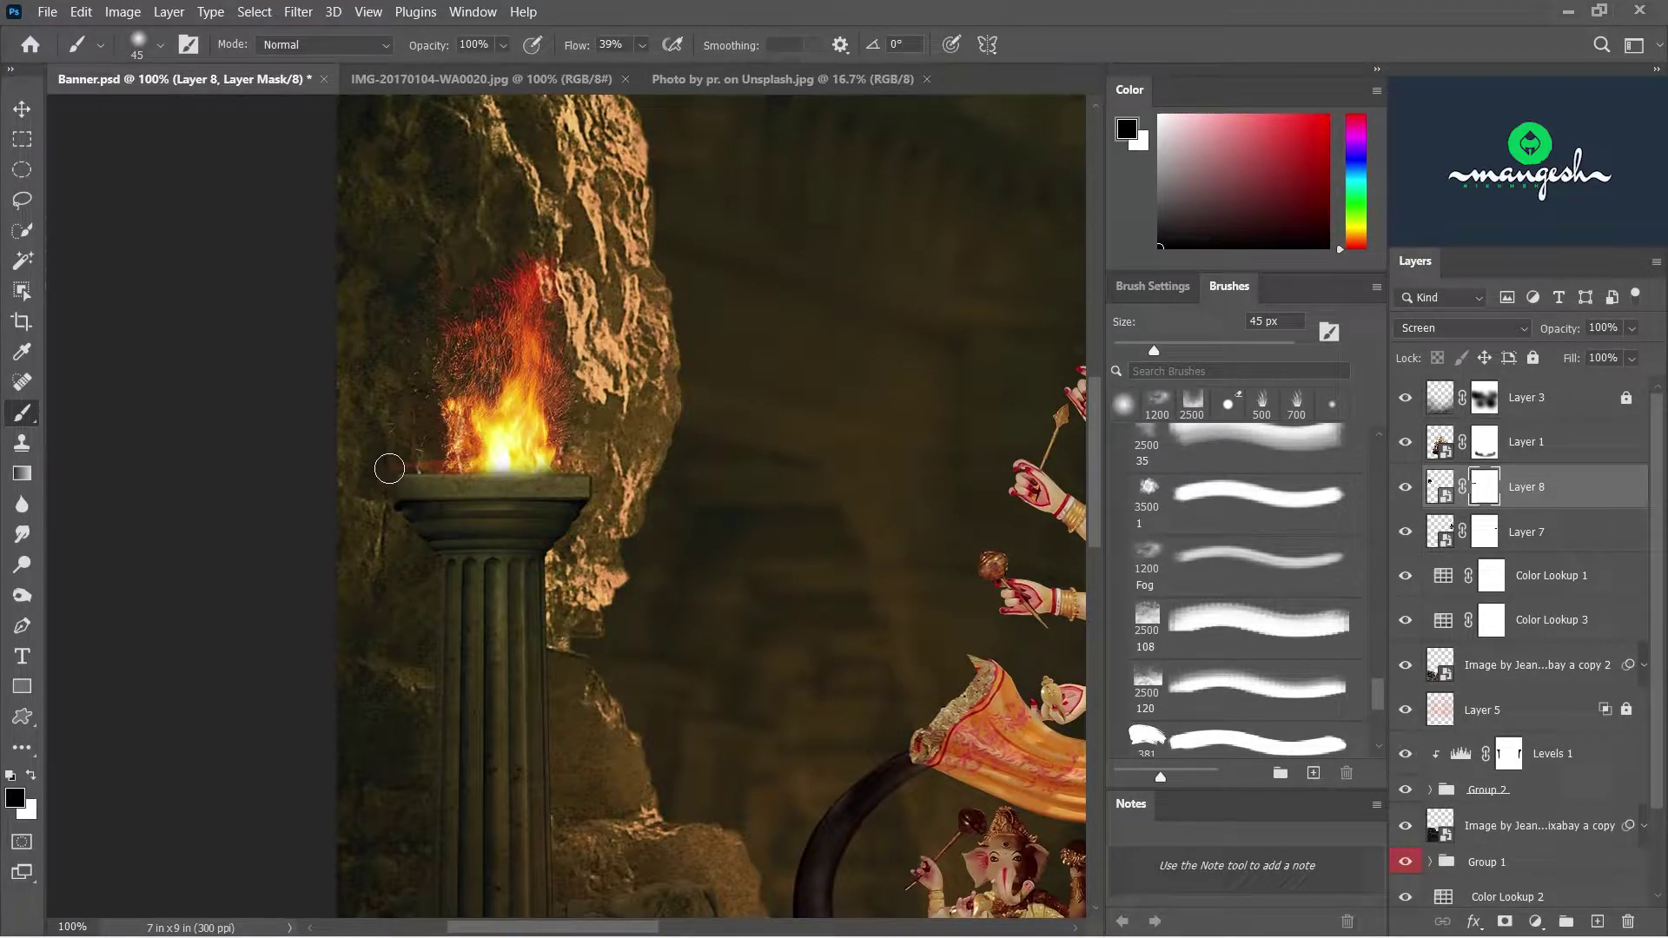
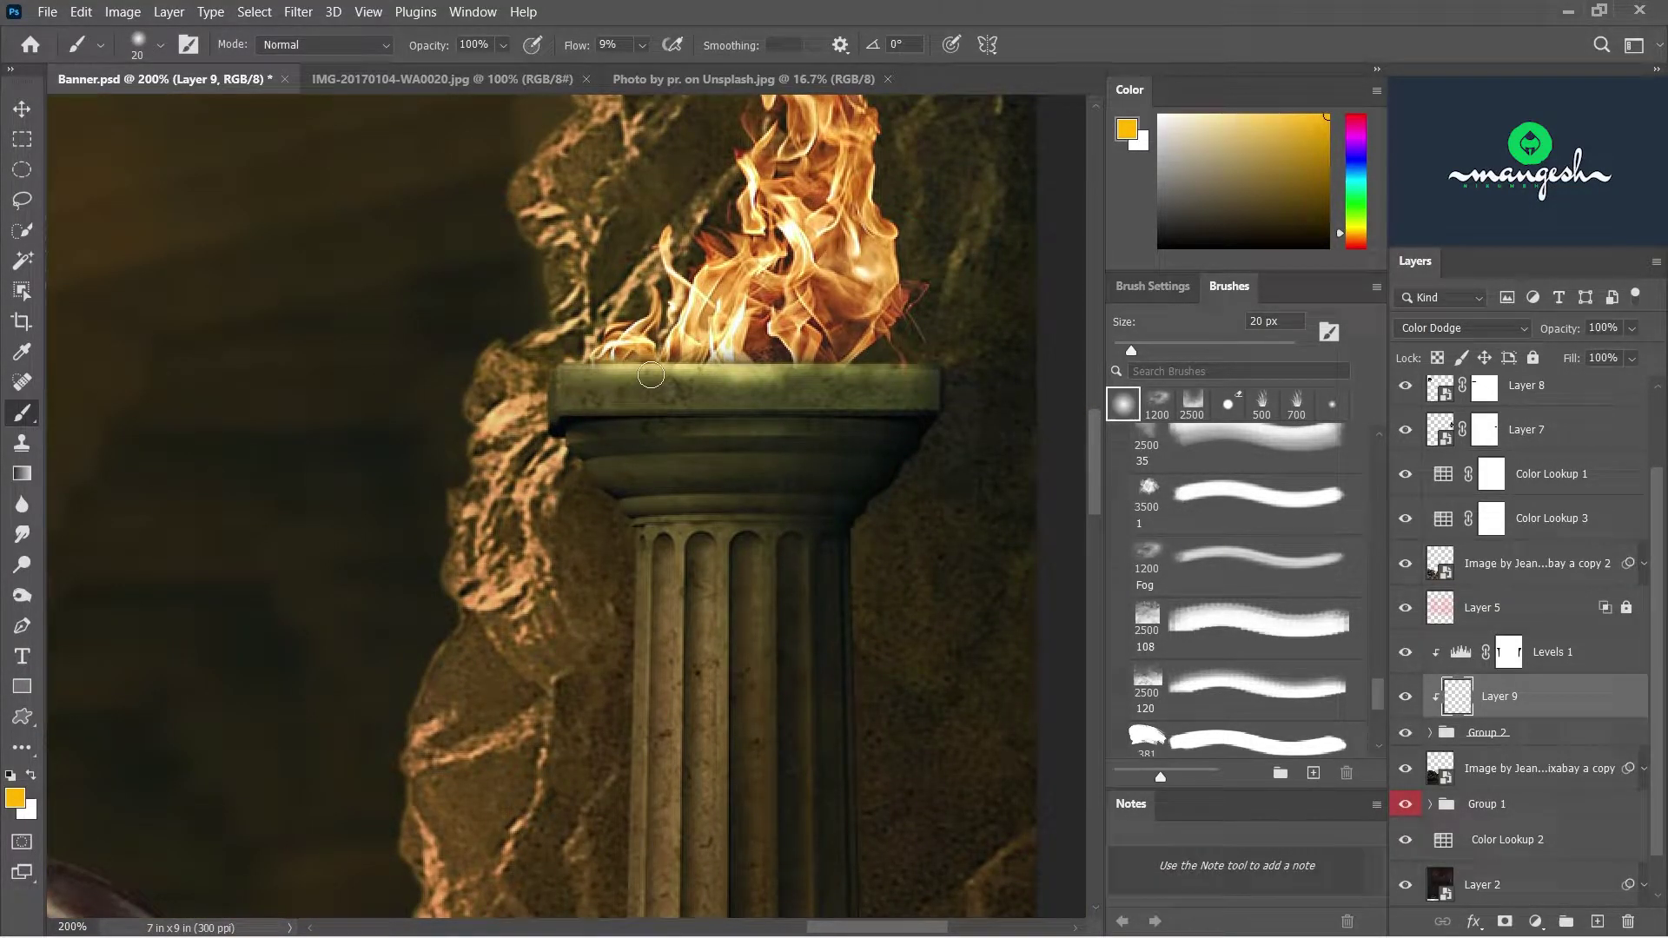
- Paint orange glow around the torch flames on the Color Dodge layer with a large soft brush
type("=--b]]]]]]")
type("--B]]]]]]")
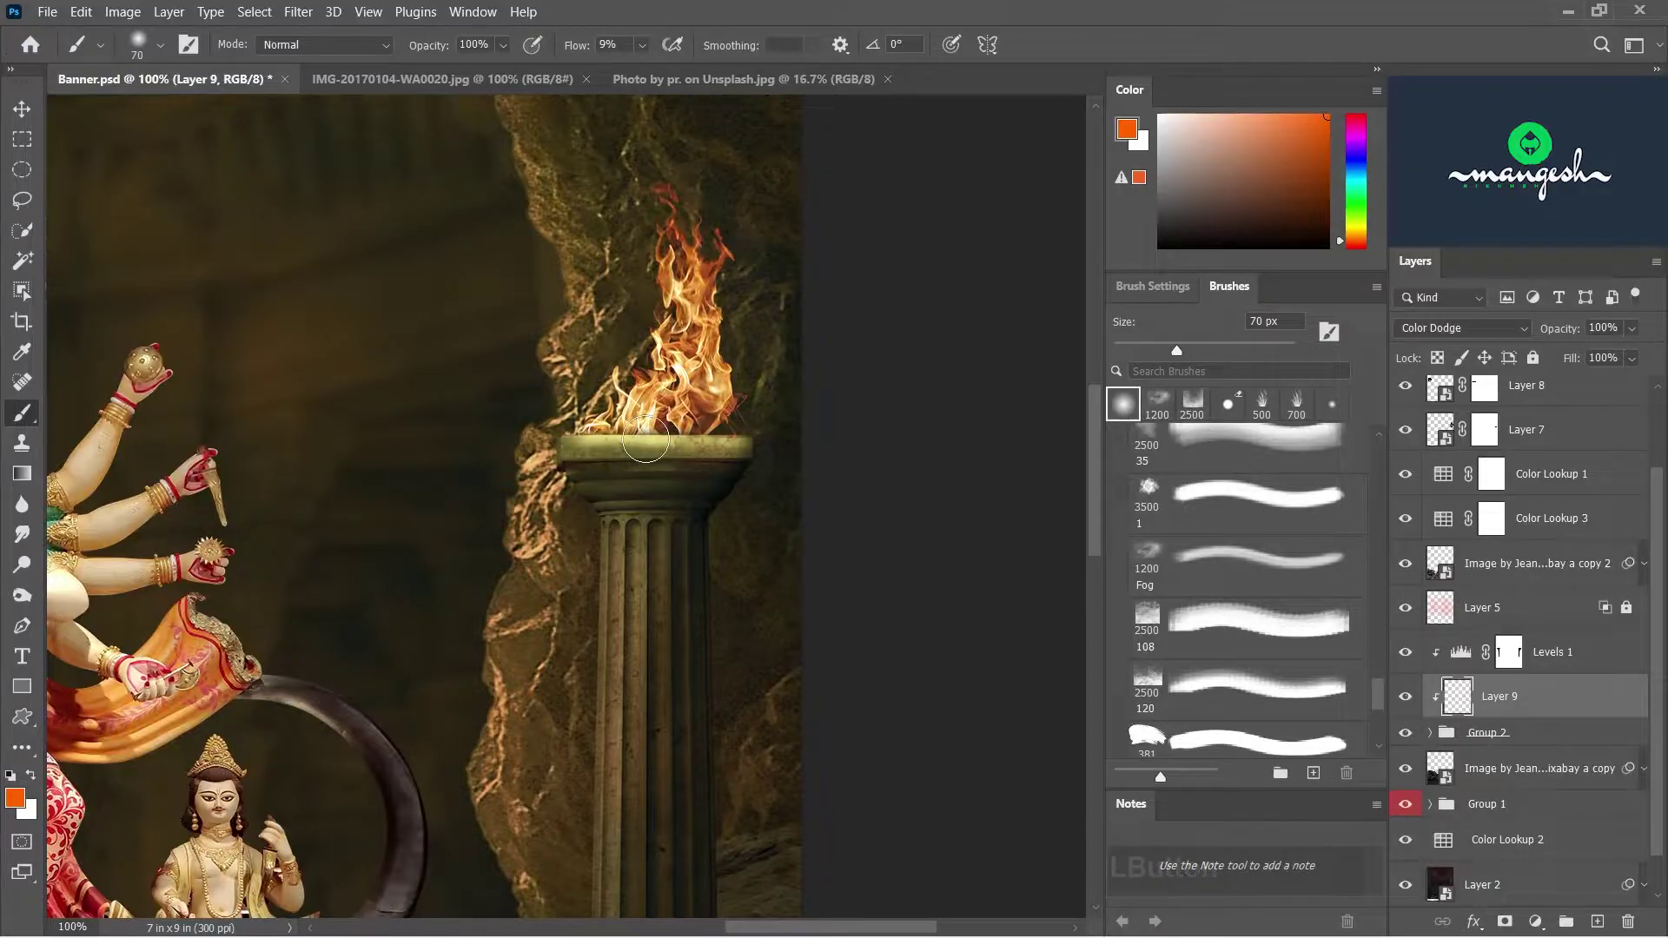
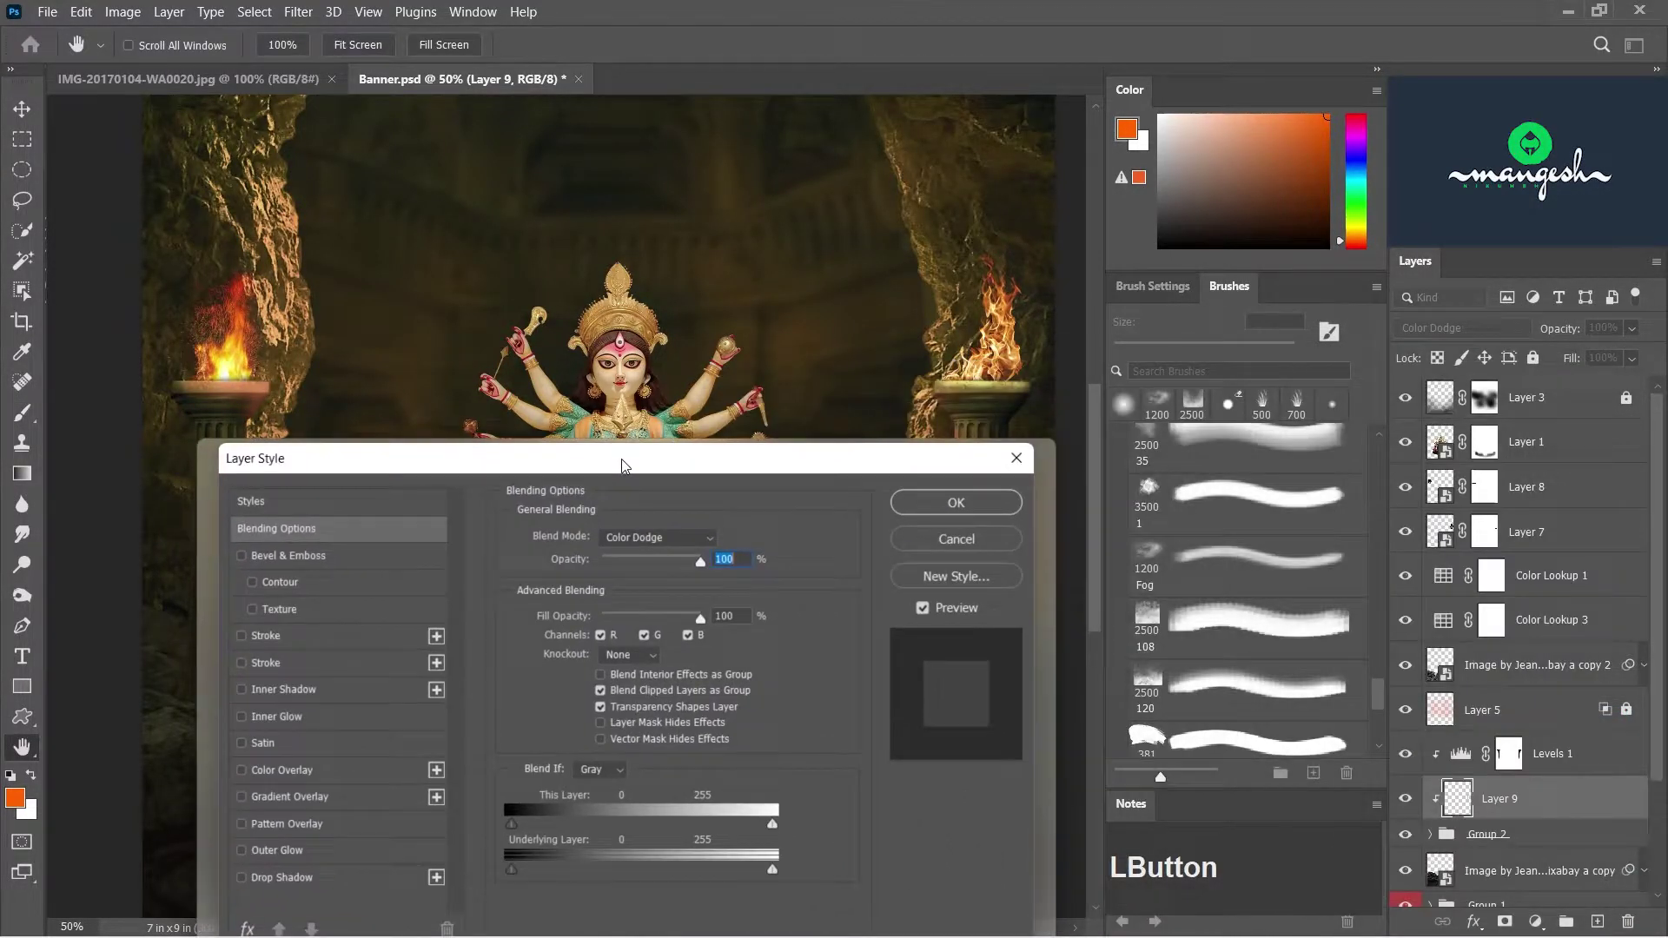
- Restrict the glow to brighter underlying areas via Blend If, then switch to the ember sparks photo
left_click(519, 896)
left_click(529, 895)
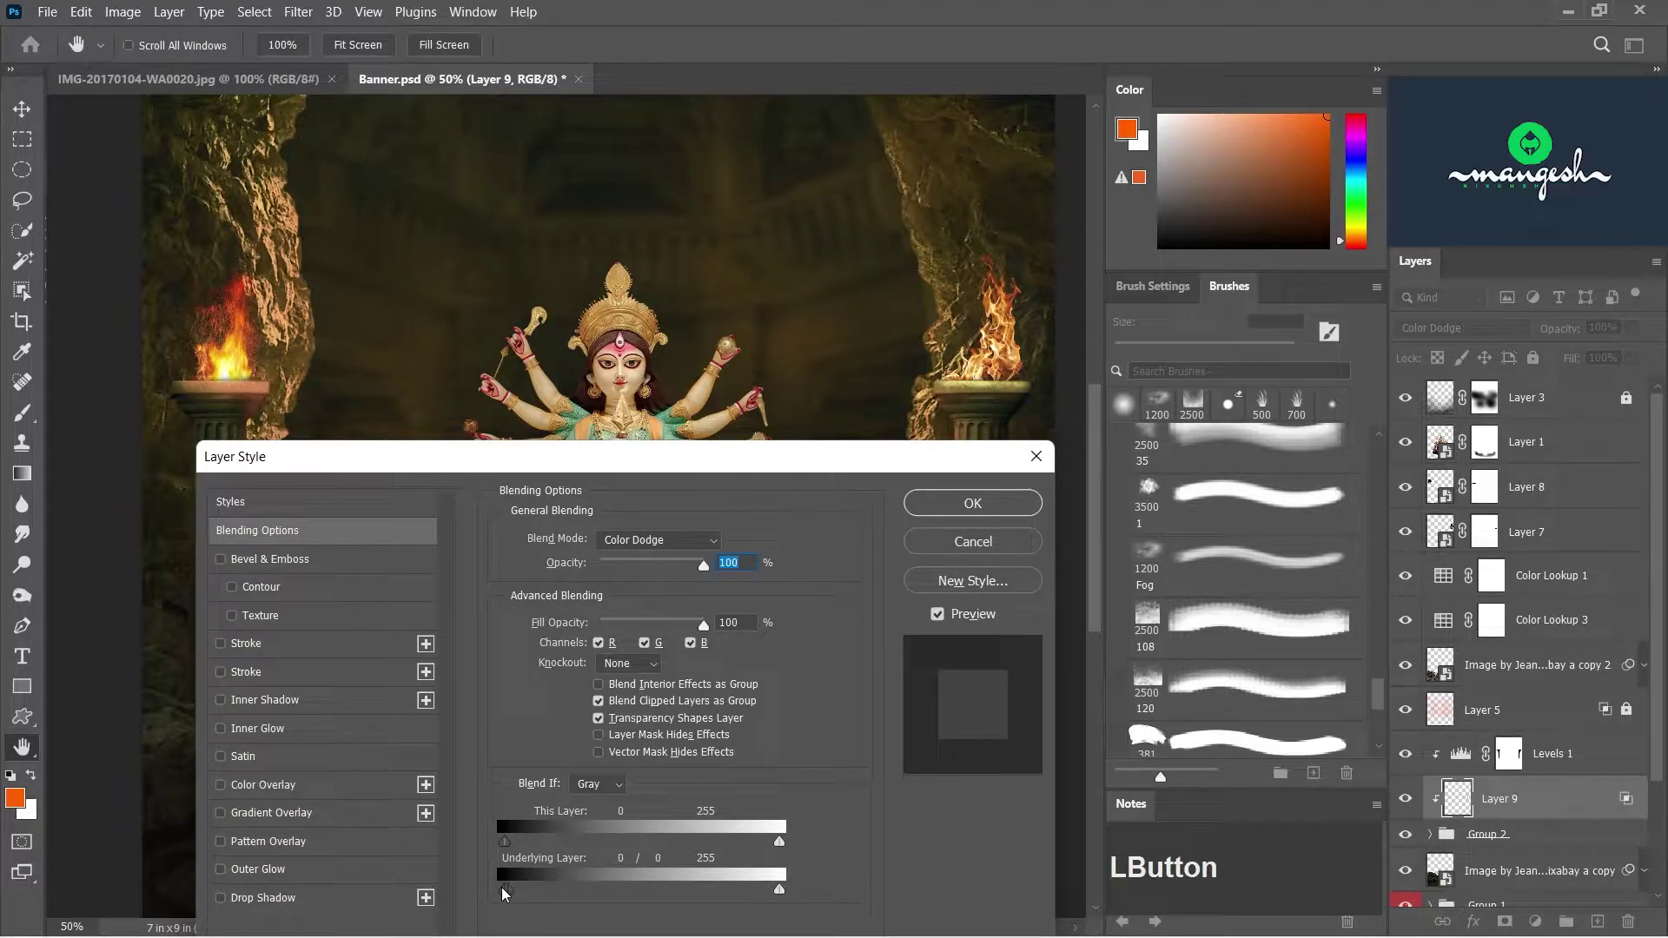
left_click(543, 900)
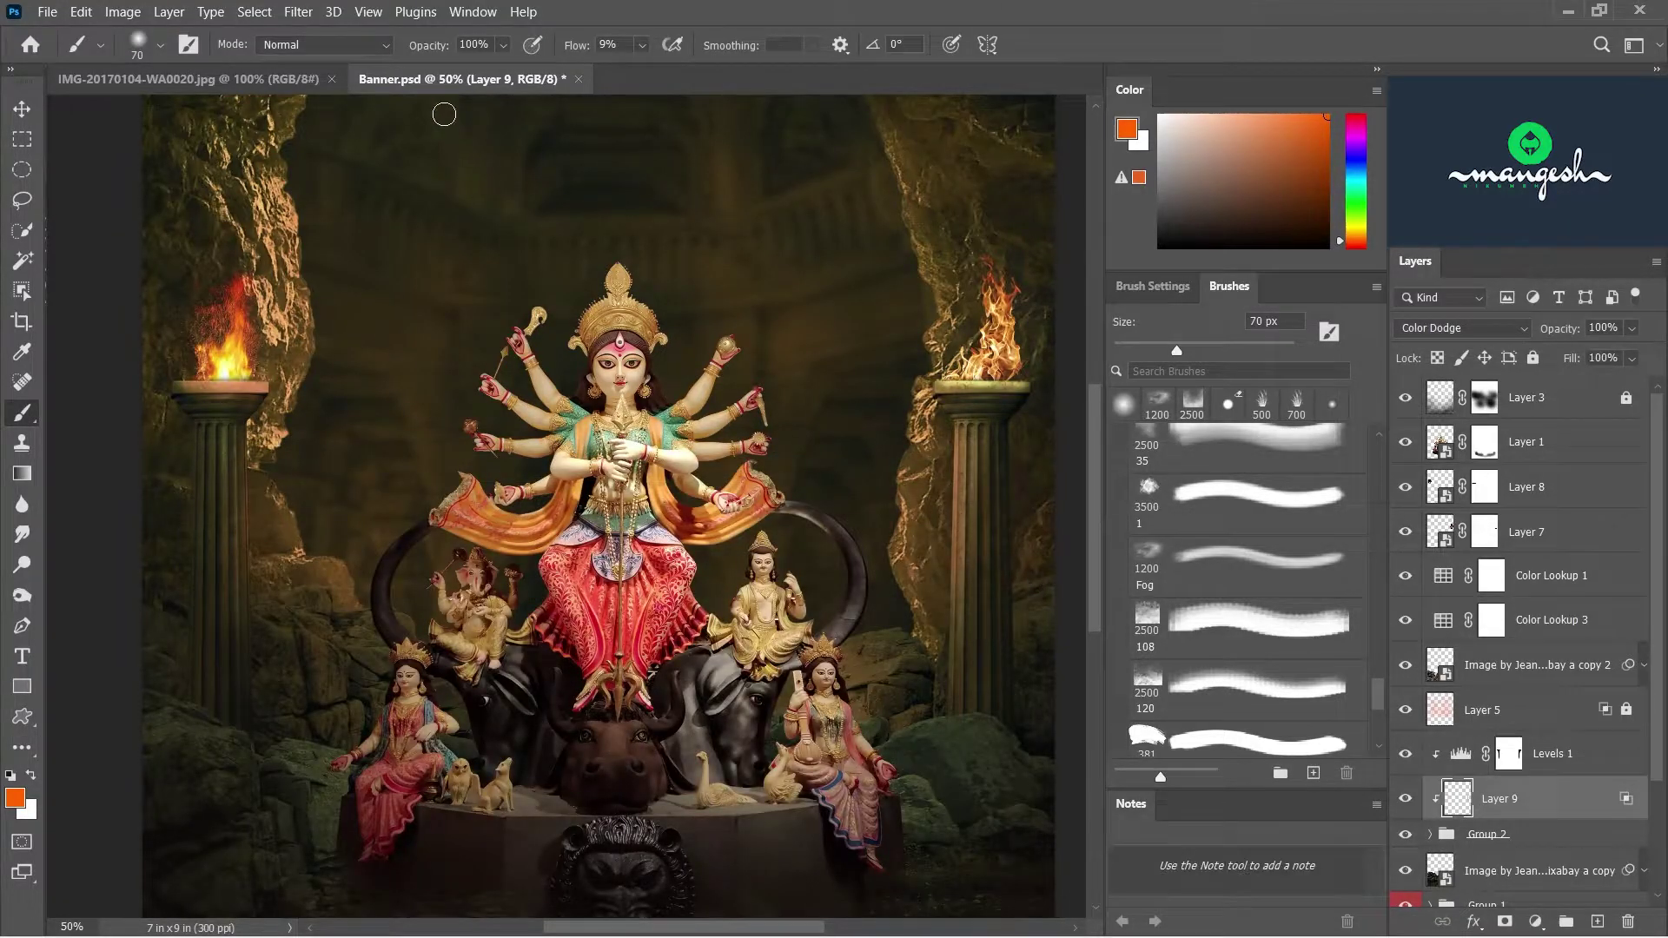
left_click(287, 88)
- Trace a freehand lasso selection around the glowing sparks in the ember photo
key("l")
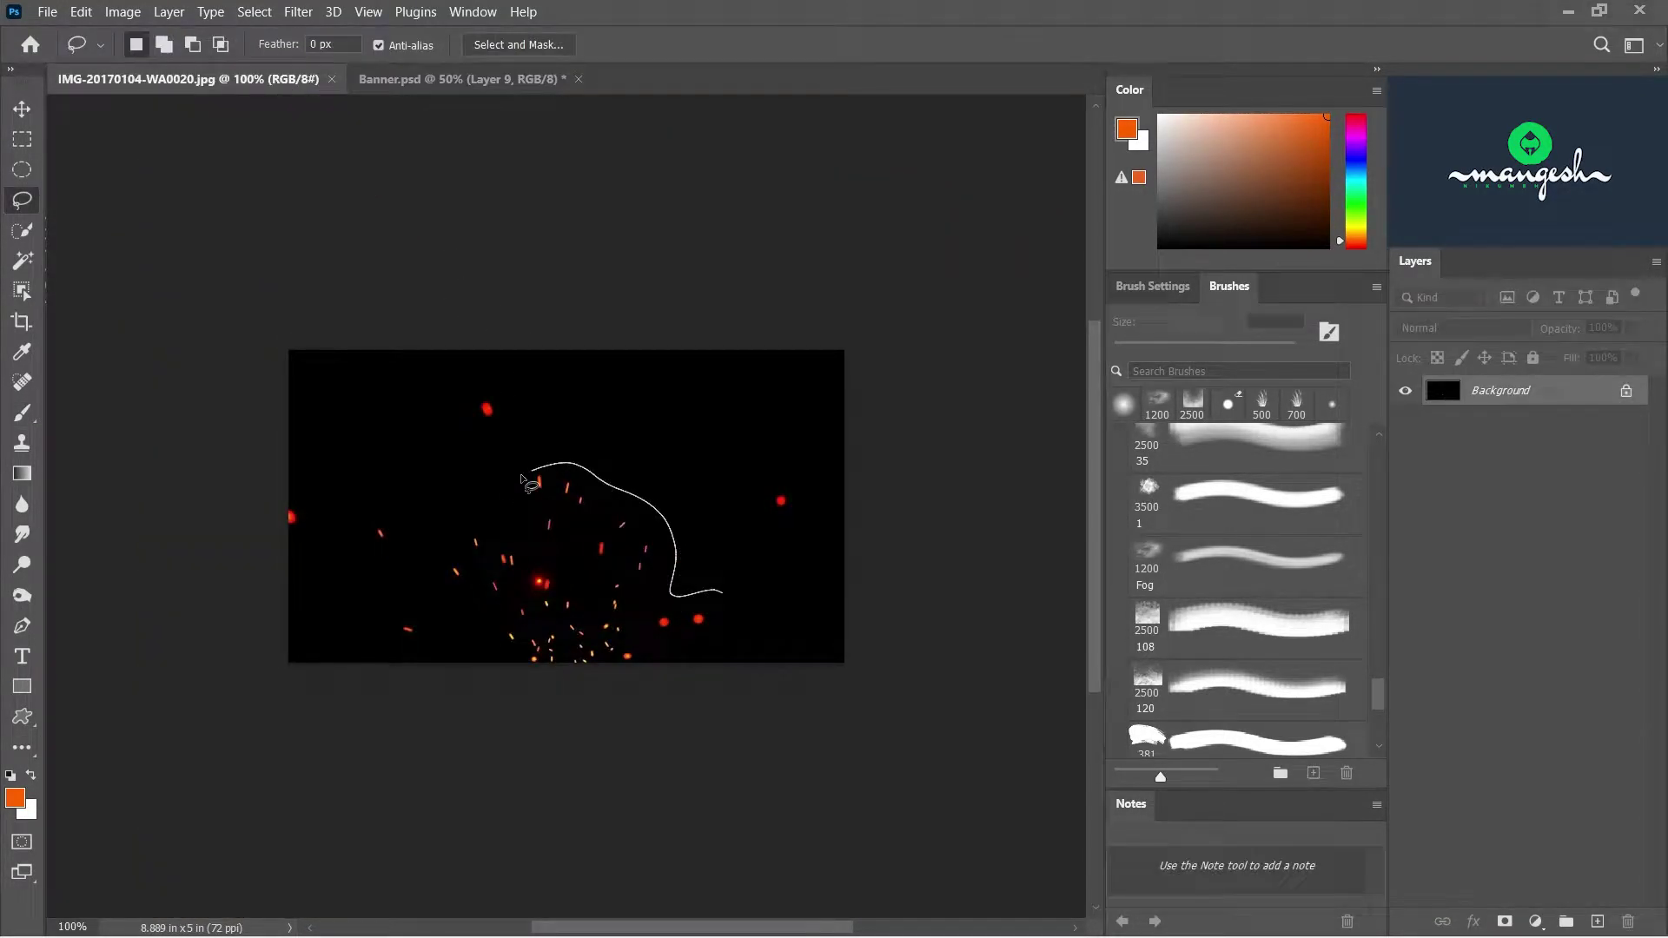
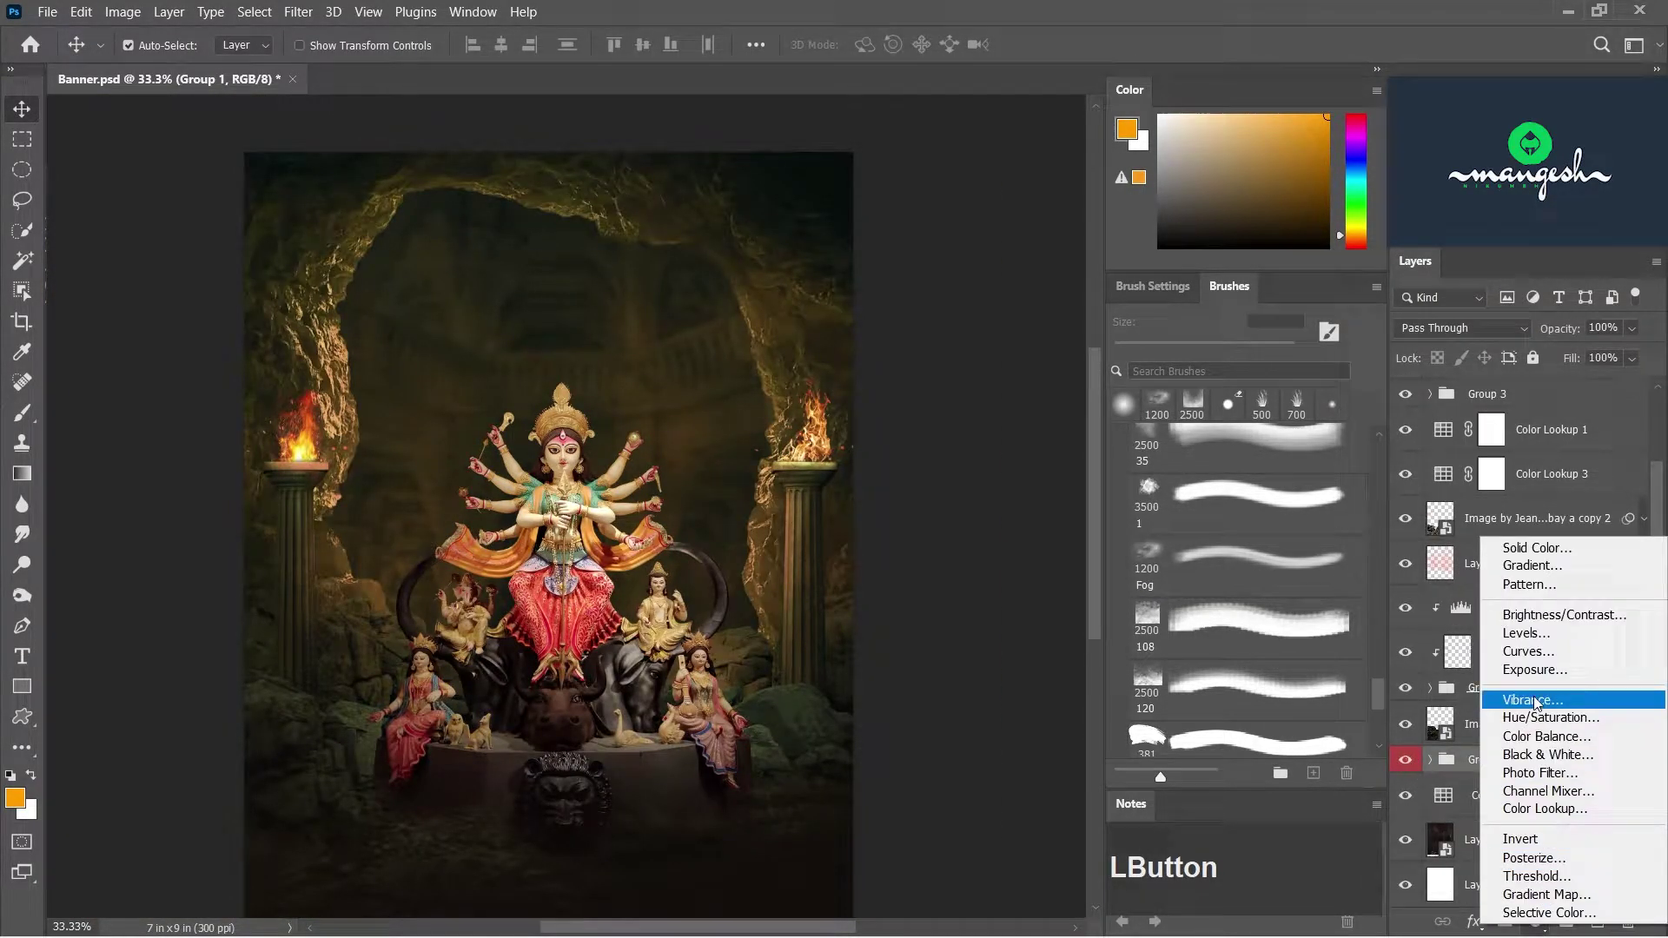
- Add a Levels adjustment with output white at 76 for the vignette and start brushing its mask
left_click(1533, 642)
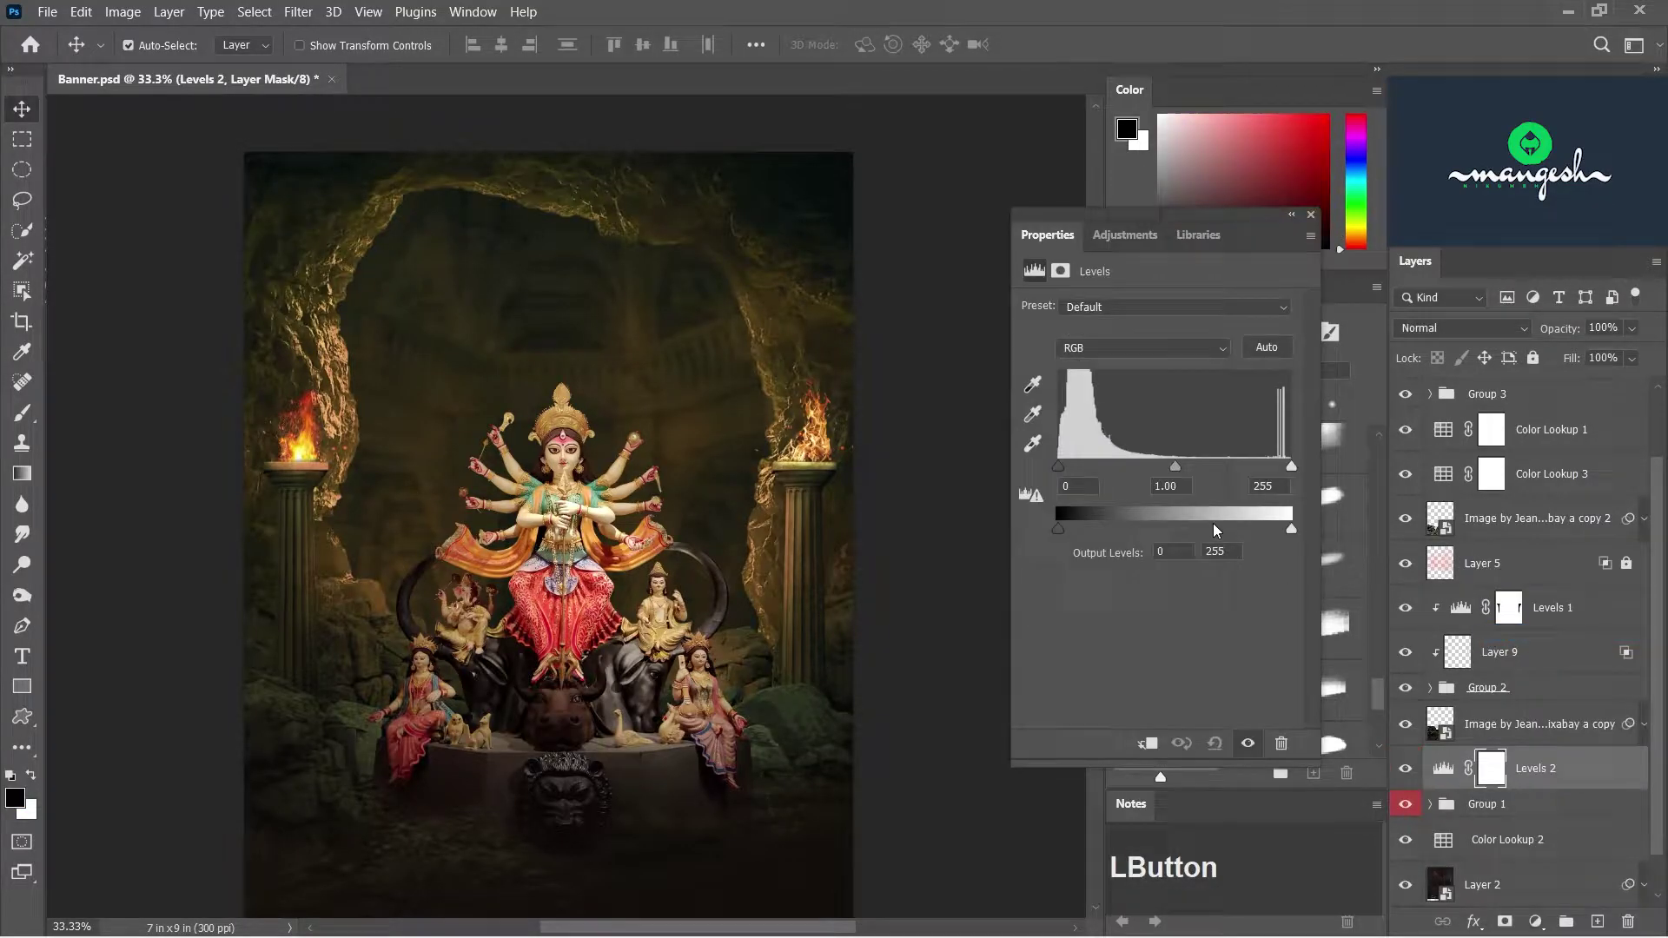
left_click(1153, 754)
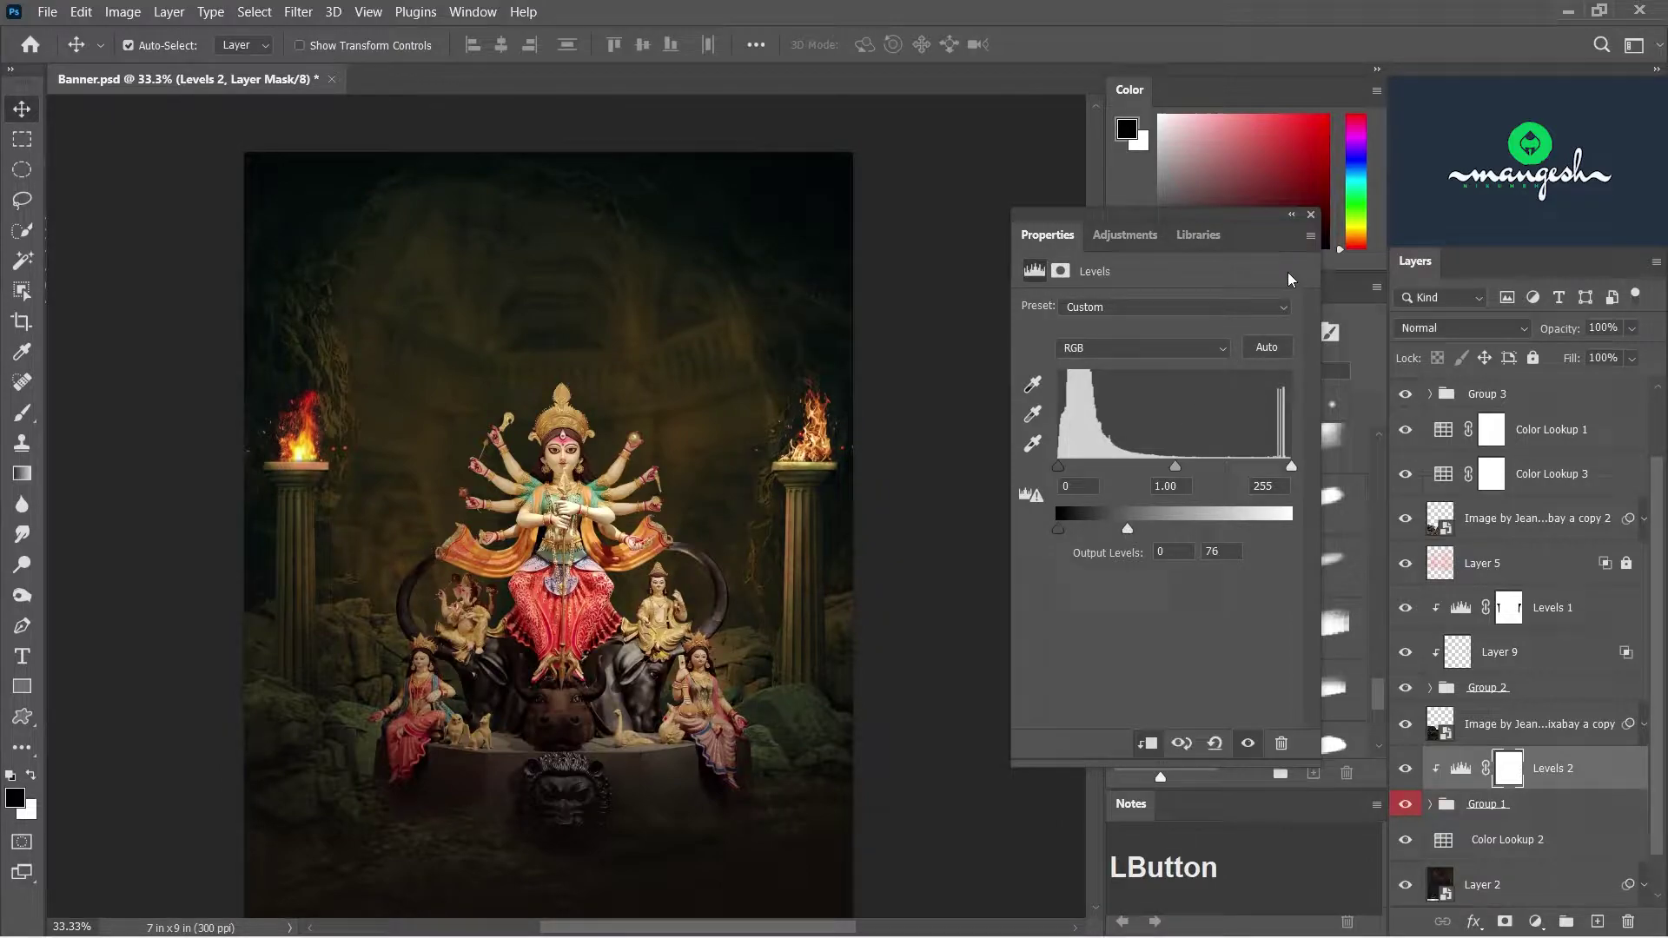
key("b")
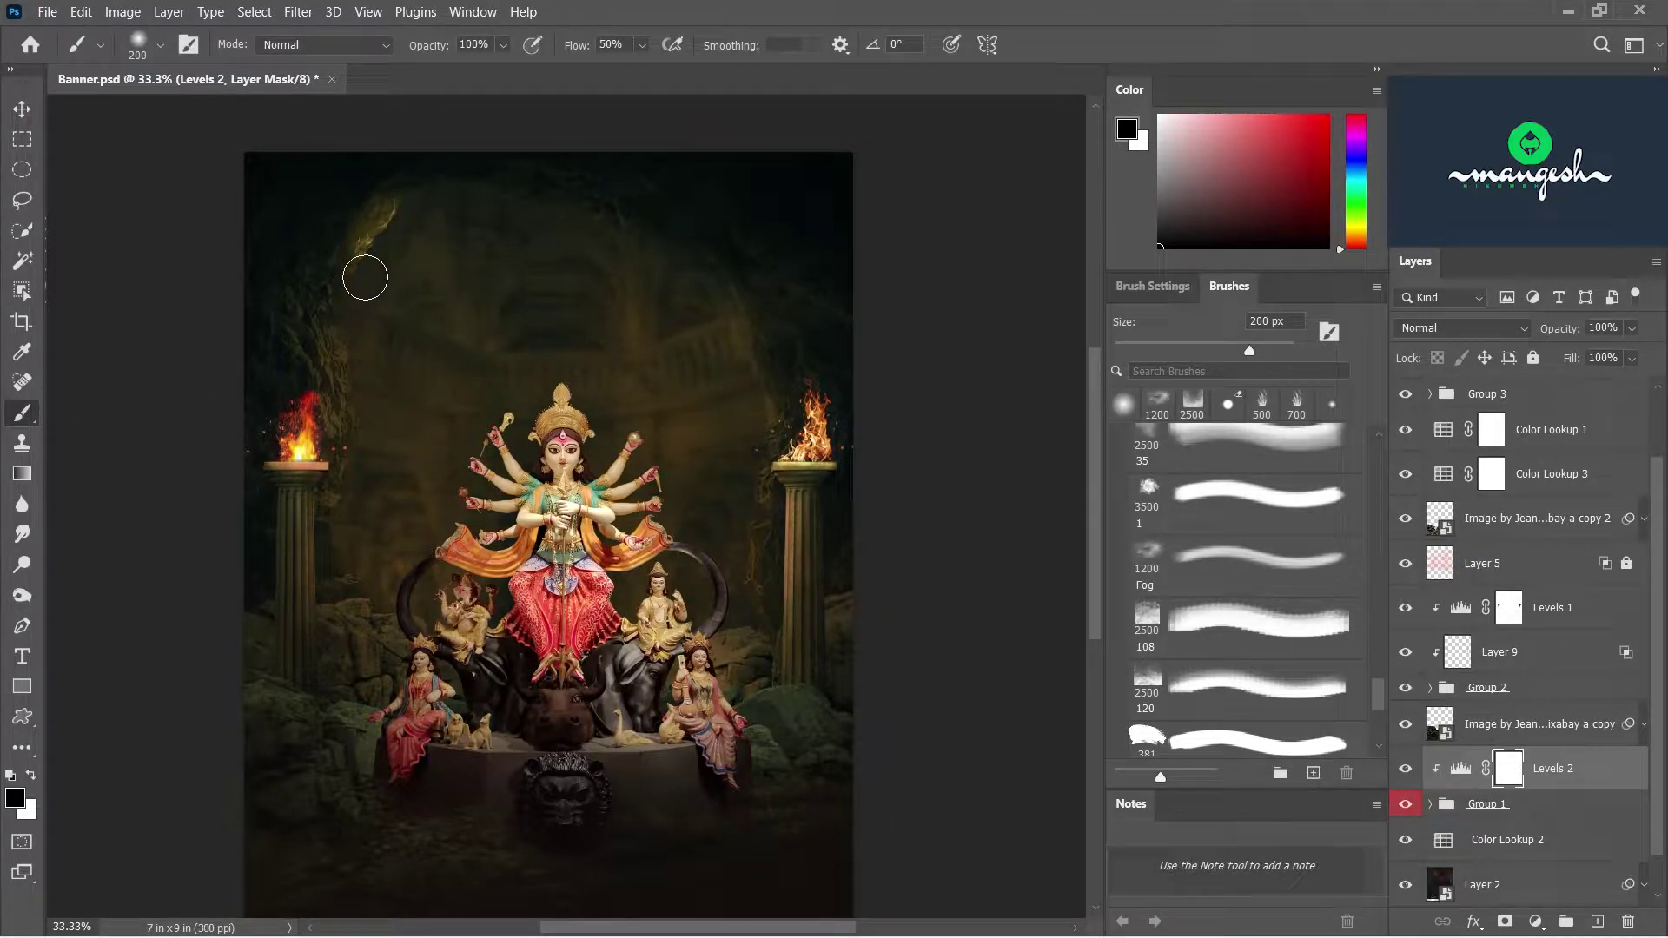
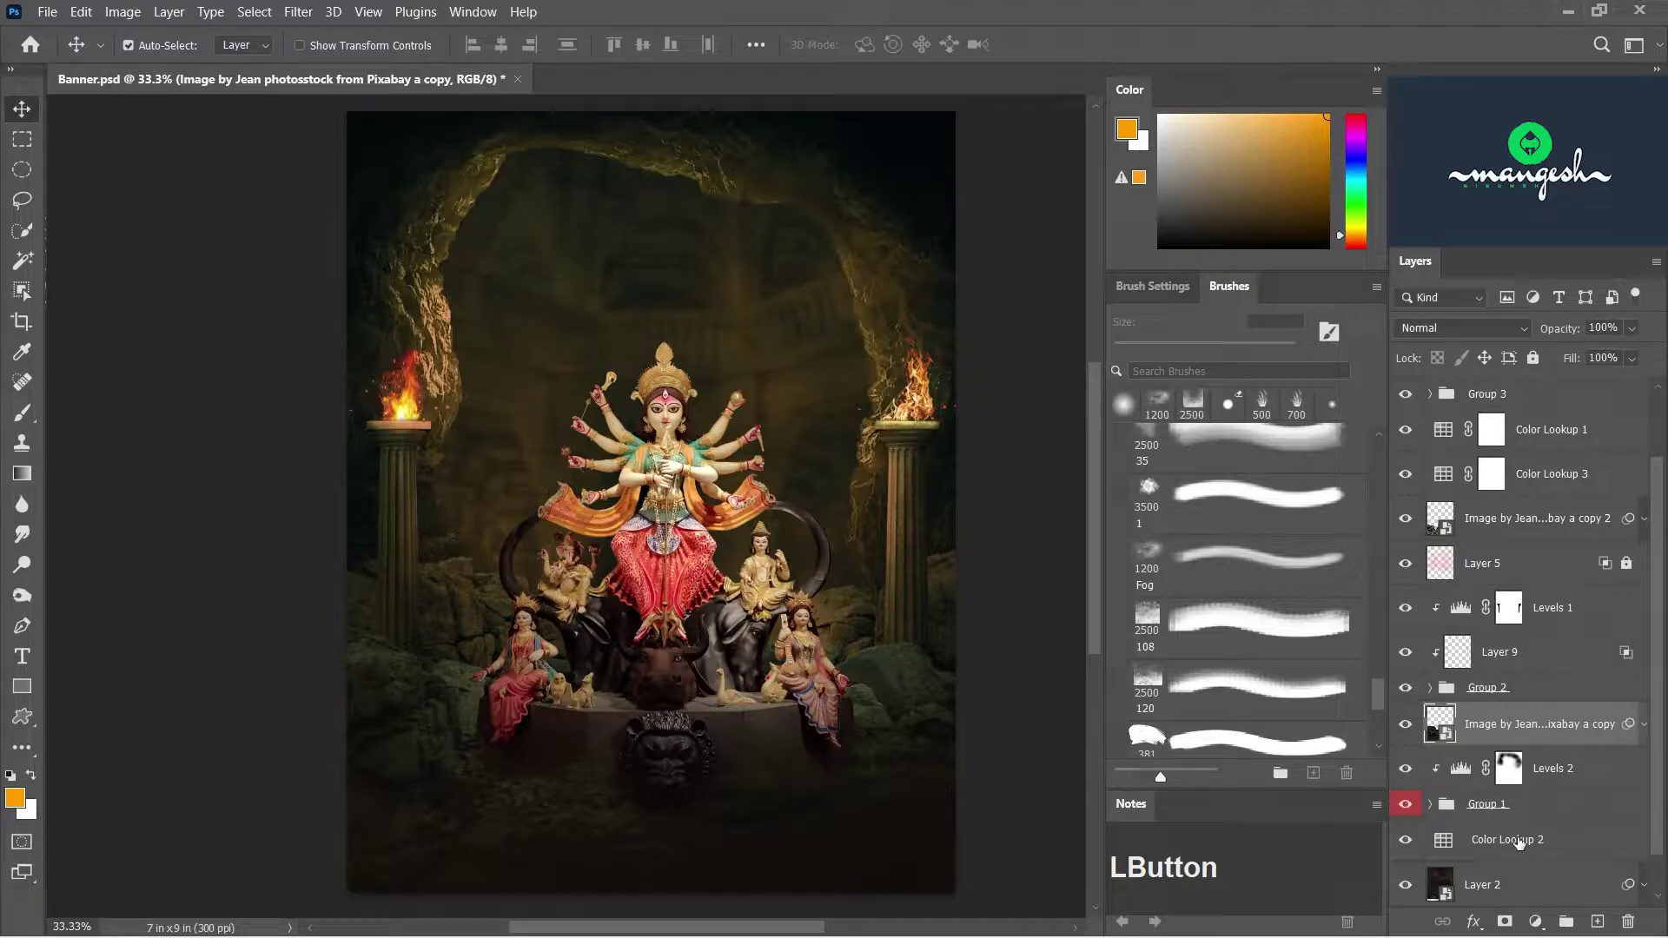
- Add another Levels adjustment capped at output 83, confirm blending and invert its mask
left_click(1539, 929)
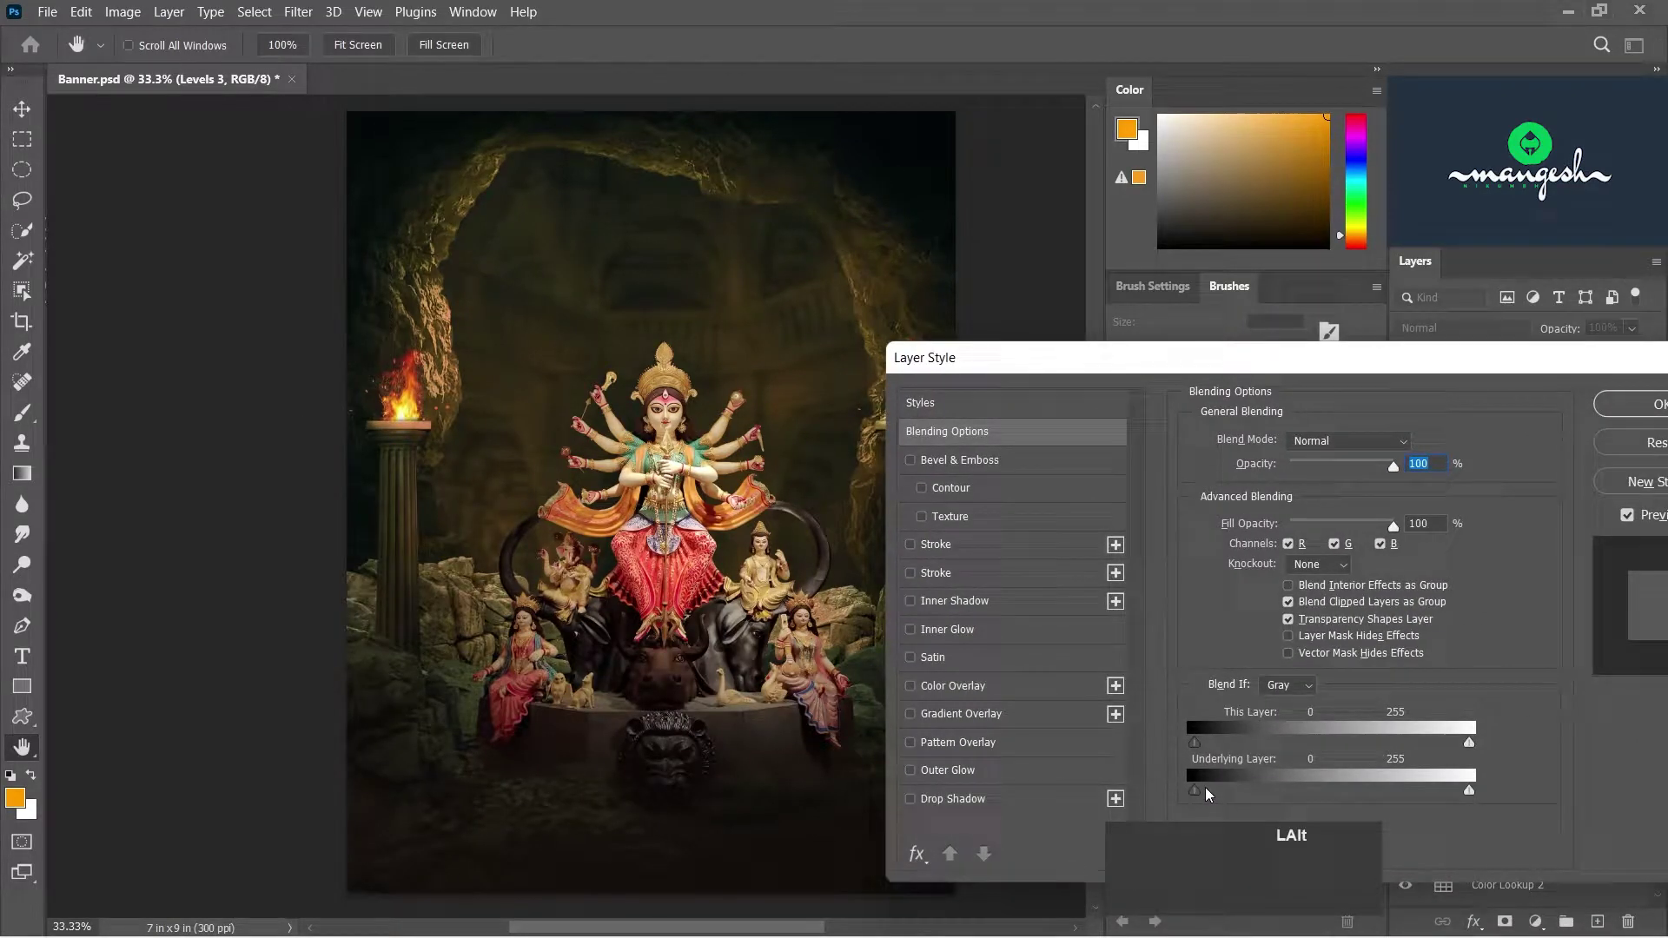
left_click(1207, 796)
left_click(1214, 796)
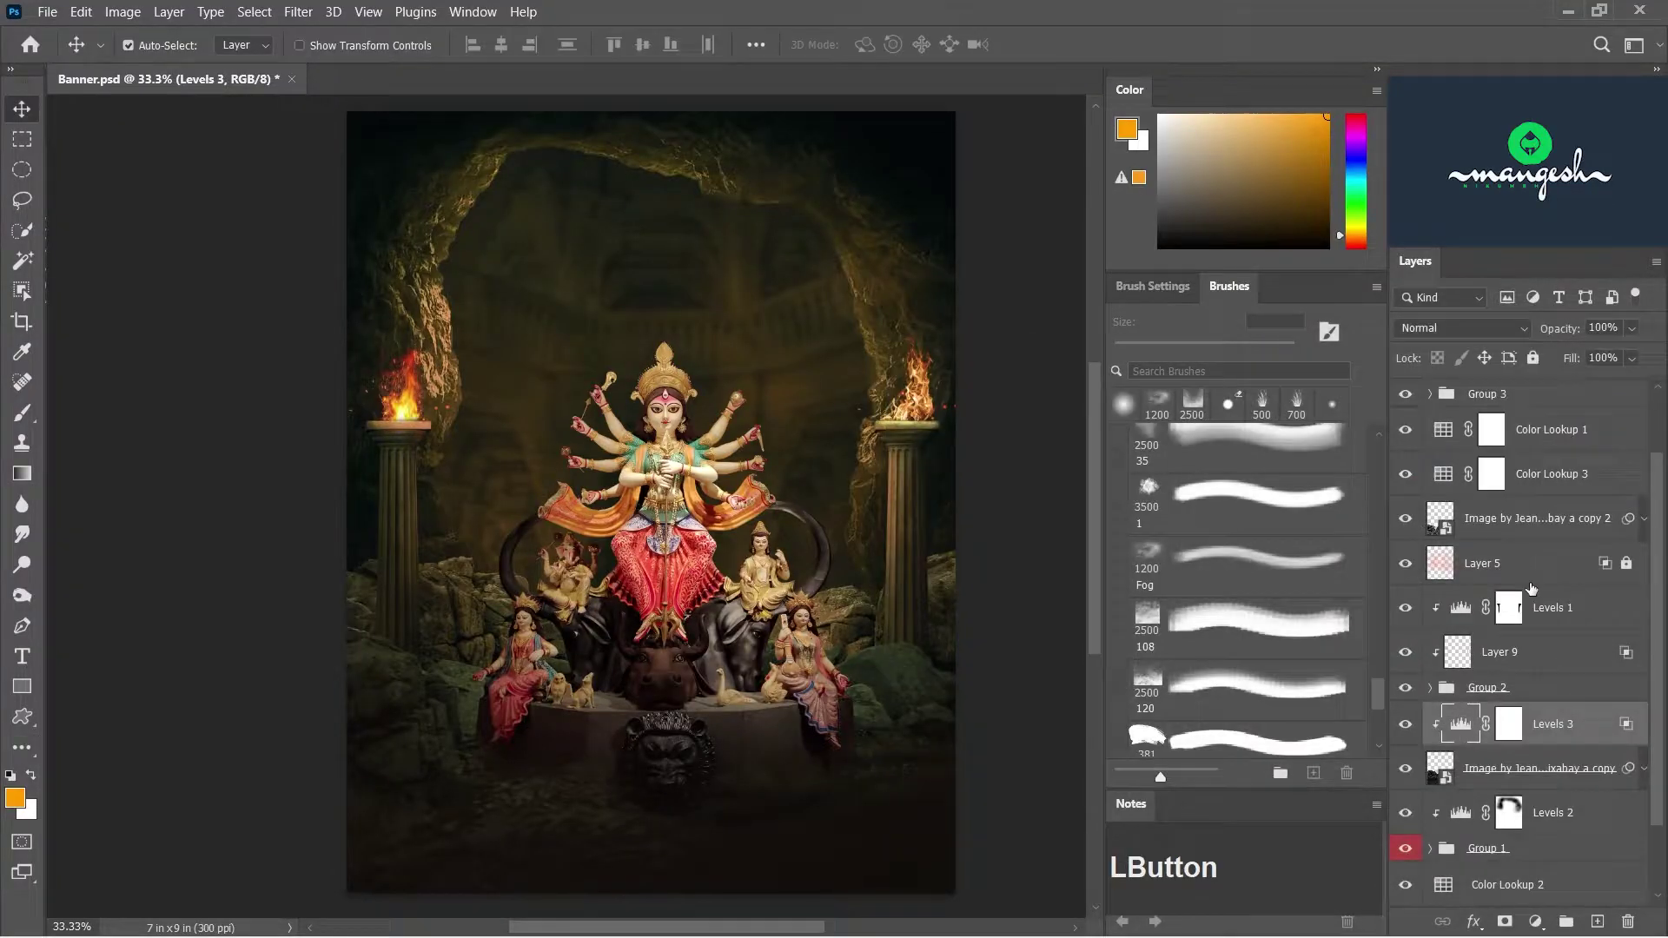
key("alt+BackSpace")
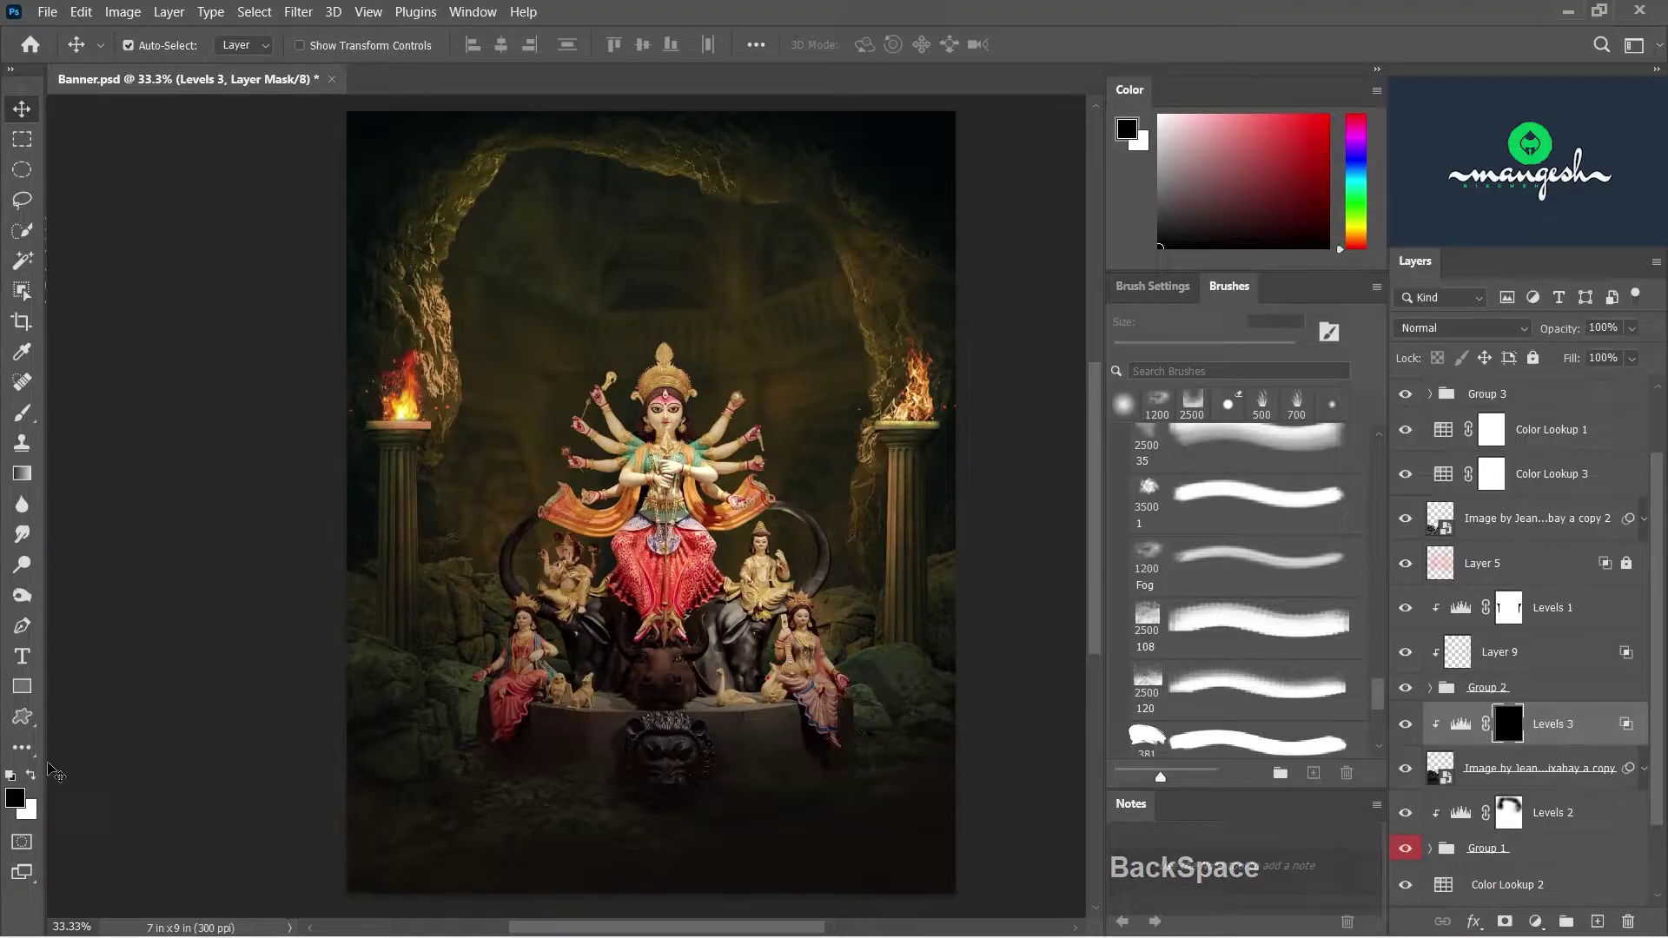
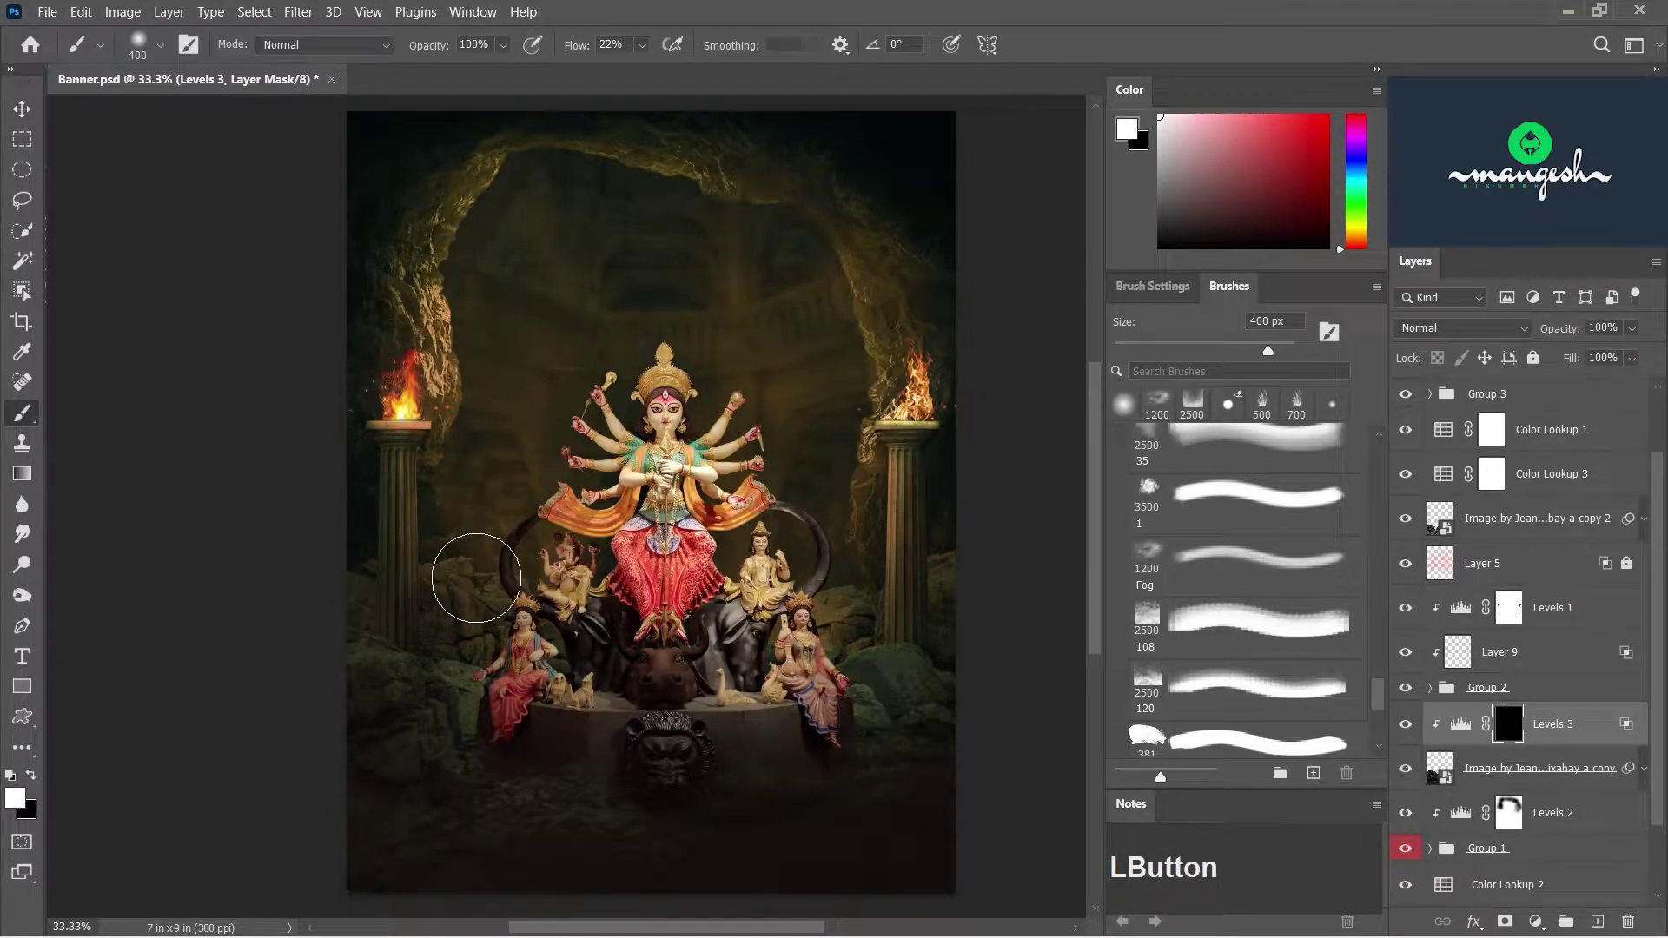
- Brush large shadow strokes around the idol on the mask and place a new fog layer
type("[[[")
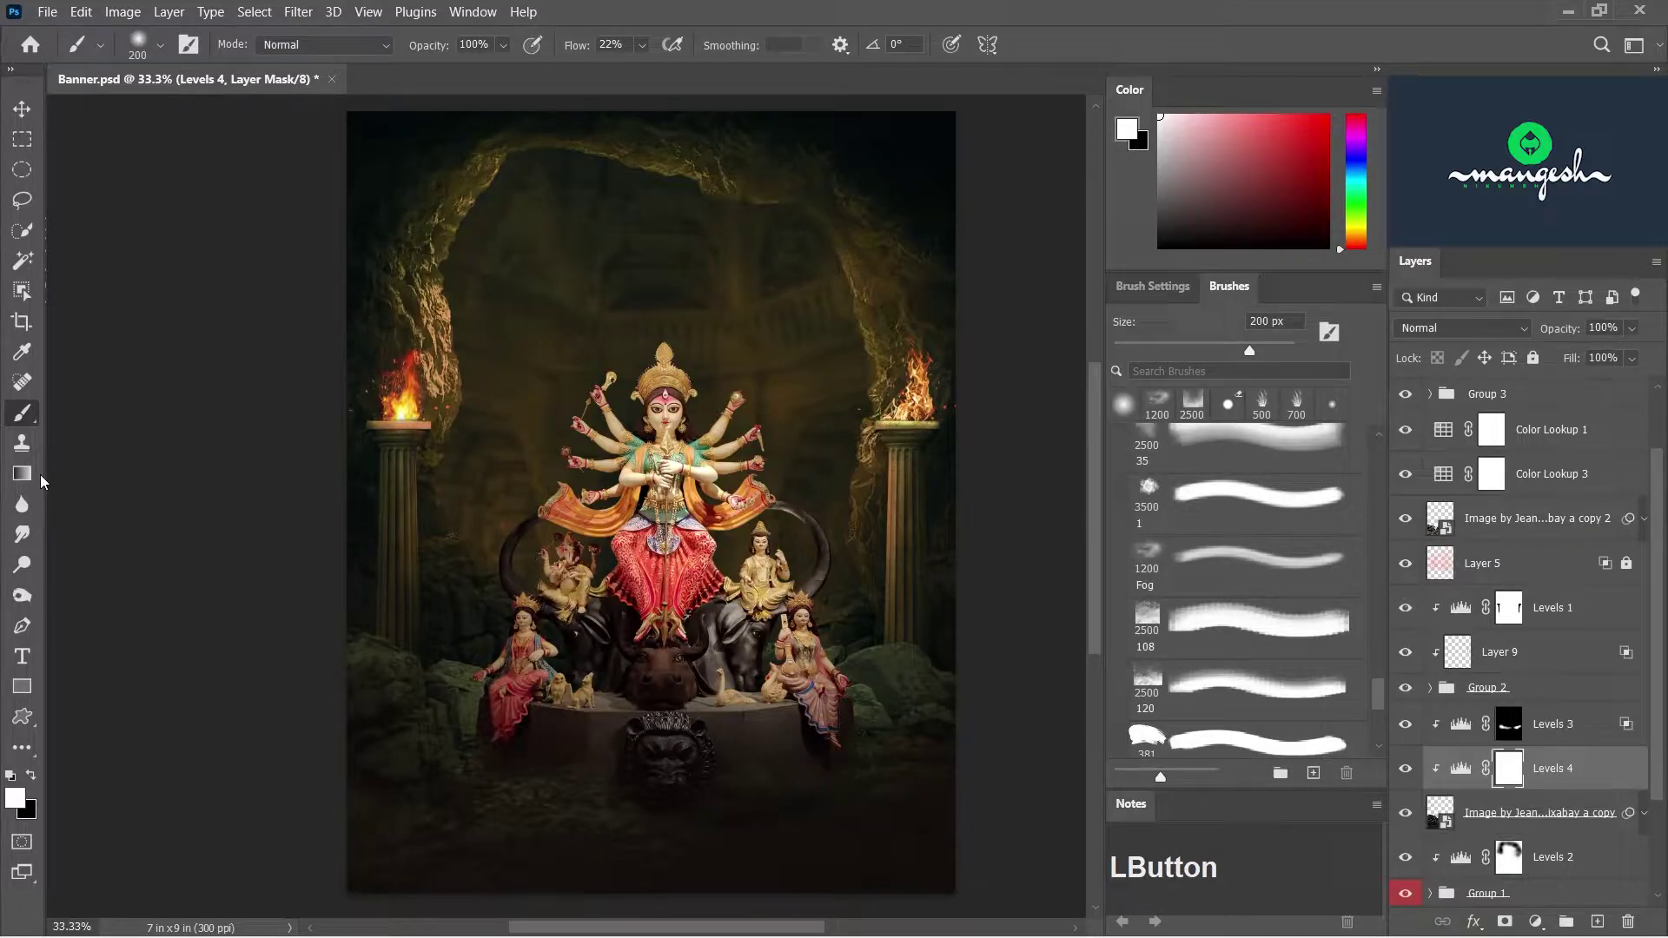
key("]")
type("]]]")
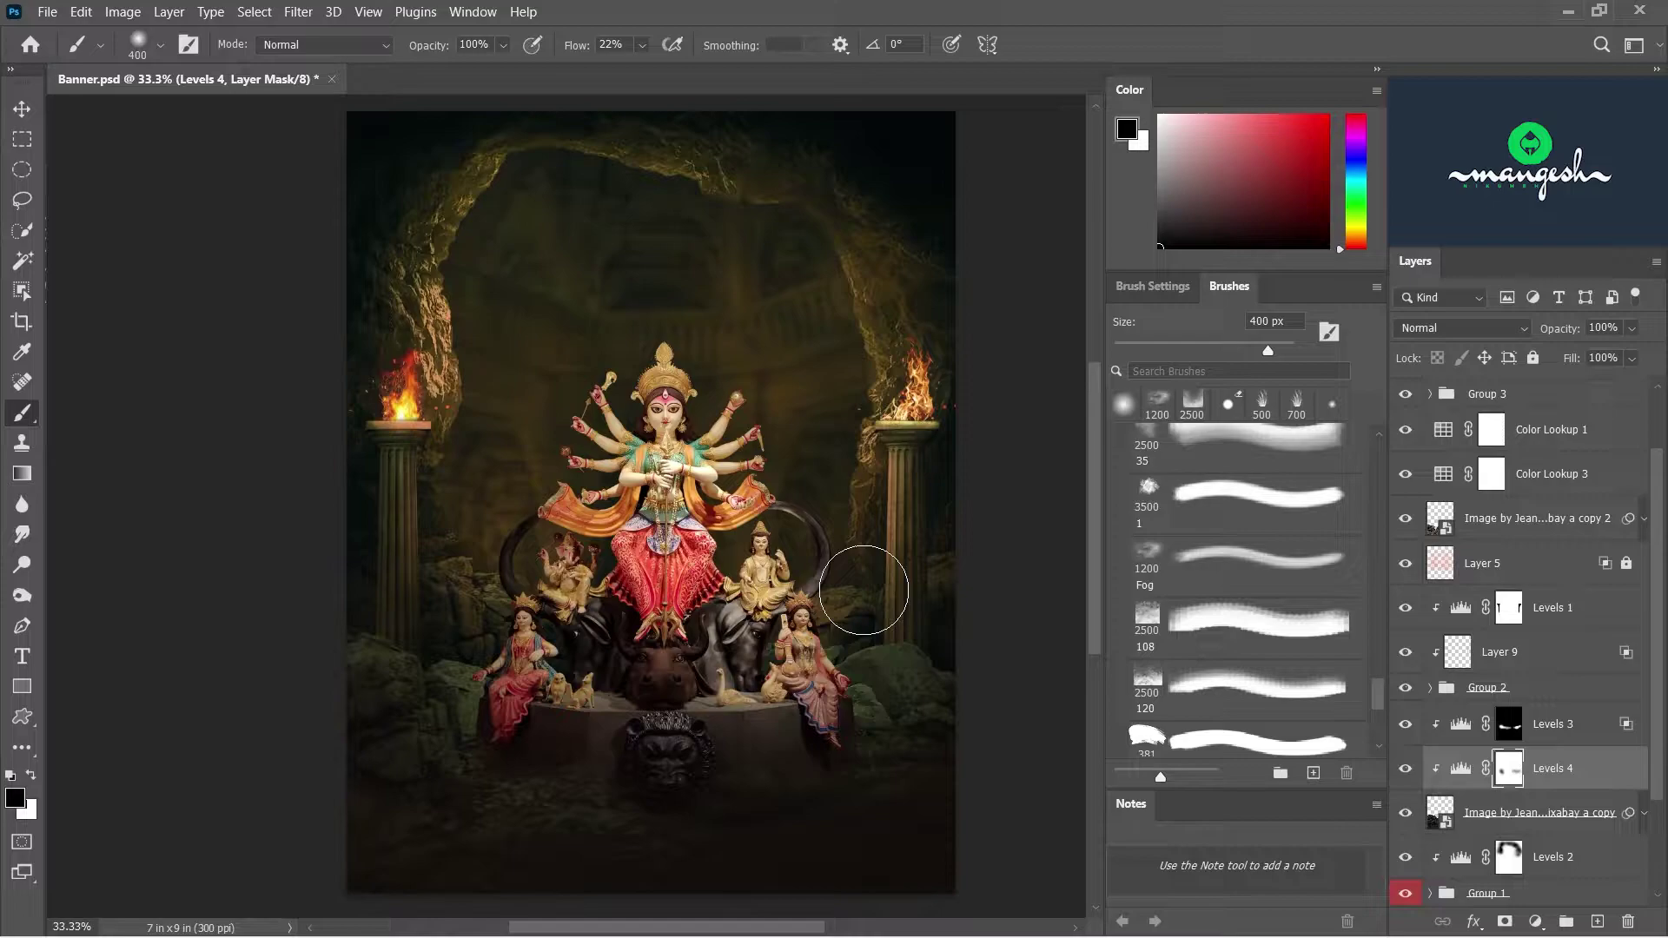
key("-")
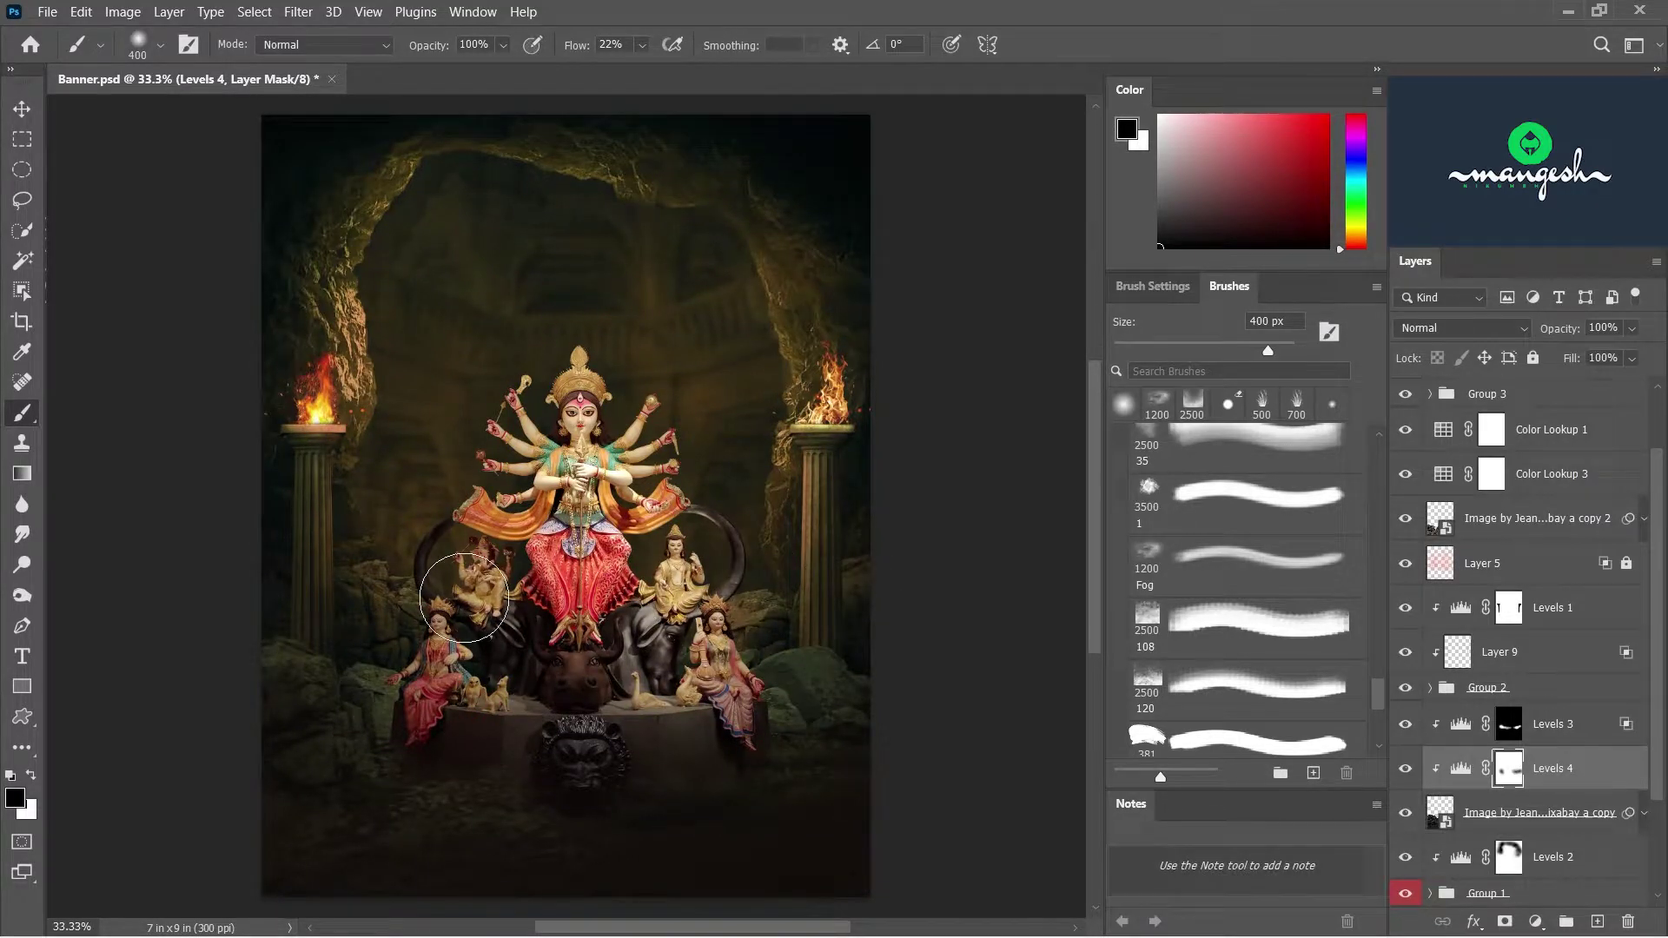
left_click(1412, 774)
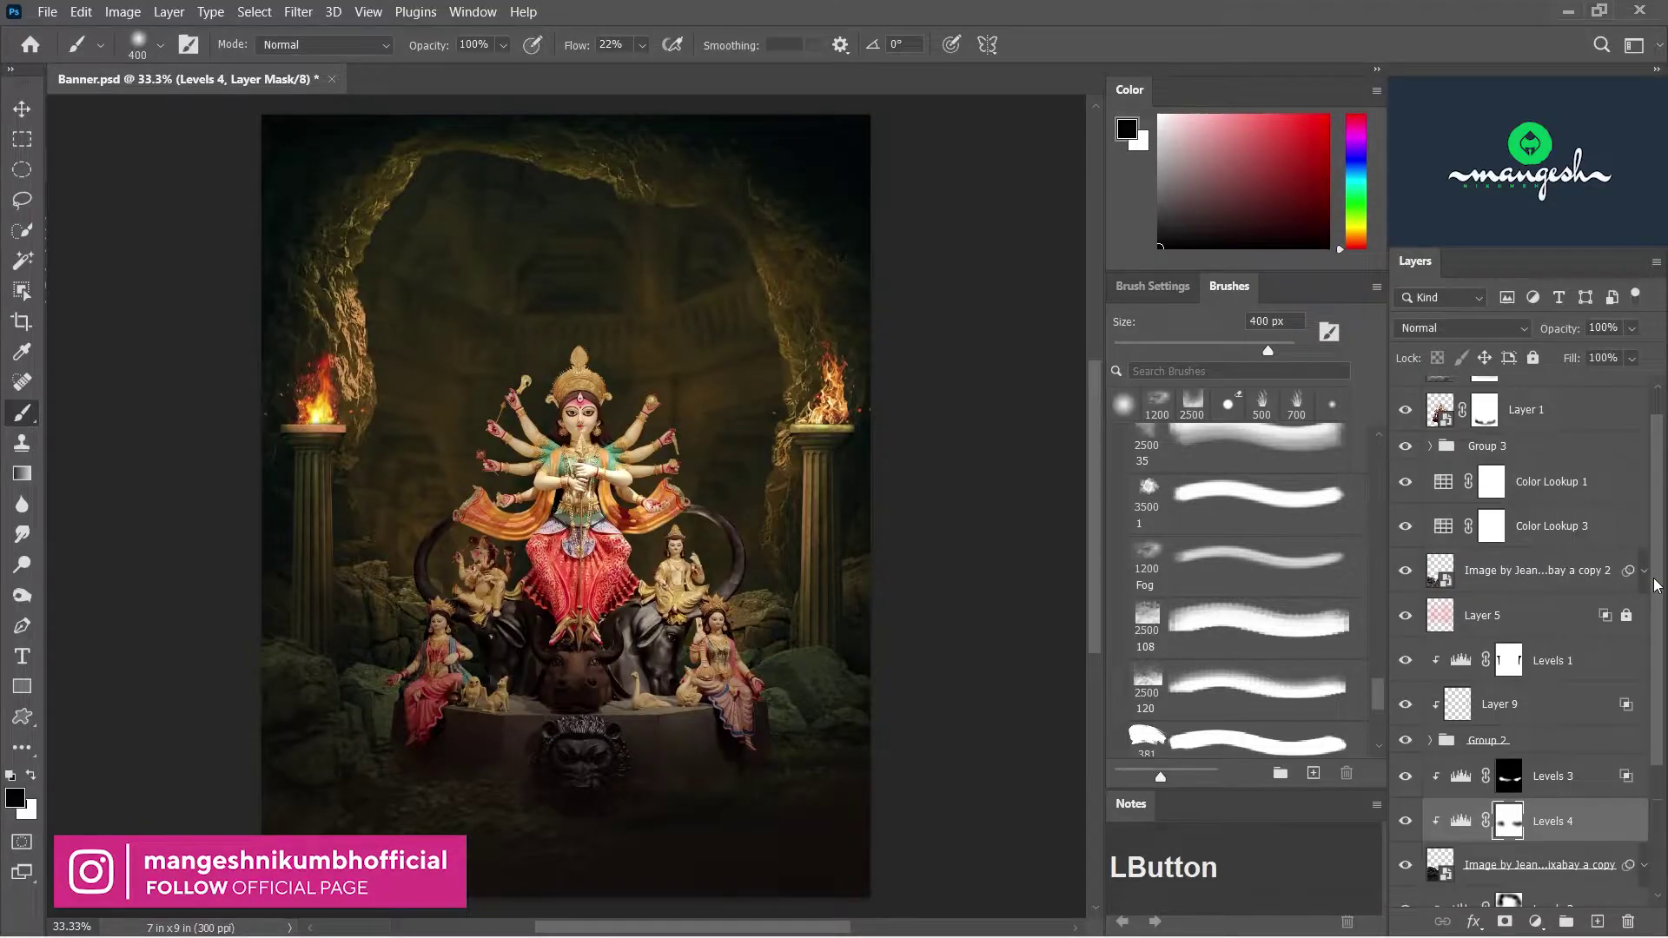
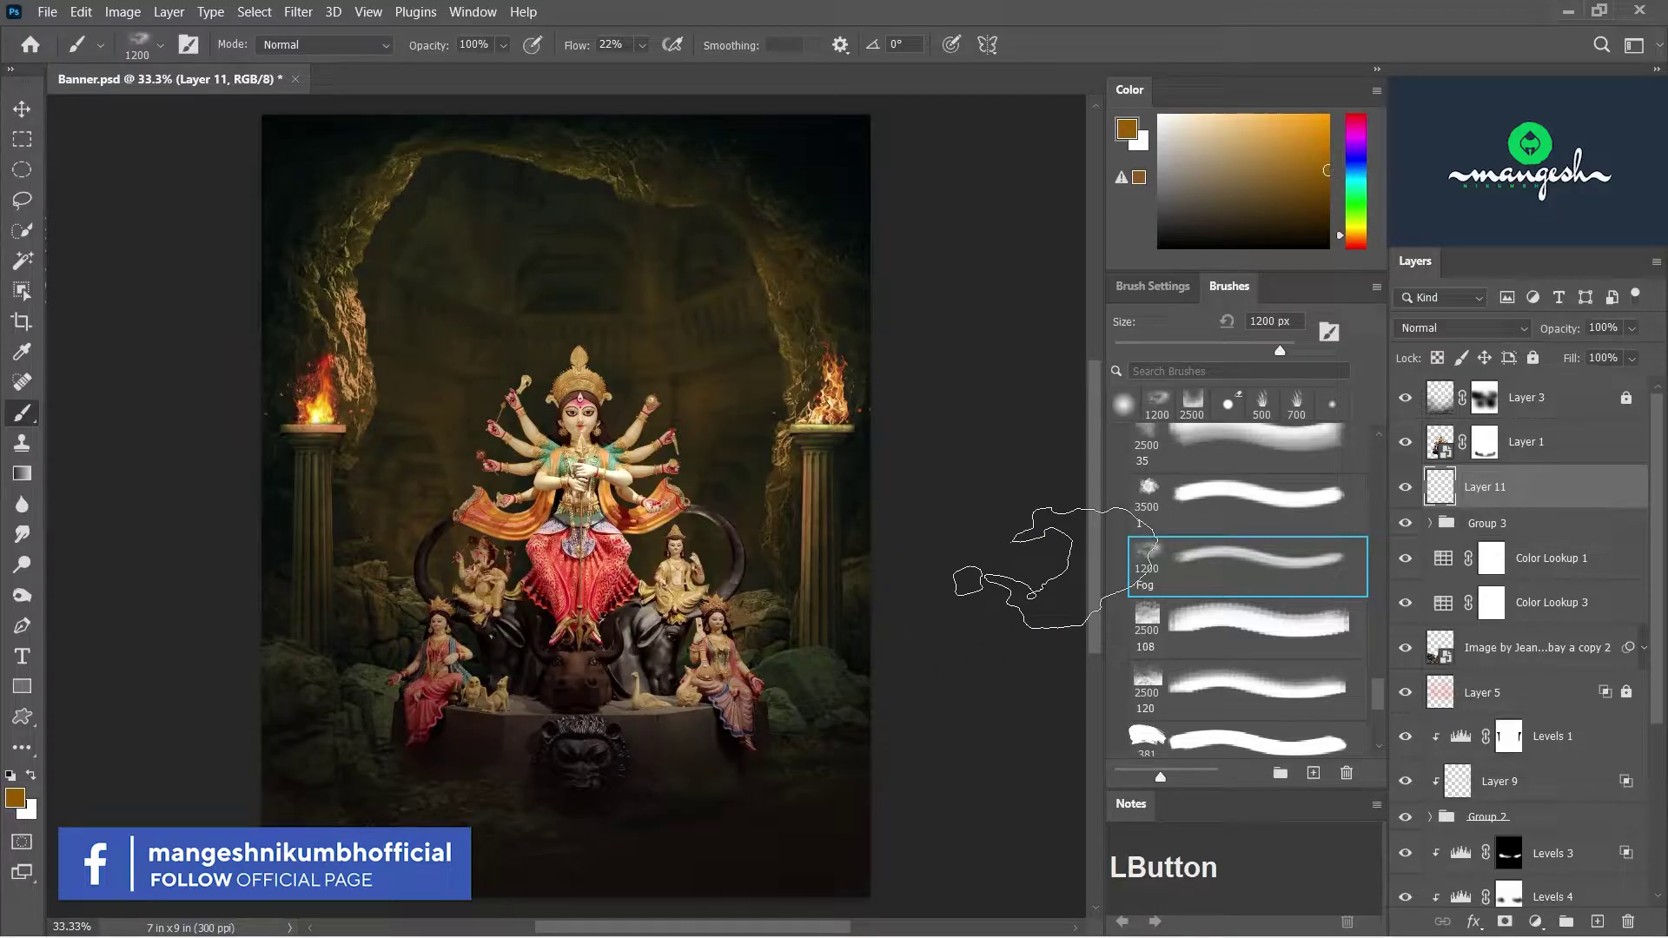
- Enlarge the Fog brush to 1600 px, dab orange fog near the cave top and switch to the plant image
type("]]]]")
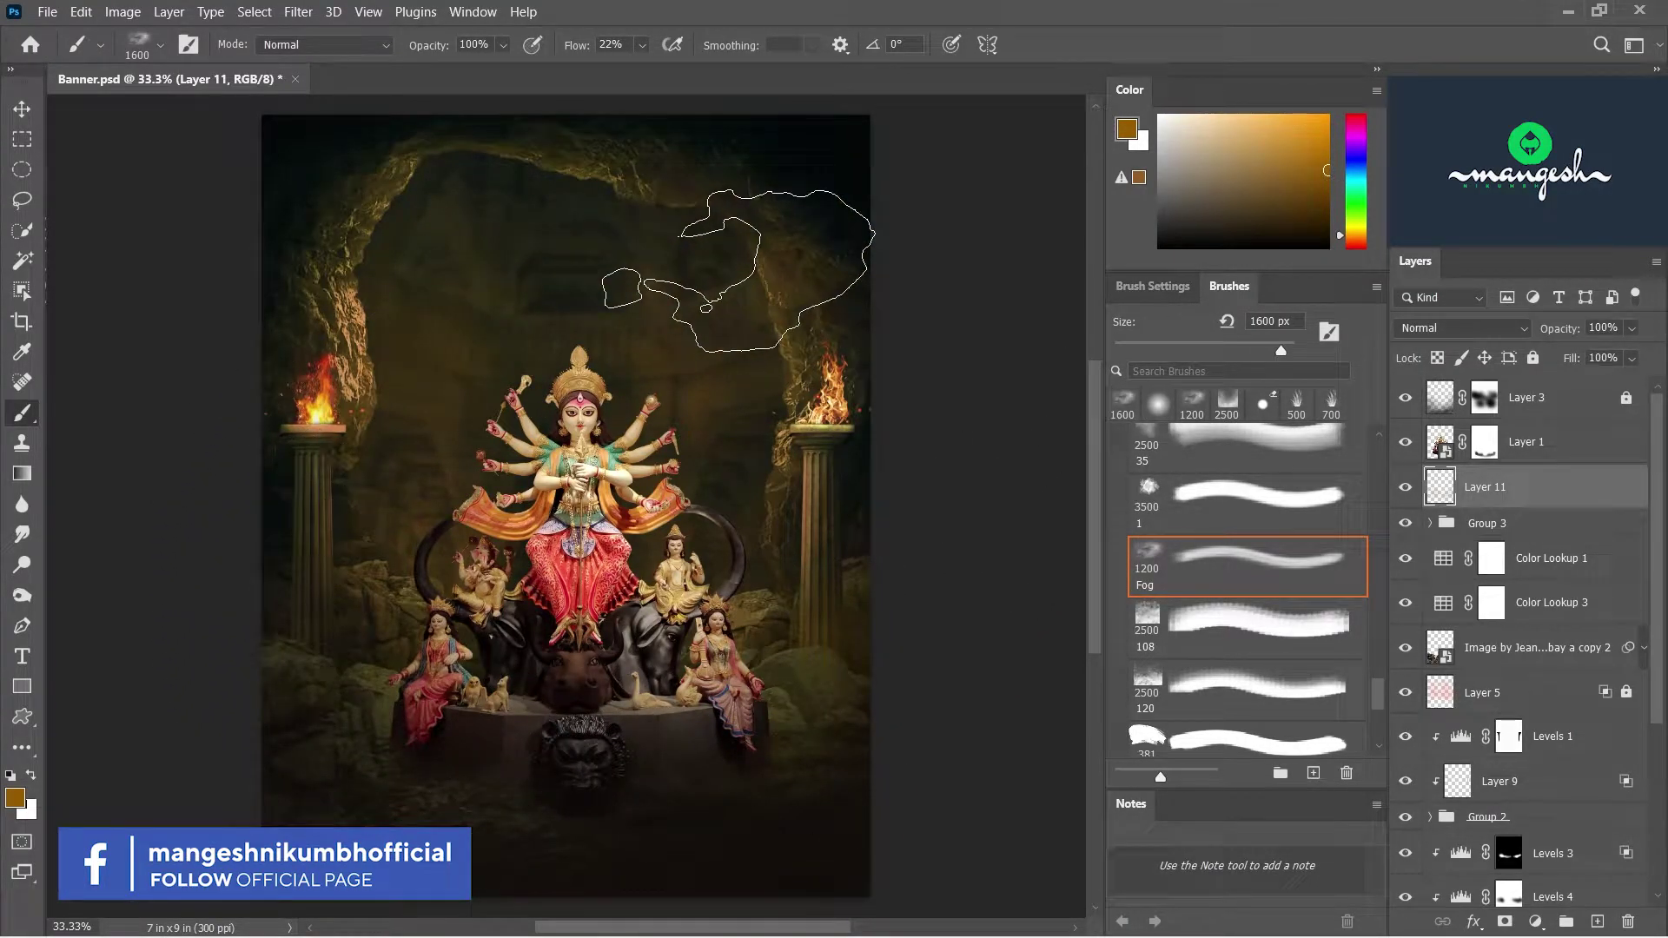
left_click(1410, 485)
key("l")
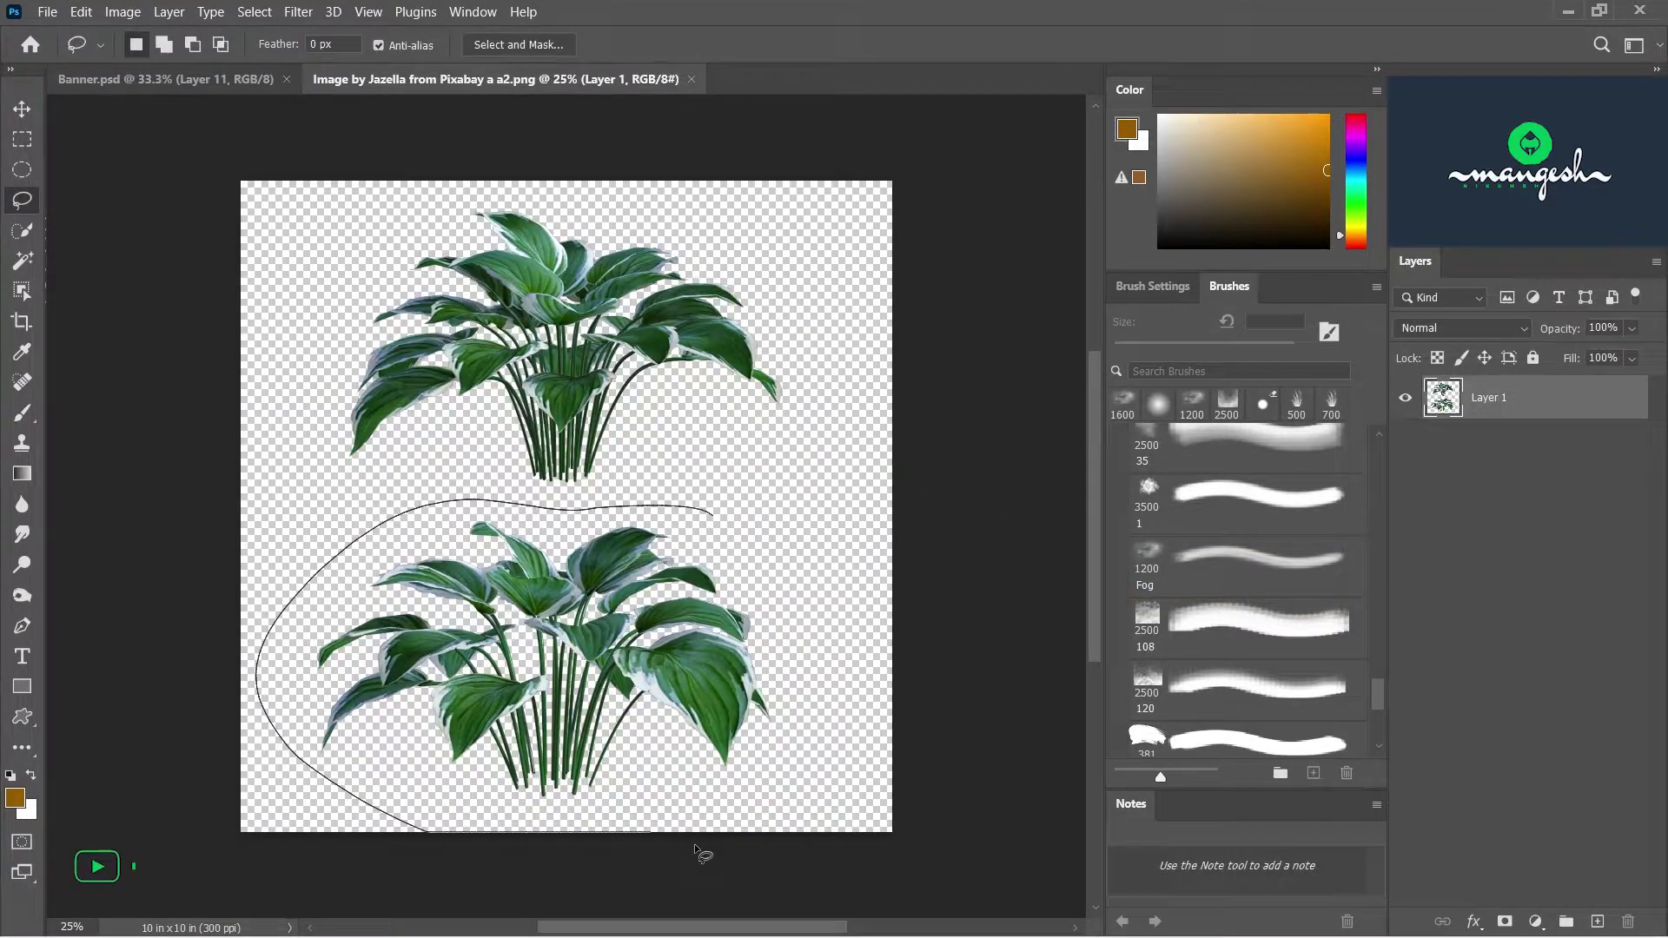
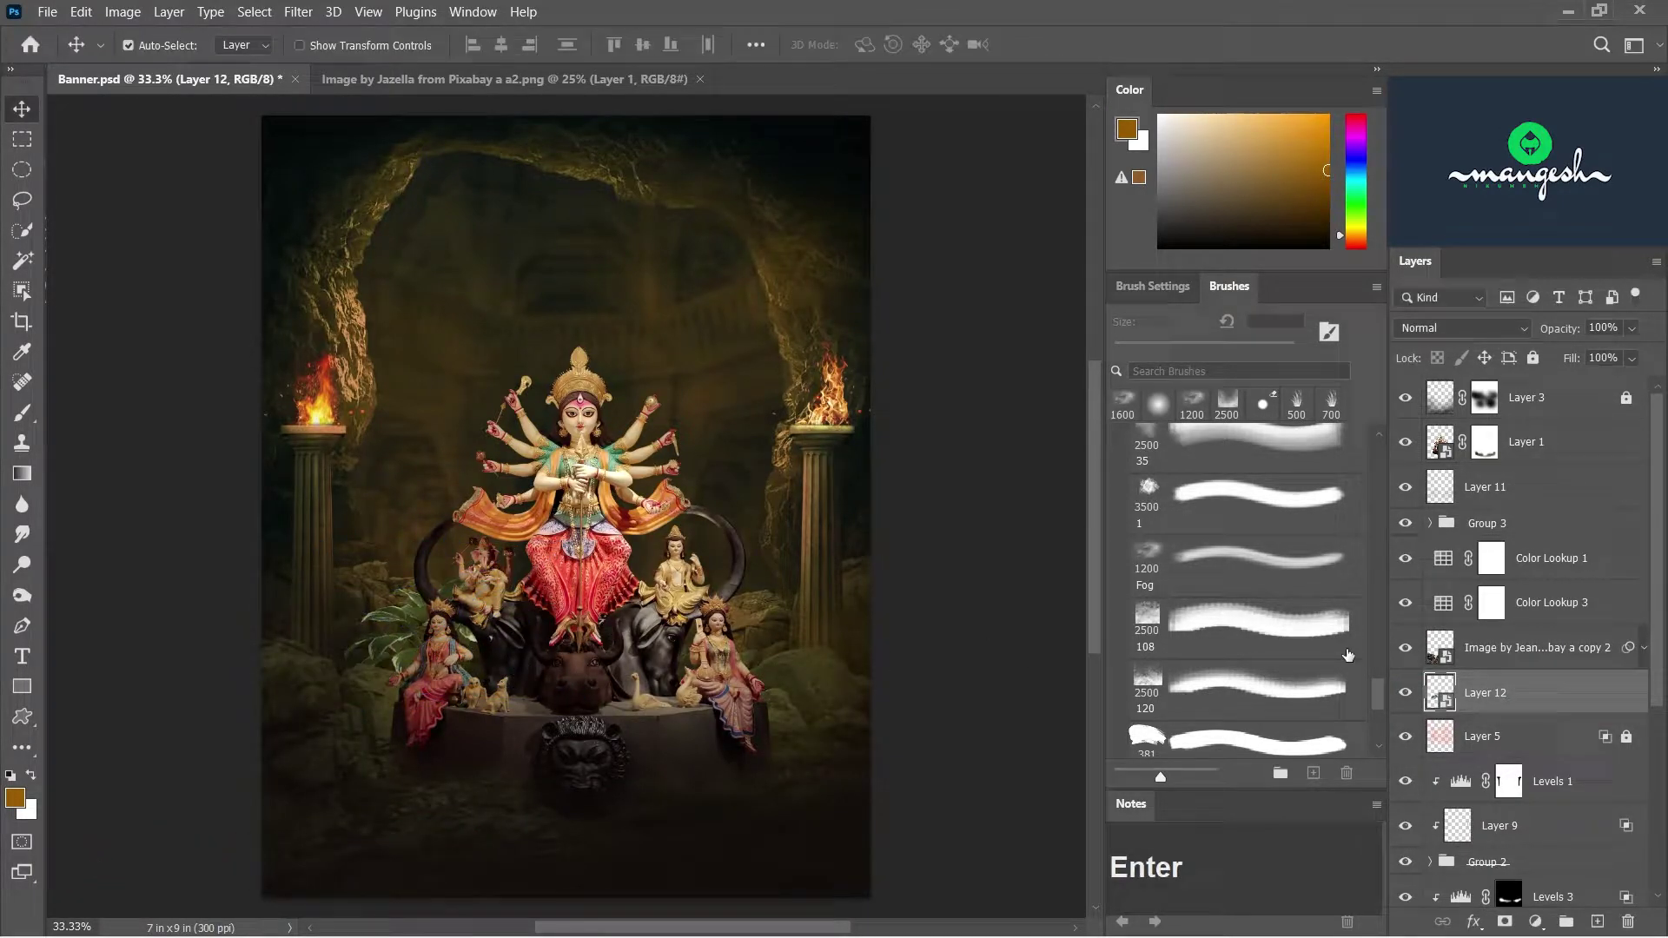
- Select the upper leafy plant in its photo ready to drag into Banner.psd
left_click(1408, 699)
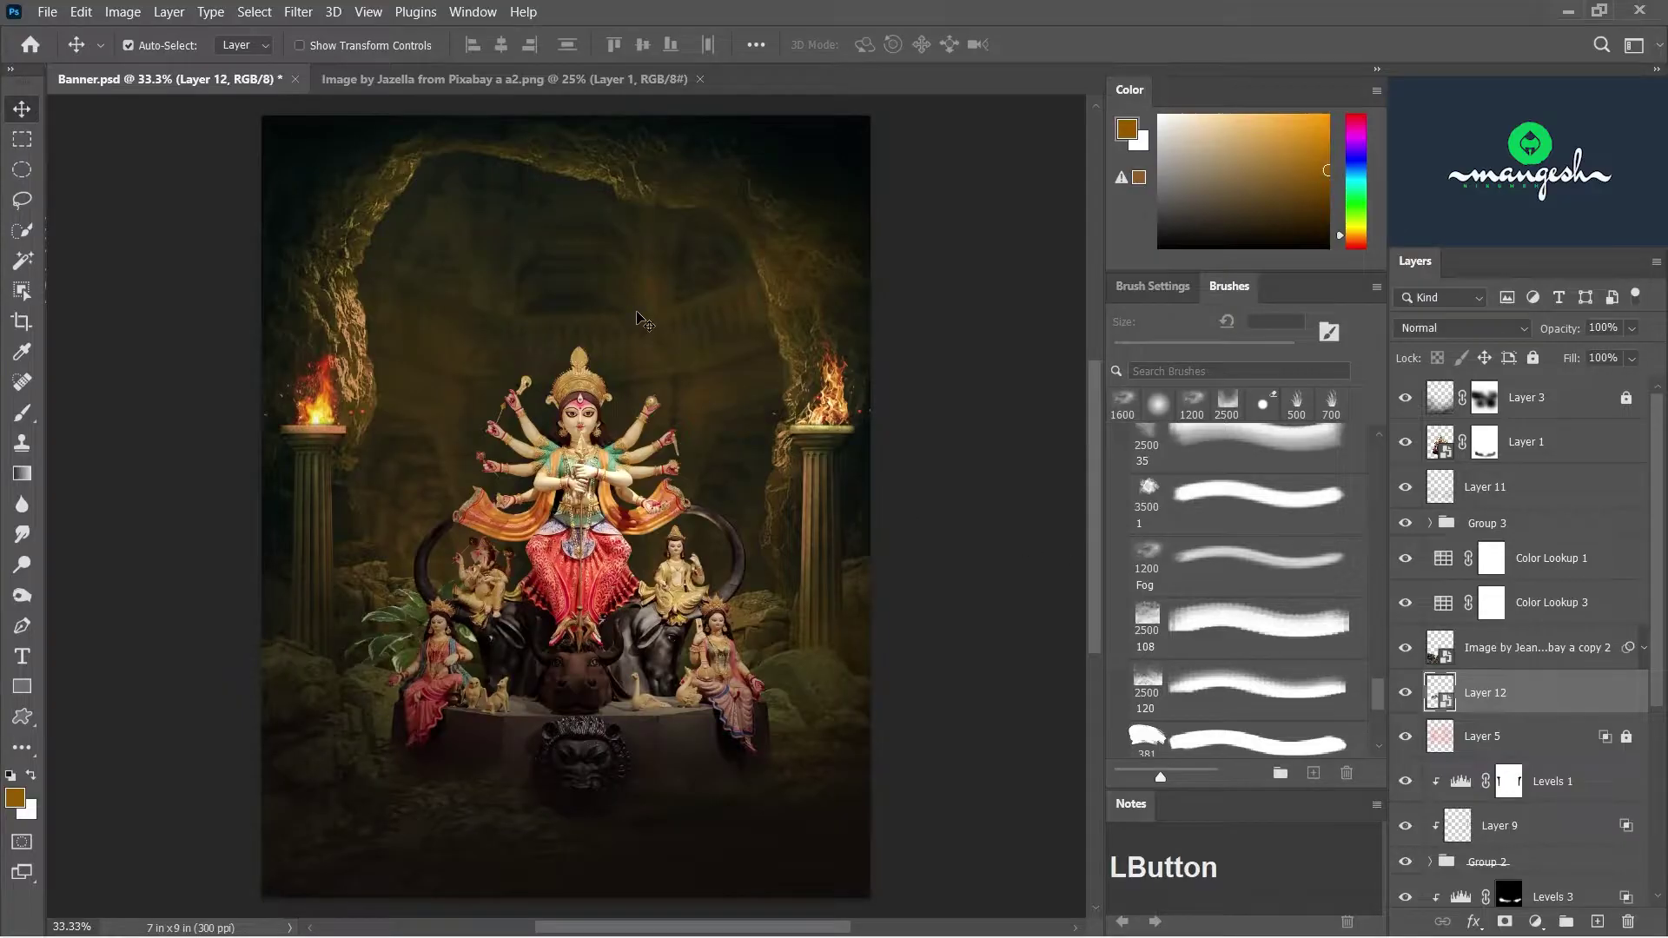
key("ctrl+d")
type("dl")
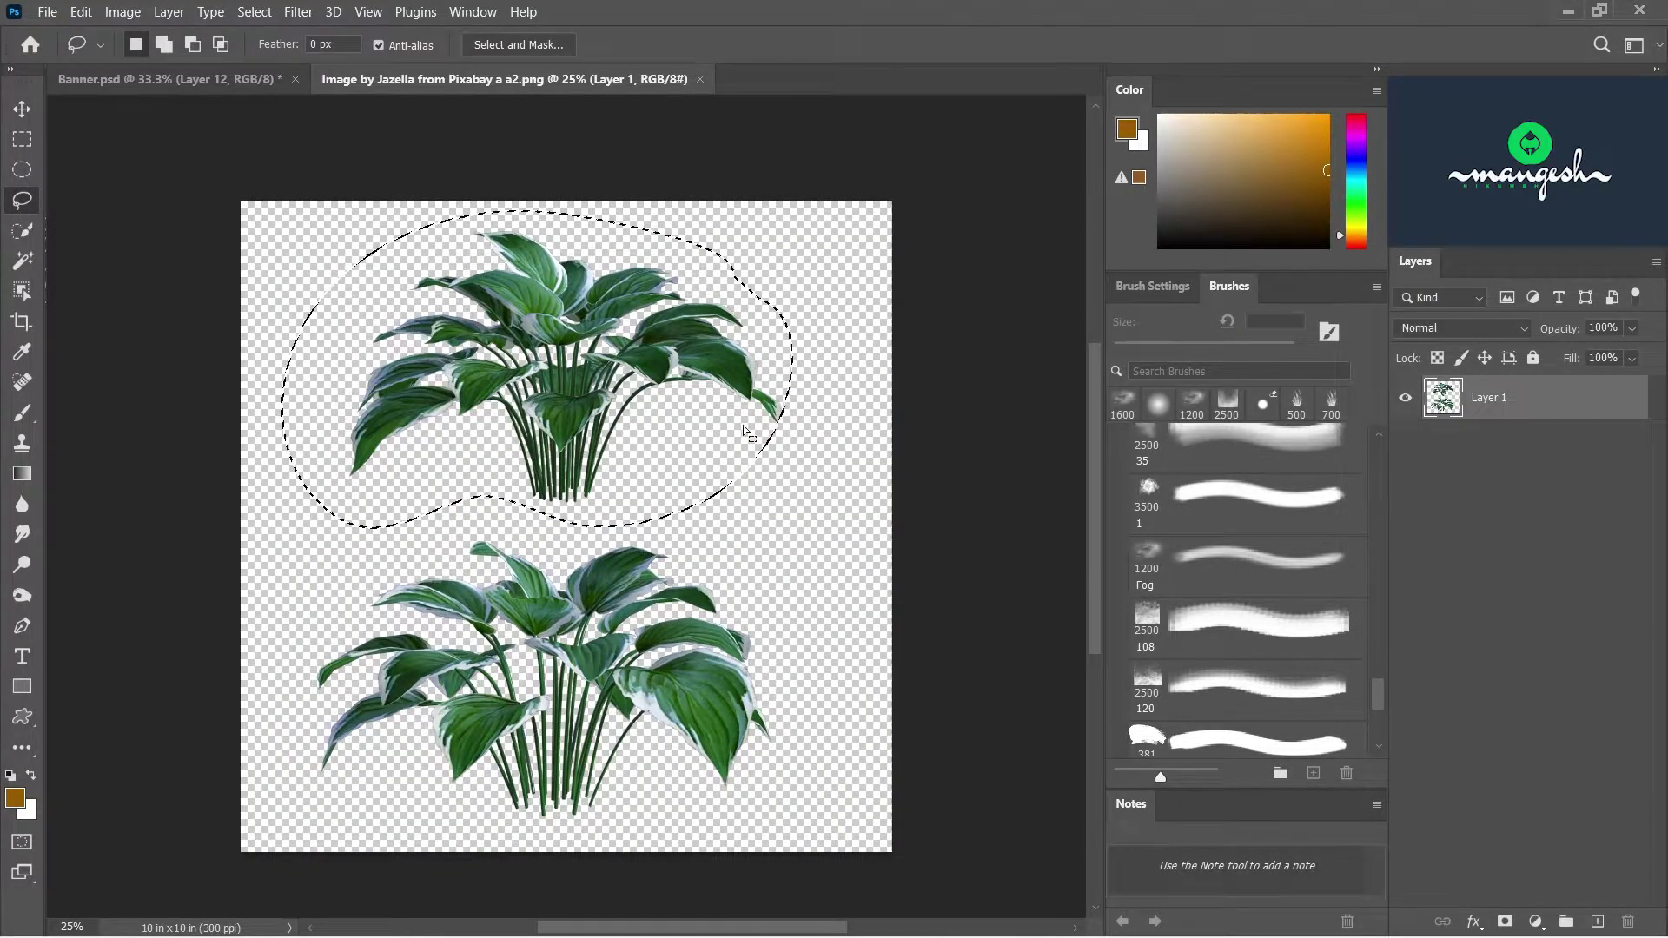
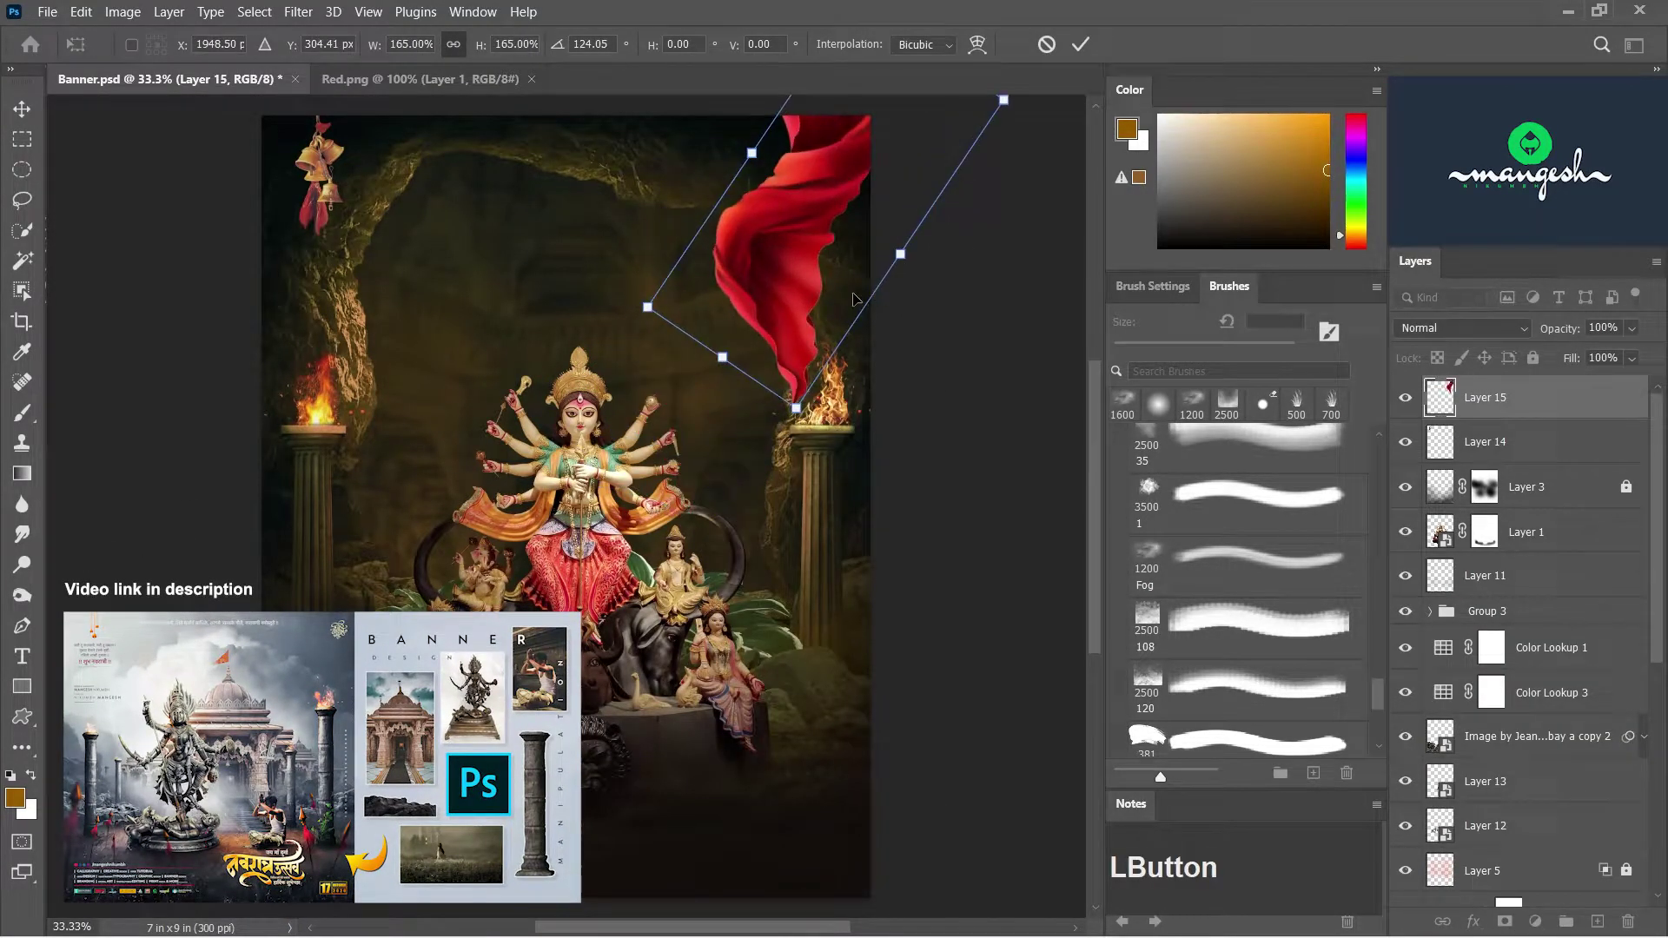
- Commit the red cloth's top-right placement and start a Gaussian Blur on it
key("Return")
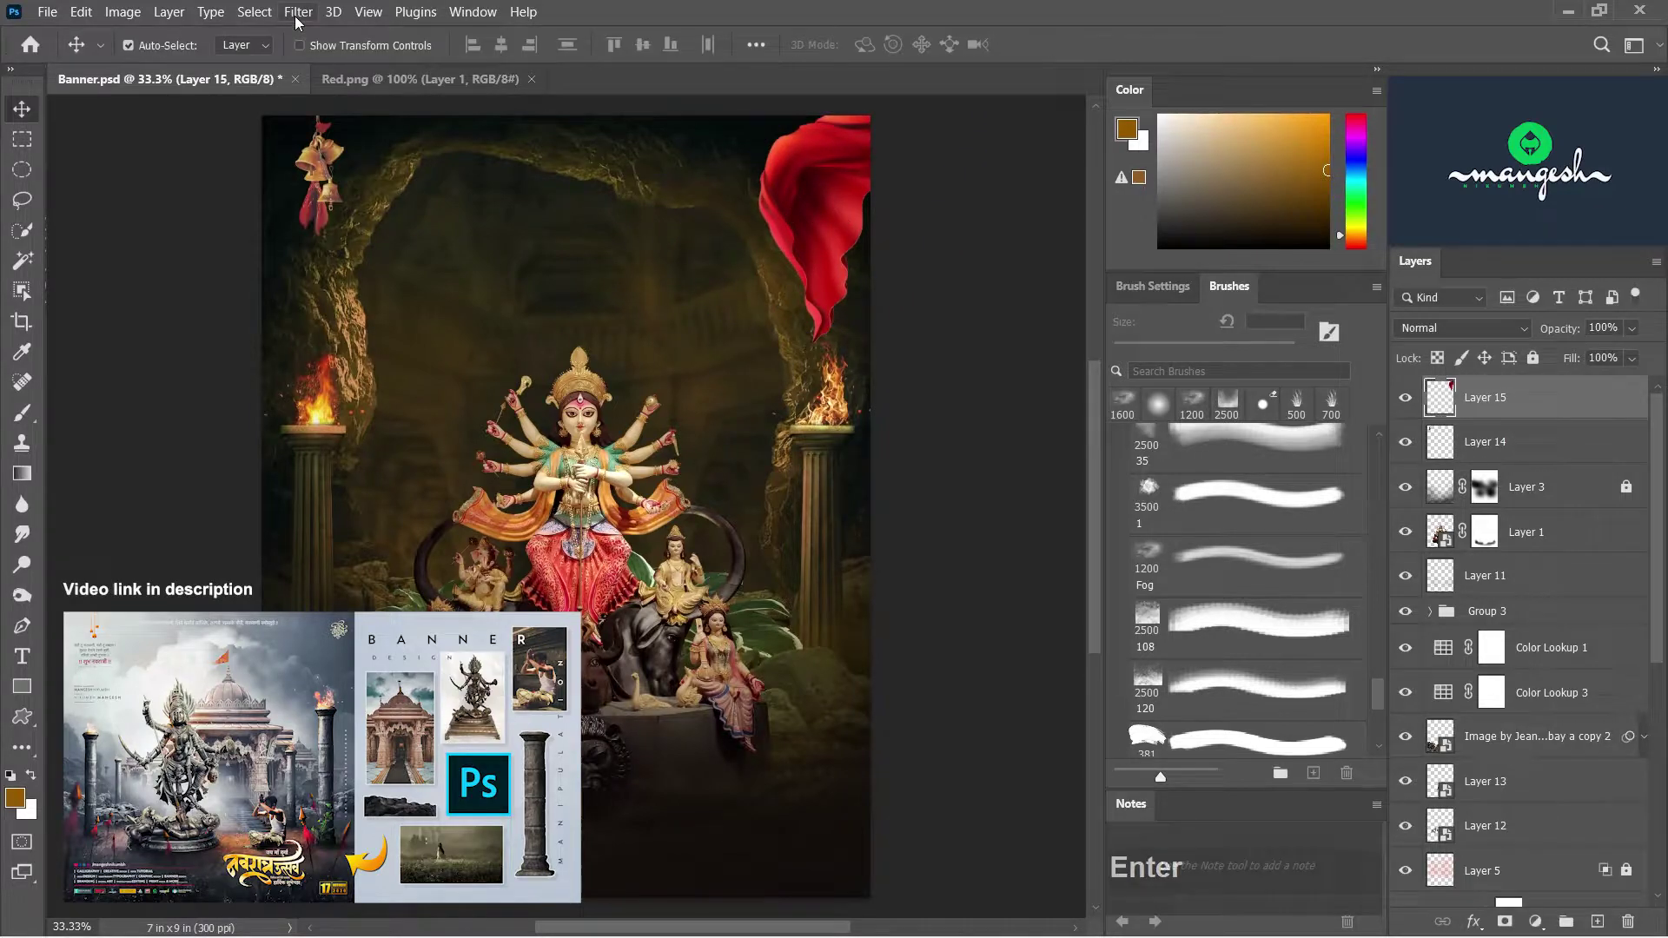
left_click(303, 24)
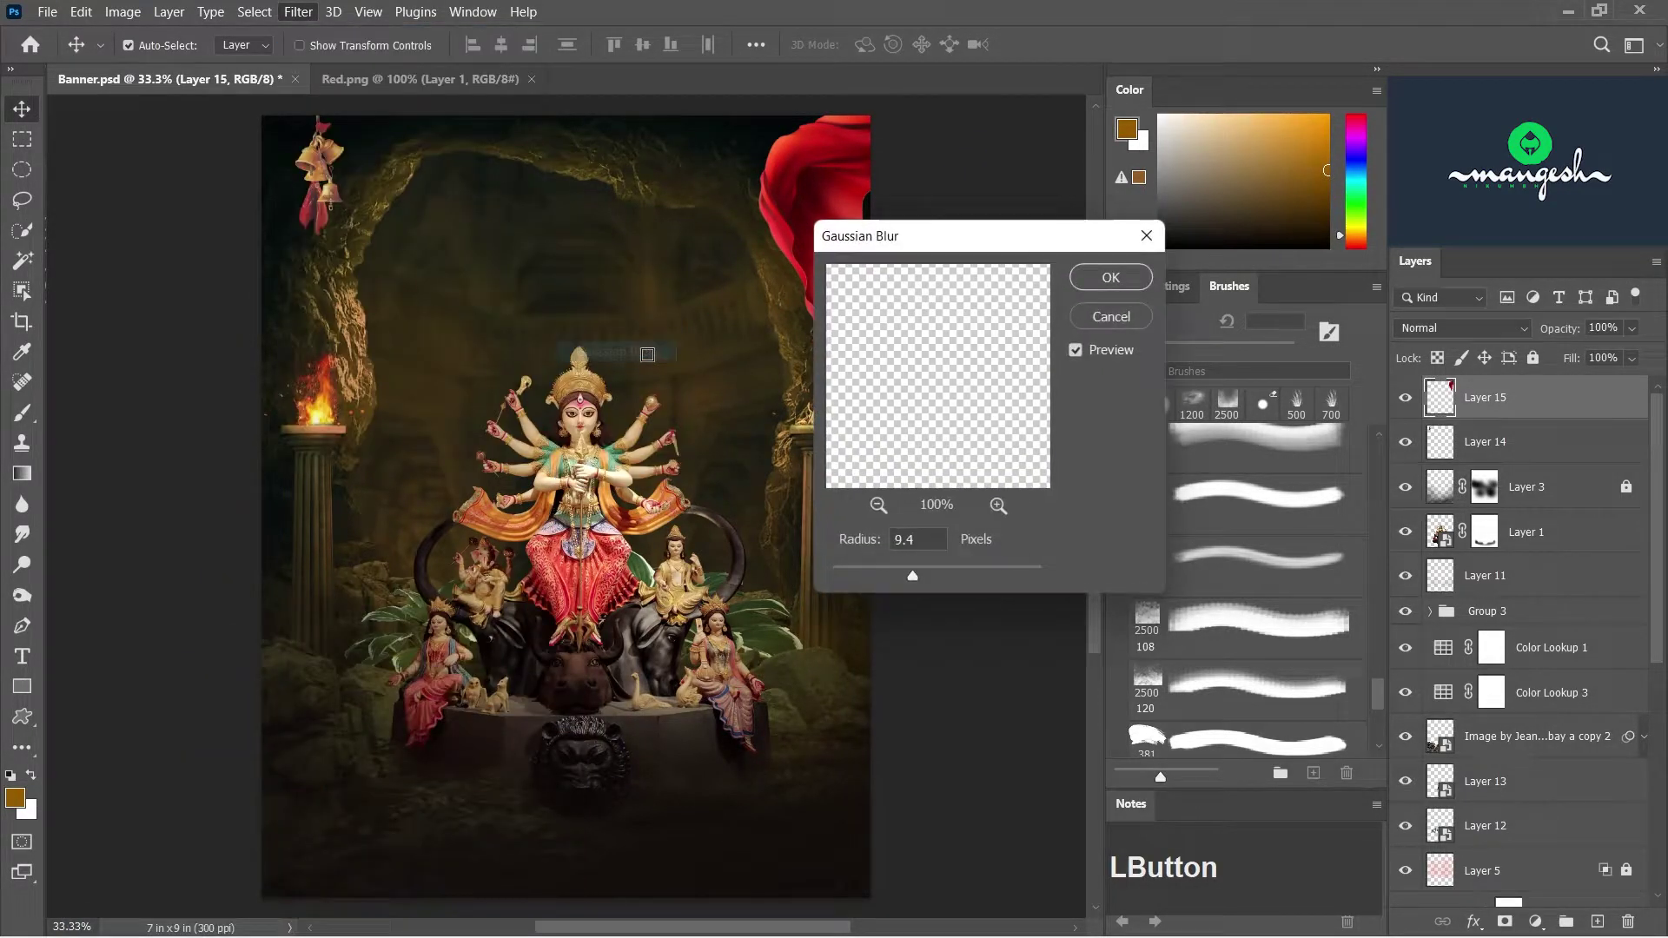
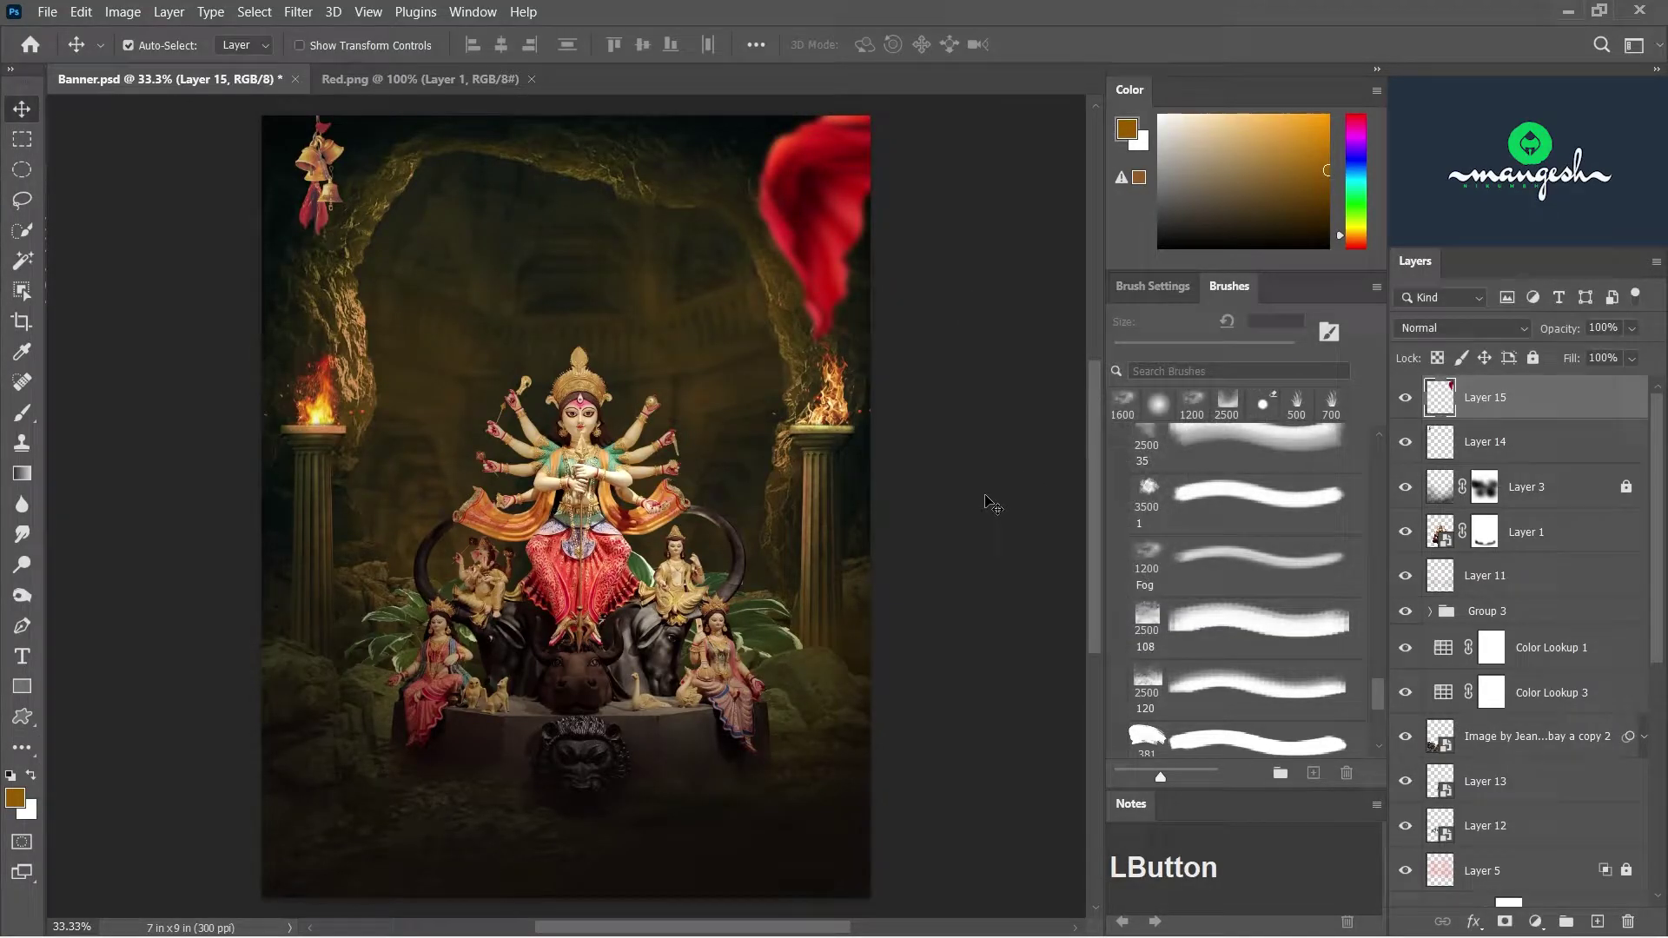
- Adjust the blurred red cloth layer with Levels
key("ctrl+l")
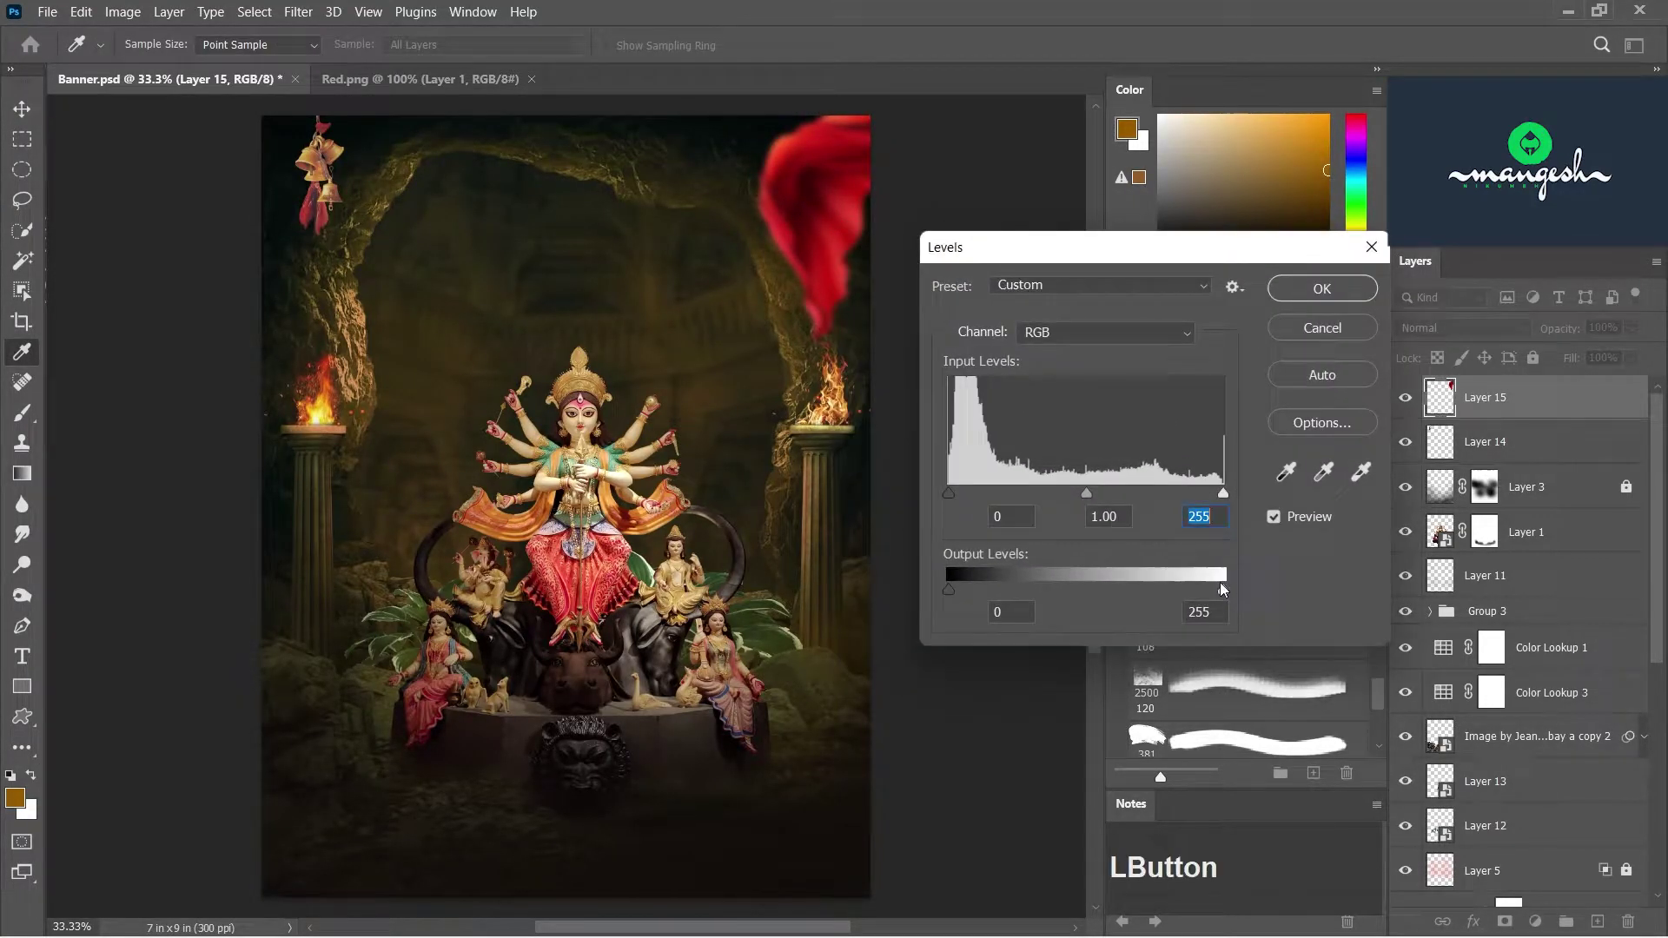
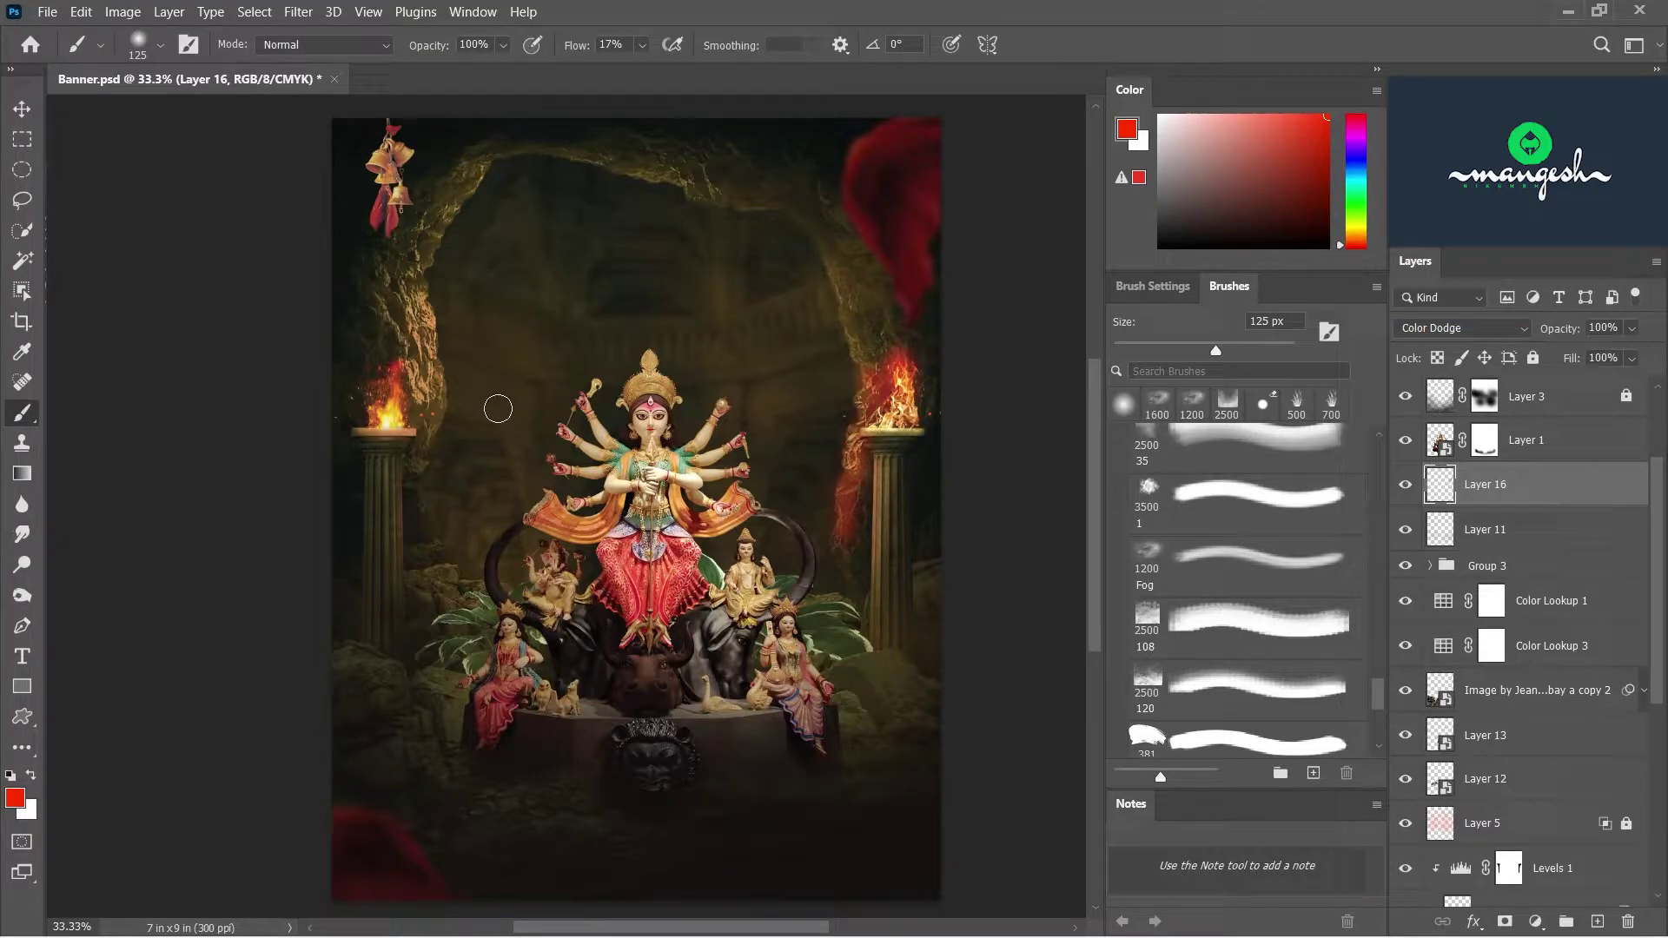
- Tune the Color Dodge glow layer's Blending Options and shrink the red brush
left_click(1513, 577)
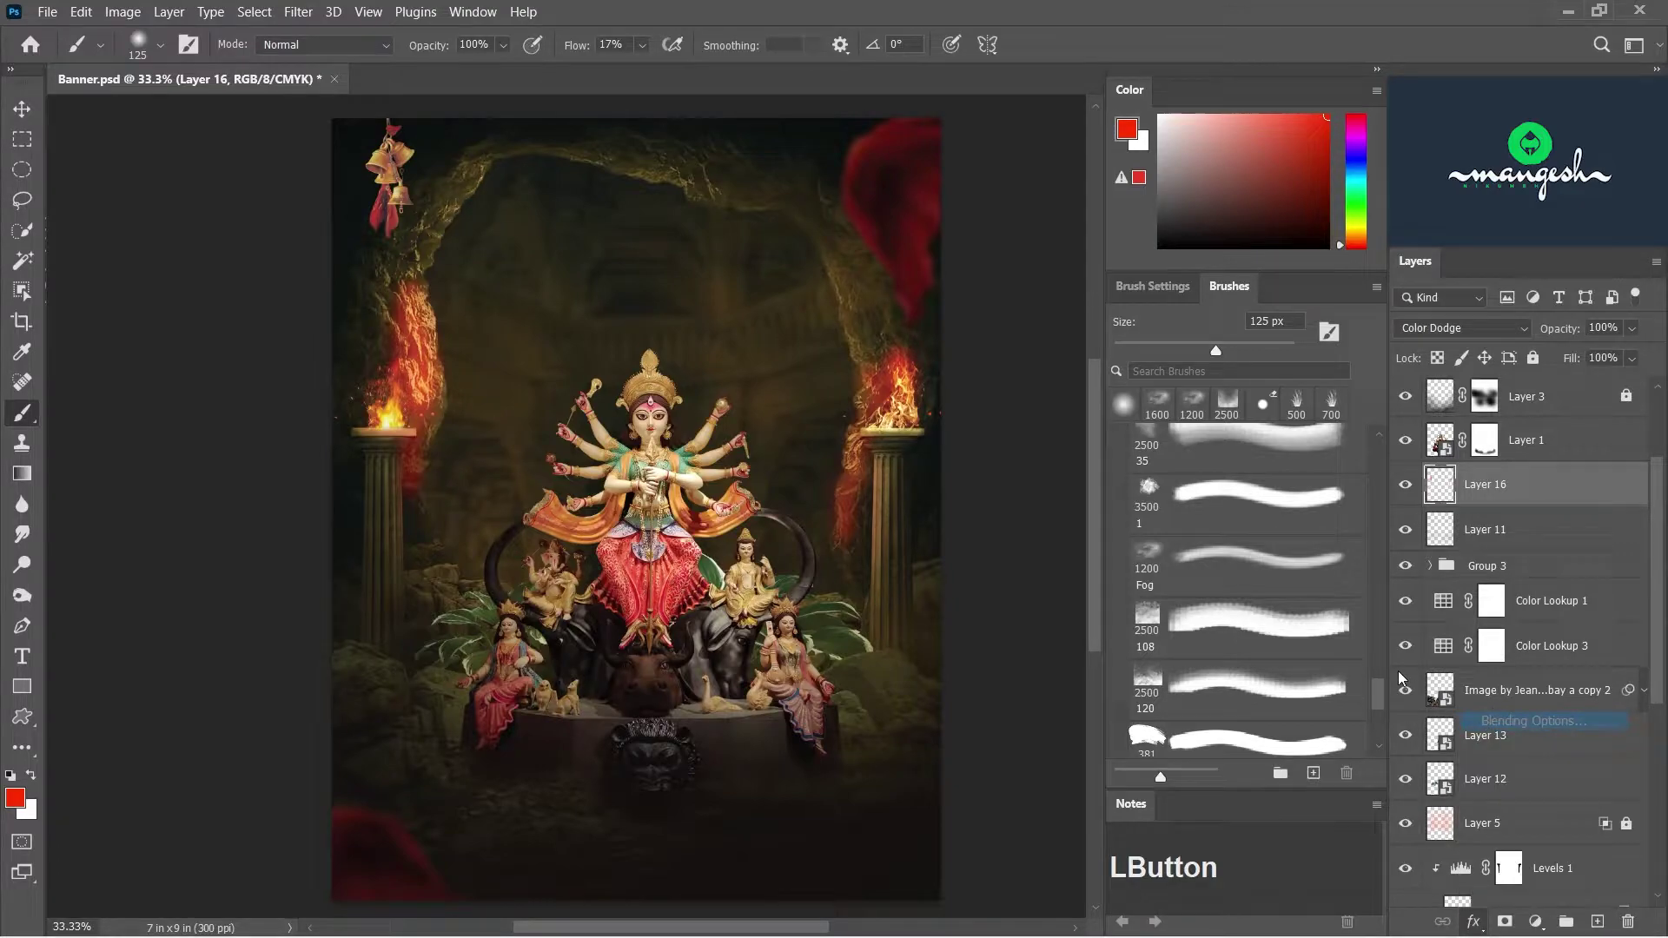
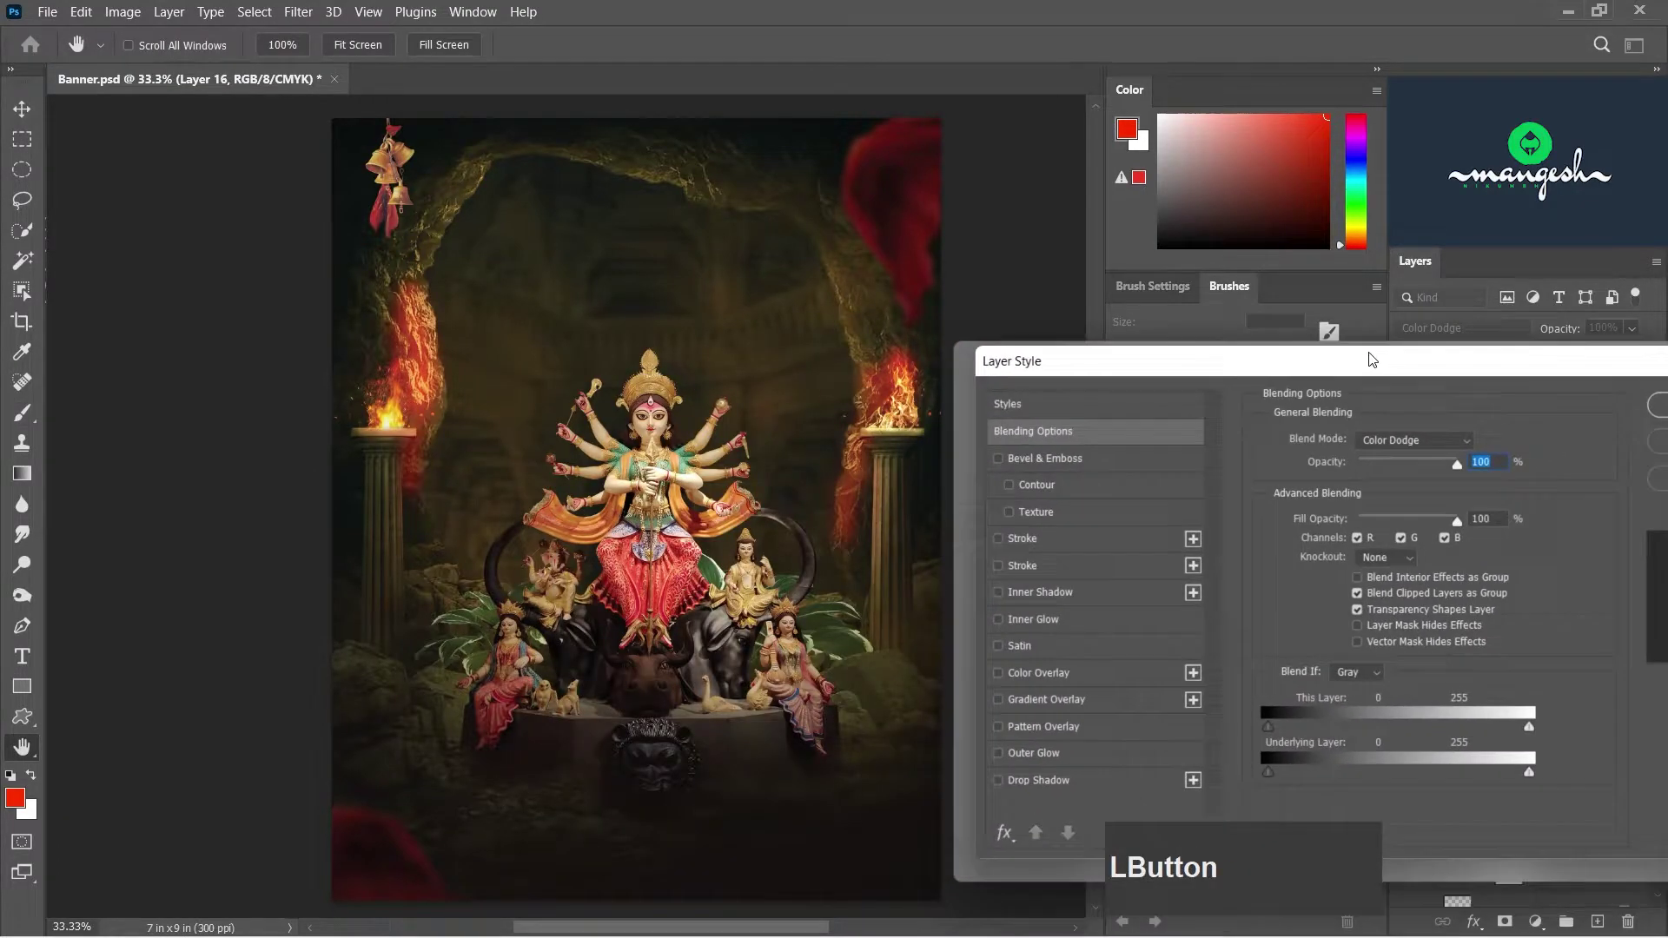
left_click(1277, 784)
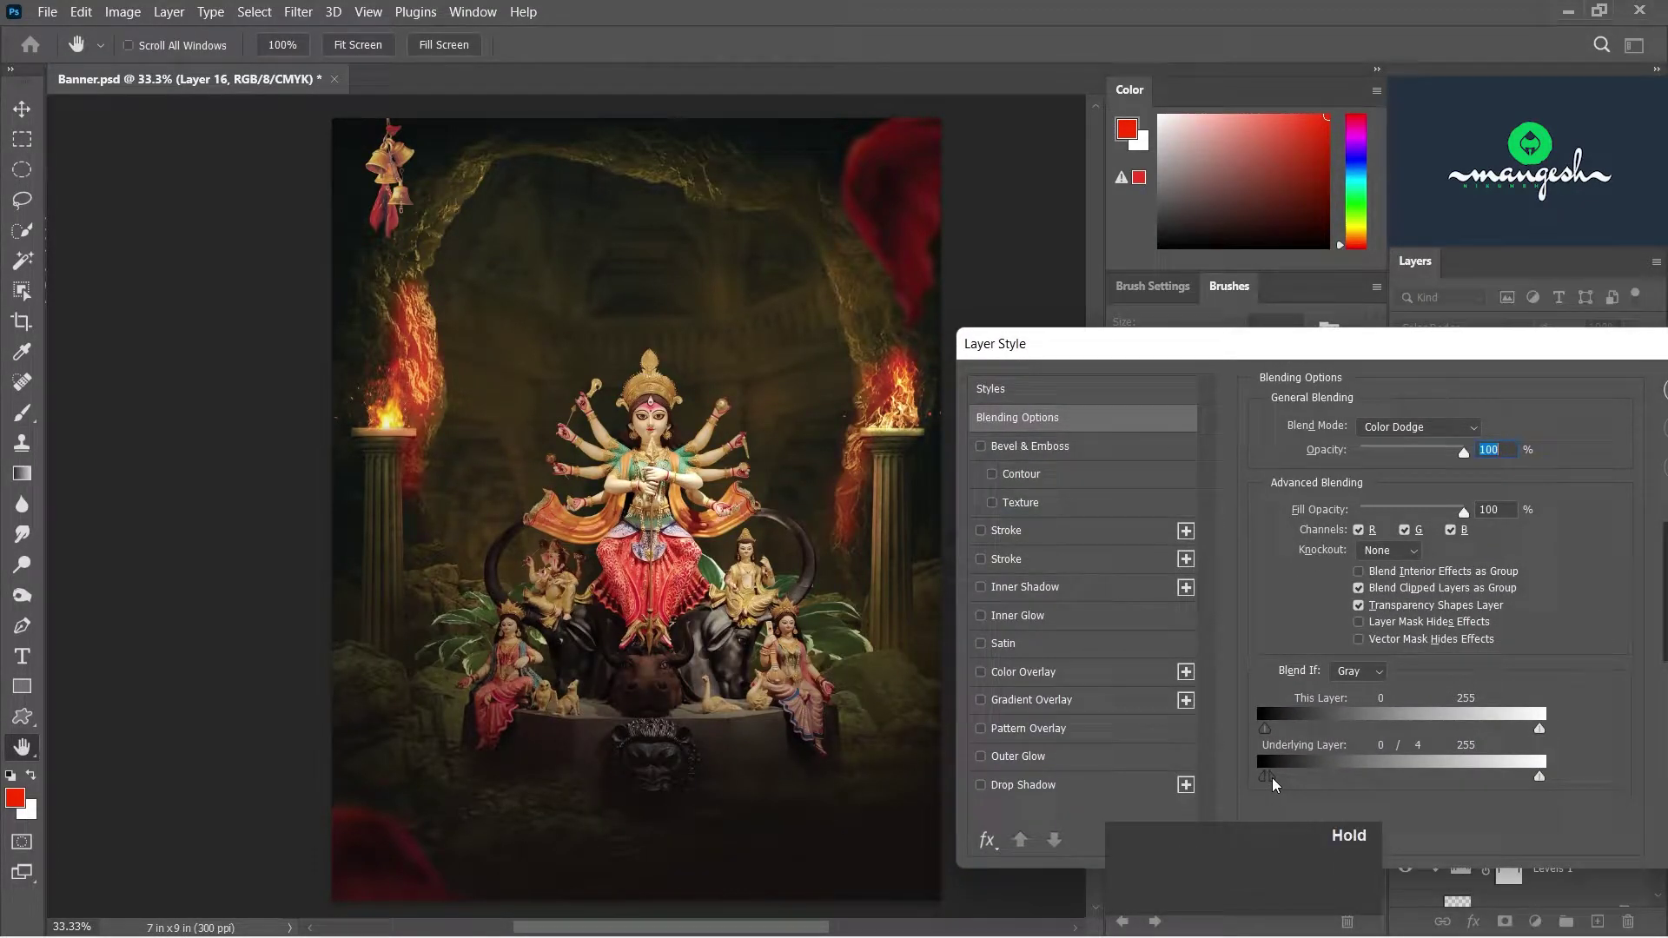
left_click(1286, 781)
left_click(1312, 784)
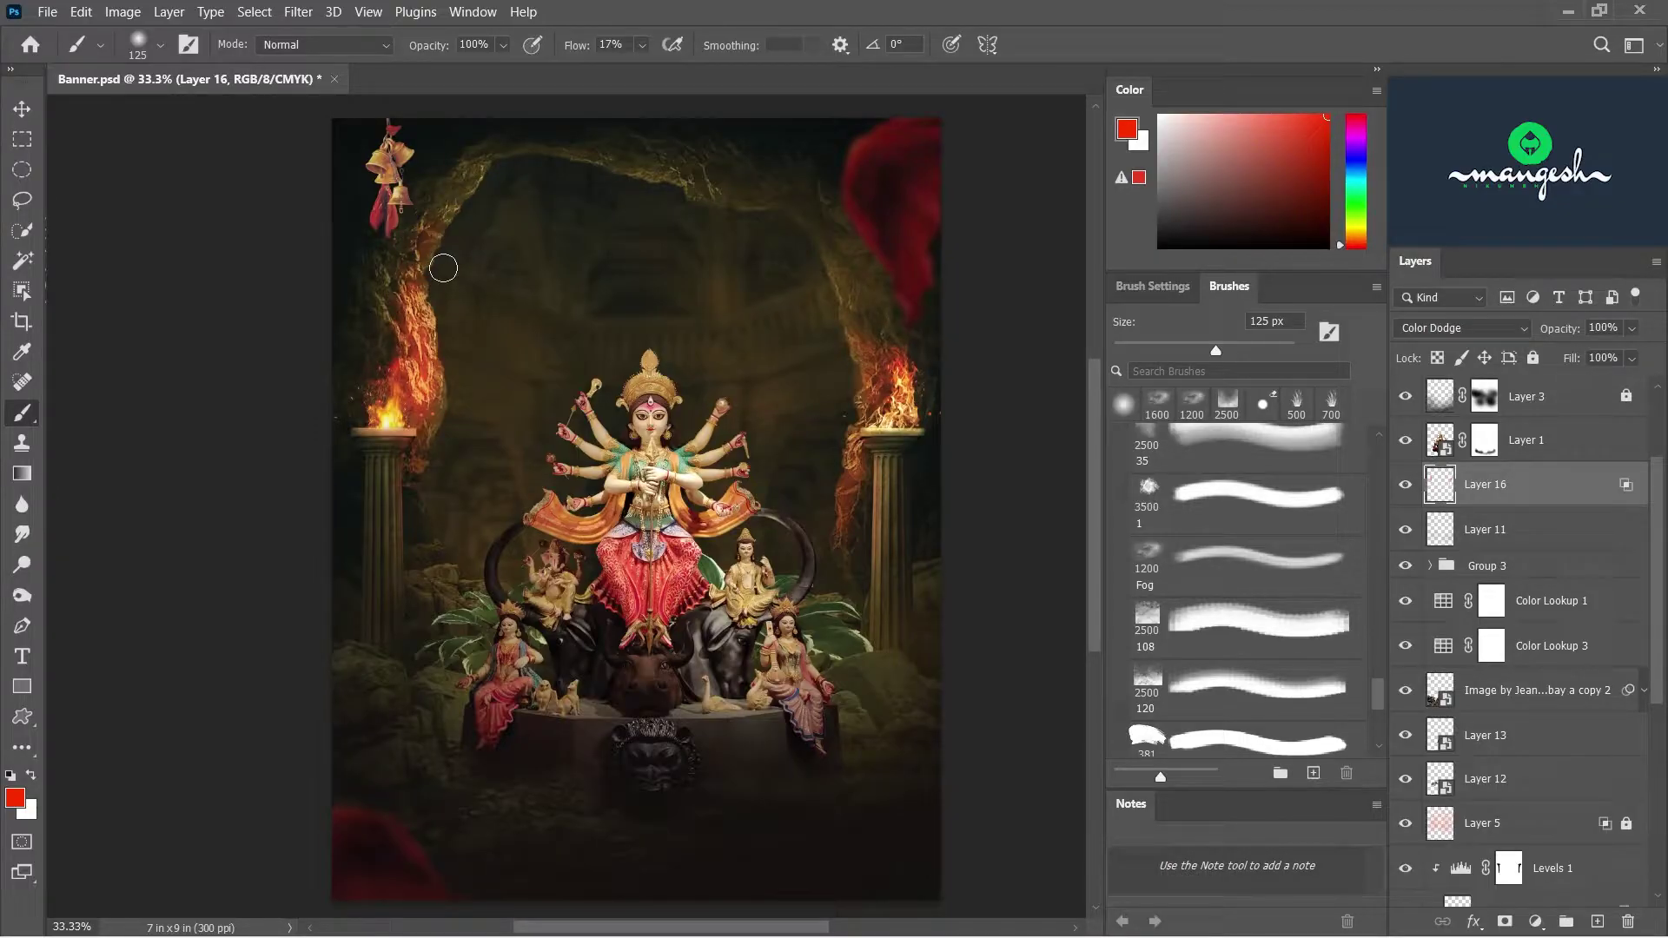
type("[[[[[[")
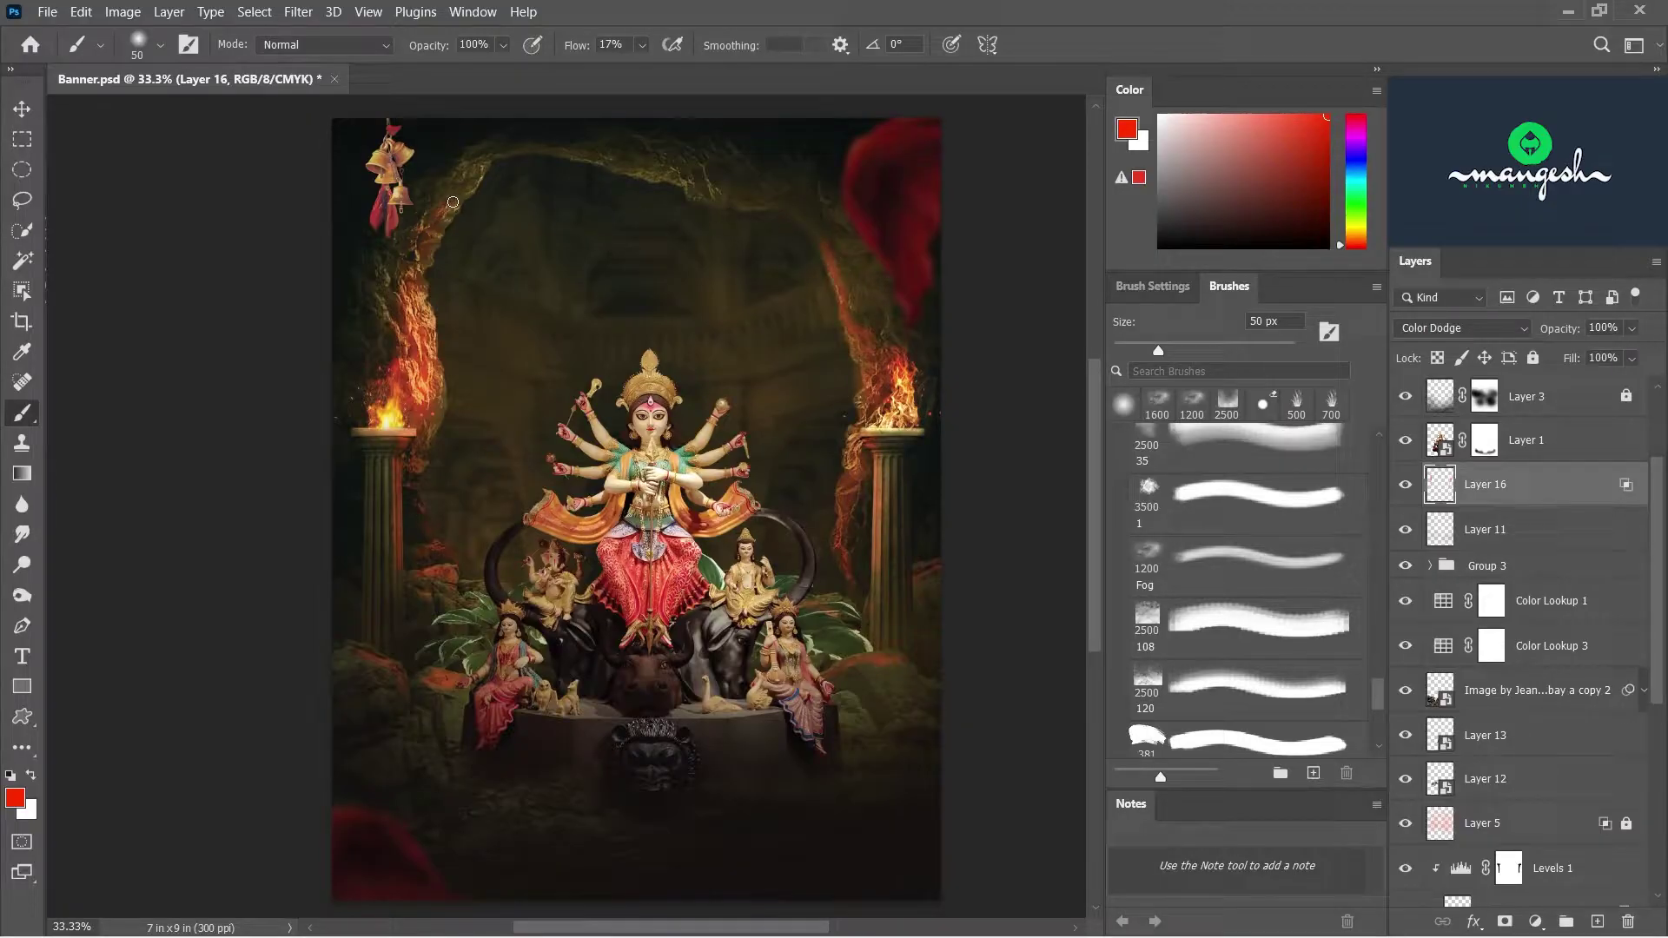
left_click(1407, 482)
left_click(1203, 382)
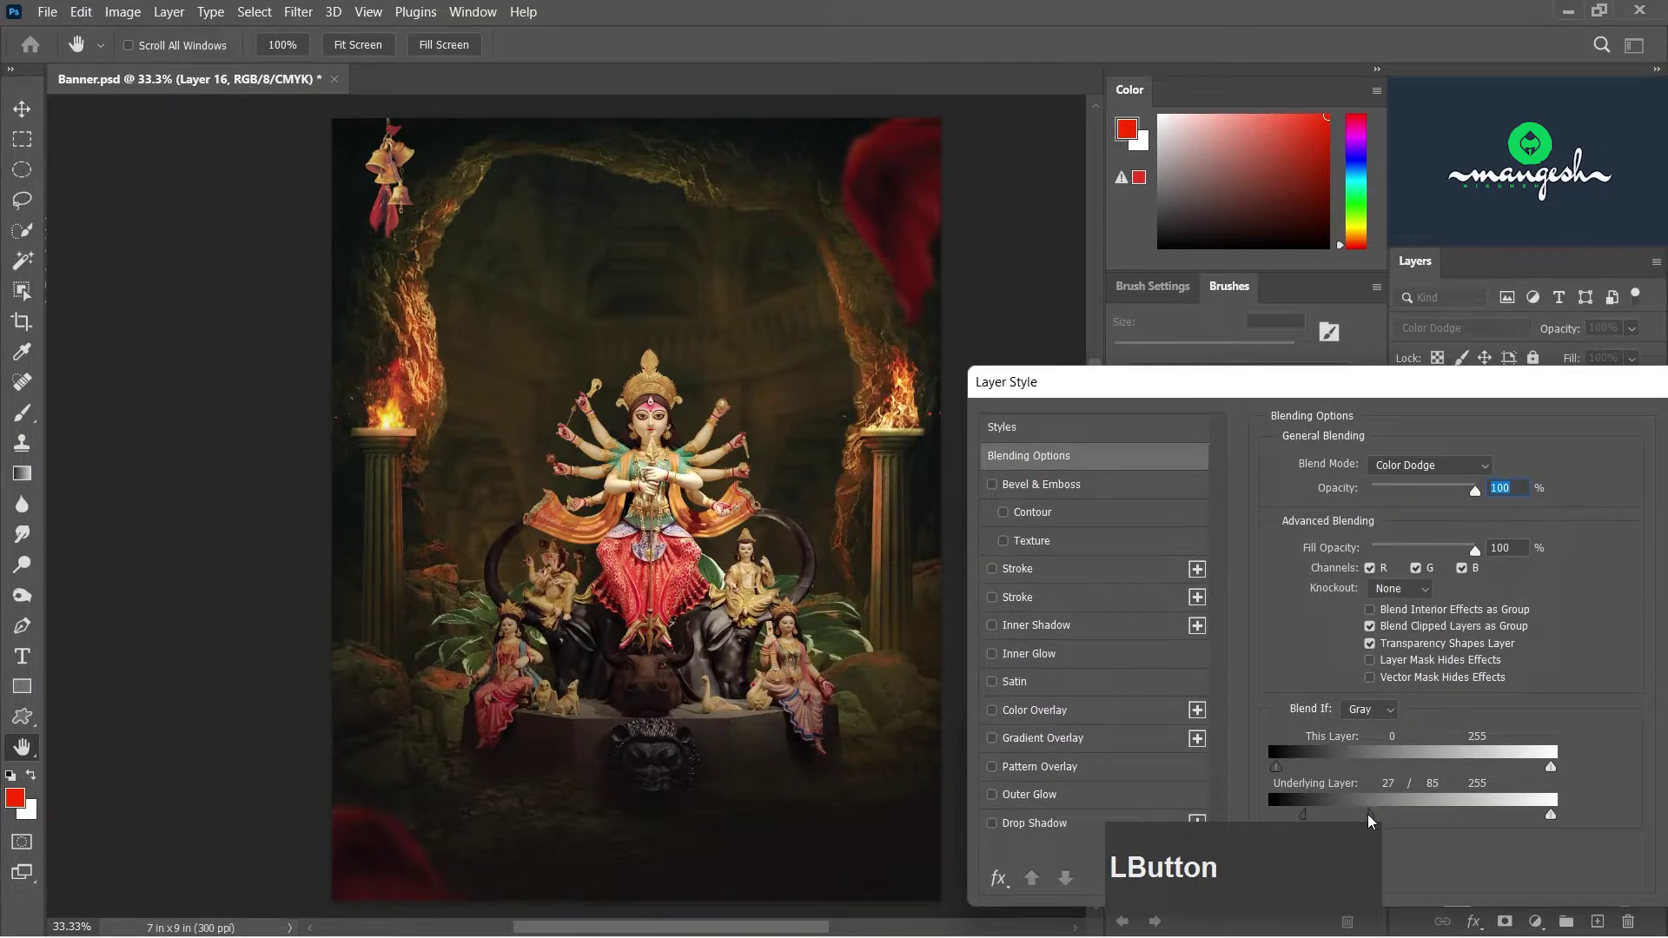
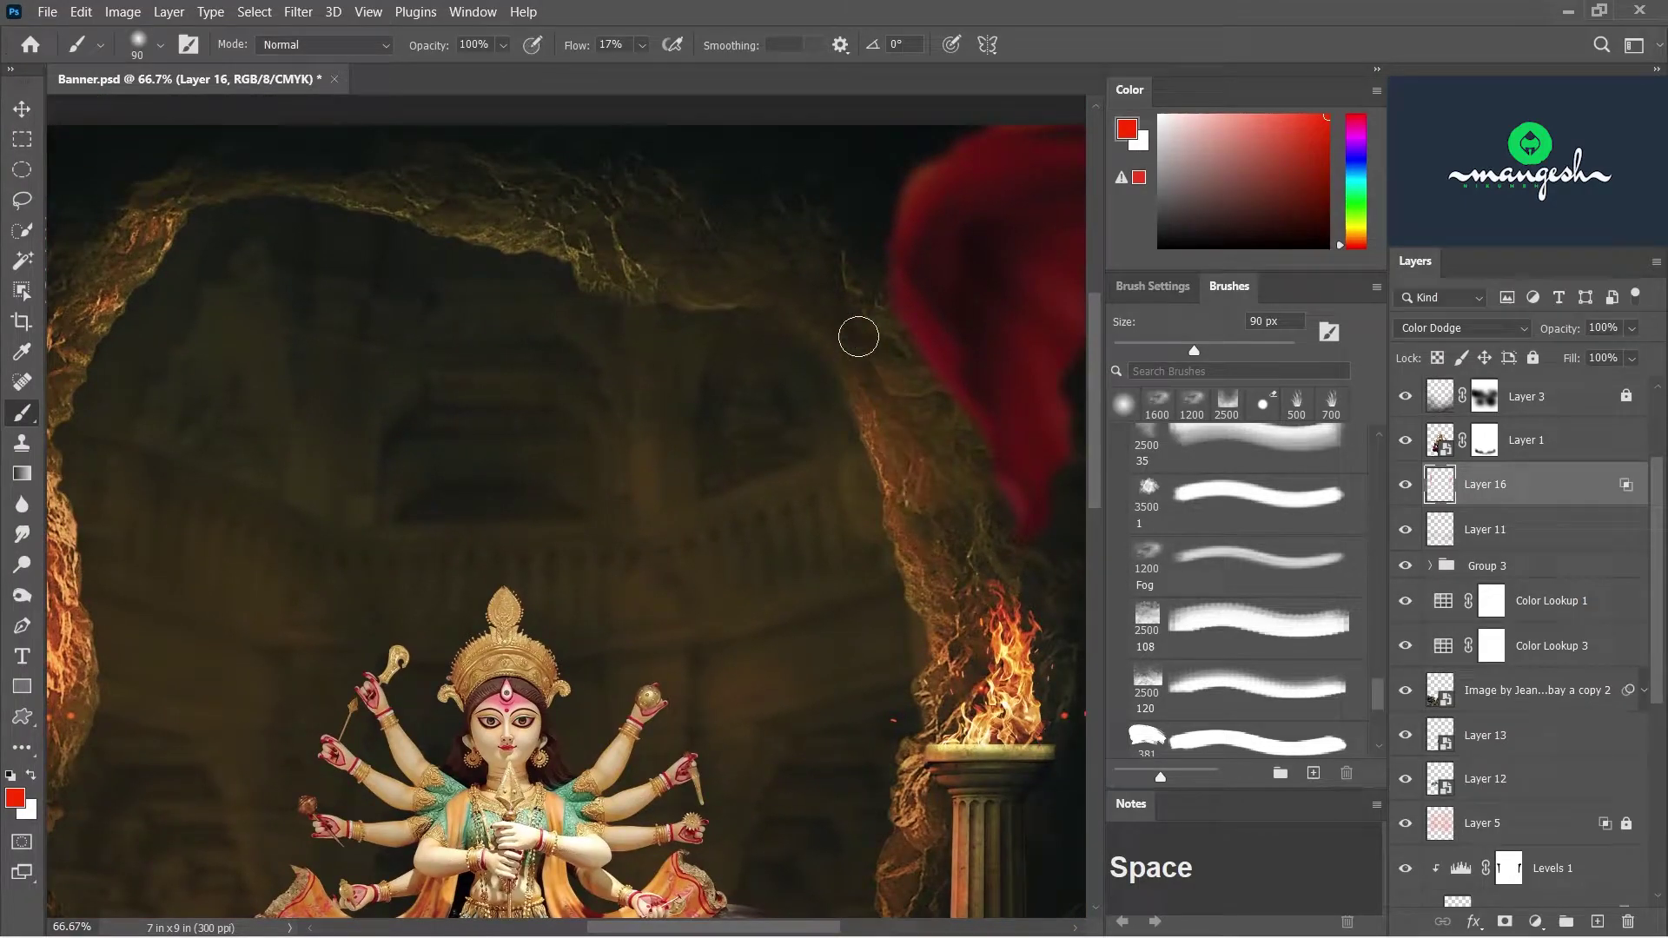
- Paint fiery red glow along the cave arch and around the right torch at lower opacity
key("space")
left_click(510, 53)
key("space")
left_click(903, 570)
key("space")
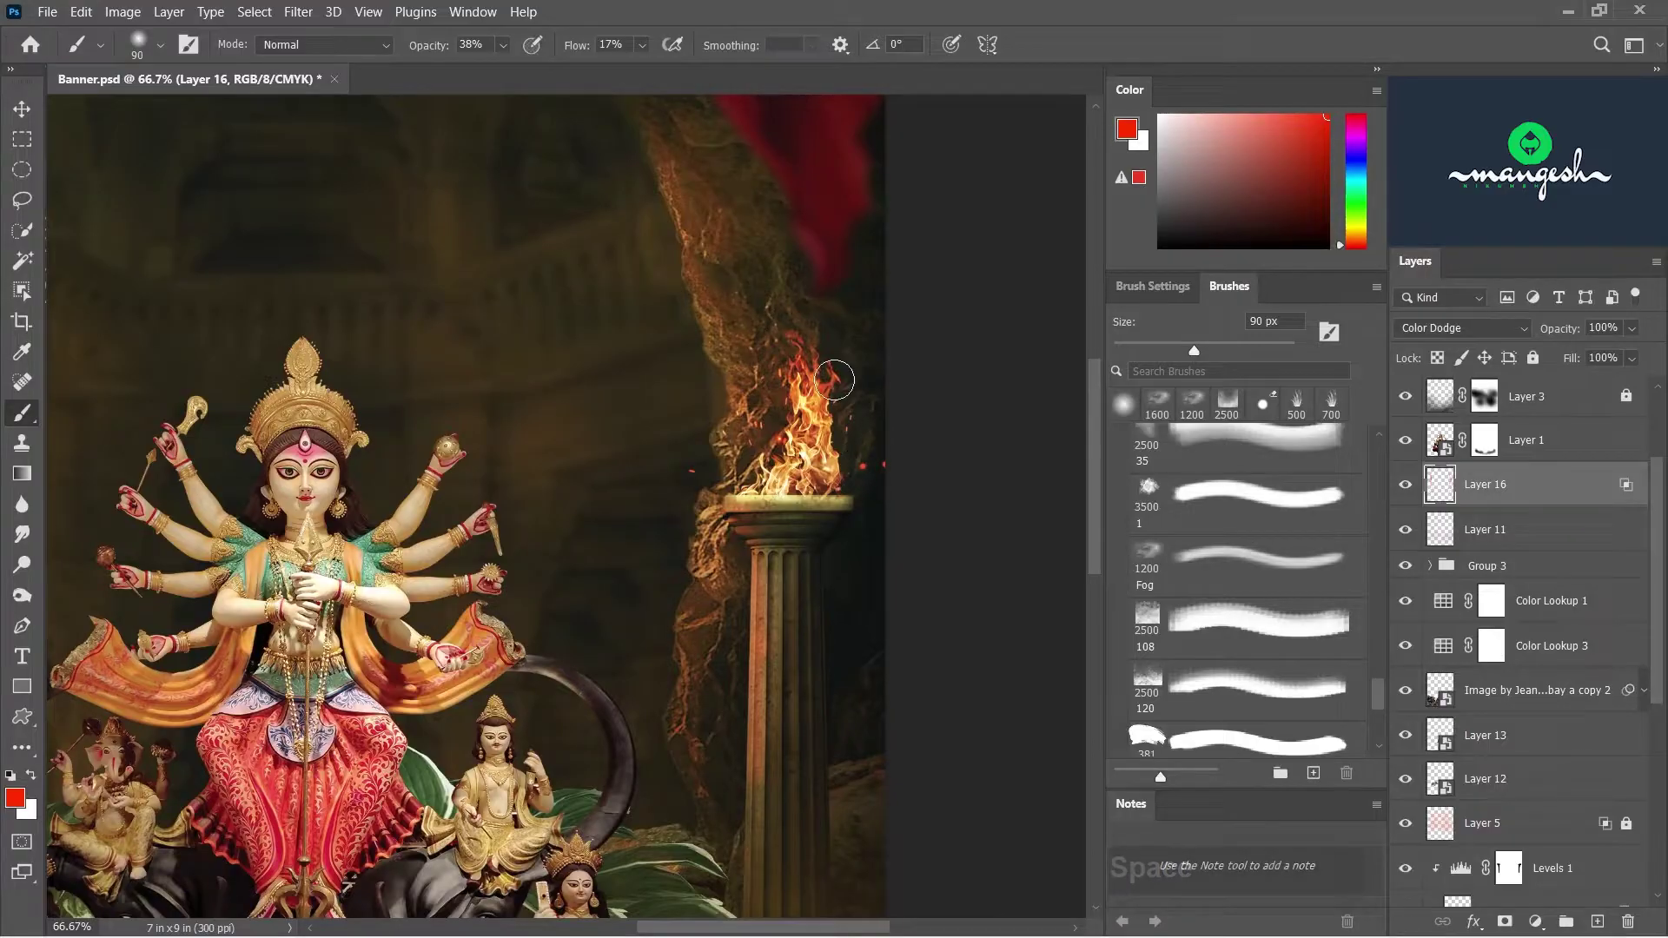
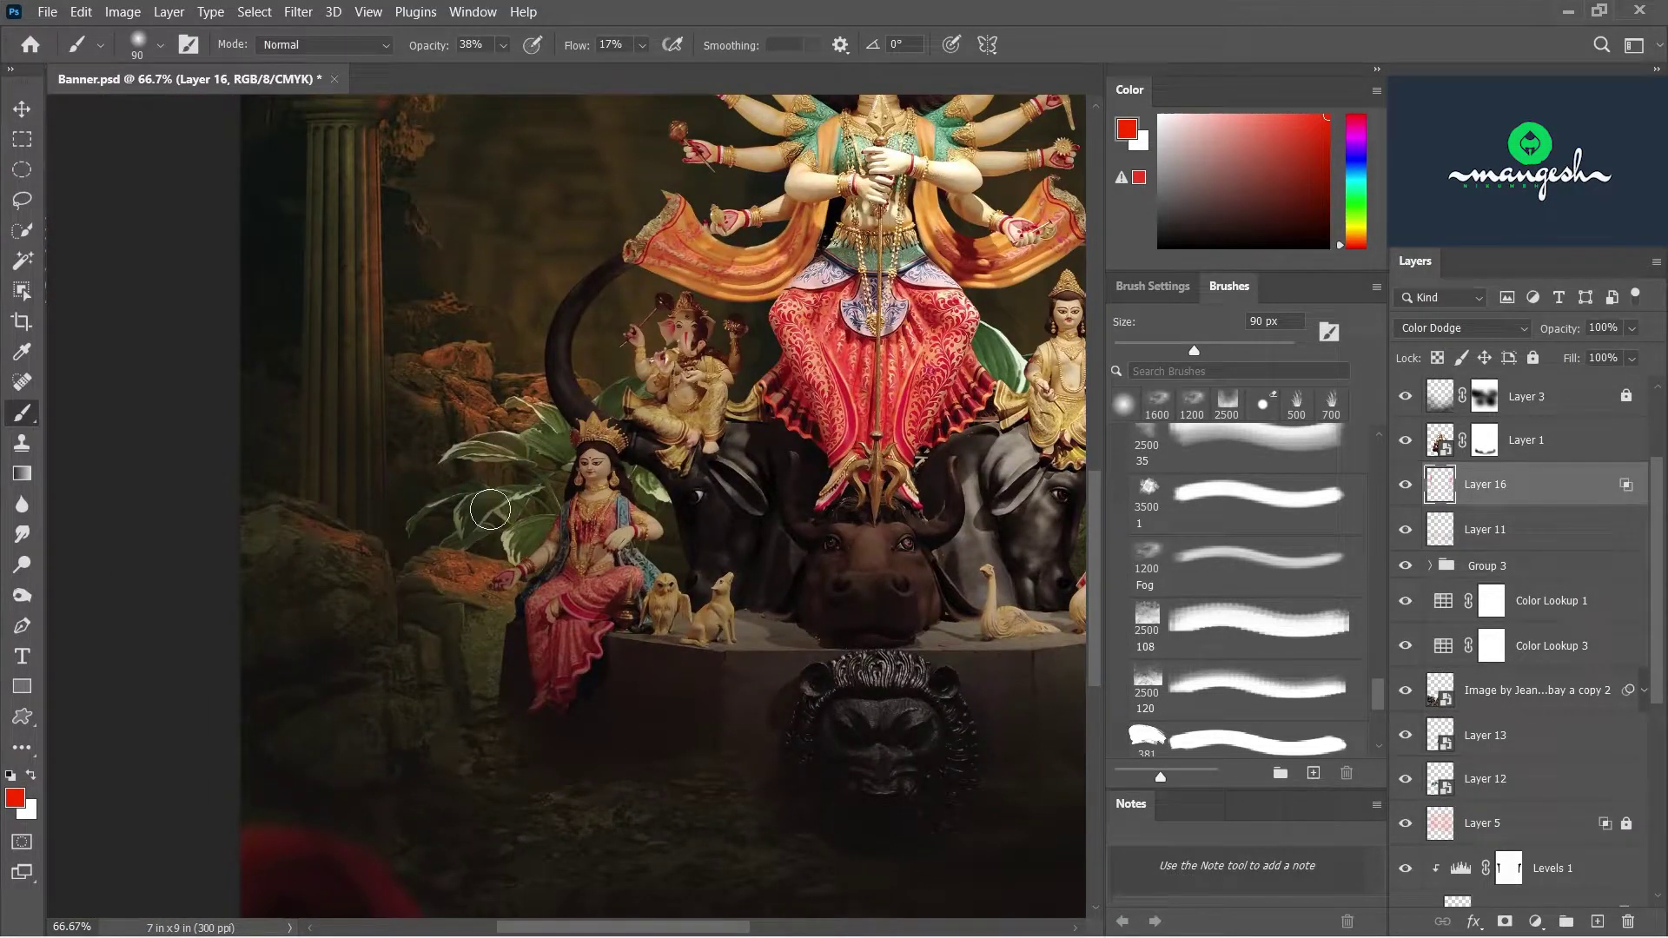
key("space")
type("0-")
left_click(1410, 486)
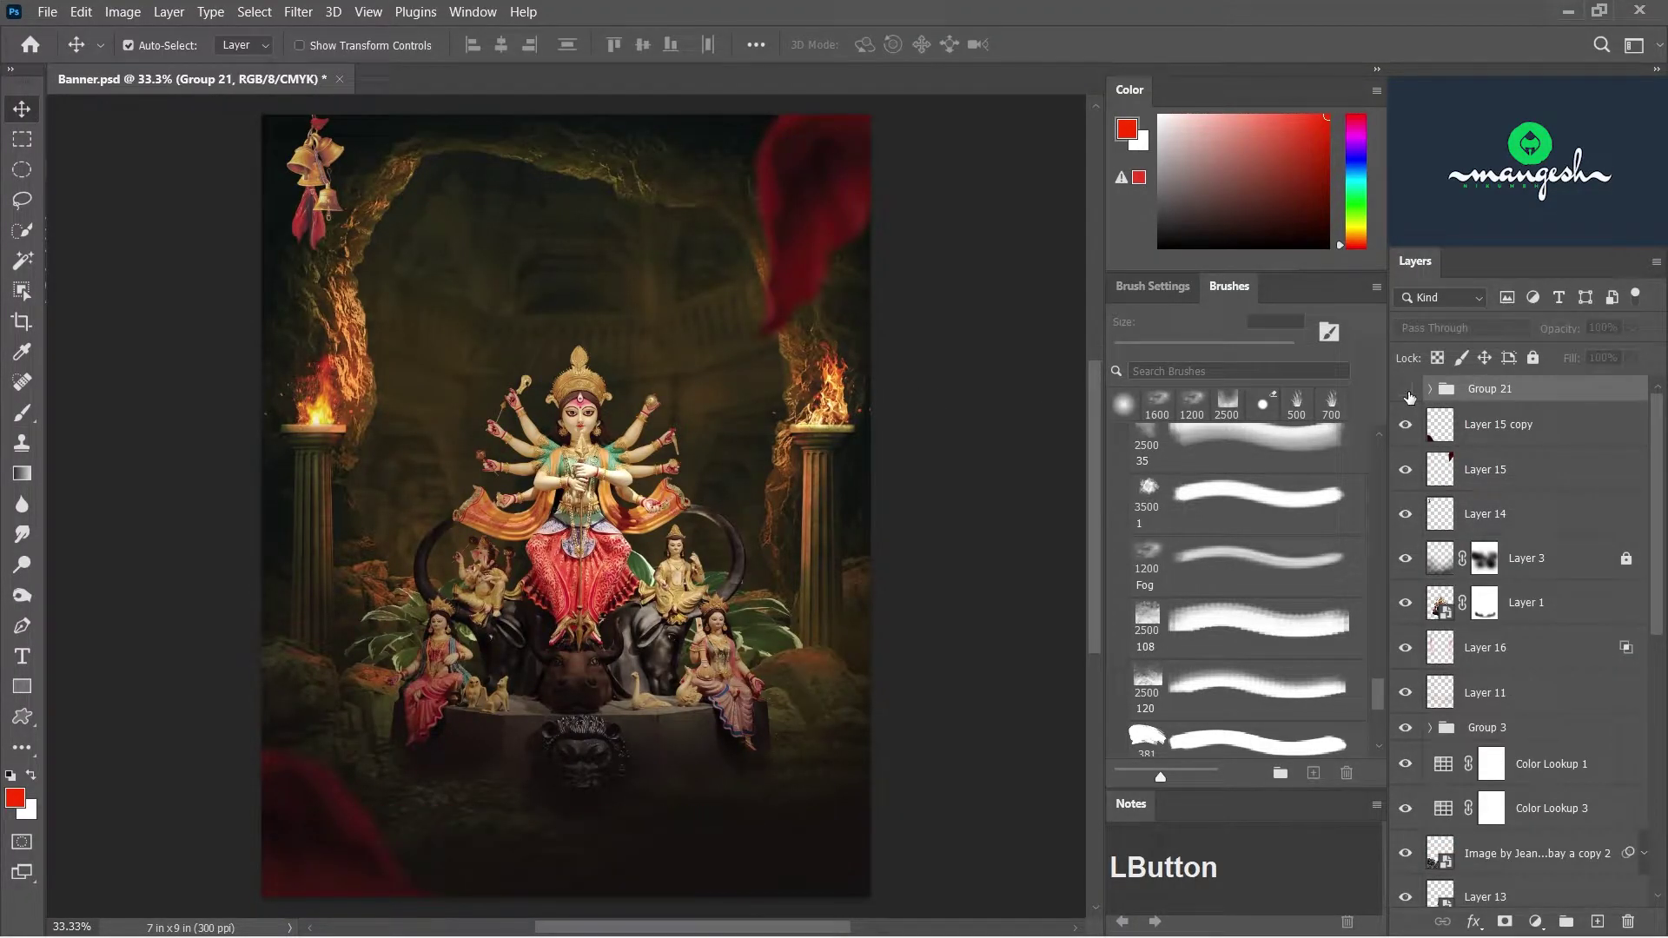
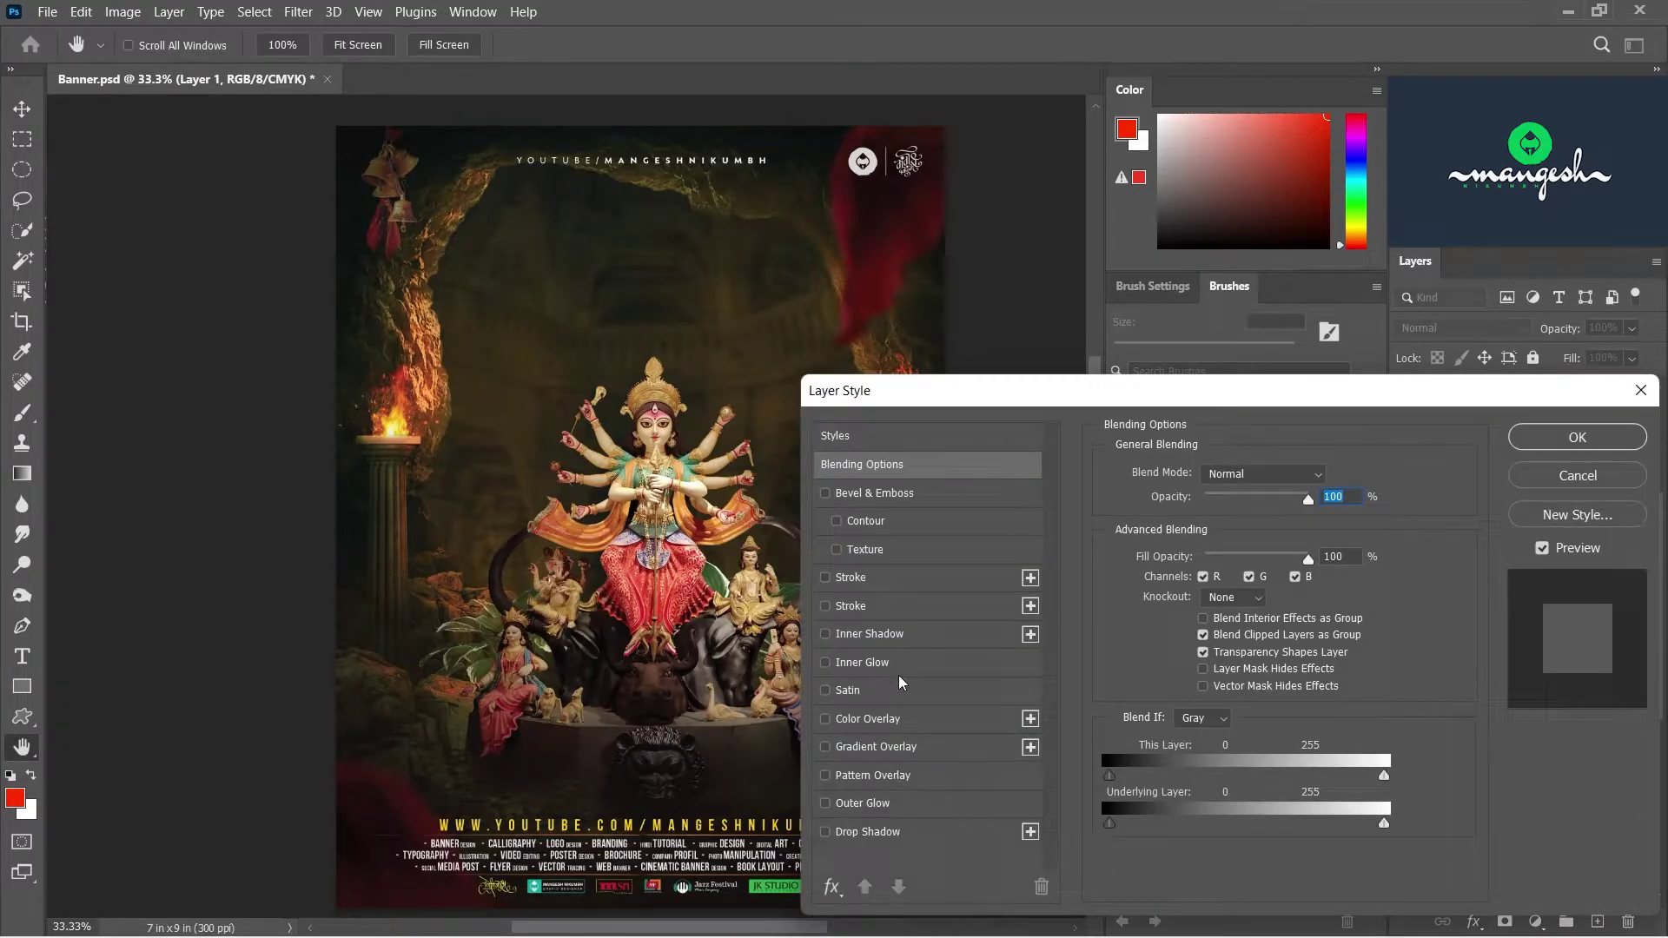
- Set the idol's Inner Glow to Color Dodge and enlarge its size
left_click(897, 670)
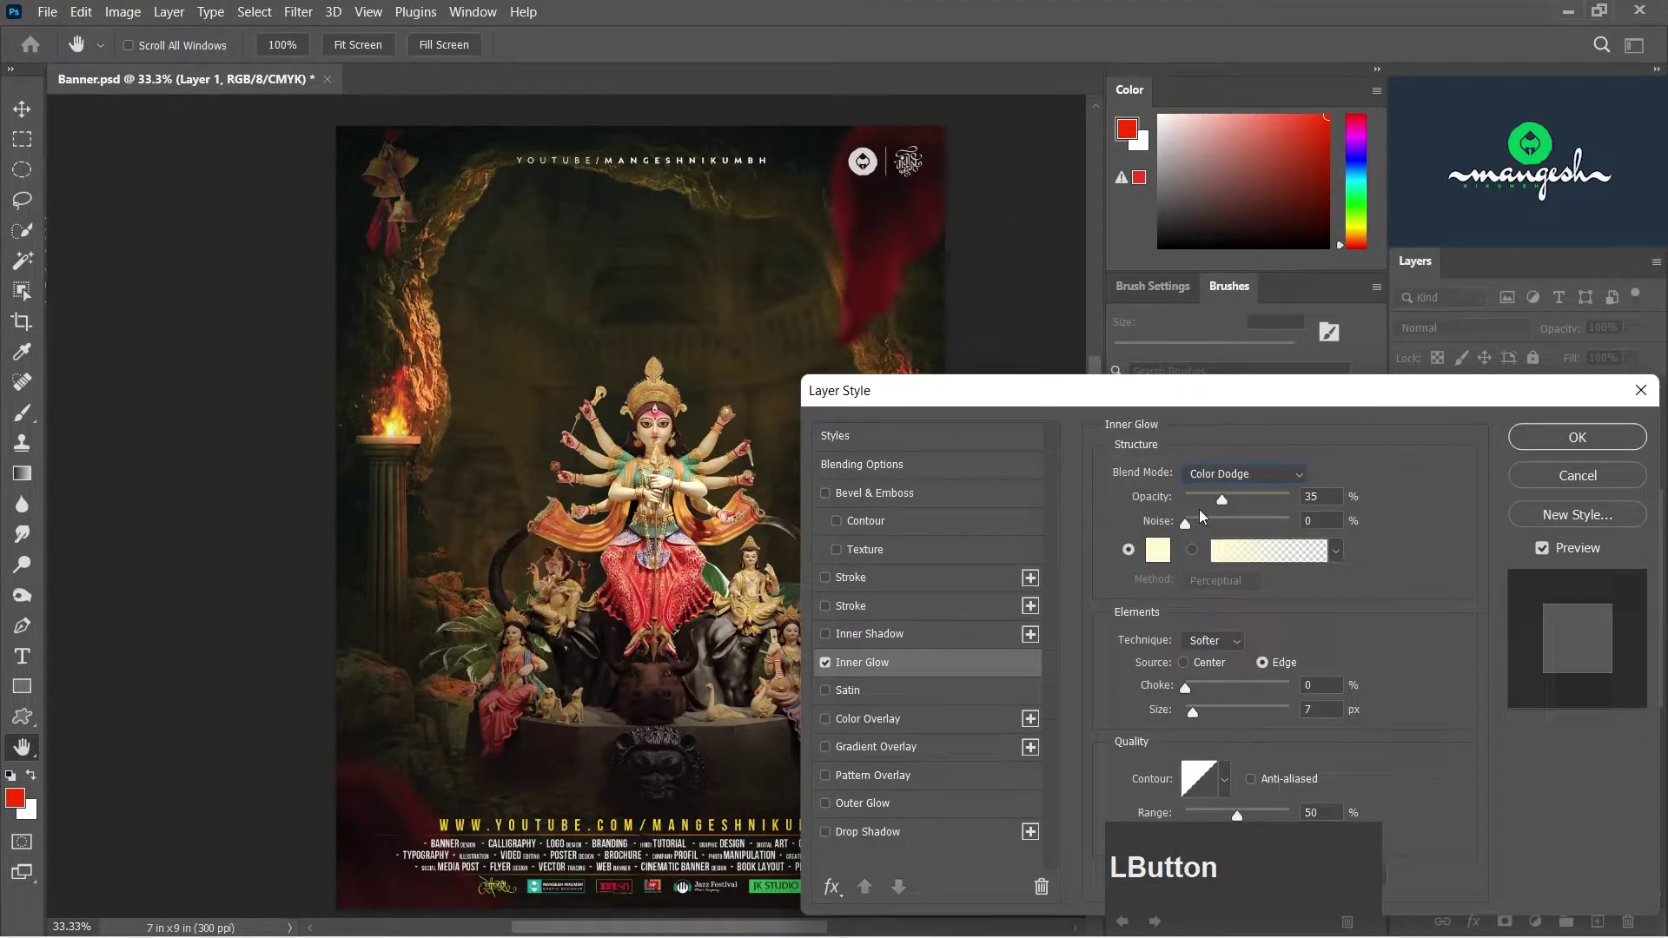
left_click(1203, 717)
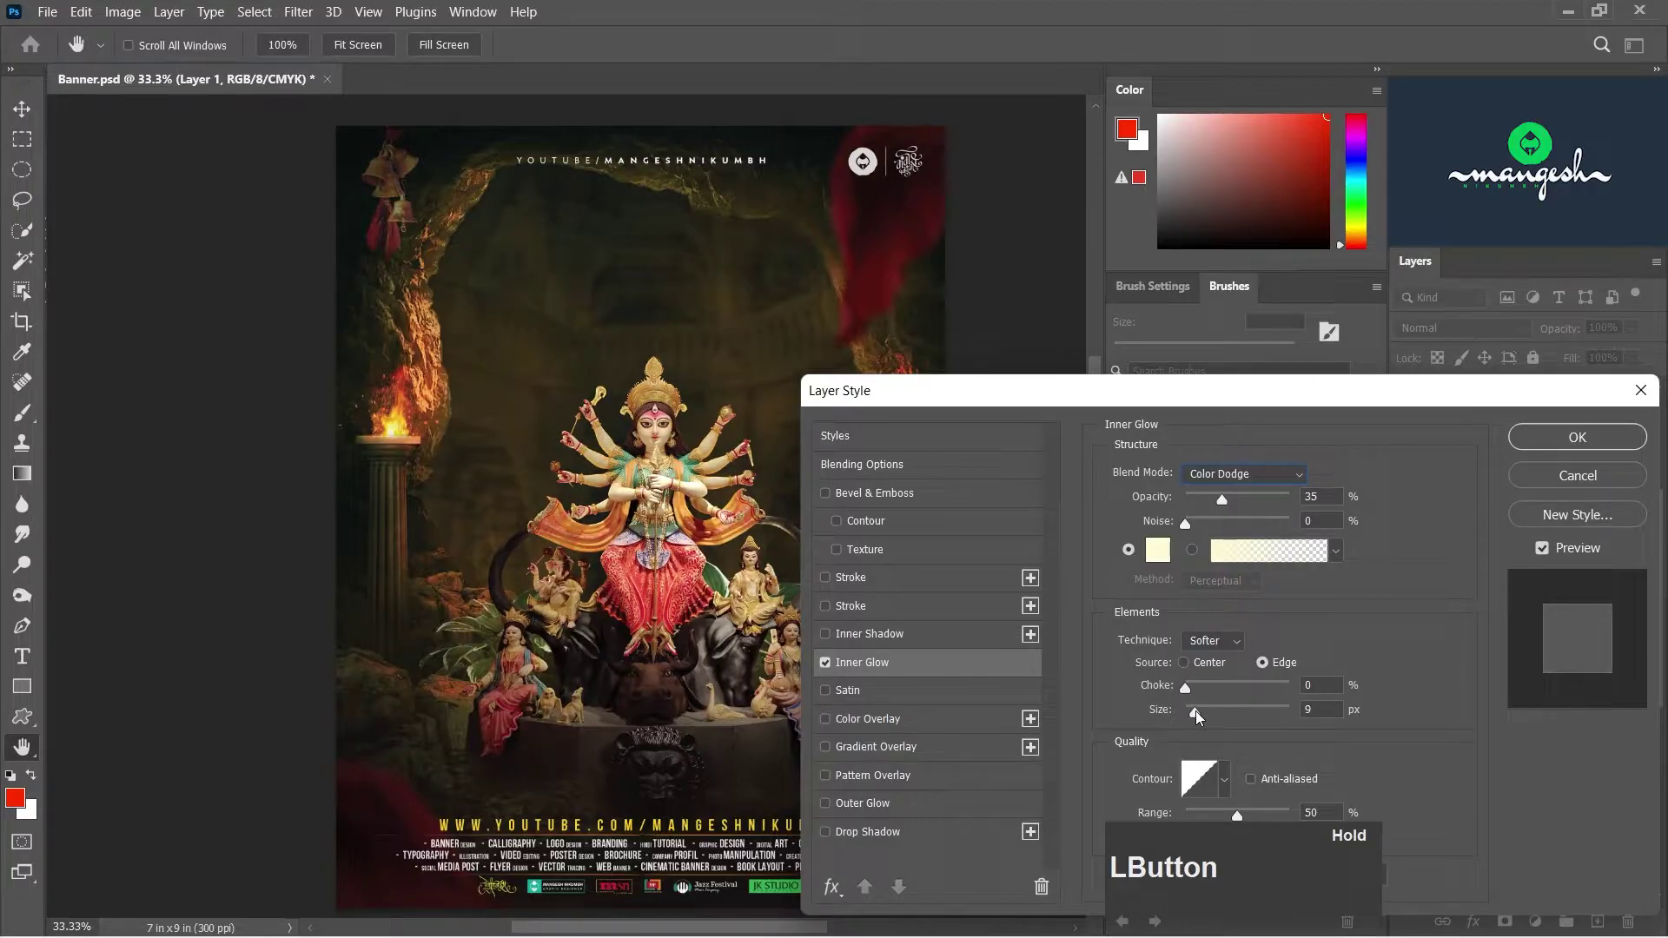
type("===")
left_click(1202, 717)
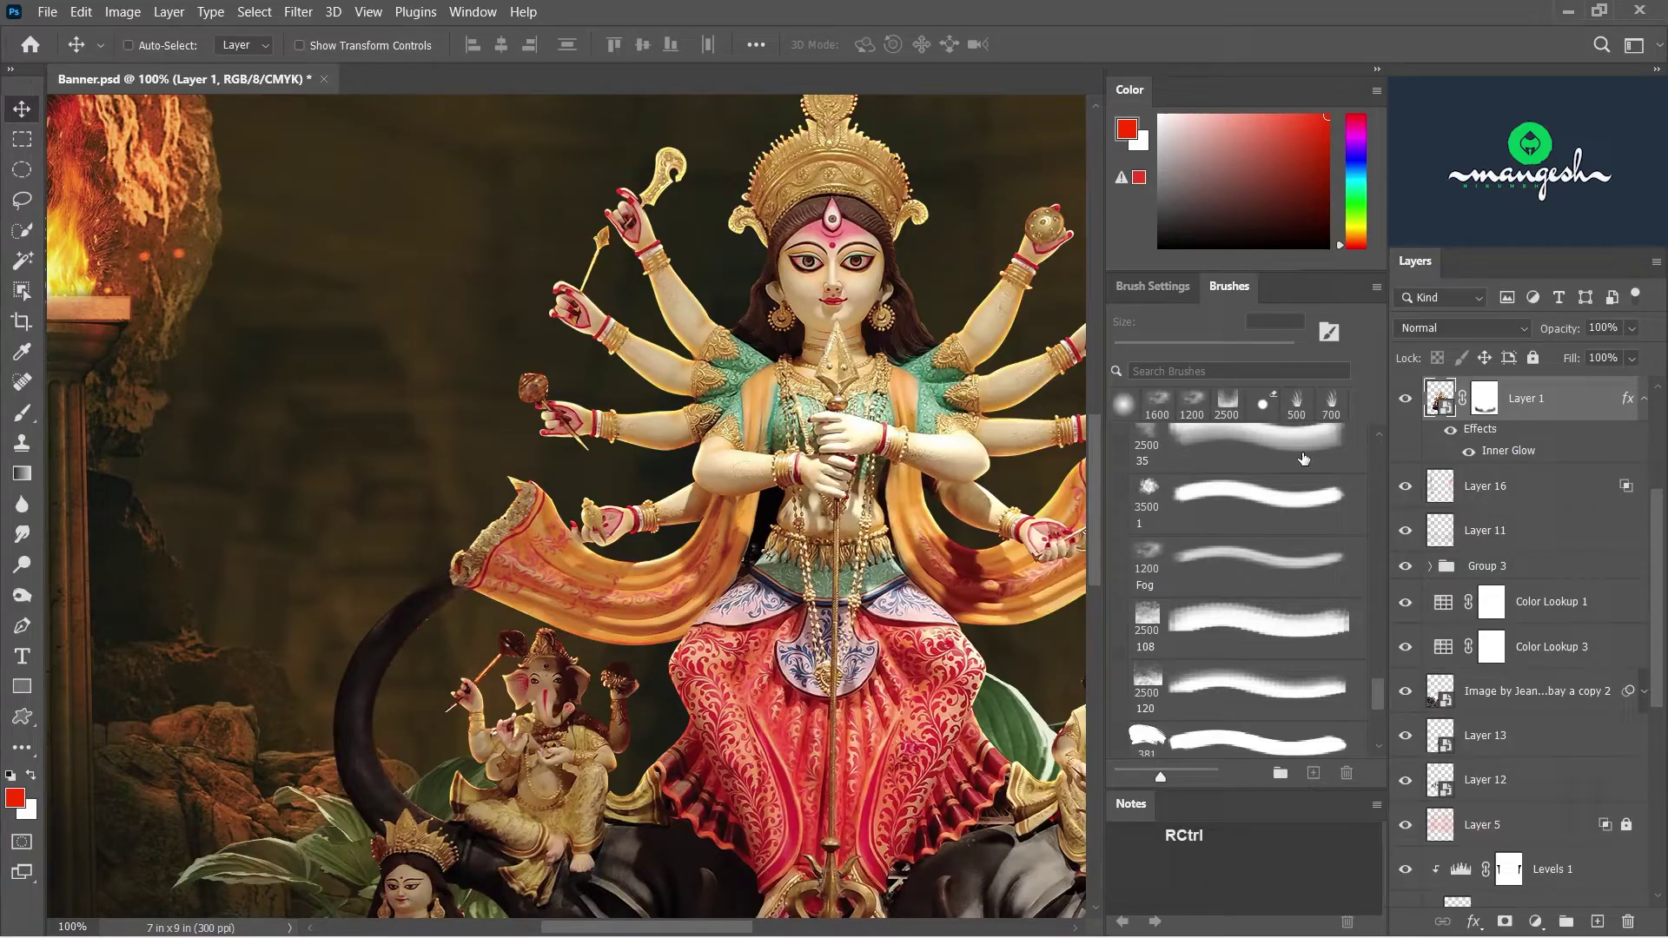
type("-")
type("-")
- Split the Inner Glow into its own layer via Create Layer and add a layer mask
left_click(1471, 461)
right_click(1517, 460)
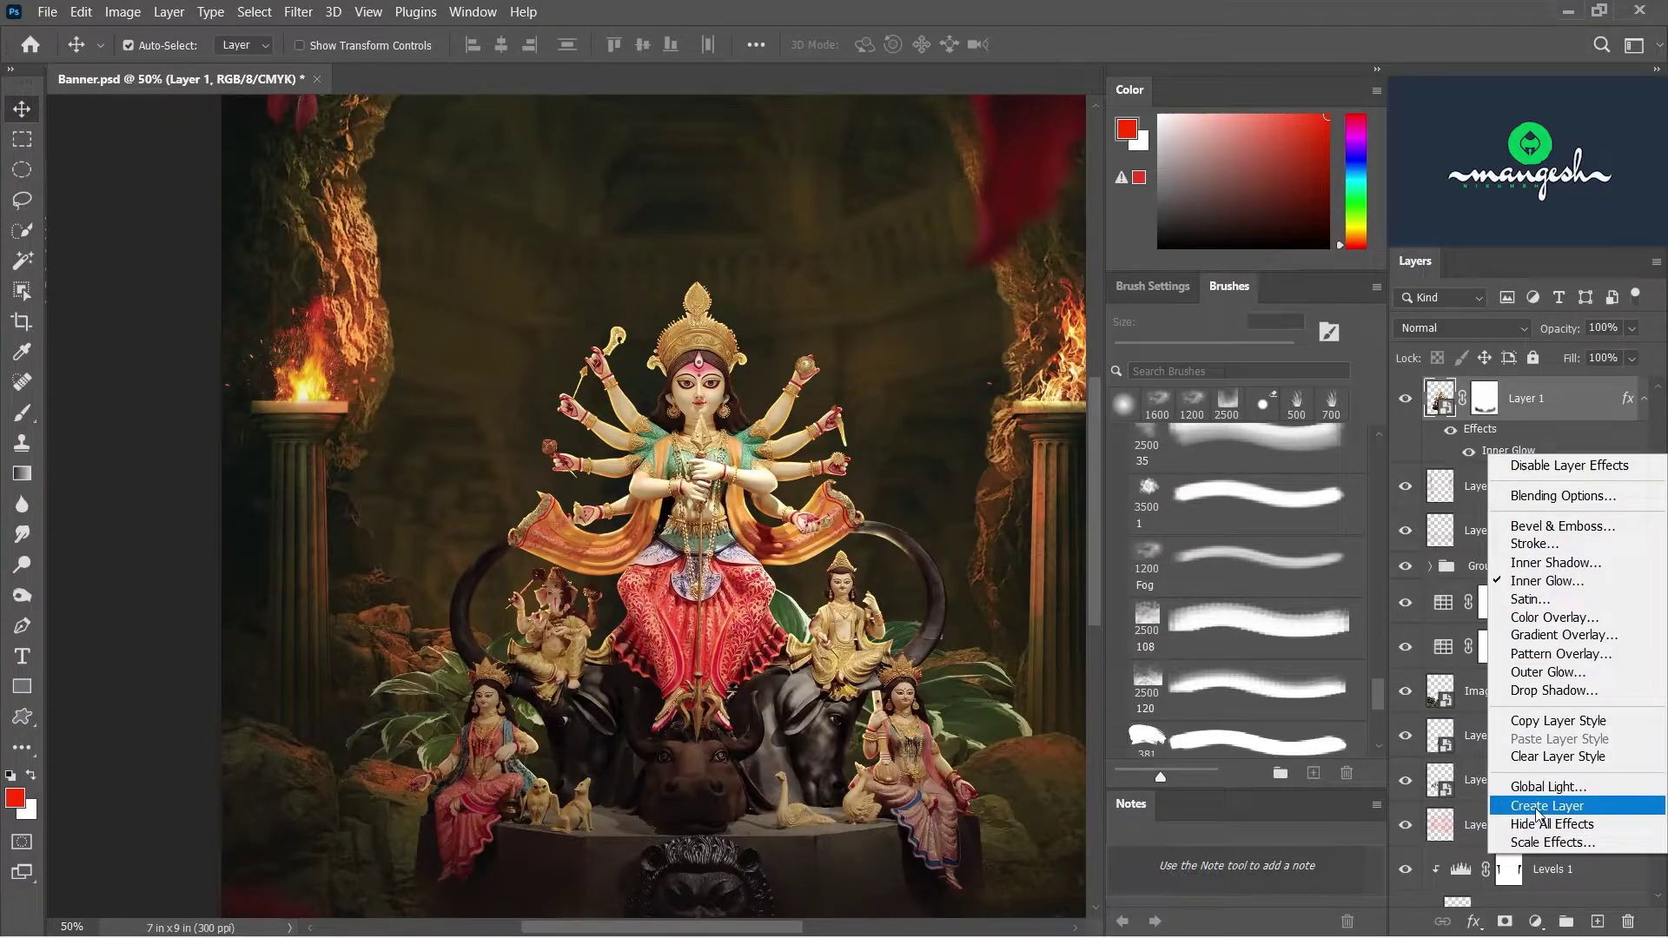
left_click(1536, 818)
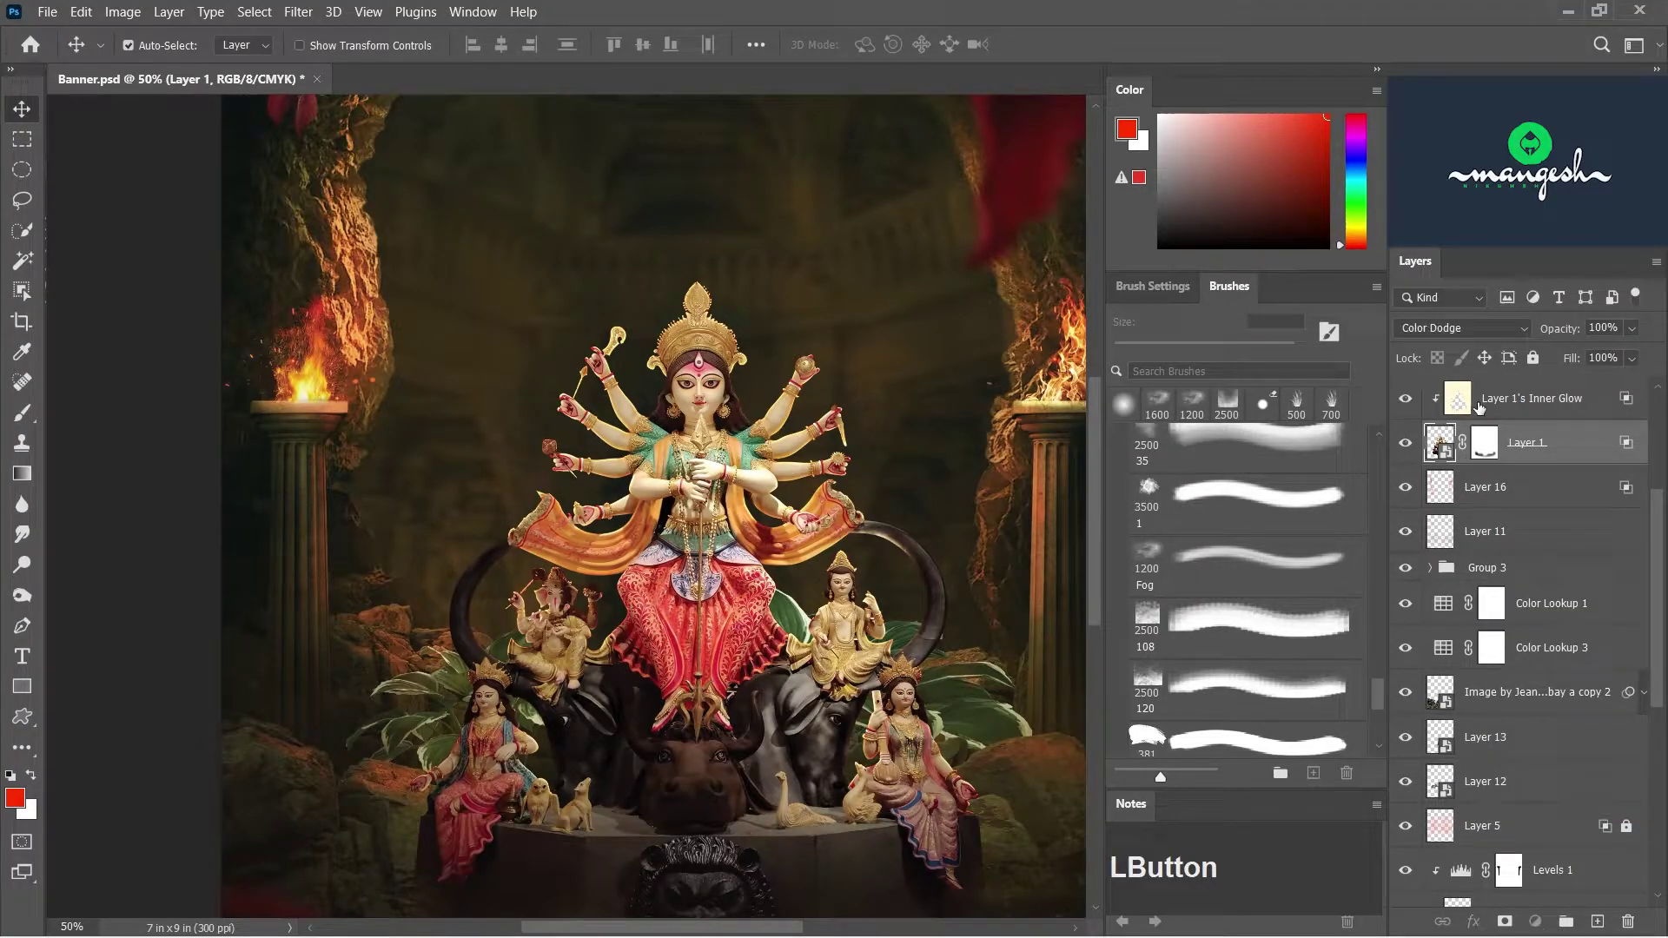
key("-")
left_click(1413, 400)
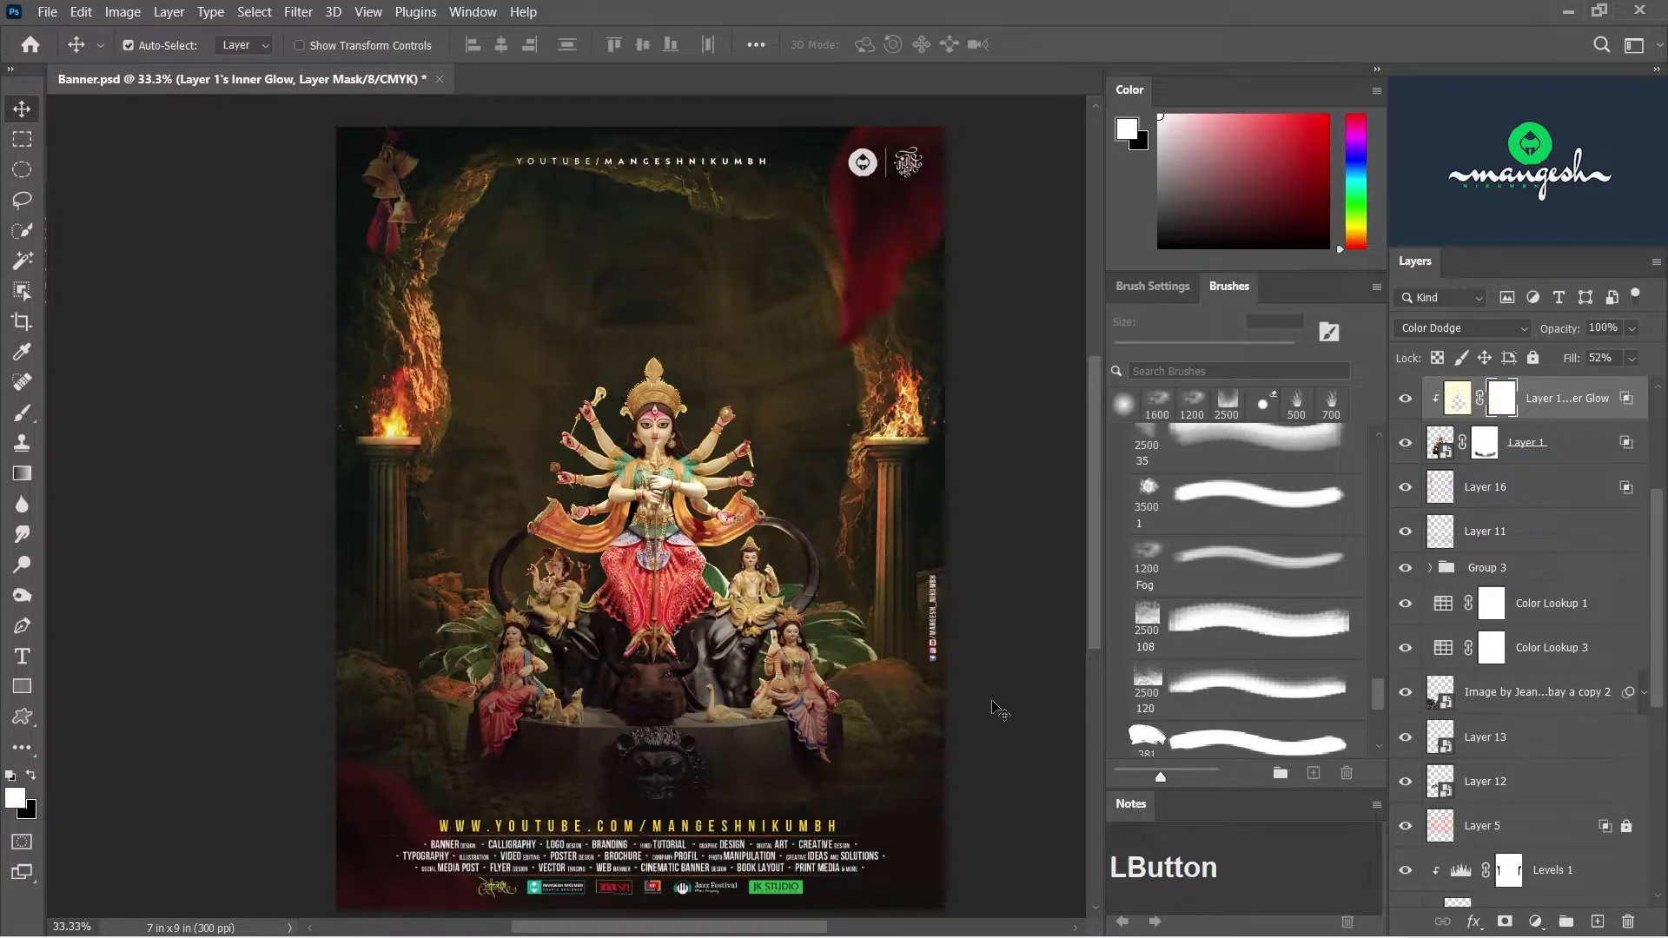
- Paint the glow mask to hide the lower glow and add an empty layer beneath the idol
left_click(36, 765)
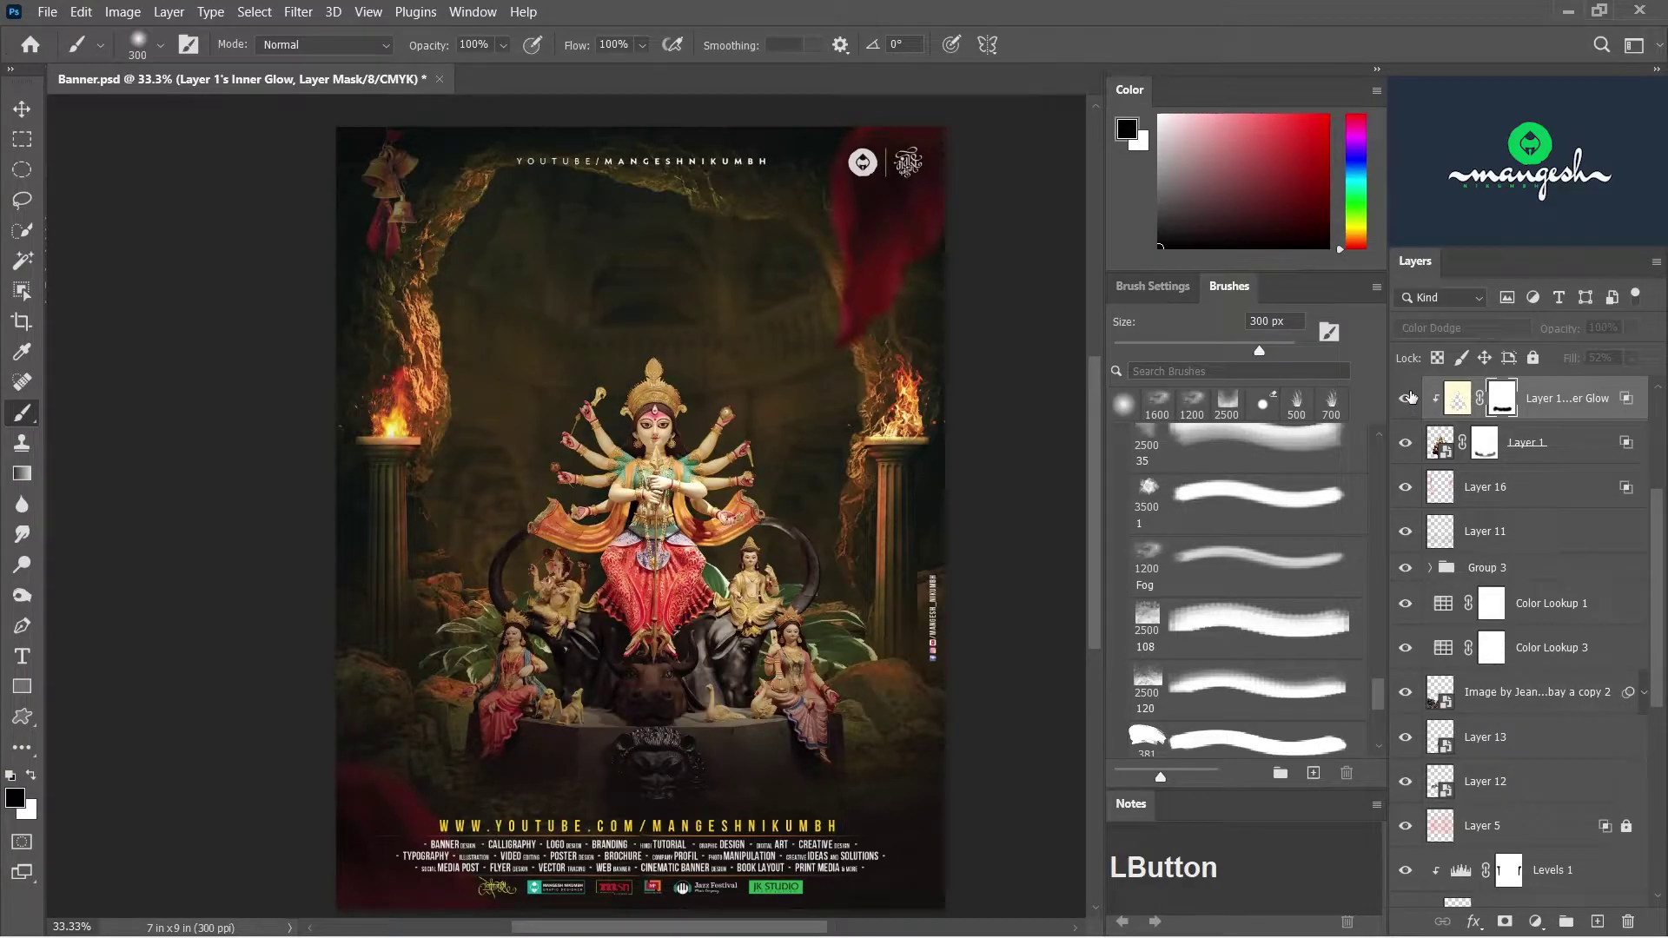
left_click(1515, 501)
scroll("down", 3)
scroll("up", 3)
left_click(1389, 686)
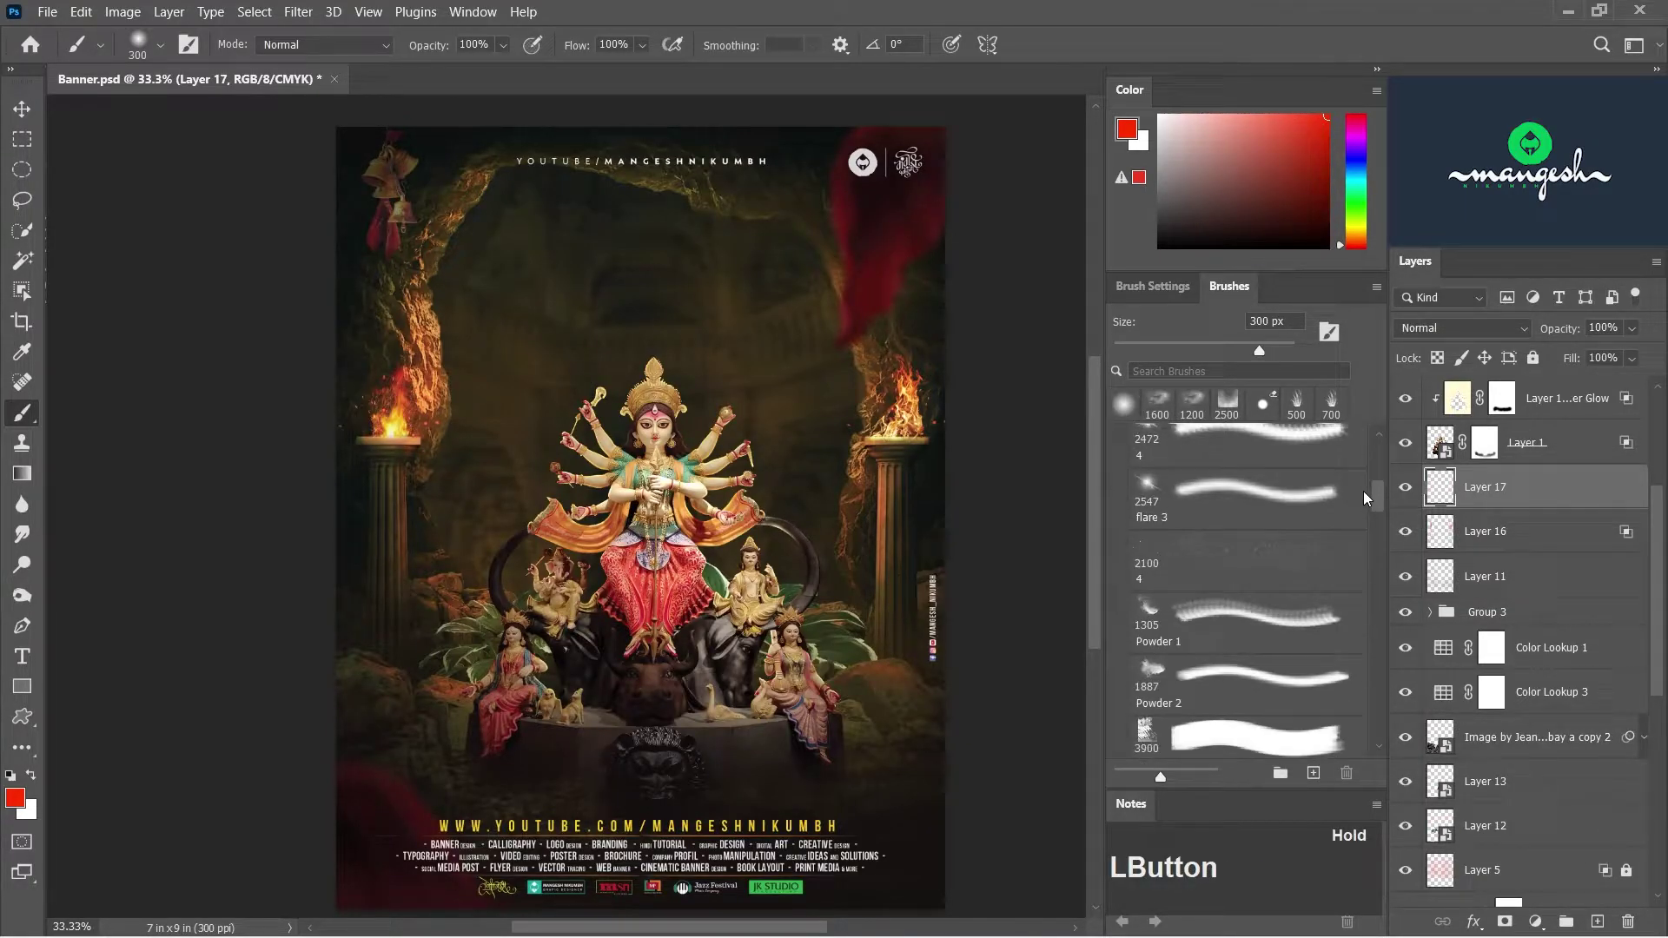
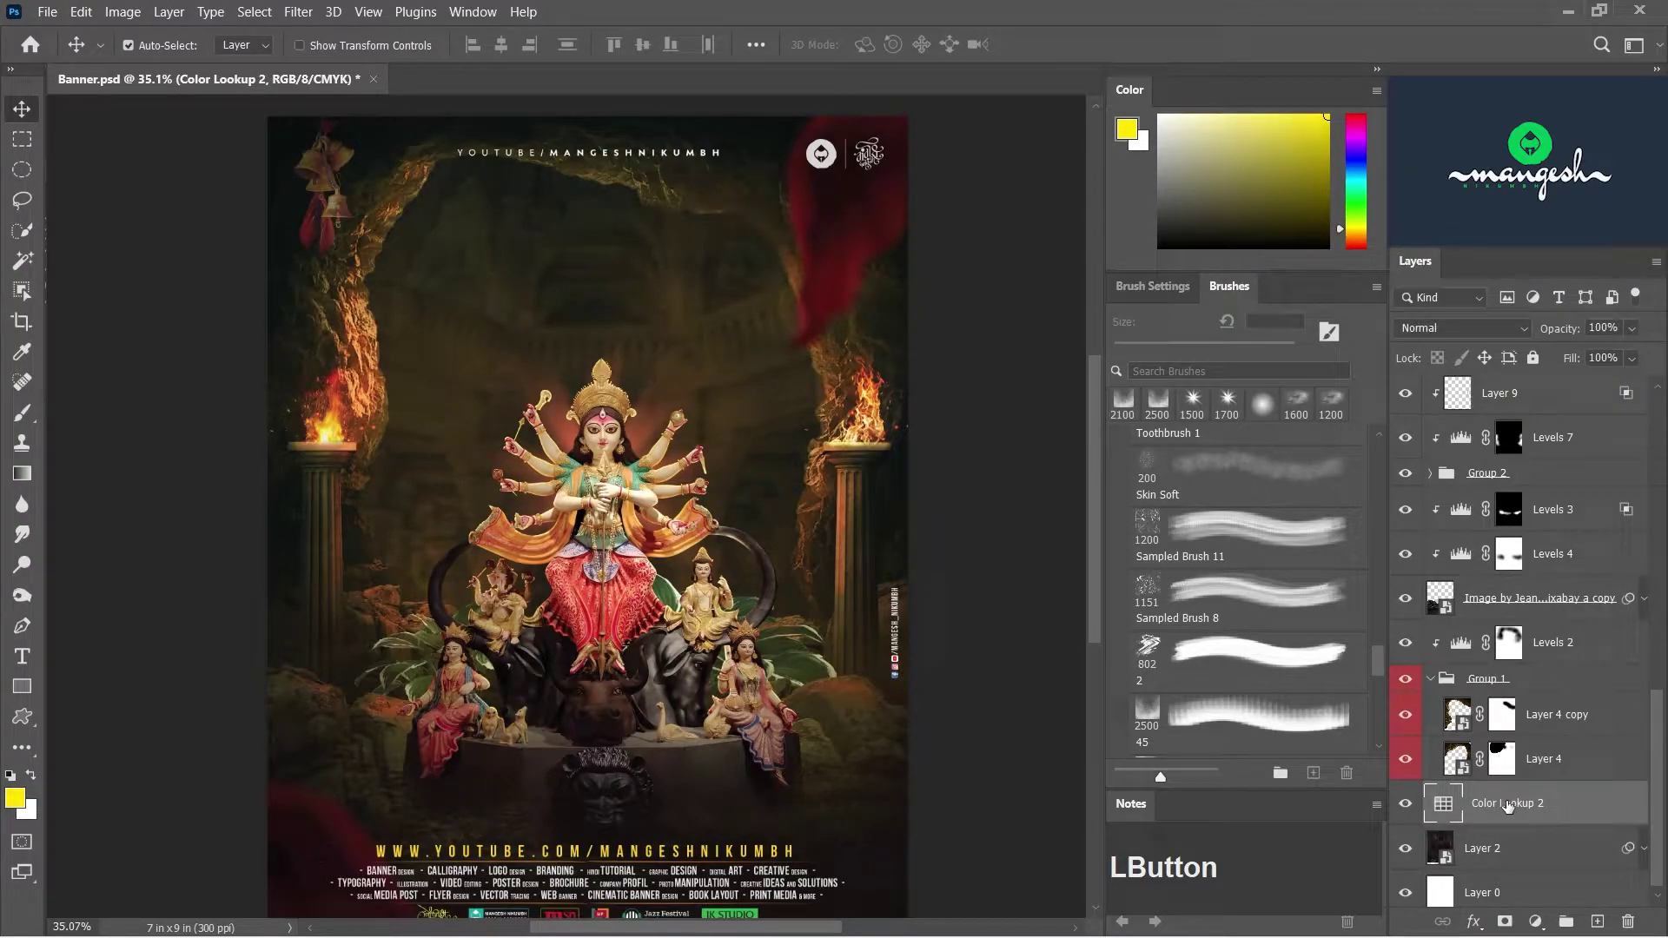
- Paint a large soft warm-yellow glow around the goddess on the new layer
left_click(1542, 930)
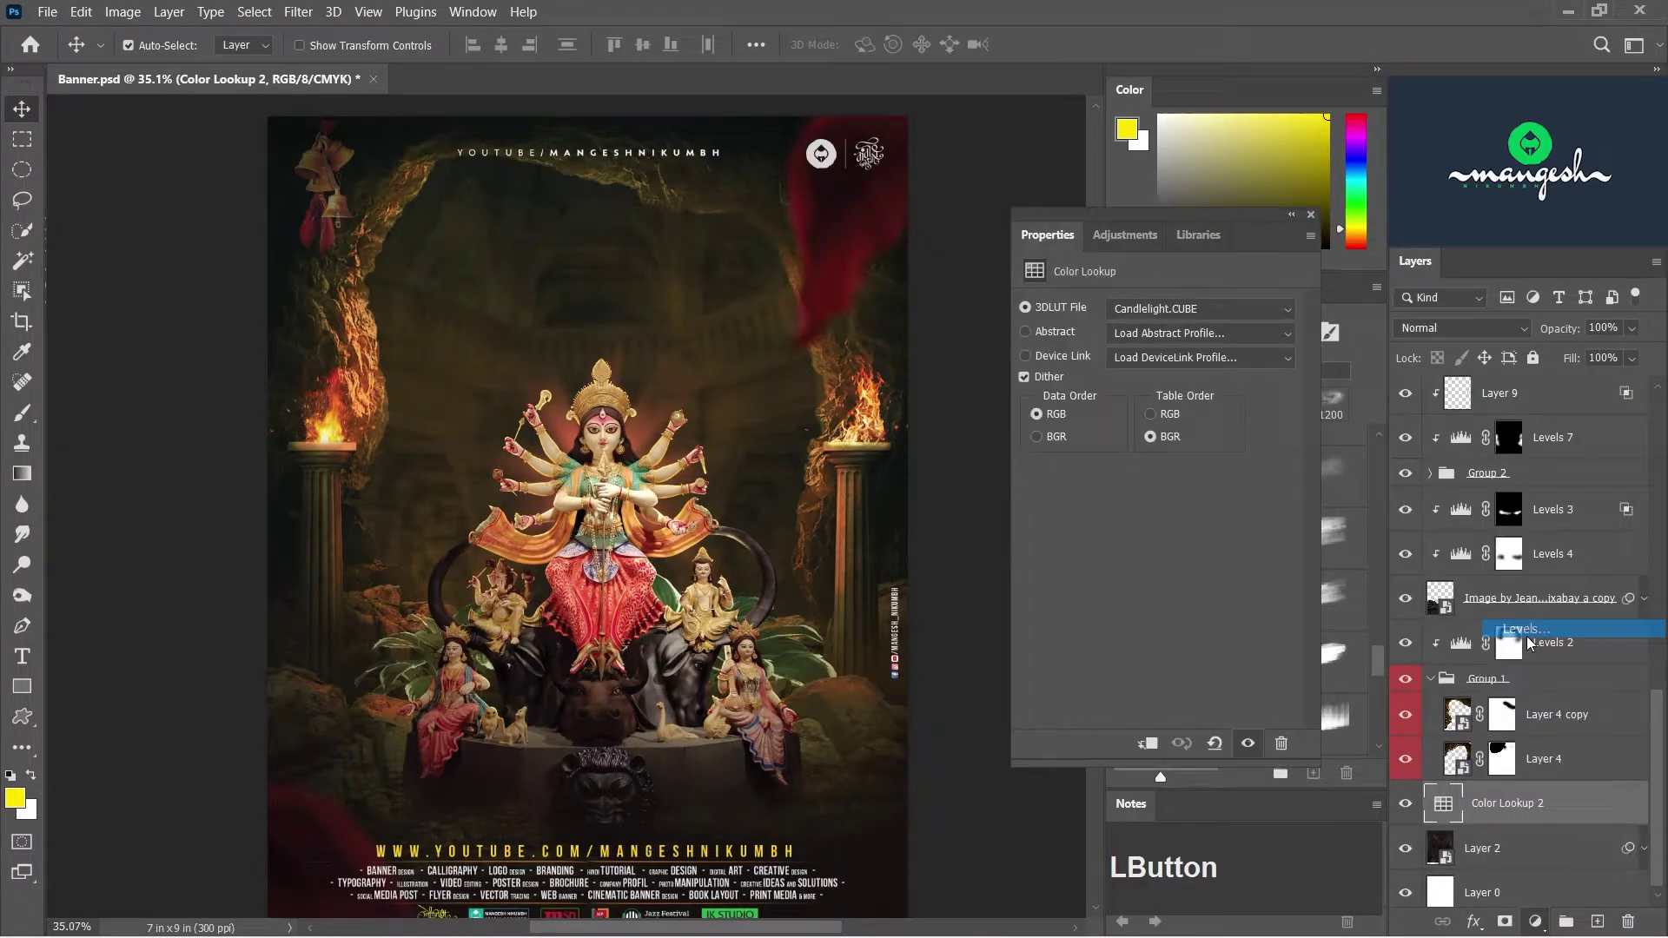
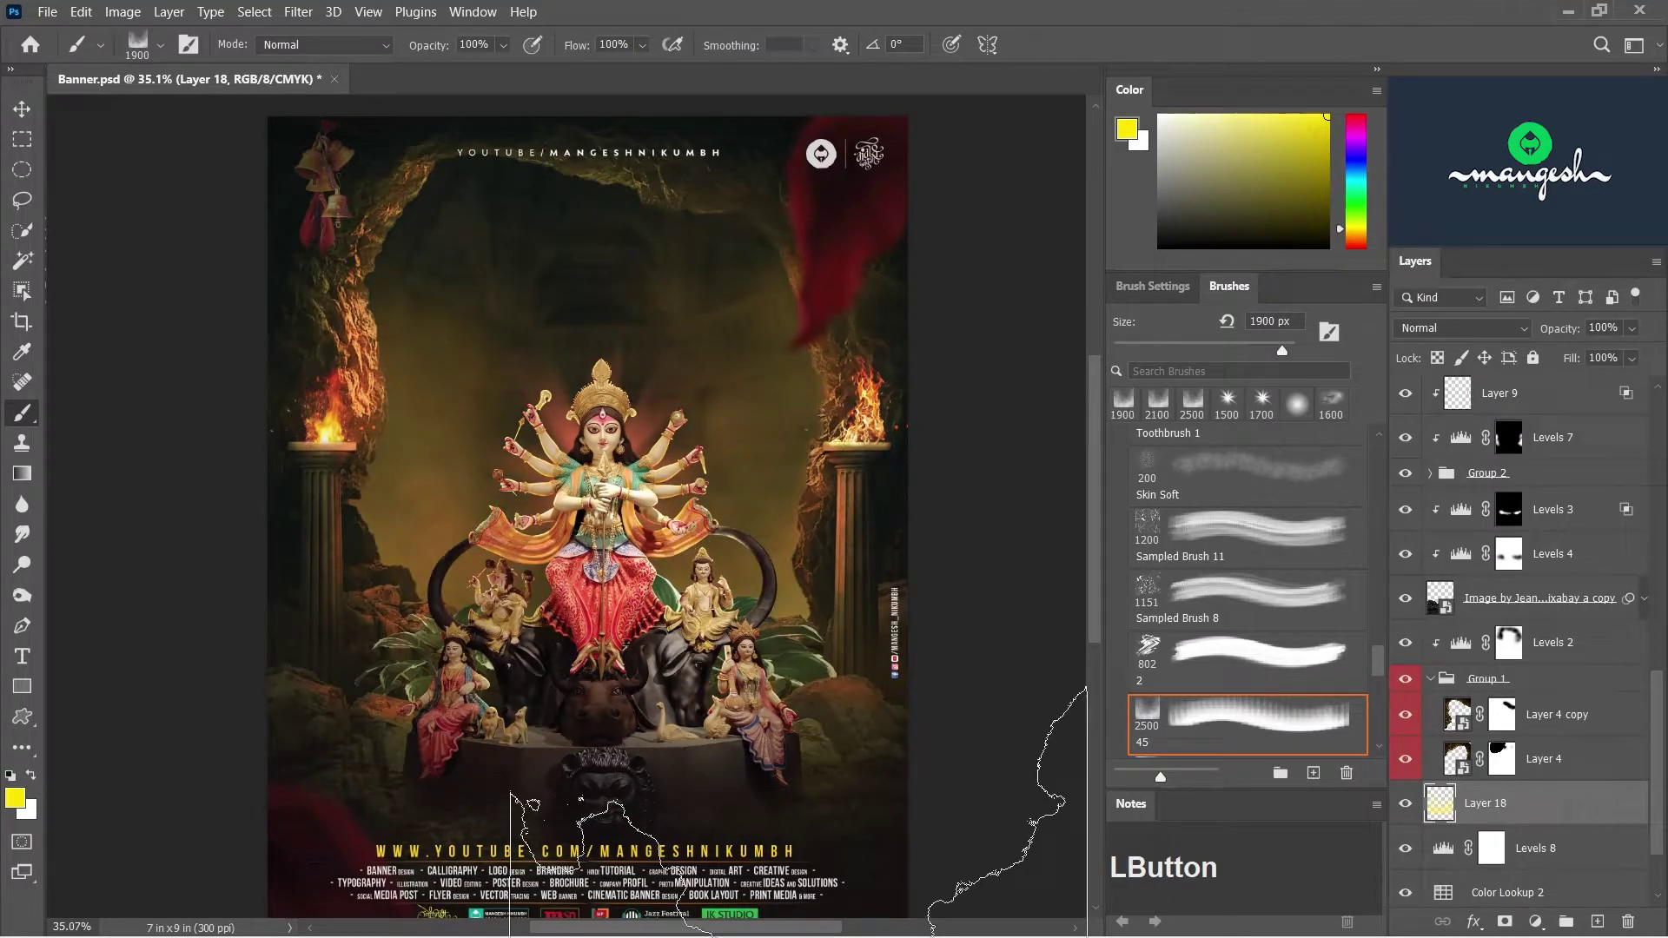
key("c")
left_click(1404, 814)
- Free Transform the glow layer and shift it about 0.8 in lower
key("v")
left_click(1405, 810)
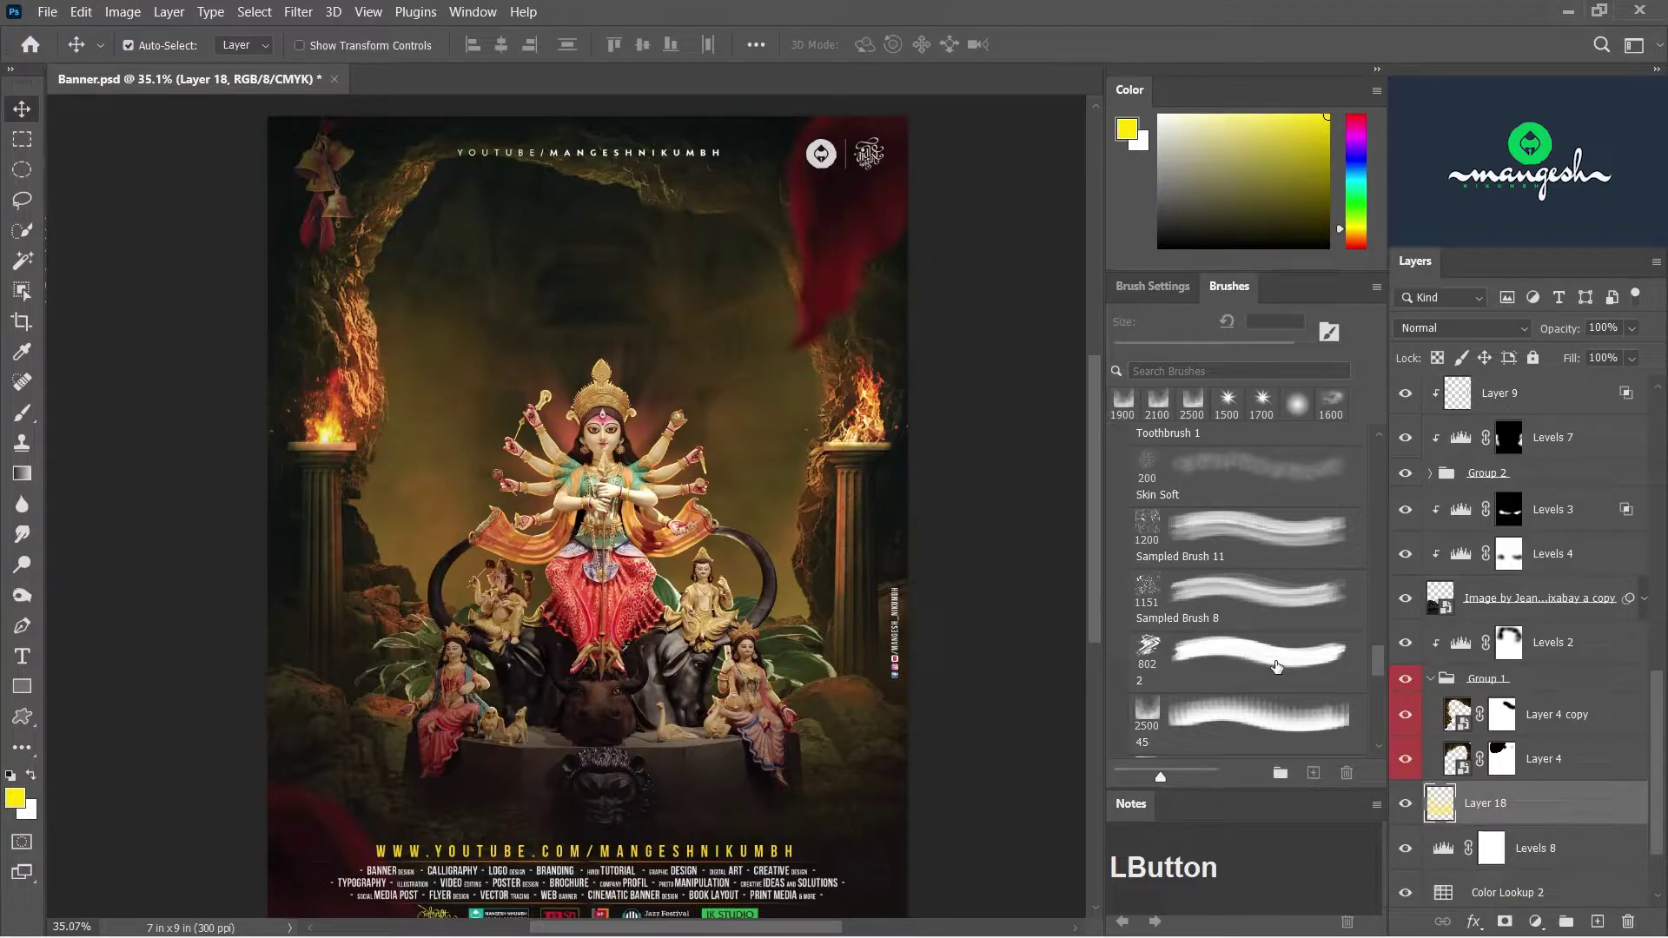
key("Escape")
left_click(1411, 810)
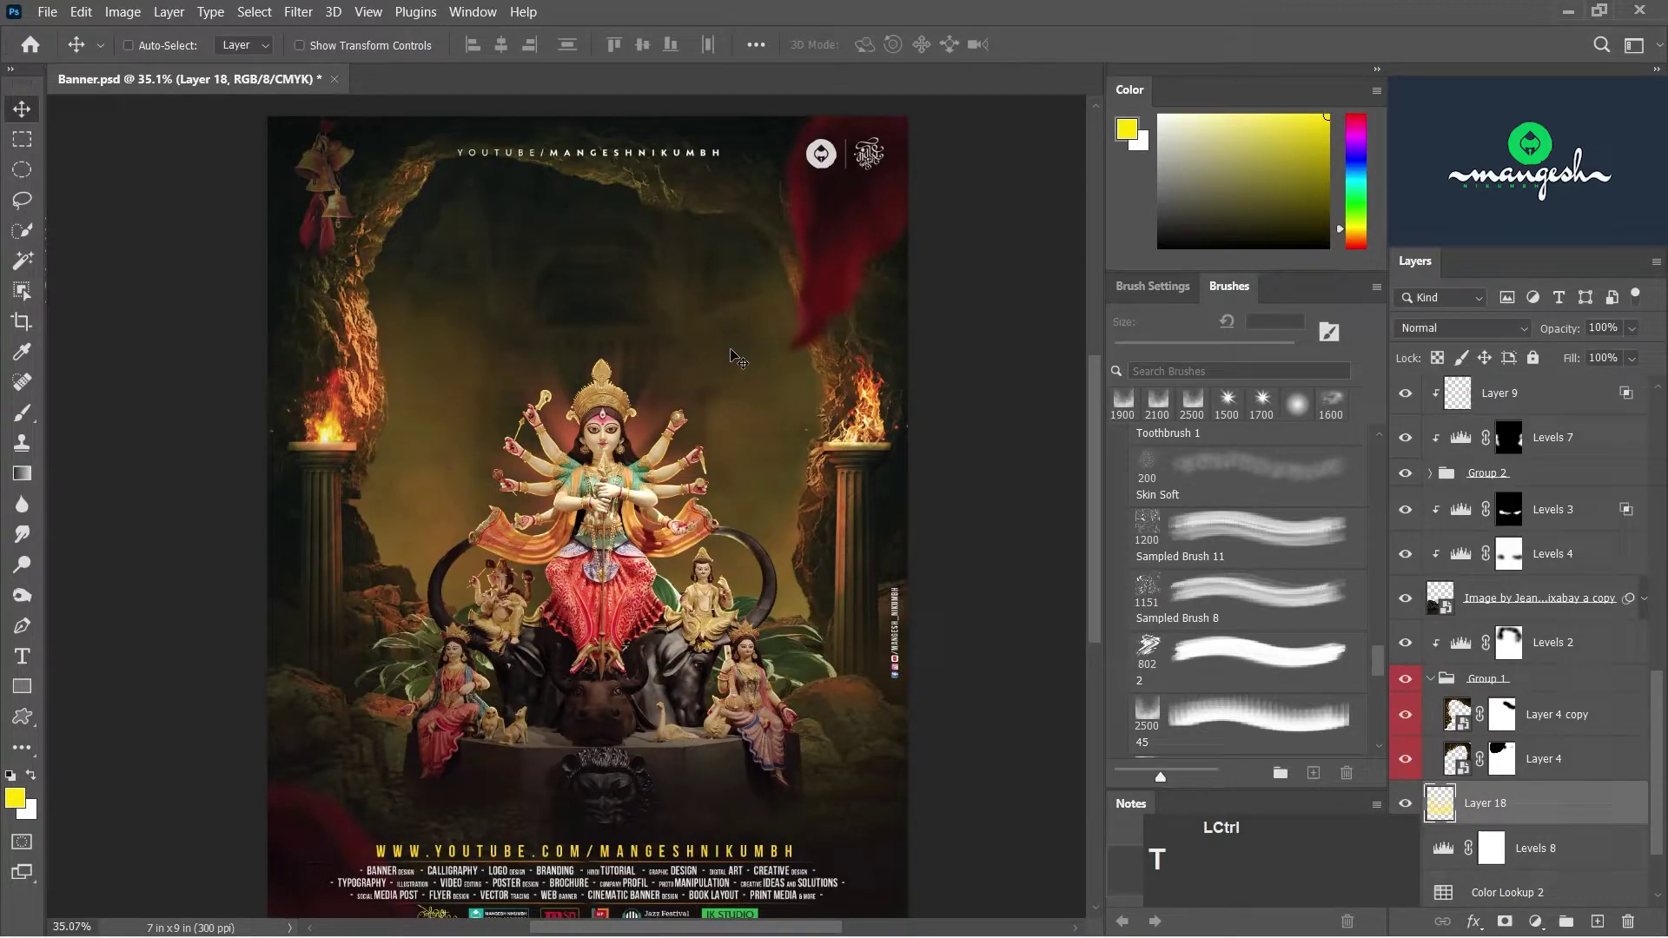
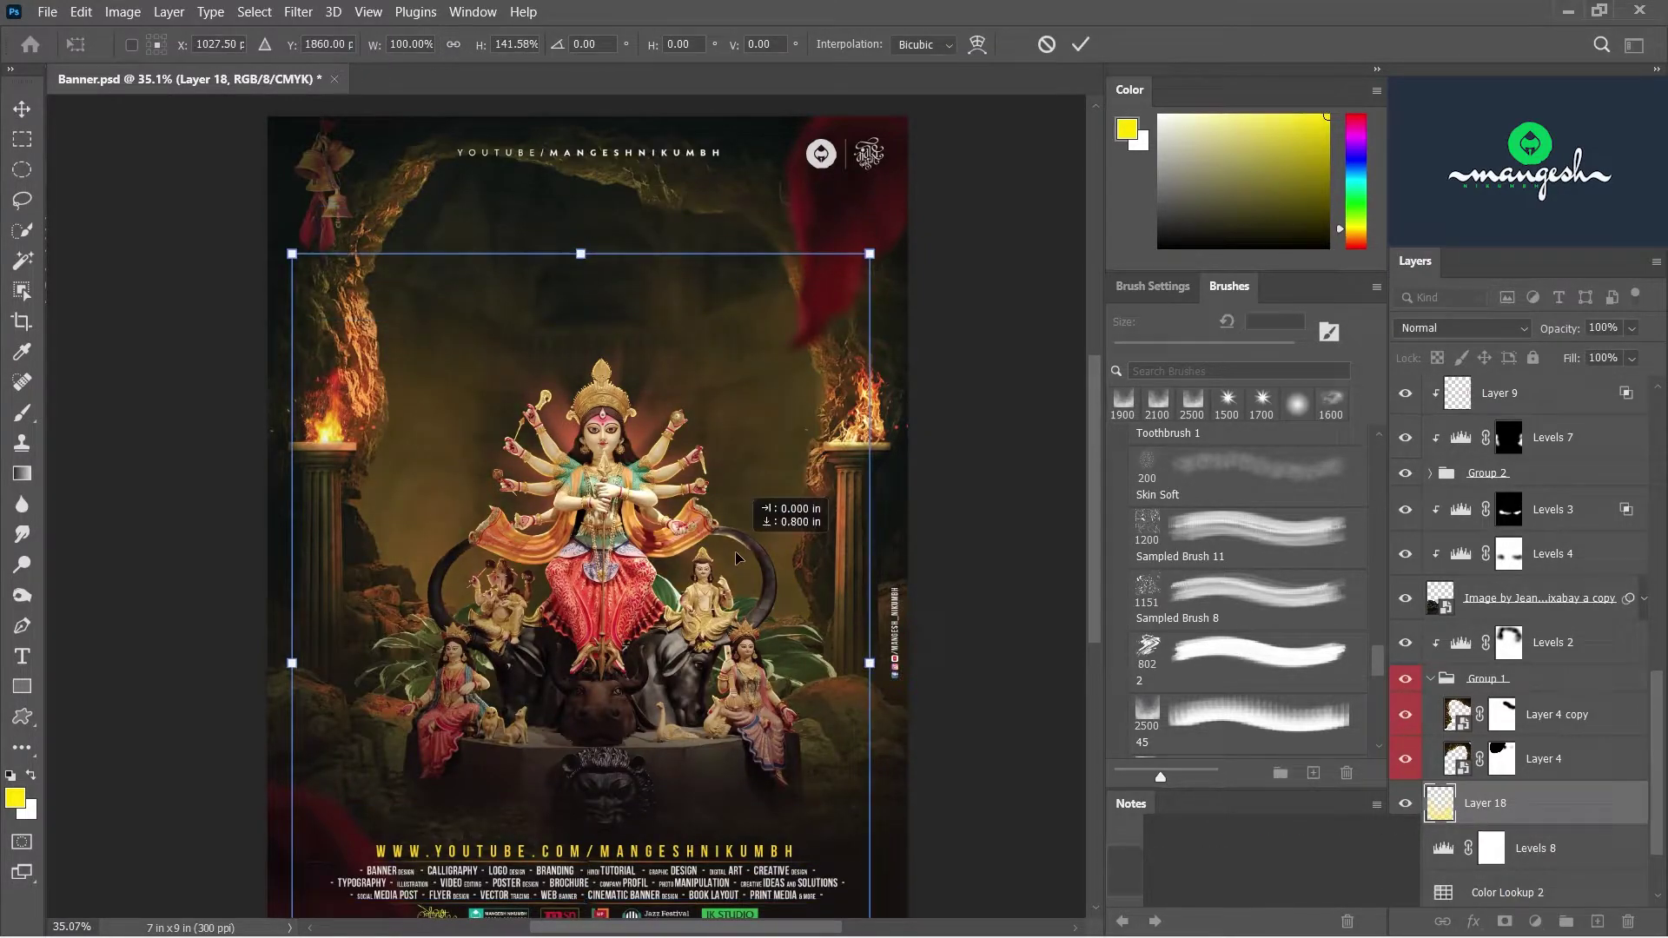
key("Return")
key("v")
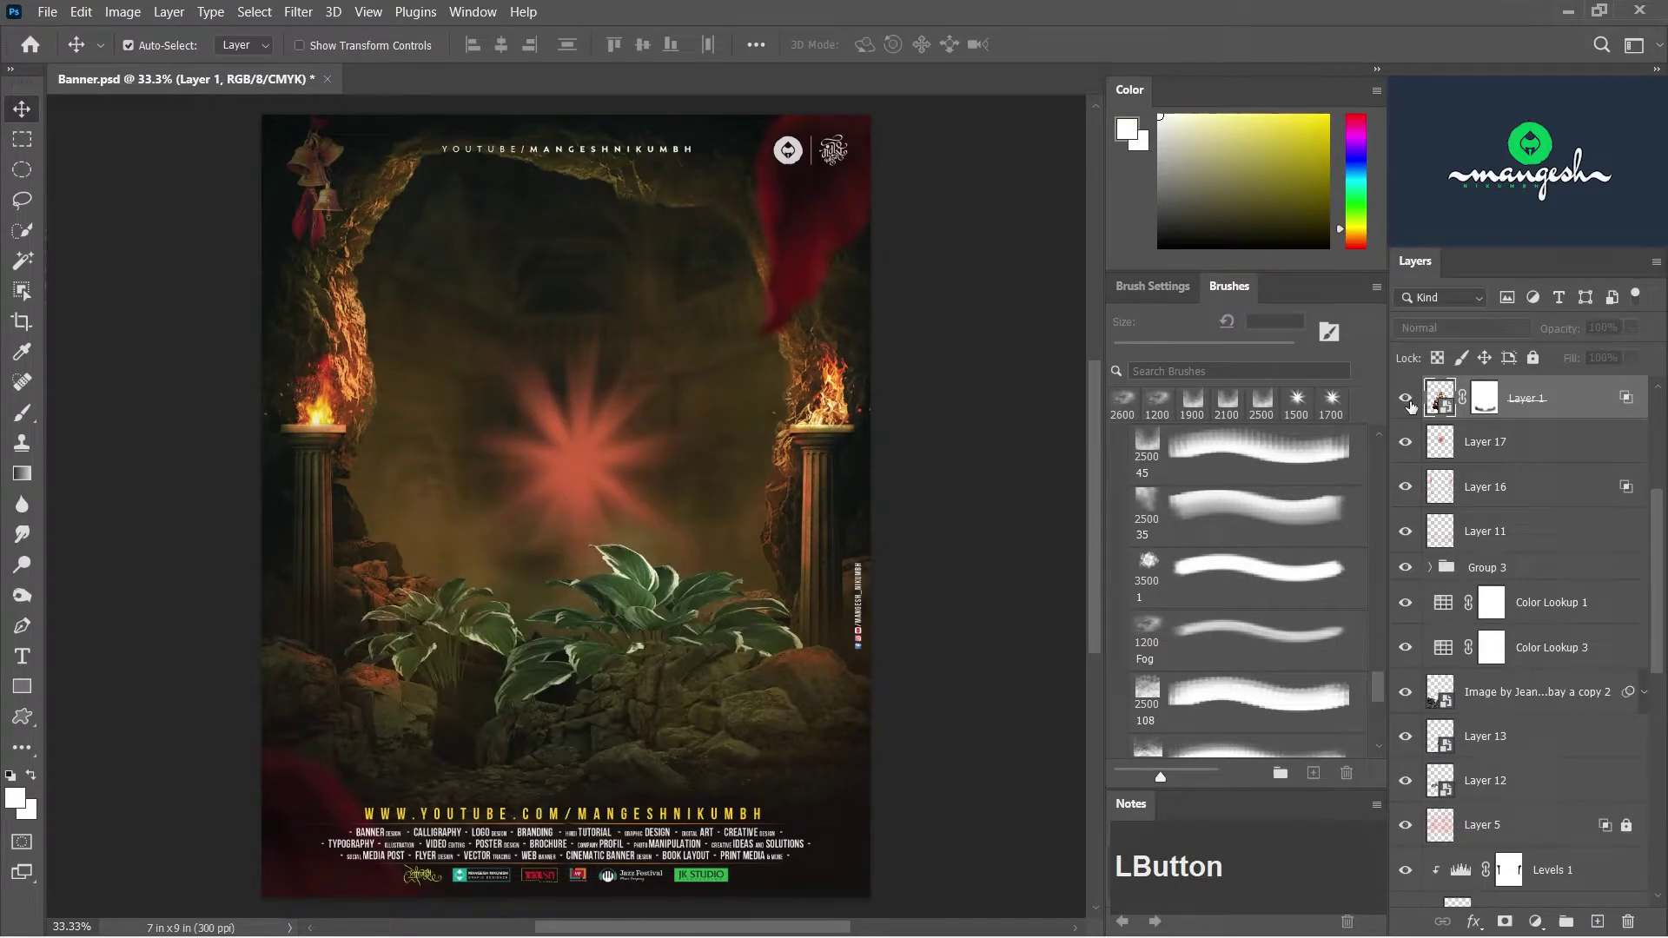
scroll("up", 3)
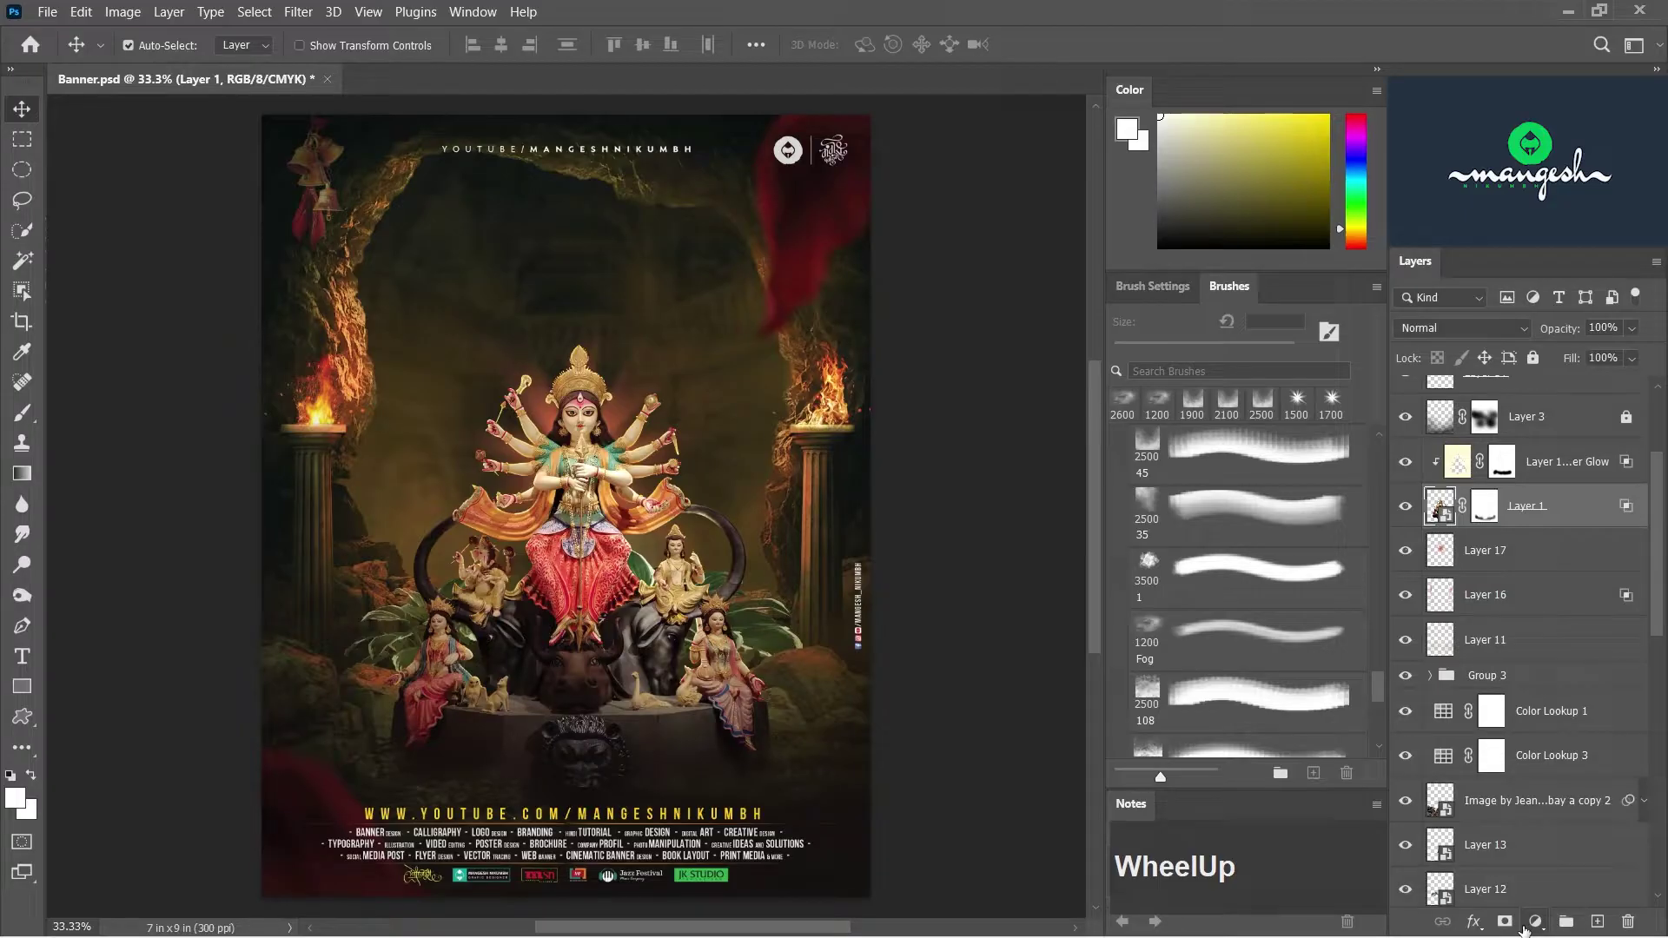
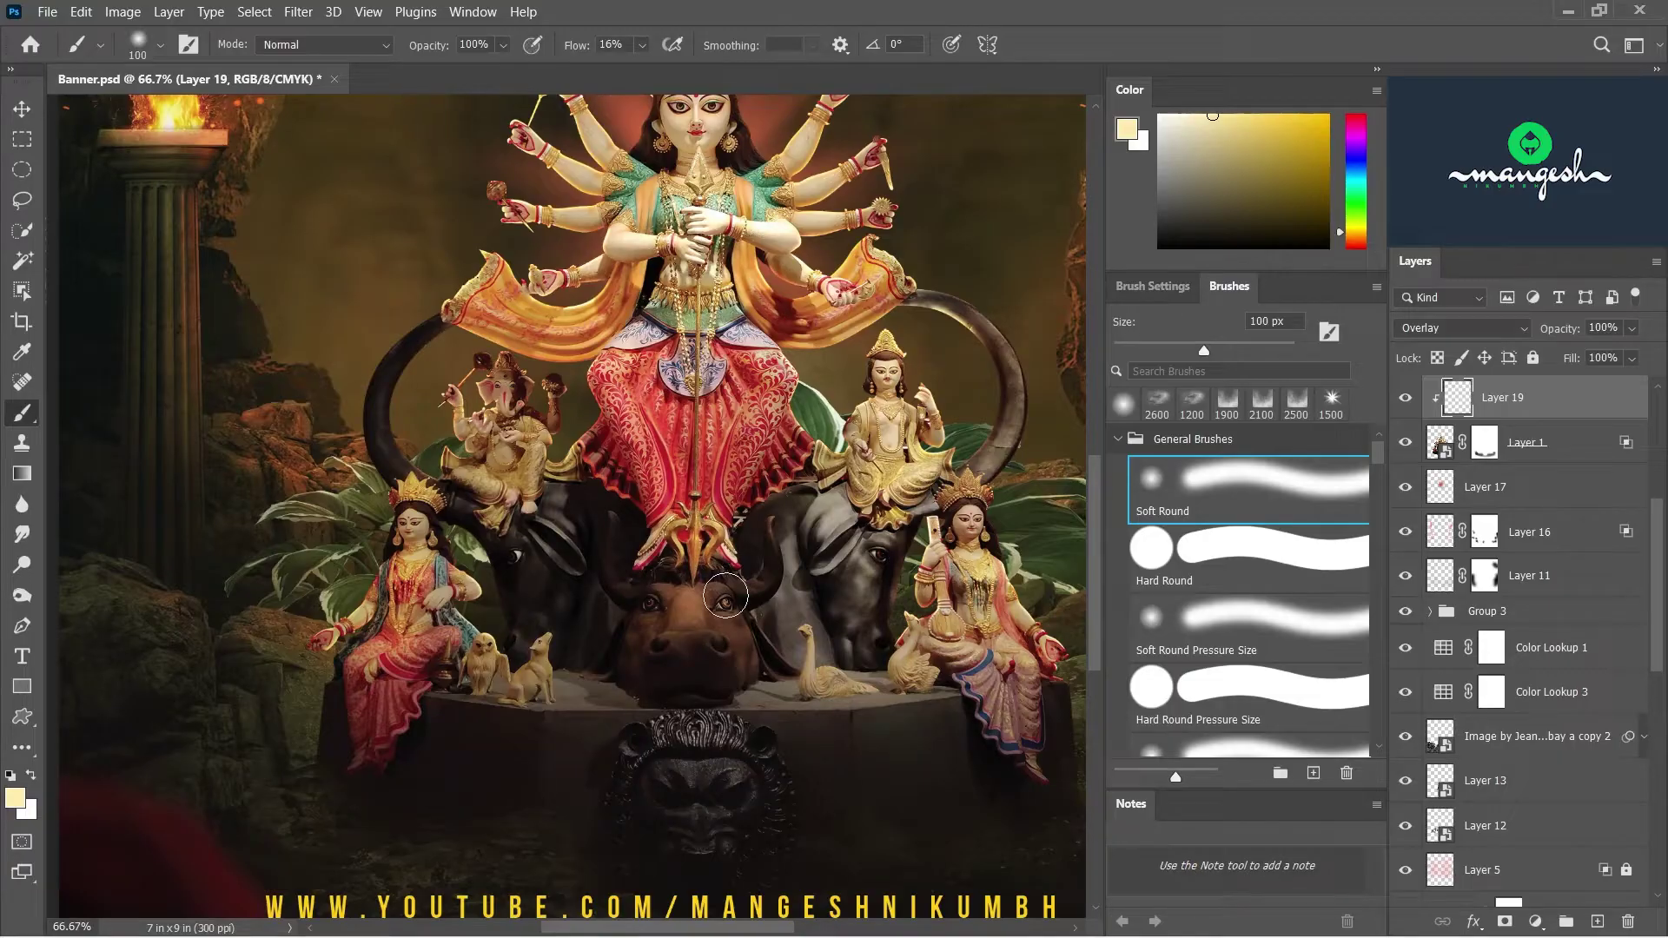
- Dab a soft warm highlight on the idol's Overlay layer and fit the banner in view
key("space")
left_click(757, 663)
key("space")
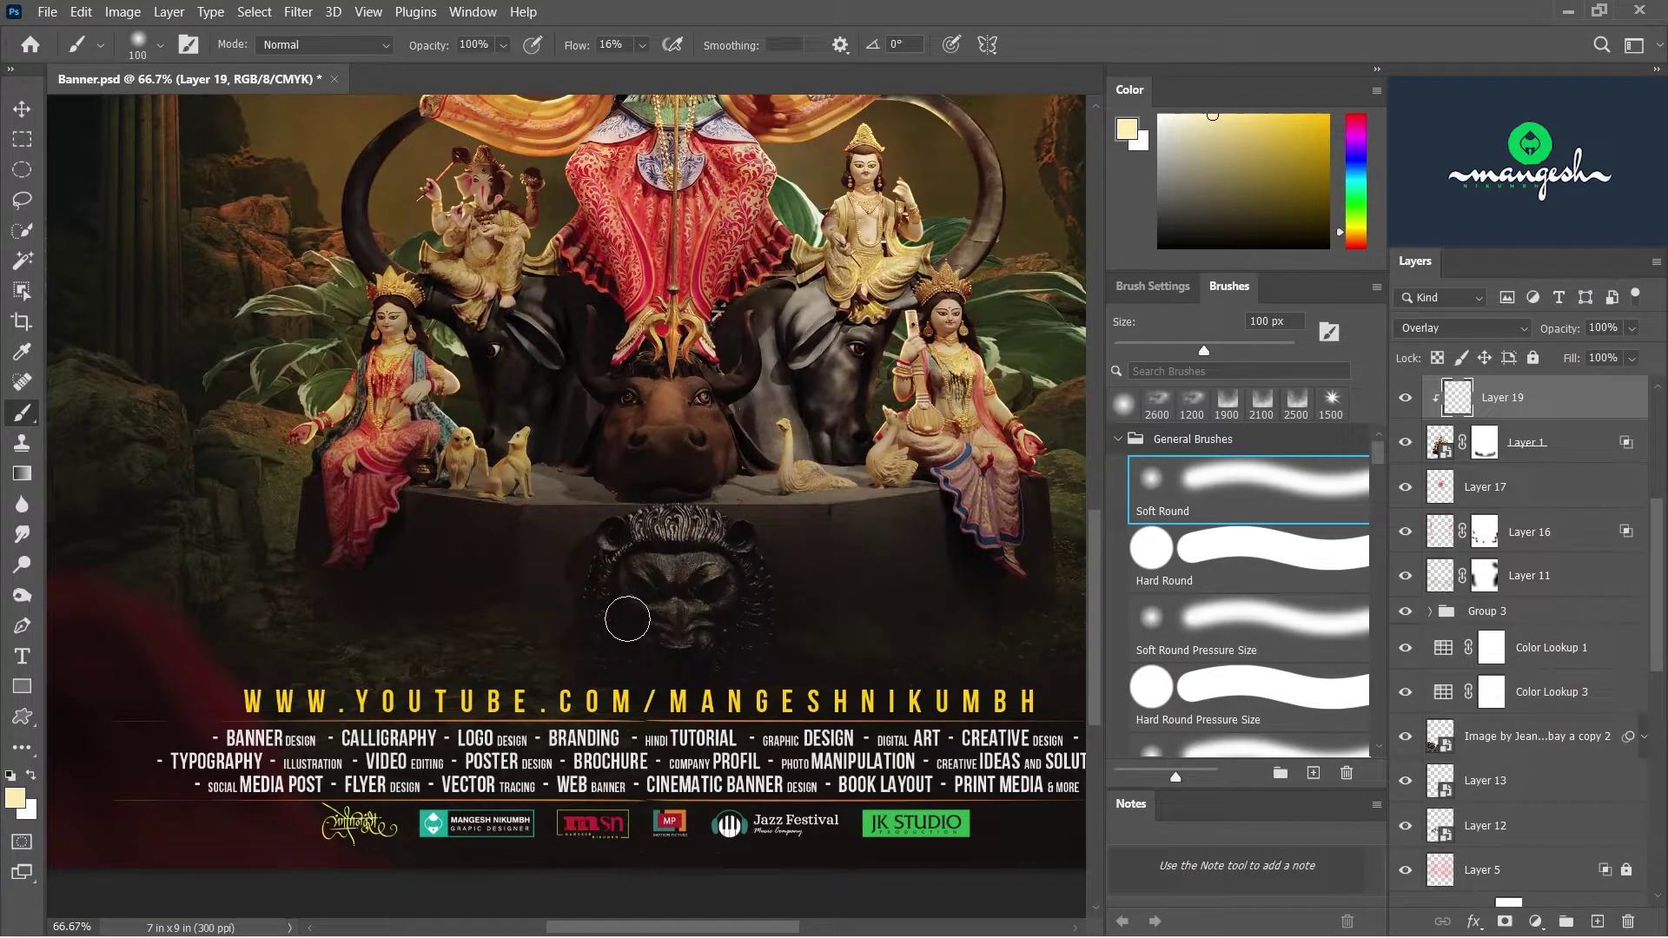
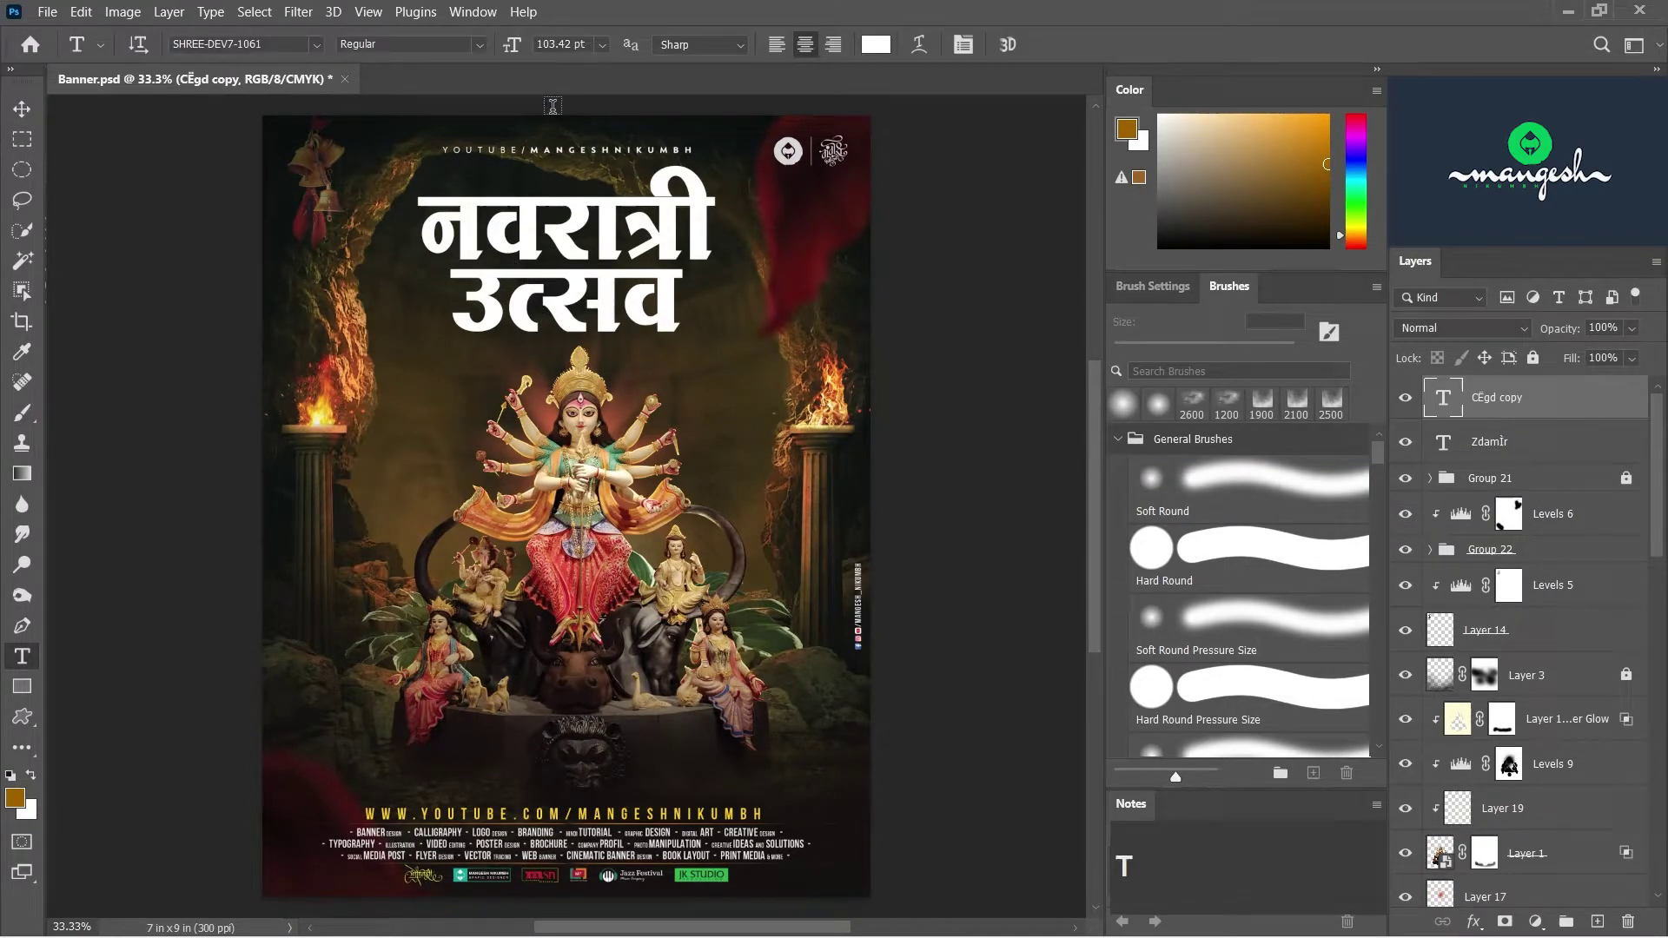
- Put the title word into Free Transform Warp and choose the Arc Lower shape
left_click(297, 44)
left_click(33, 126)
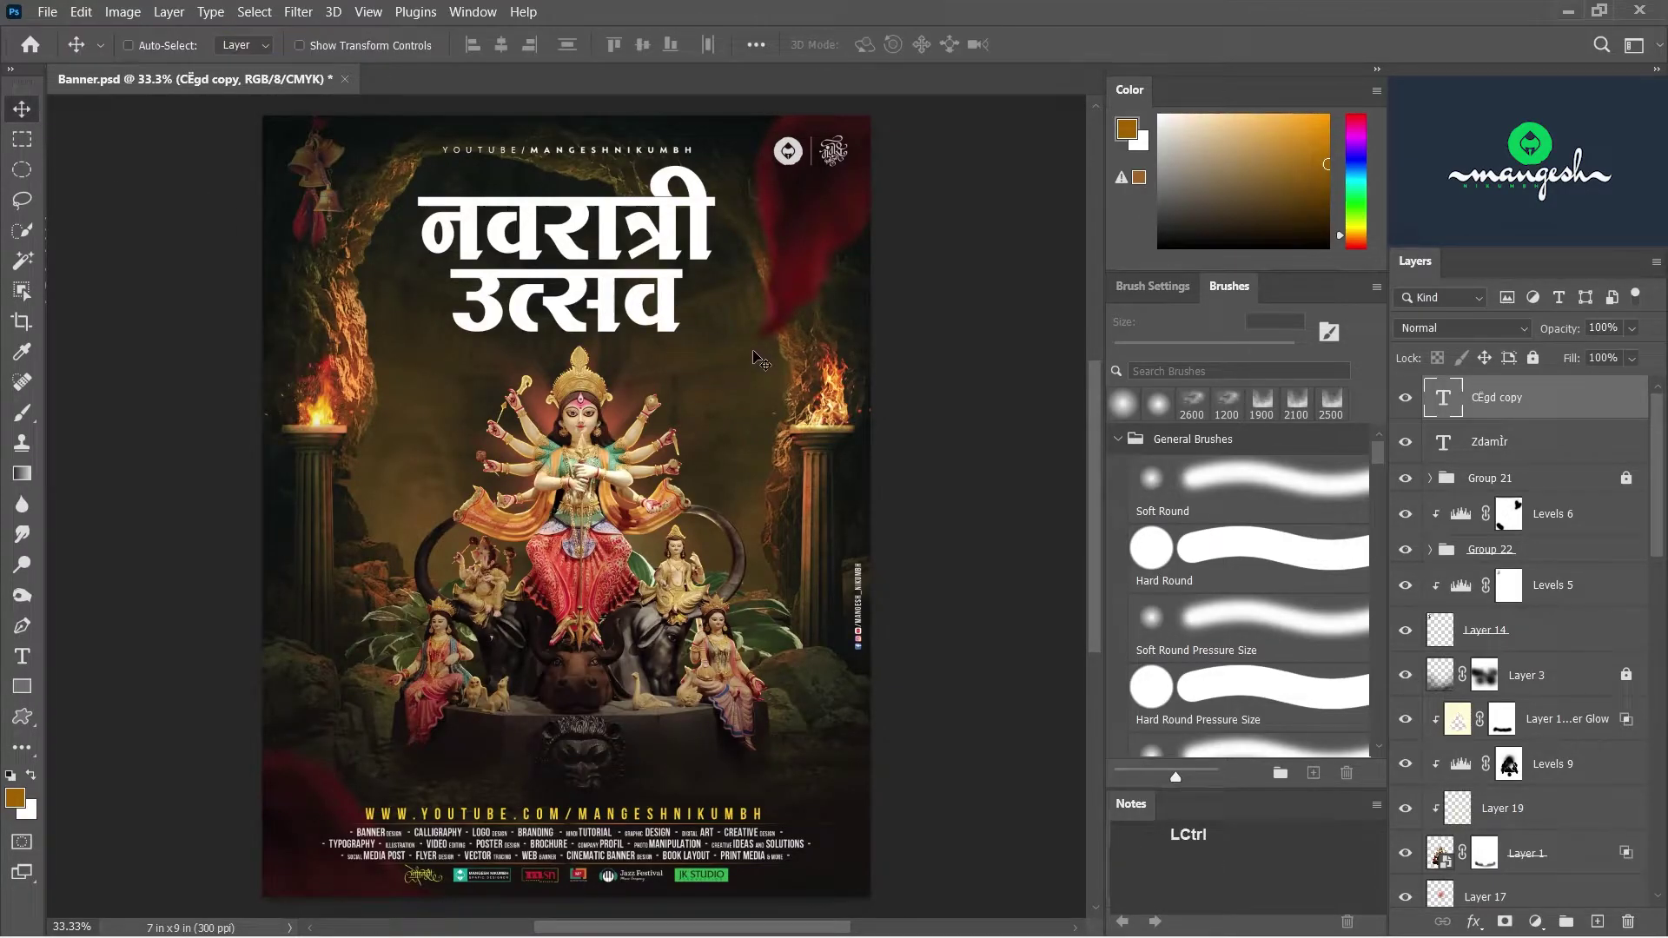
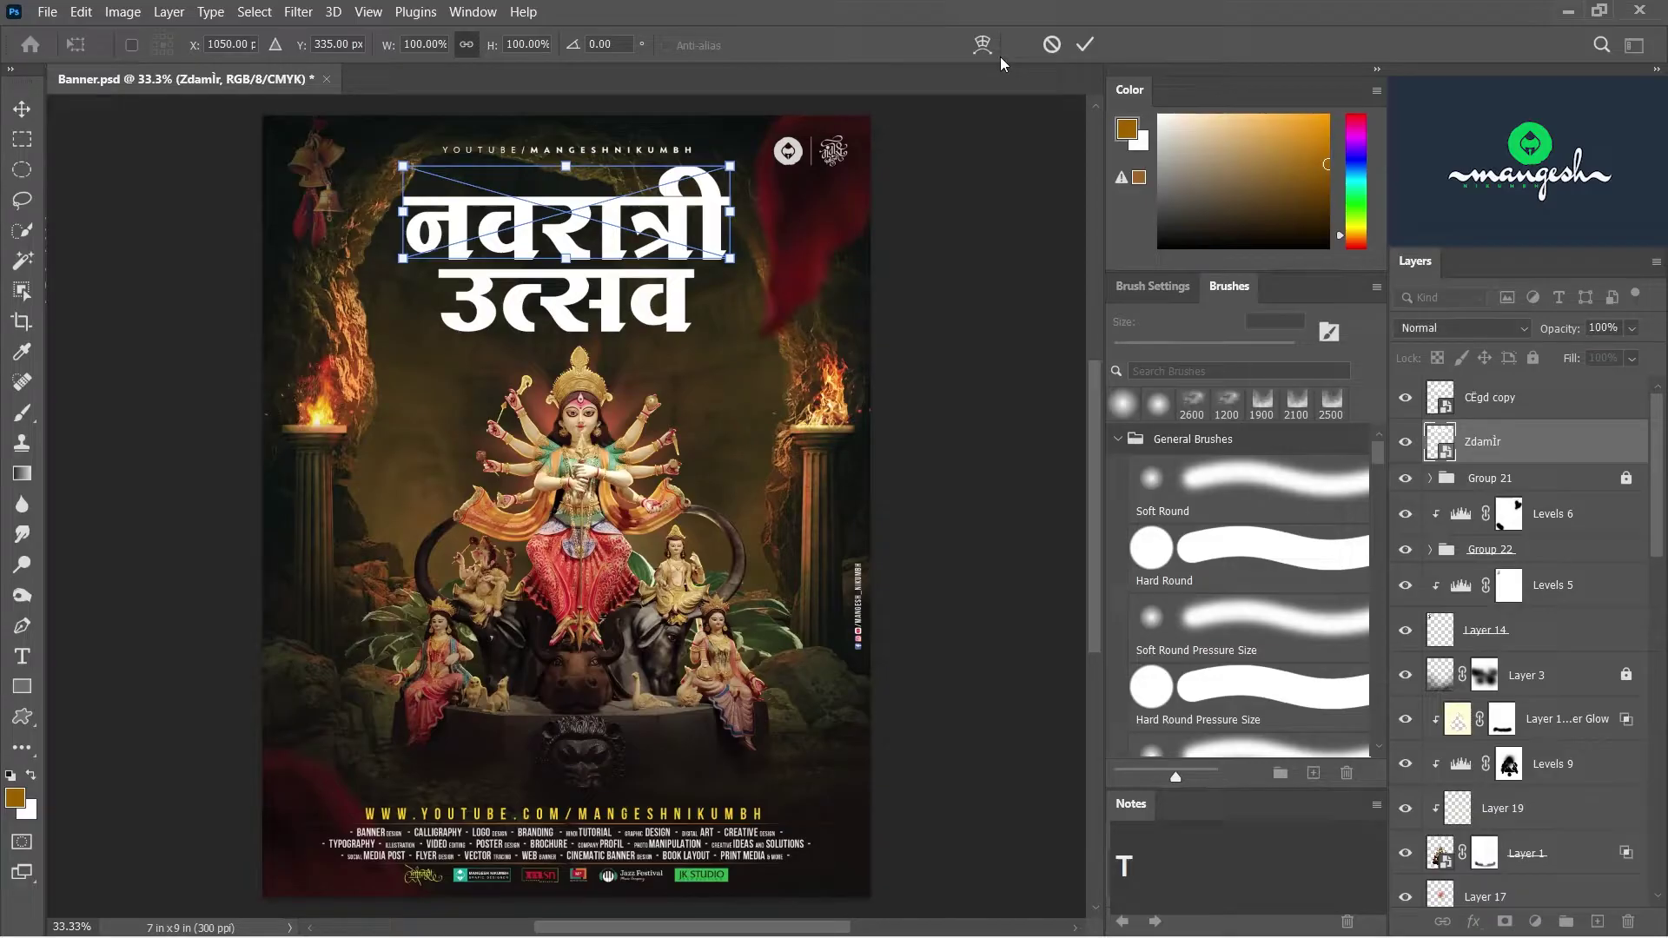
left_click(990, 50)
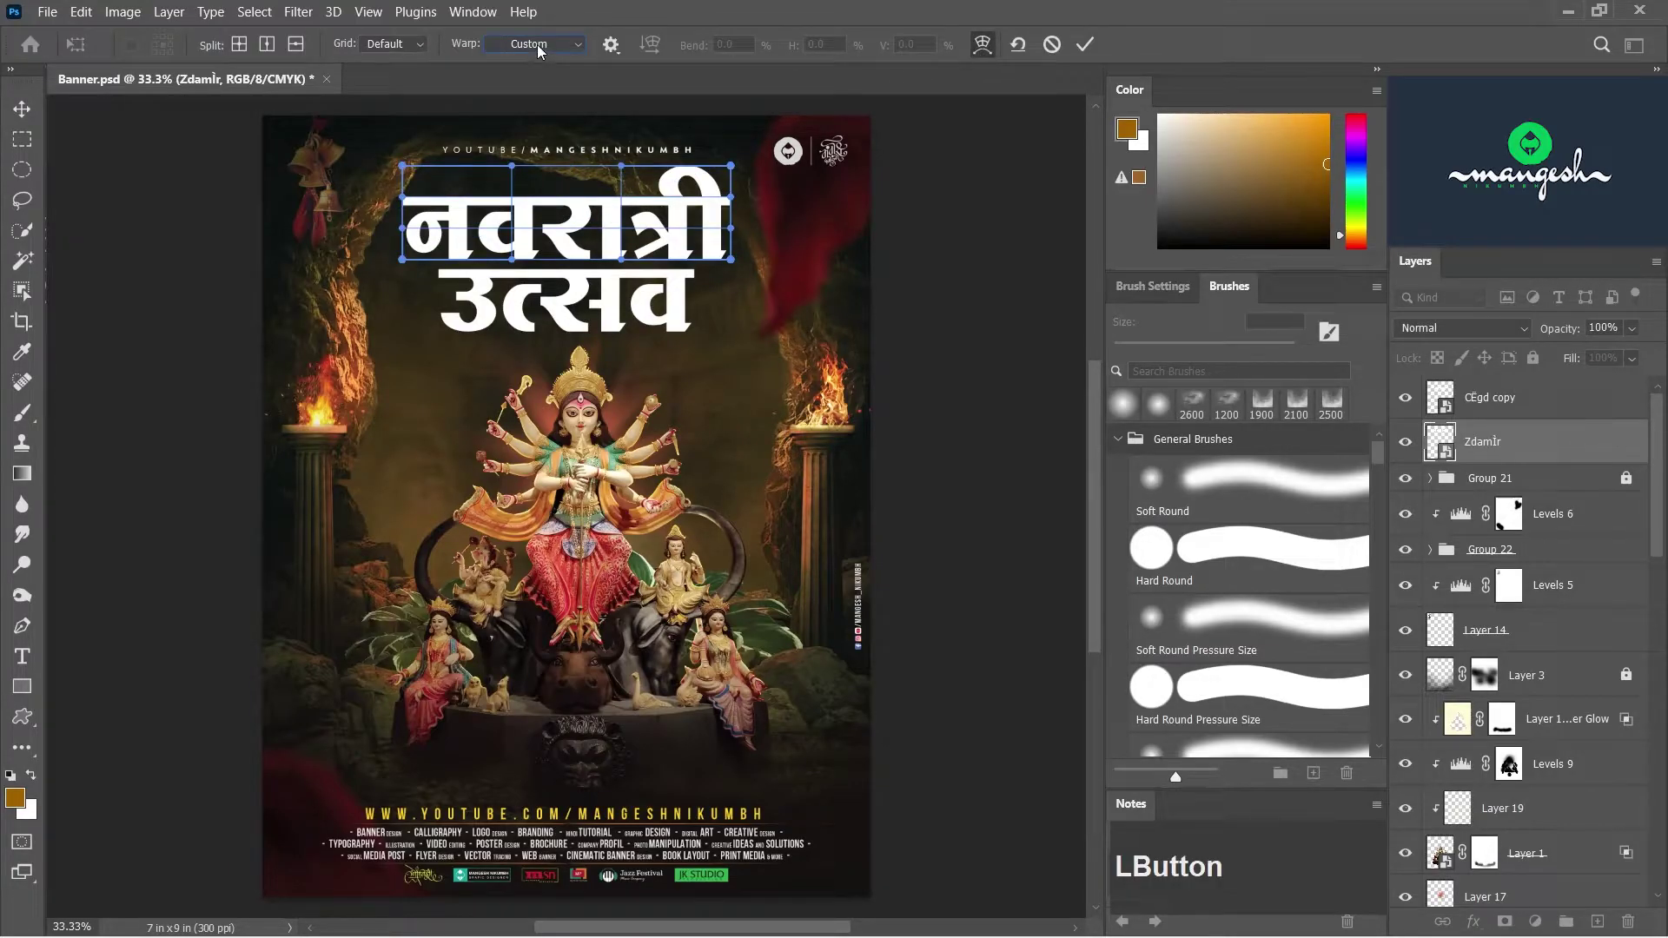
left_click(533, 120)
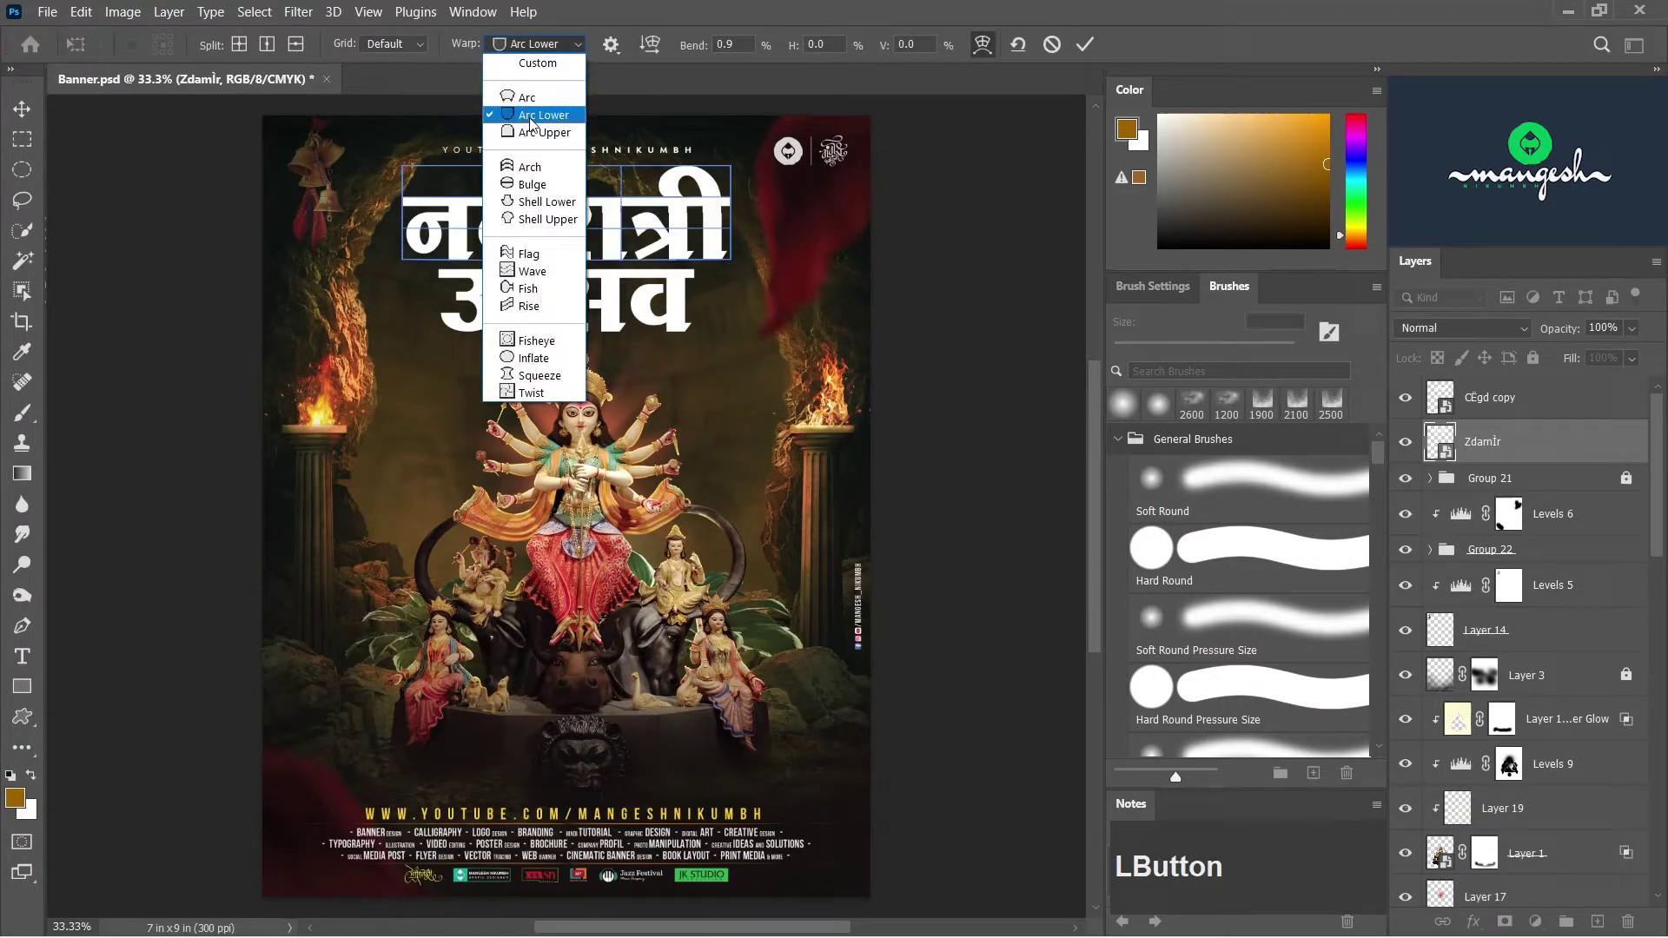
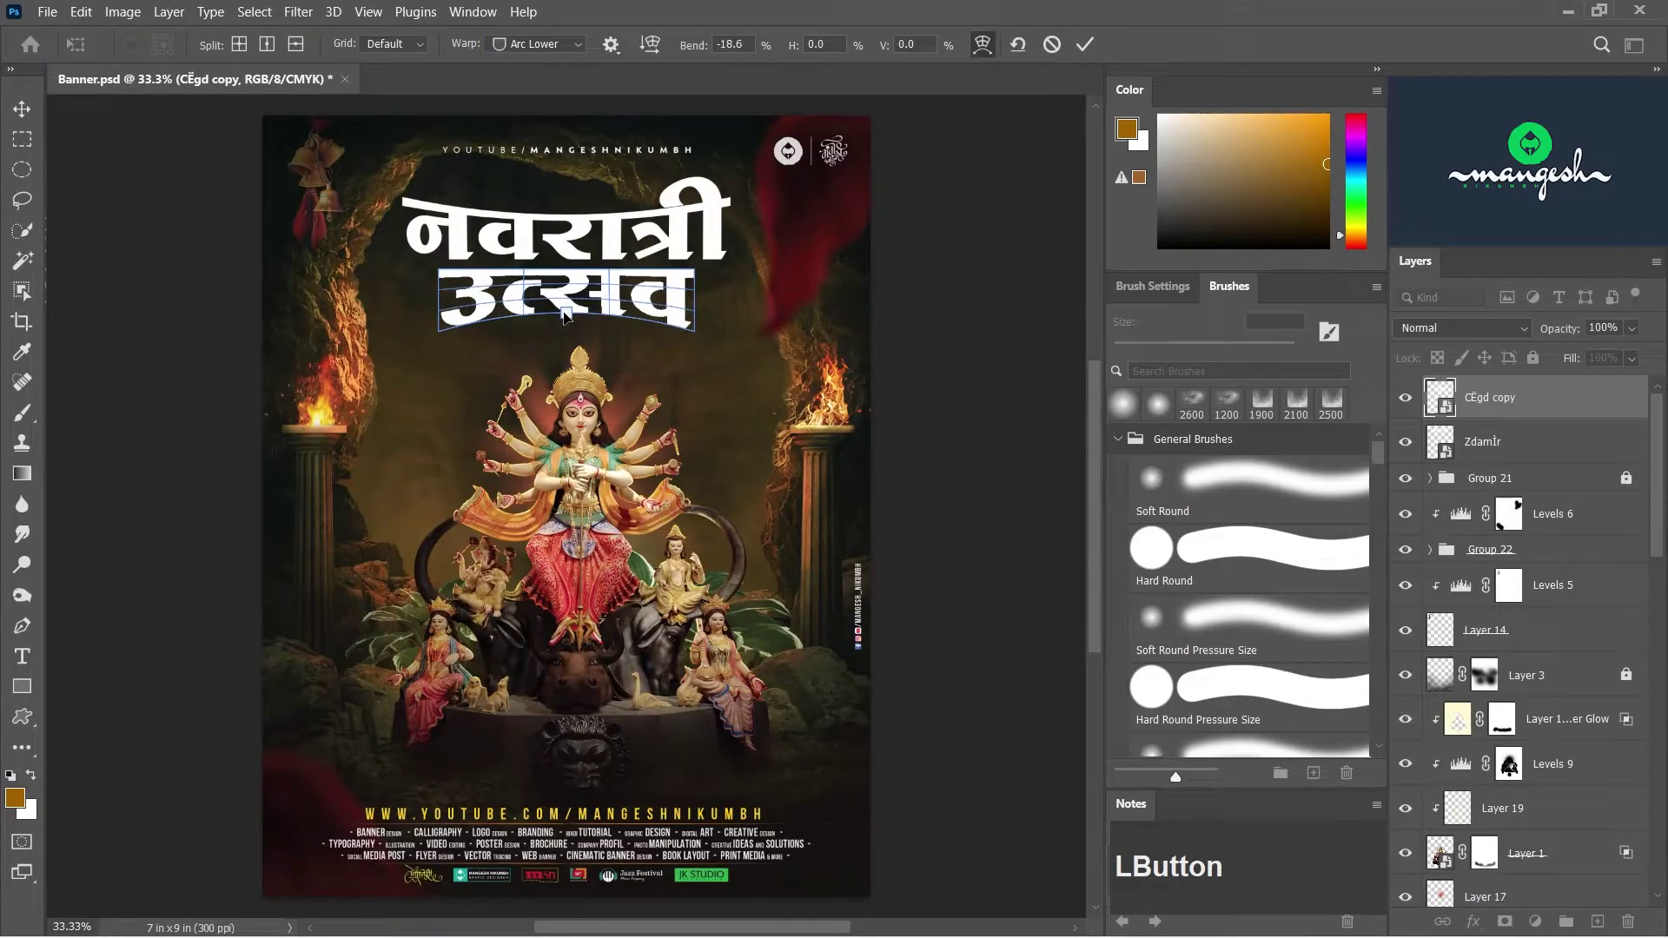
- Apply a Bend of about -15% and commit the warp on the lower word
key("Return")
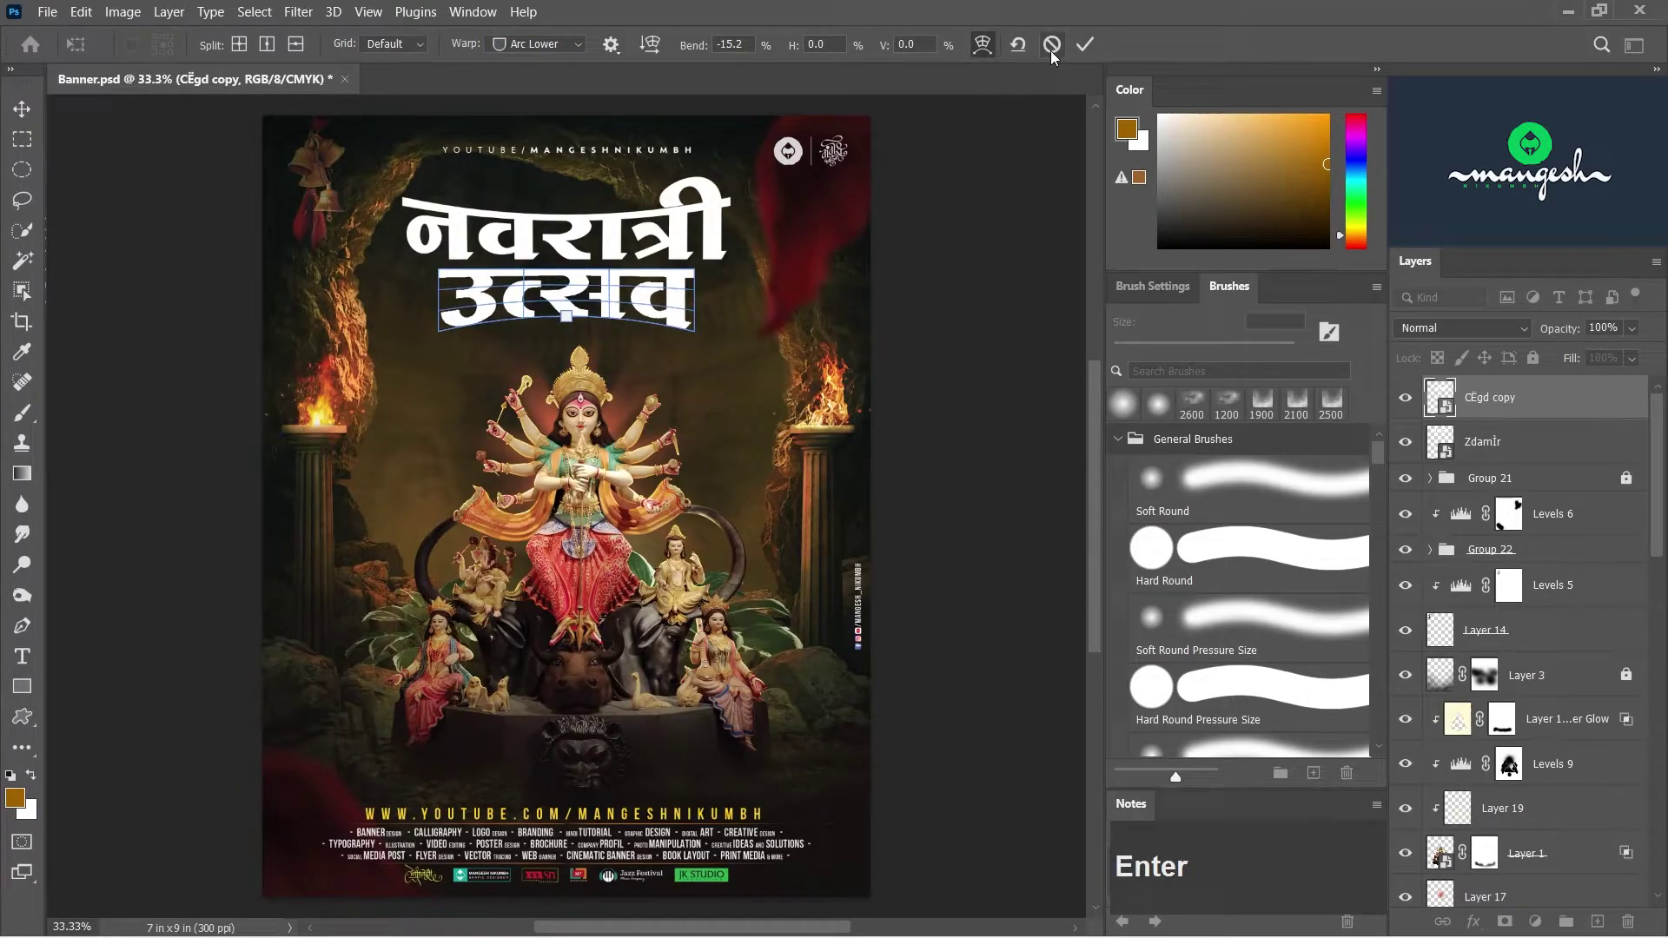
left_click(1078, 43)
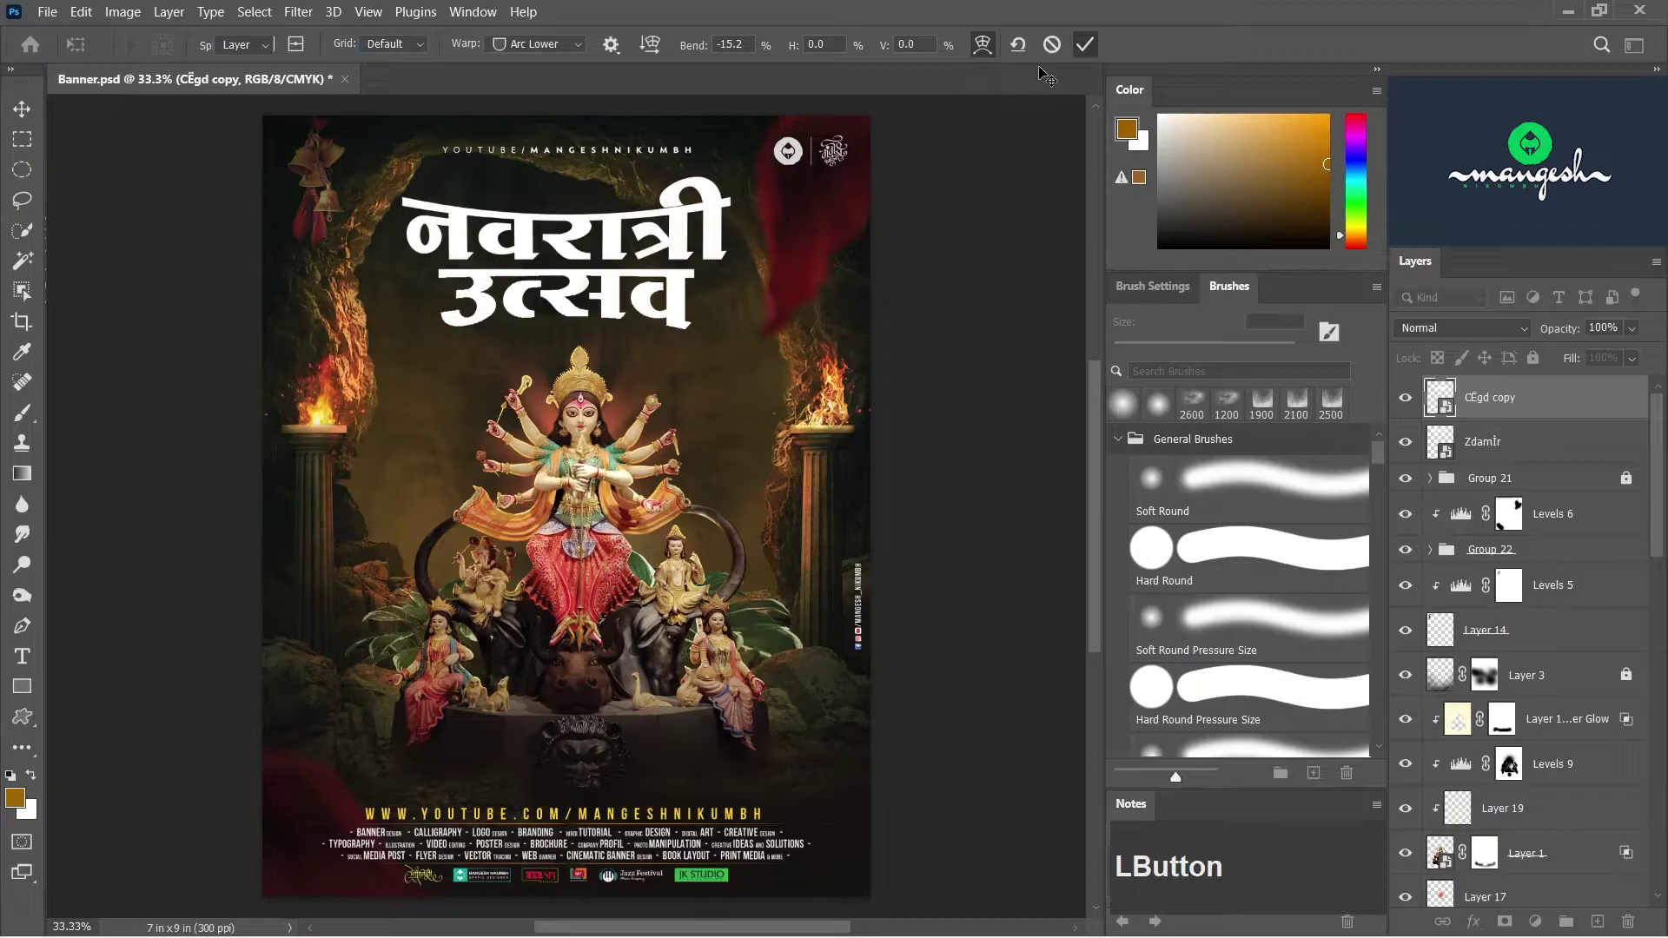
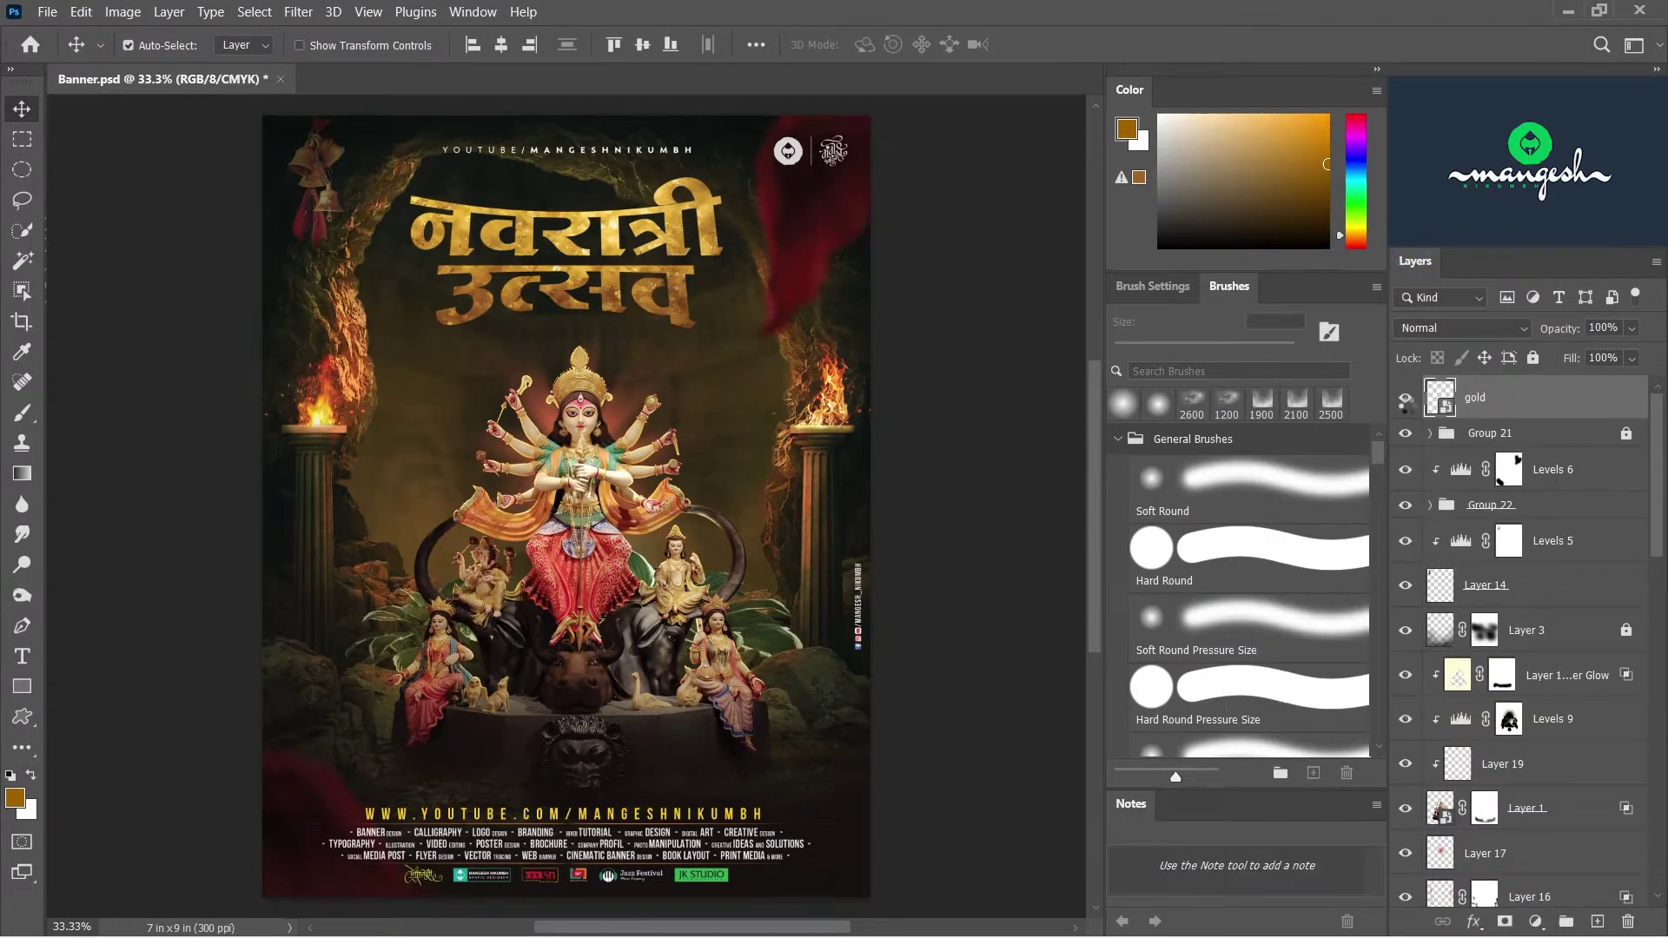
- Give the gold title's Bevel a gloss contour and textured contour shaping in Layer Style
left_click(1412, 404)
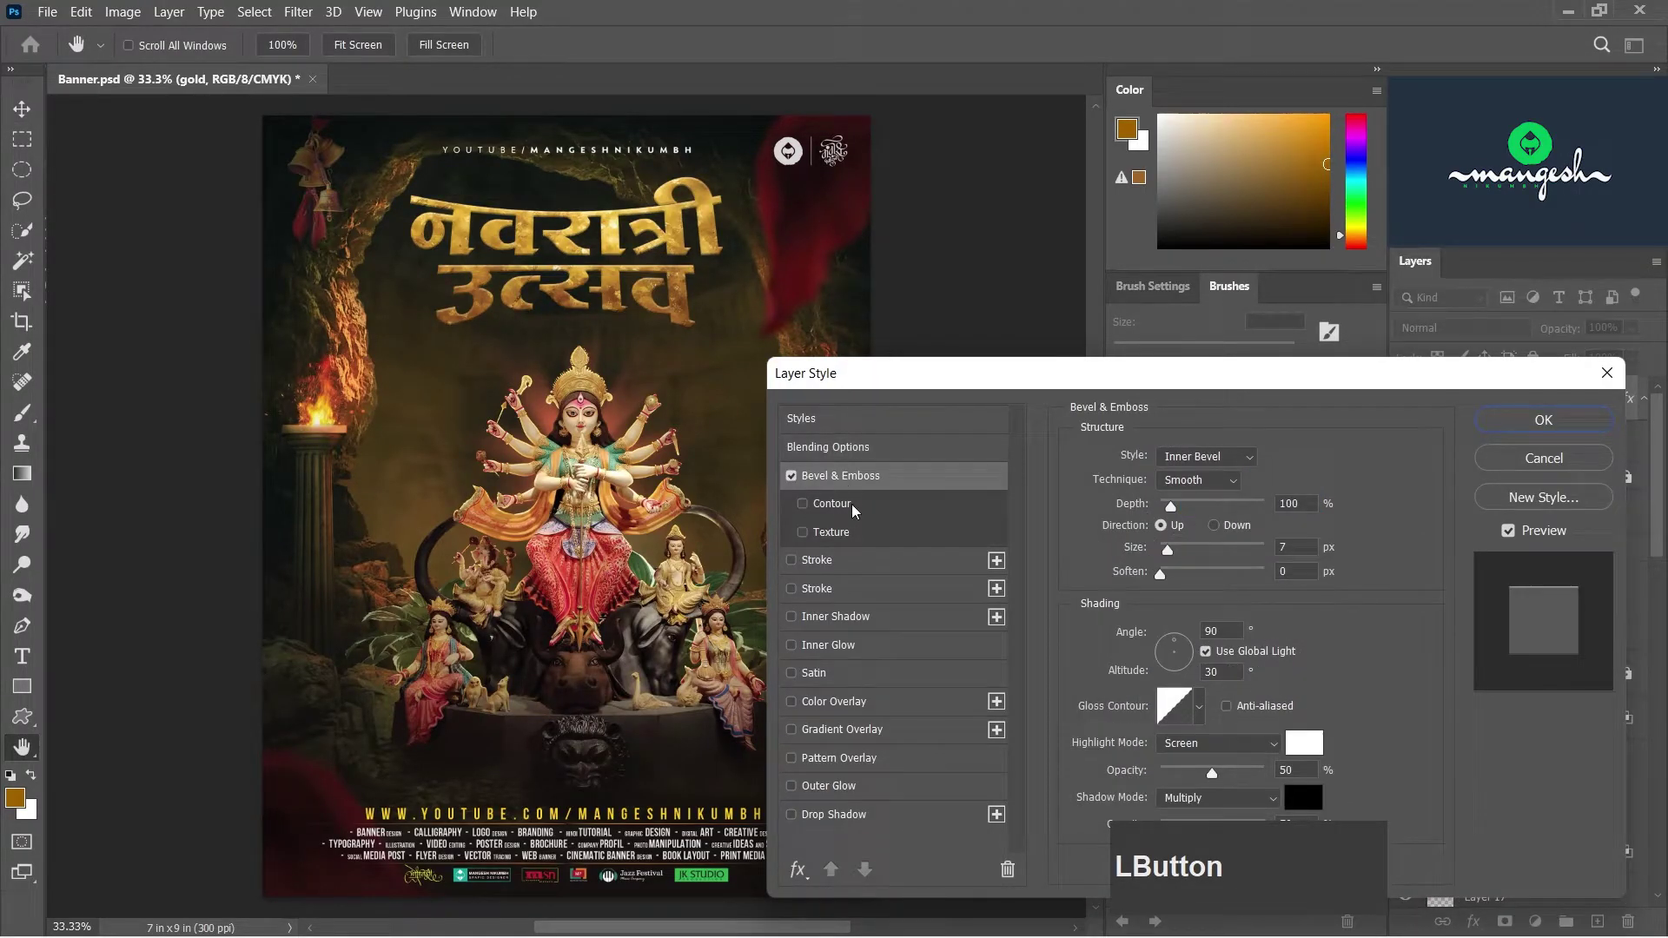
left_click(1217, 708)
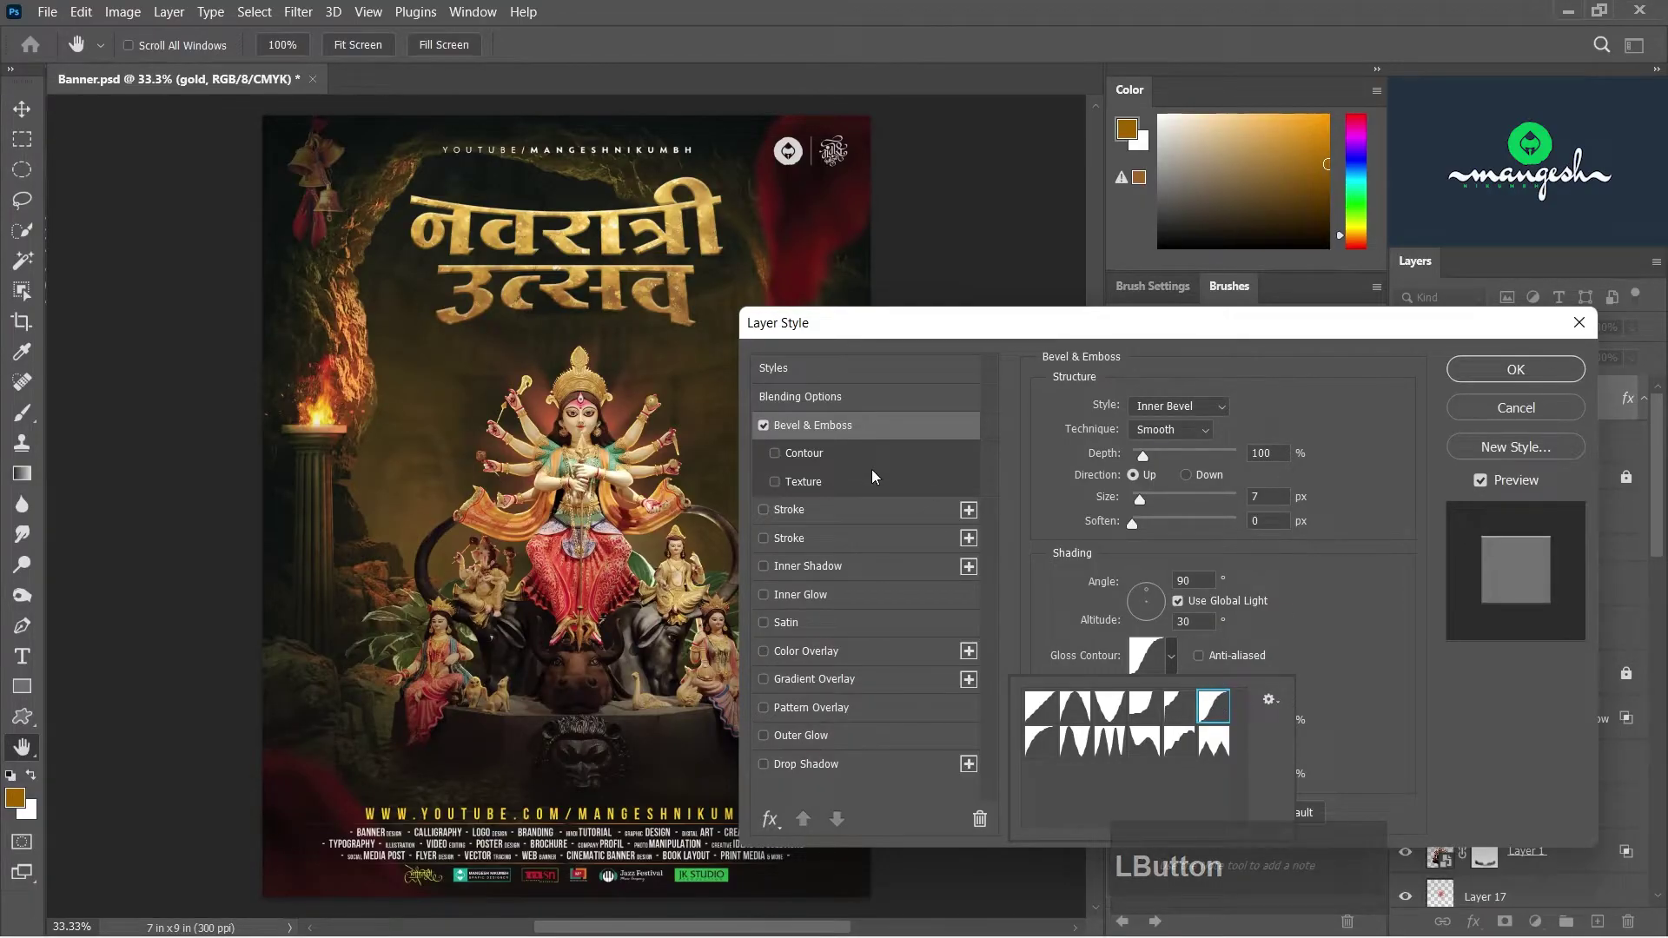
left_click(873, 467)
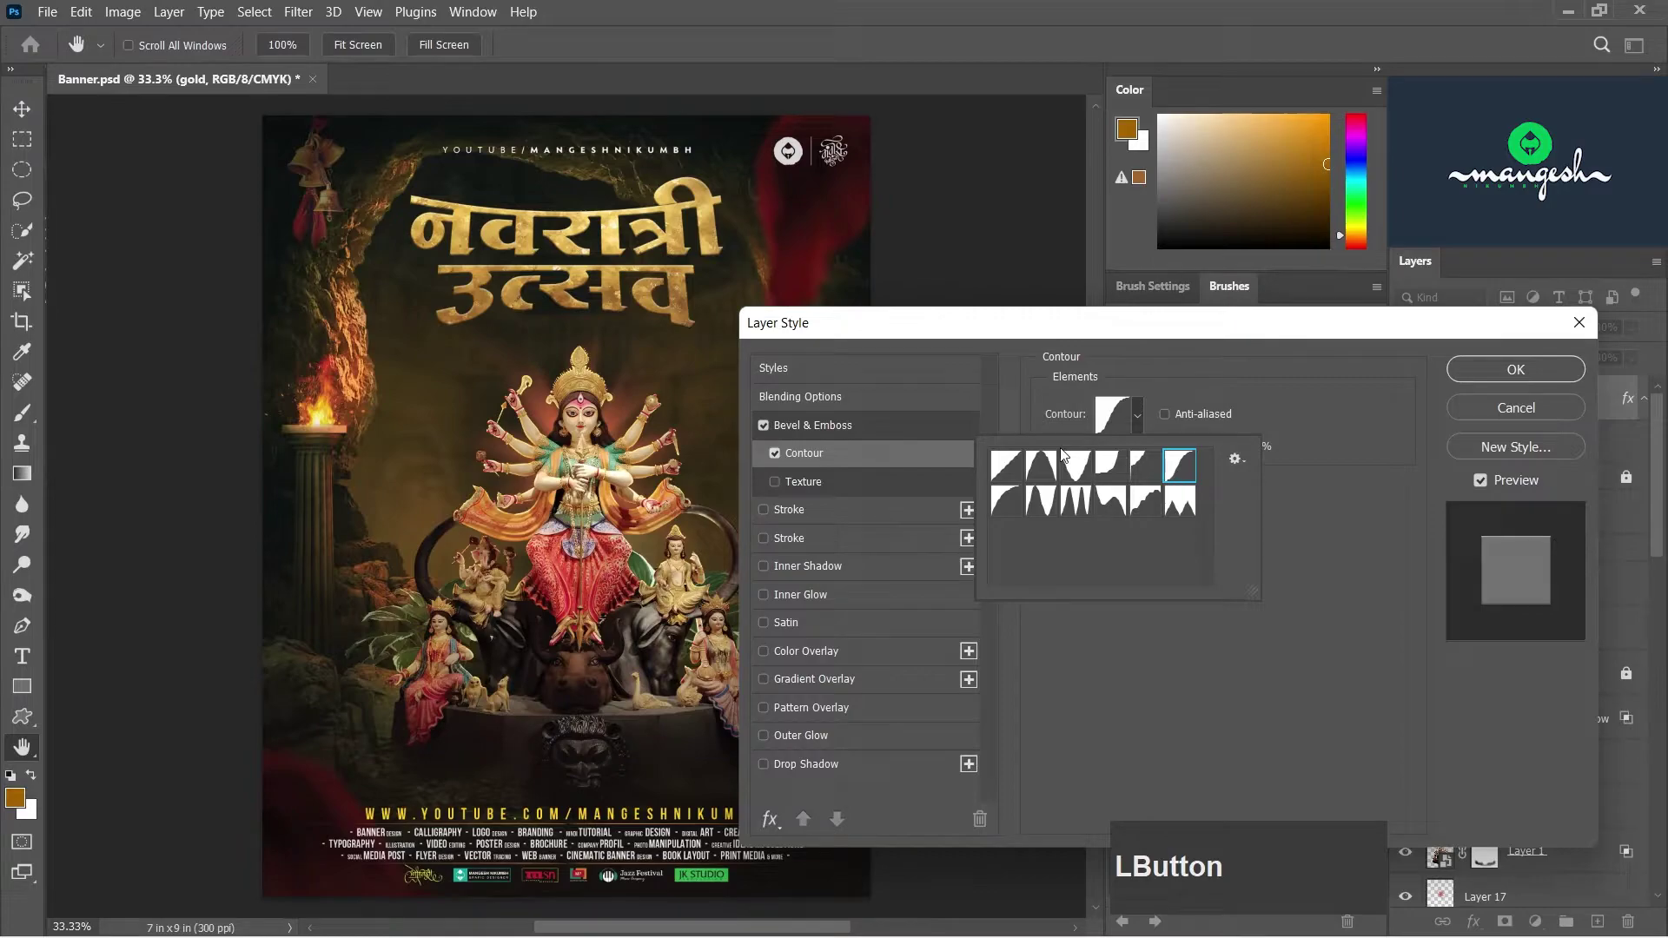
left_click(858, 441)
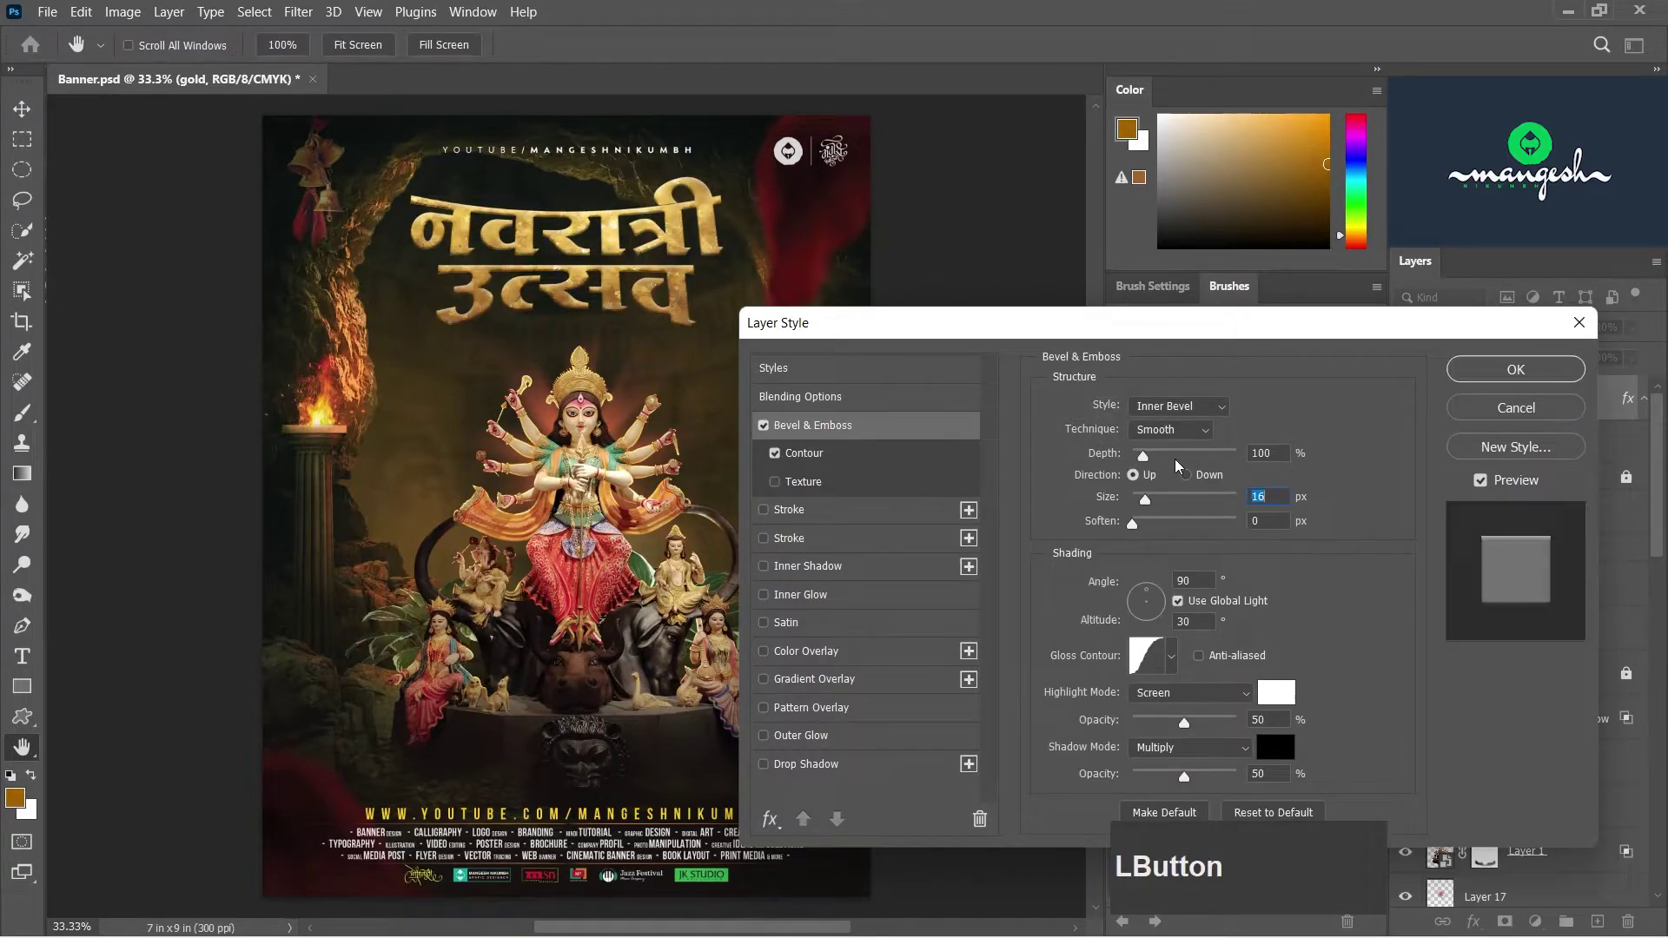
left_click(840, 487)
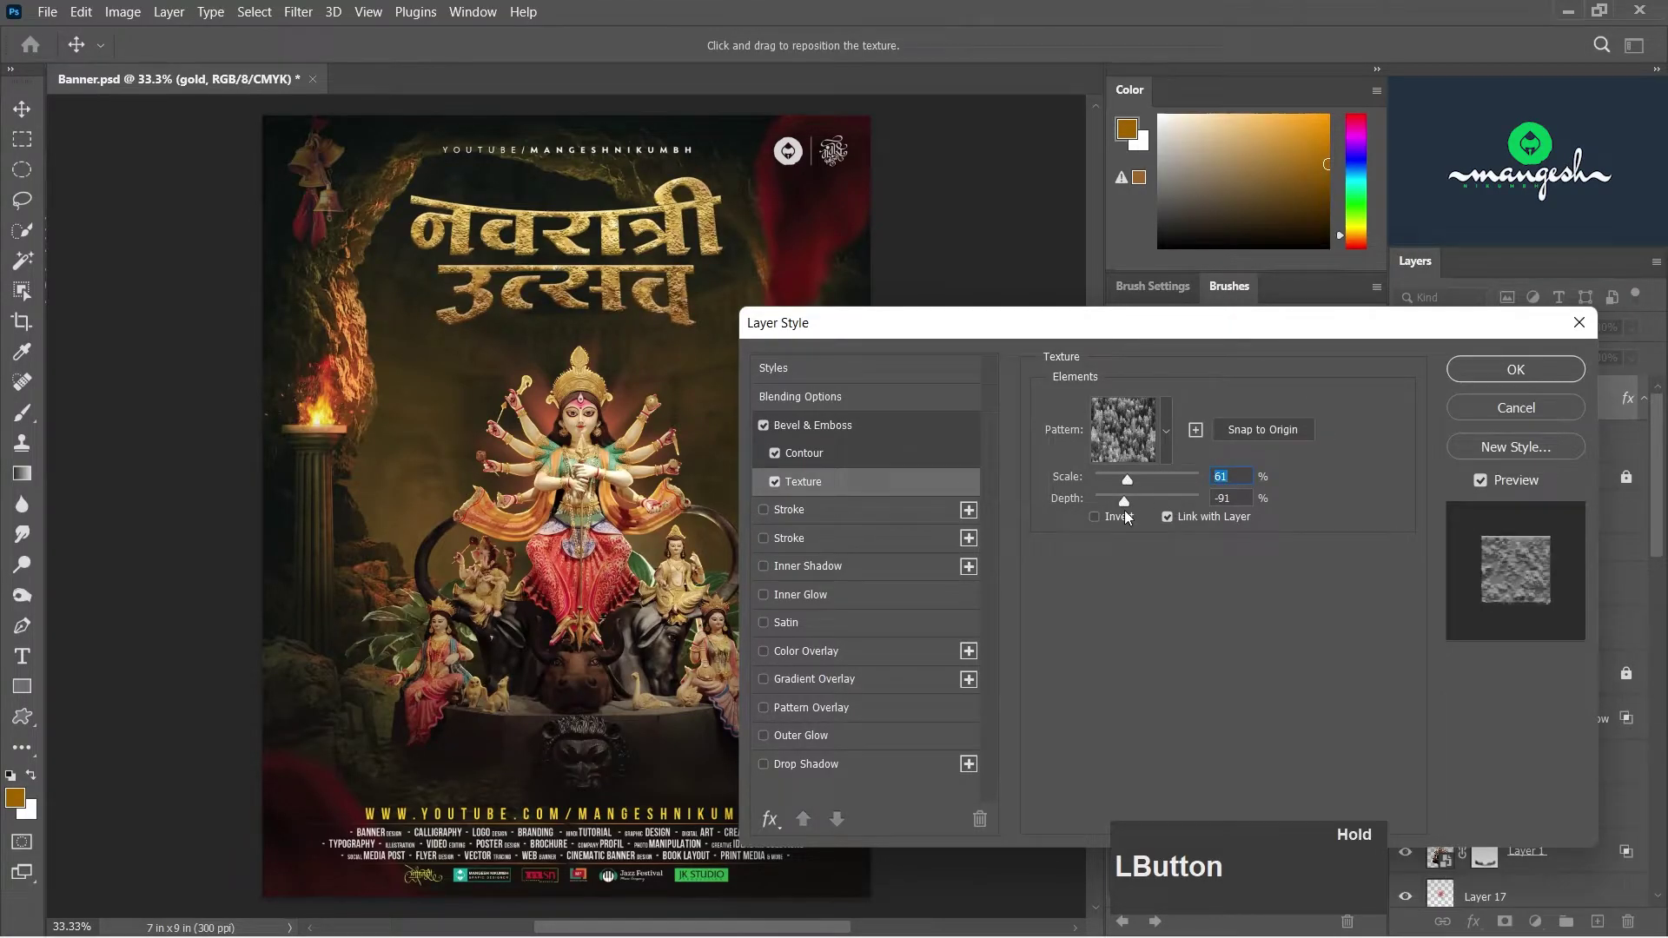
- Add a 5 px warm orange gradient Stroke outline at 95% to the title lettering
left_click(824, 521)
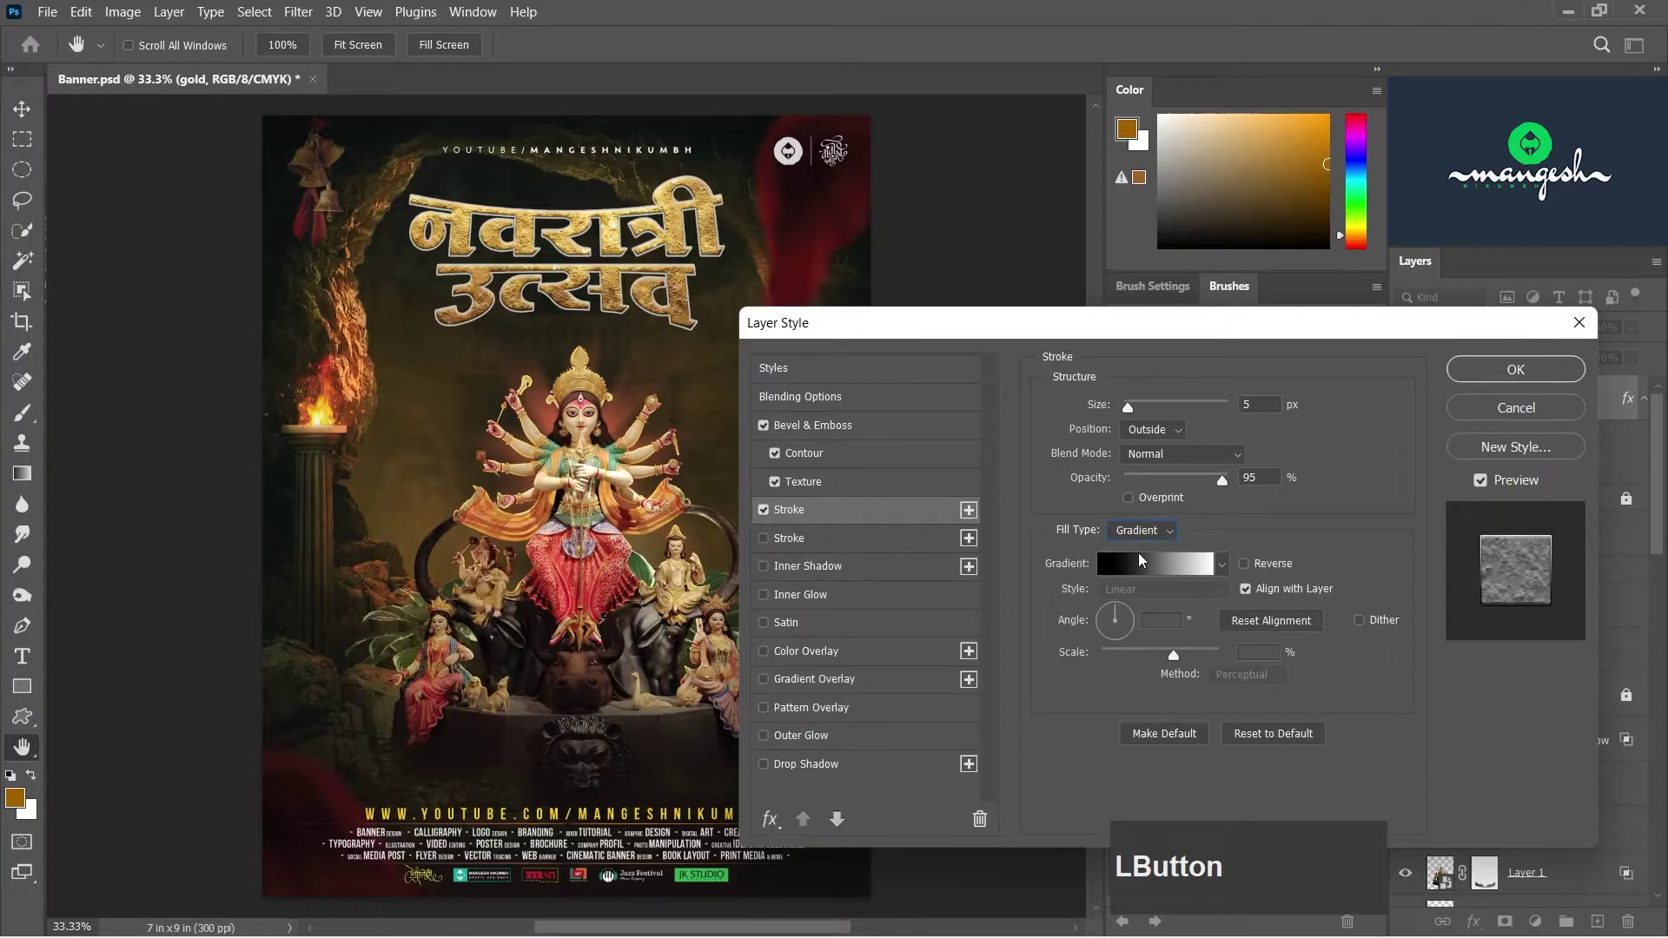
scroll("down", 3)
left_click(1050, 716)
scroll("down", 3)
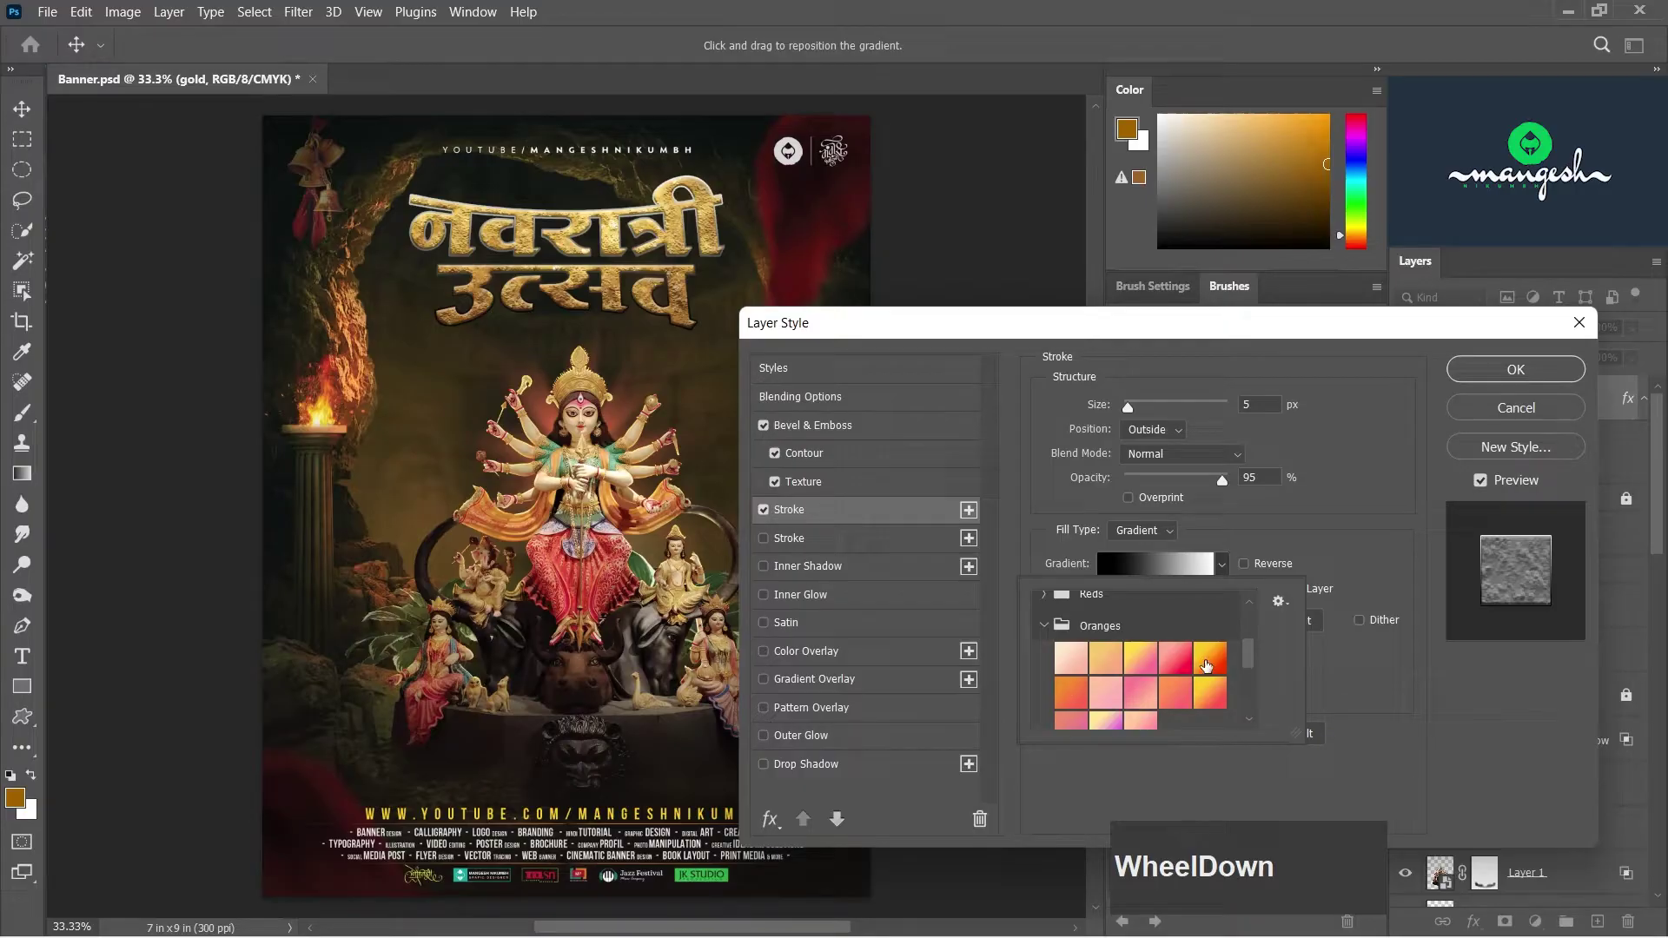
left_click(1210, 664)
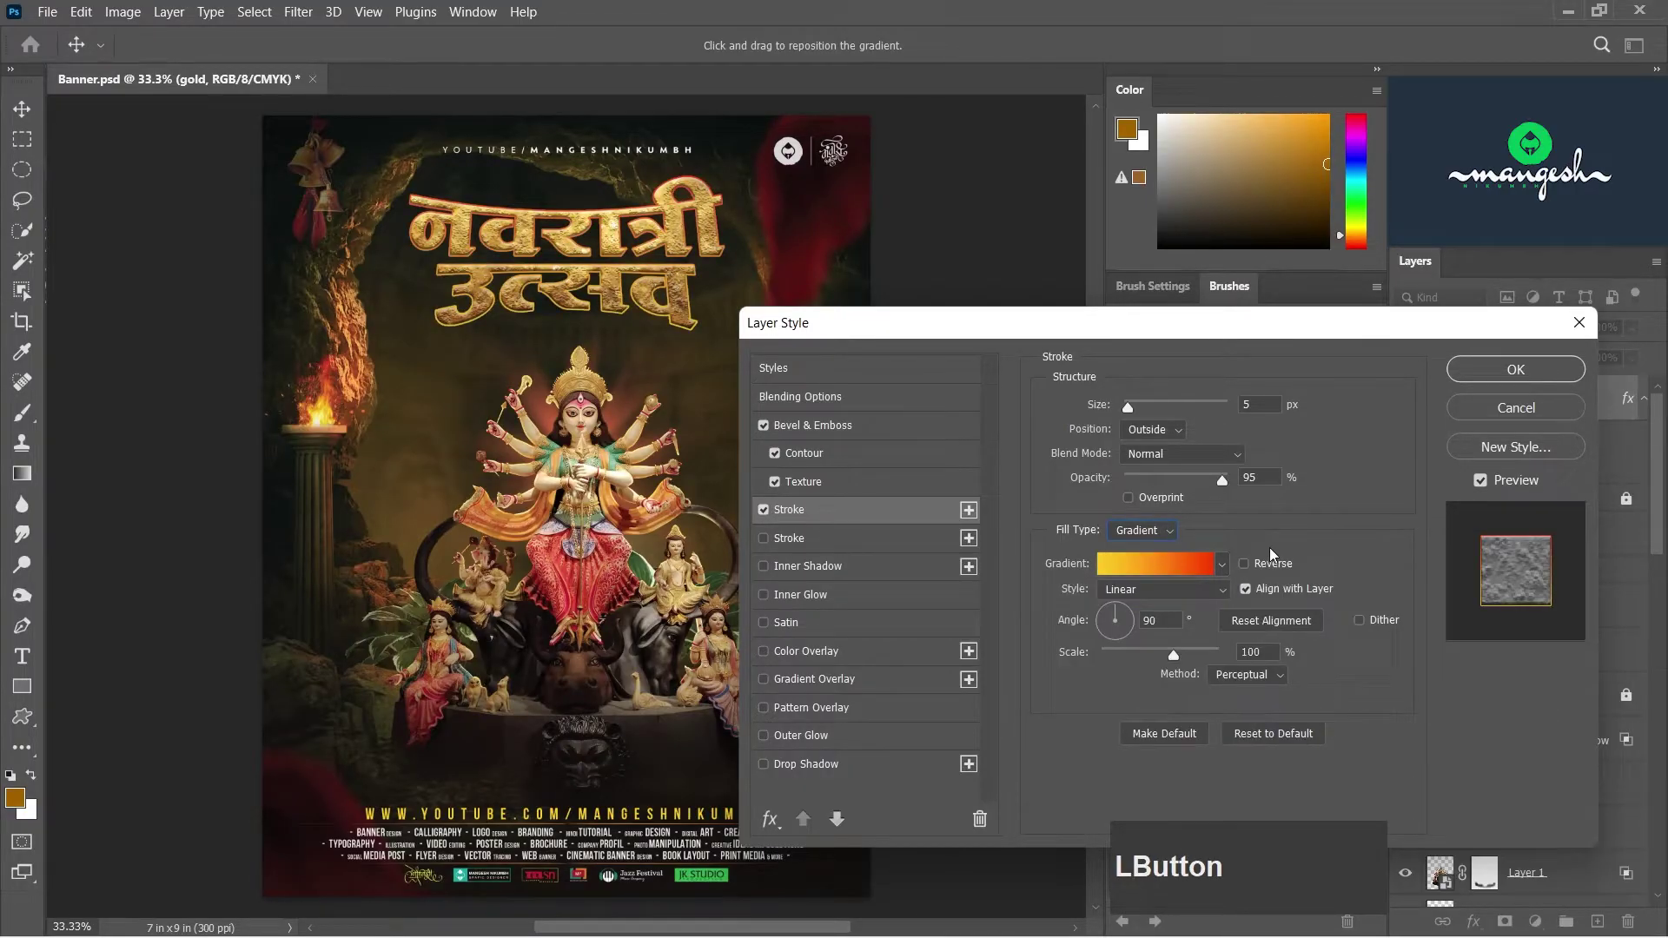
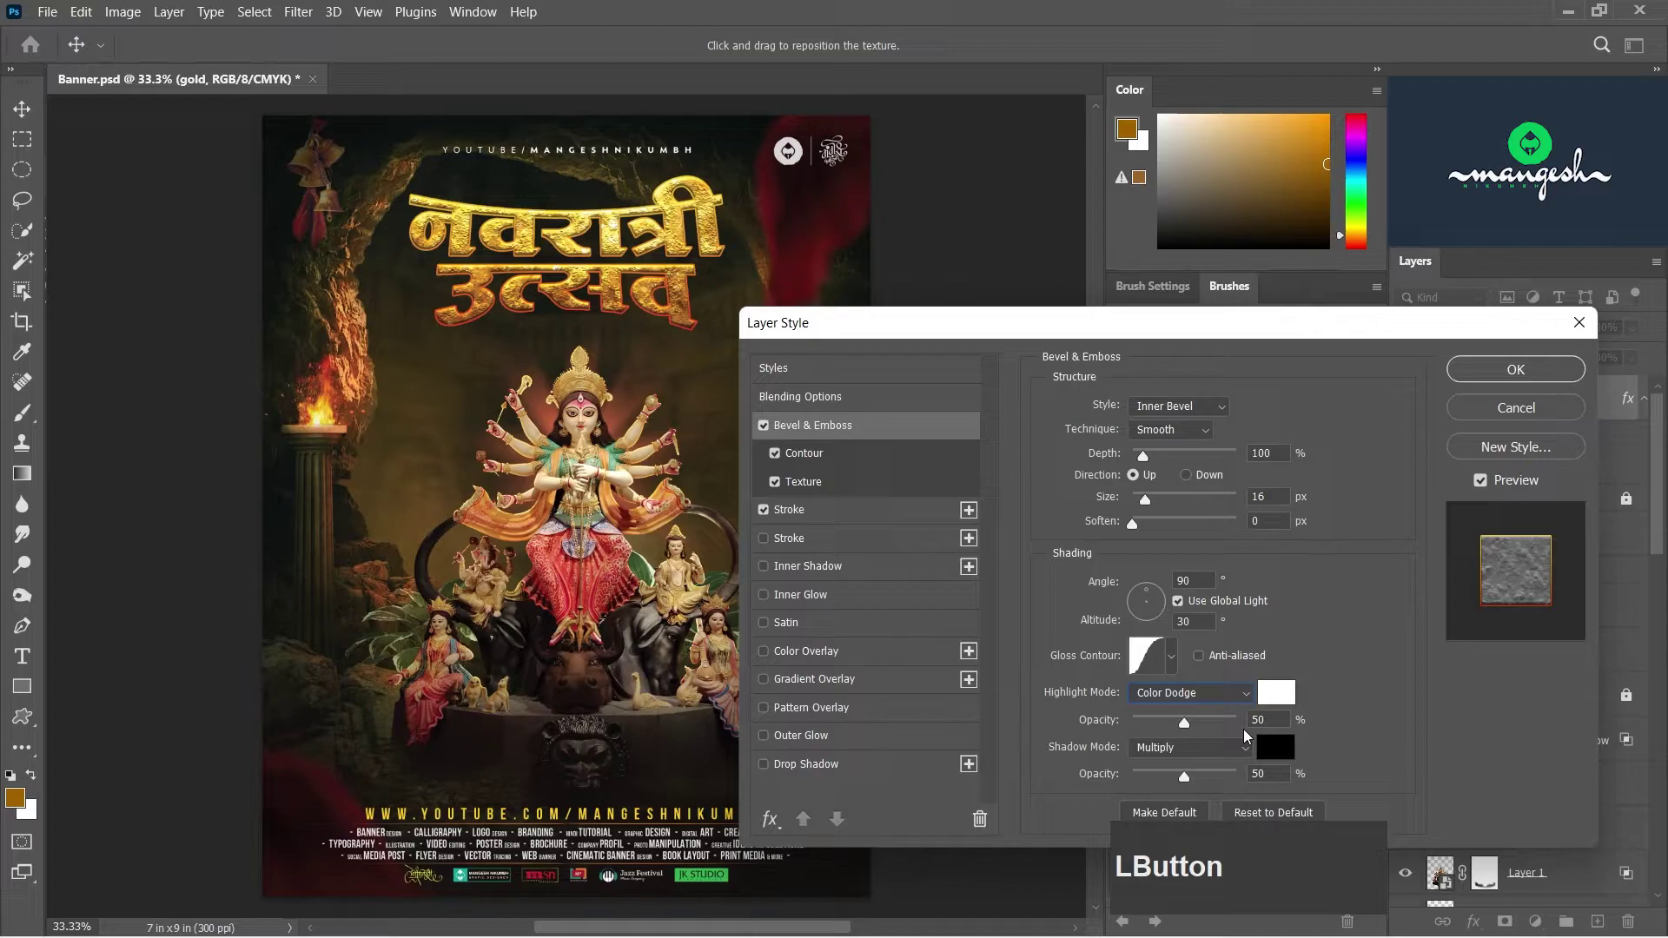
- Raise the Bevel highlight opacity to 75% and review its contour shape
left_click(1188, 735)
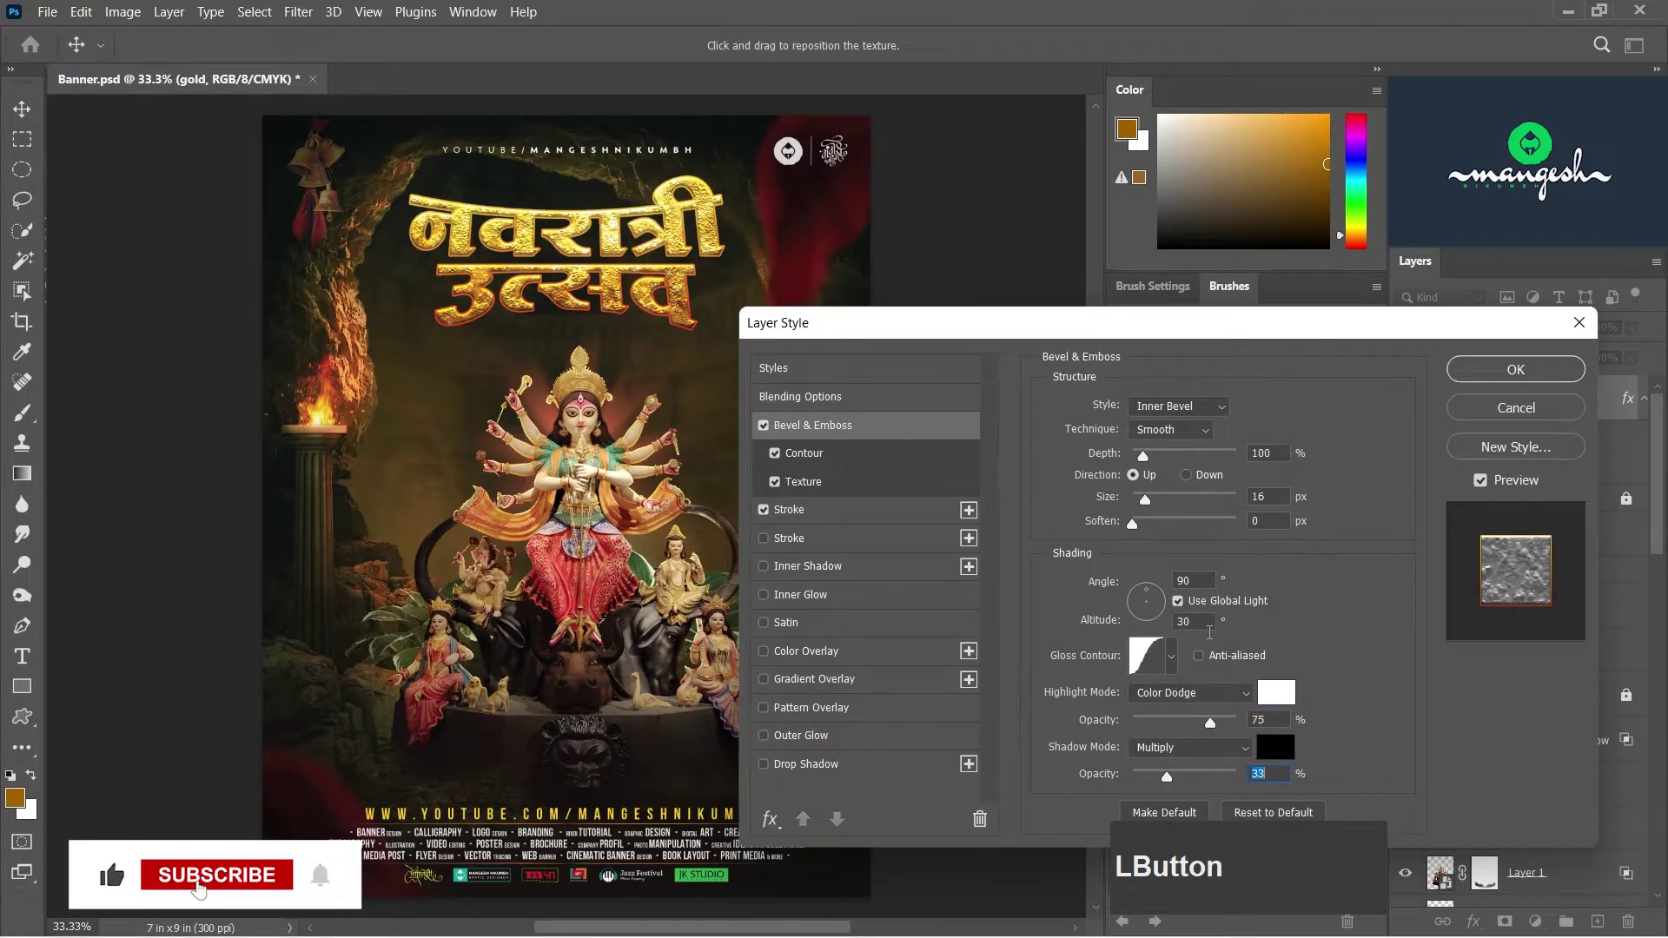
left_click(823, 462)
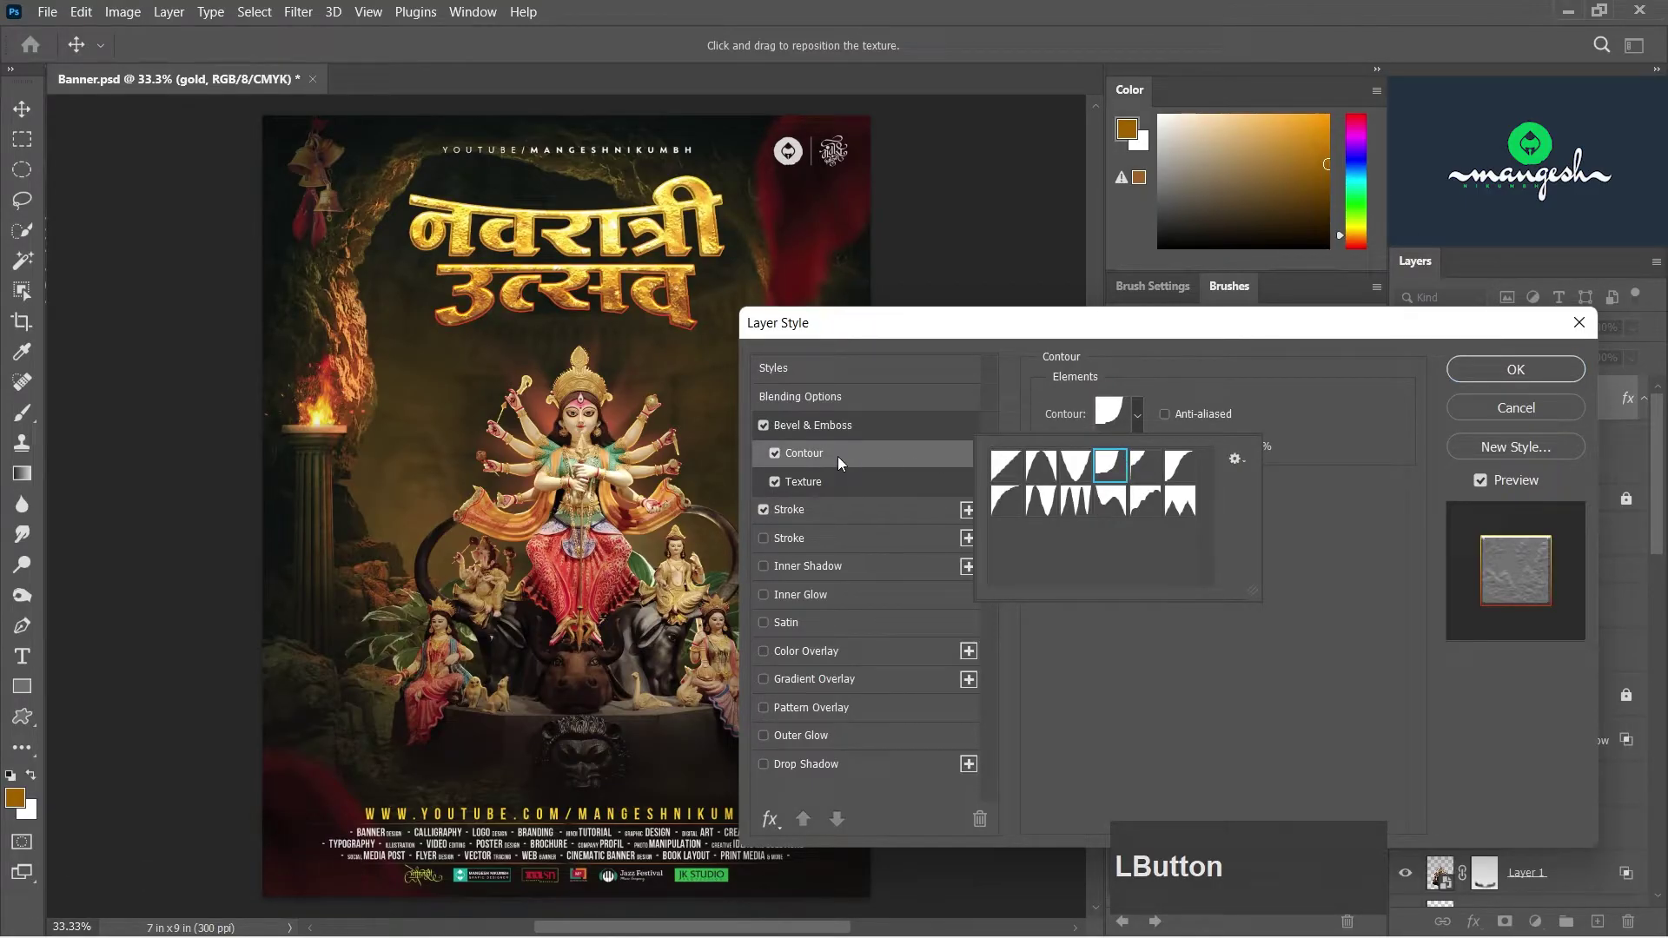
left_click(1344, 478)
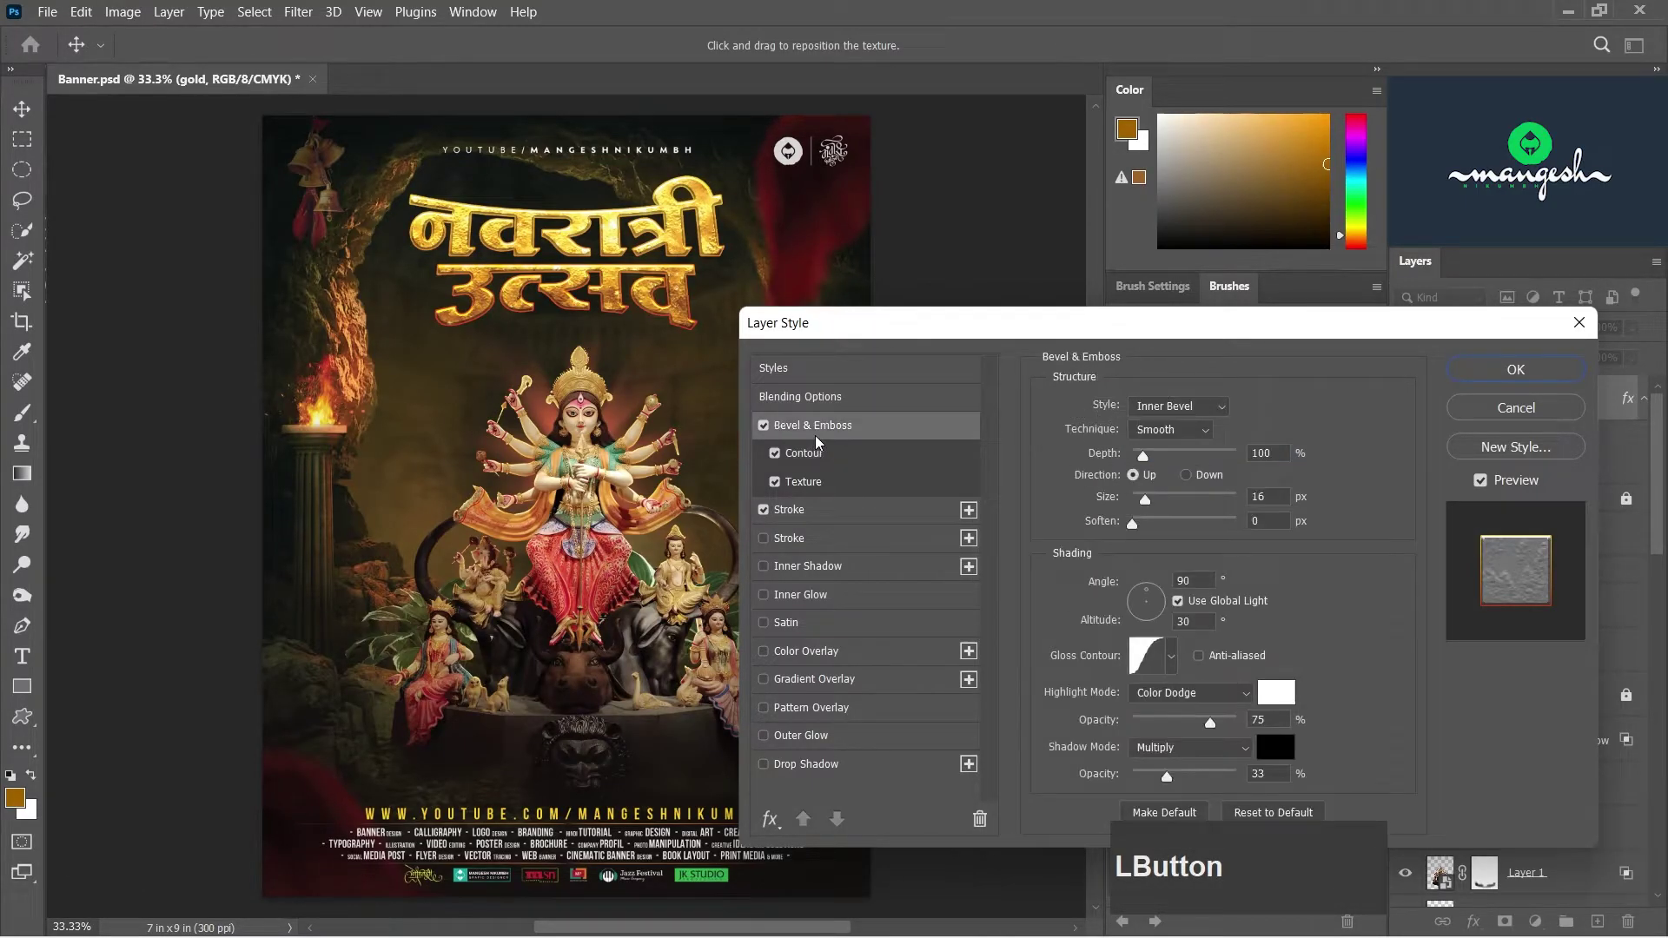
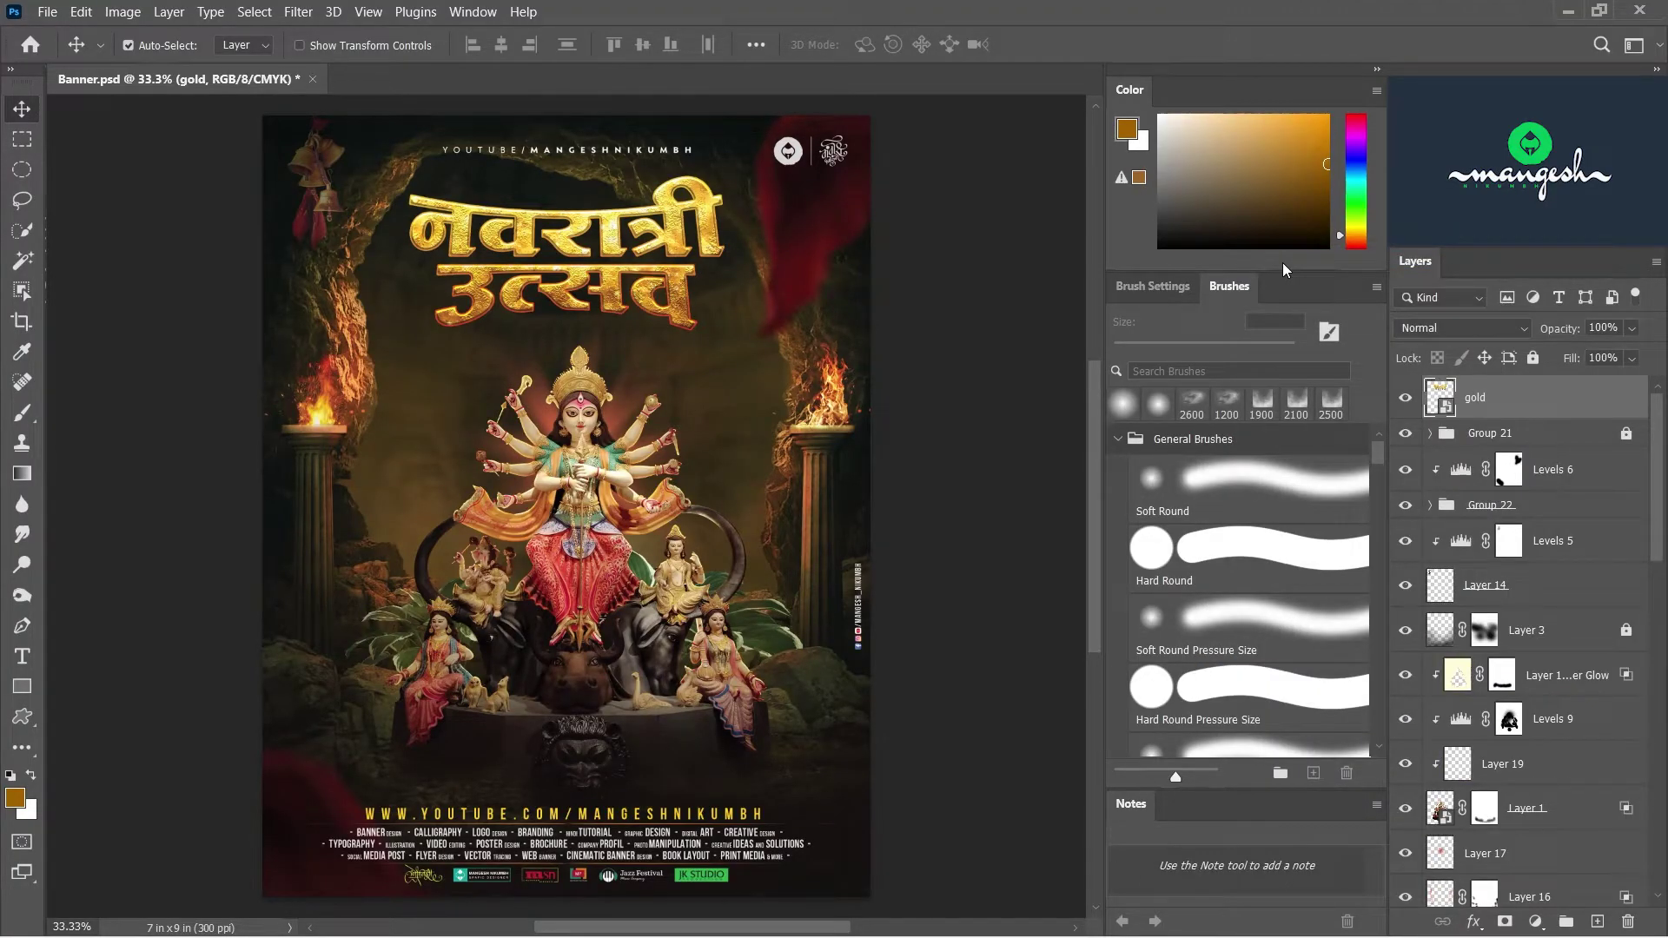
- Apply a Camera Raw grade with higher texture, clarity and contrast to the gold title
left_click(1413, 402)
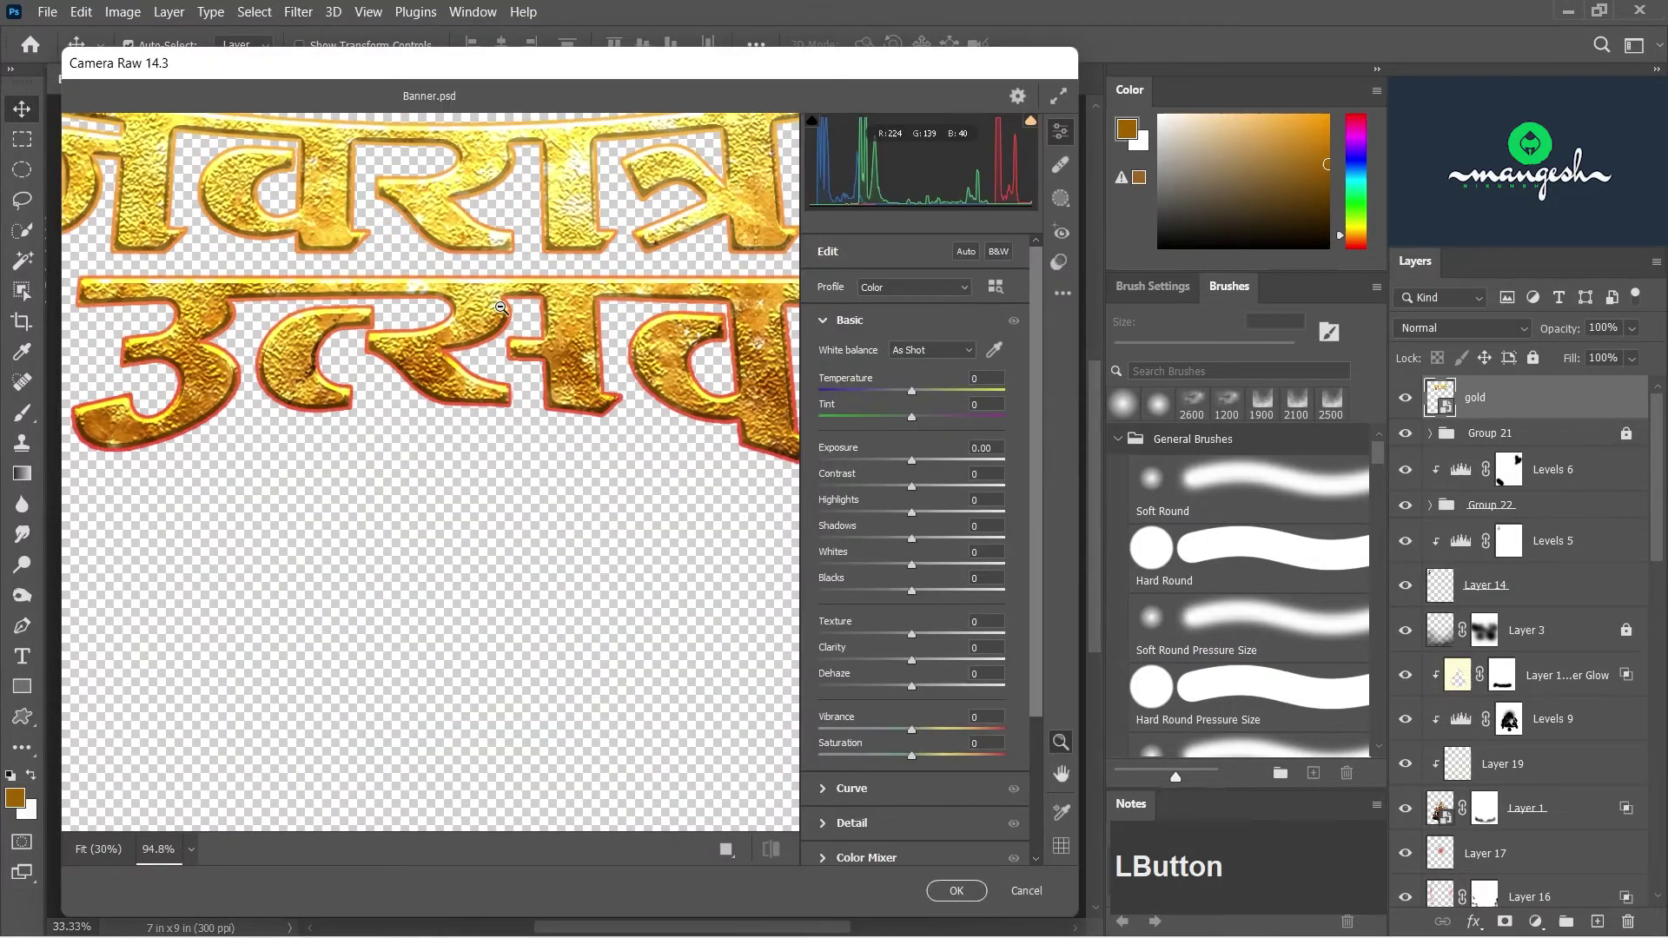
left_click(921, 664)
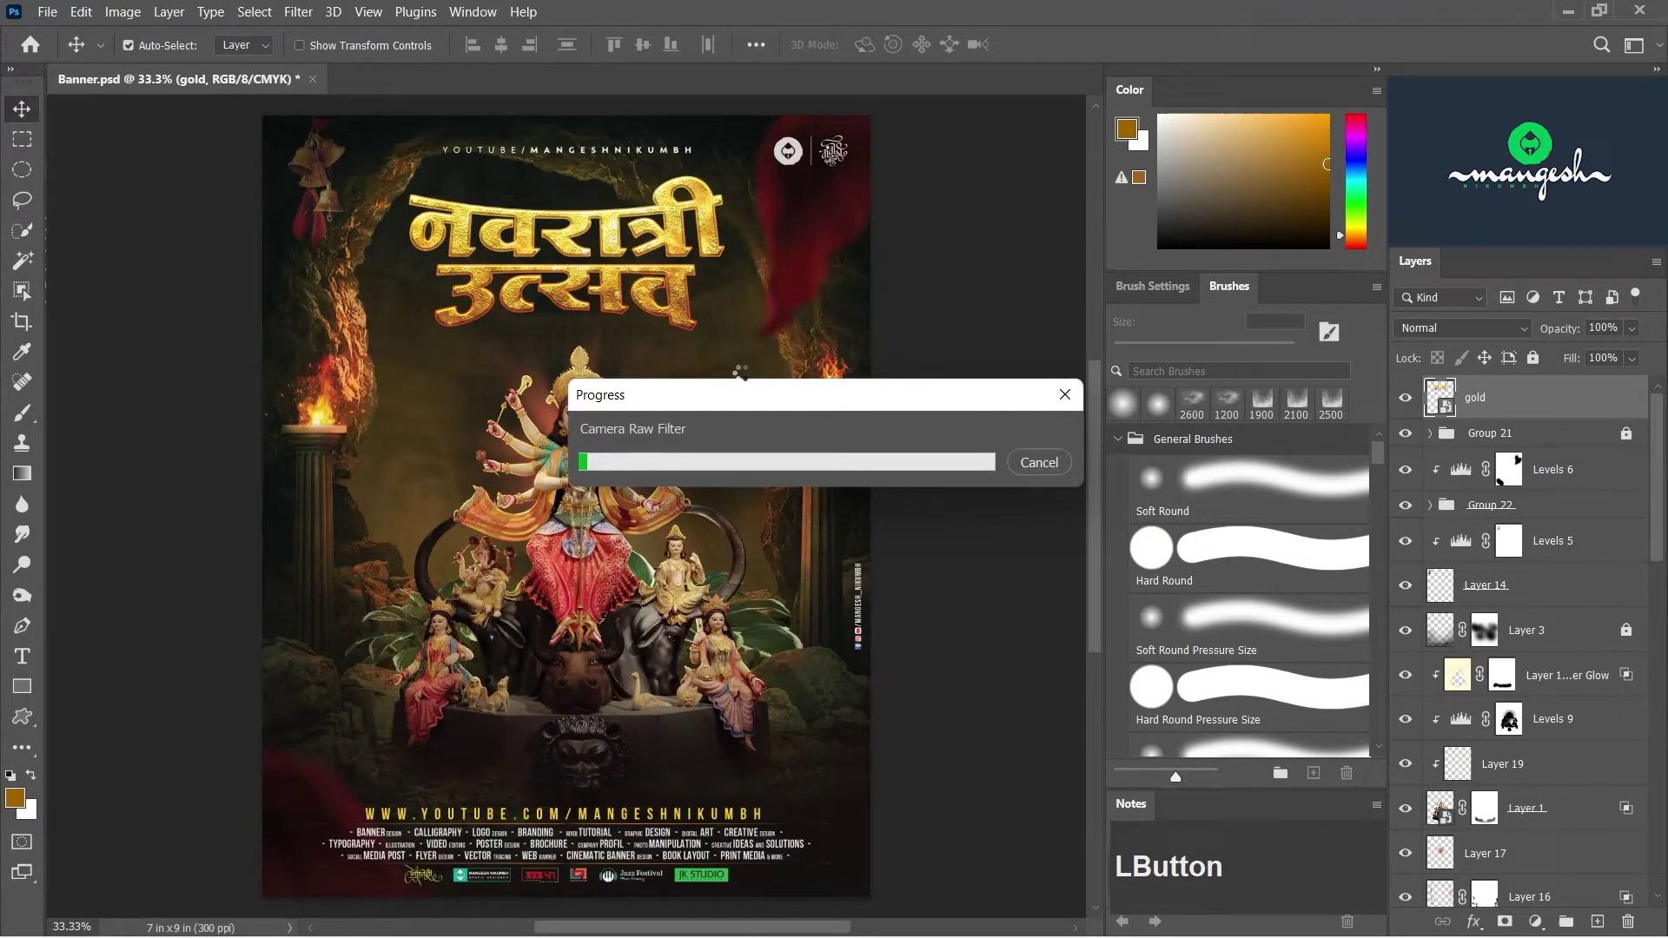
key("ctrl+=")
key("space")
- Select the idol photo layer, zoom to its lower half and save the banner
left_click(974, 598)
key("space")
key("ctrl+=")
key("ctrl+s")
- Add a new layer above the idol photo and fill it with 50% gray
key("s")
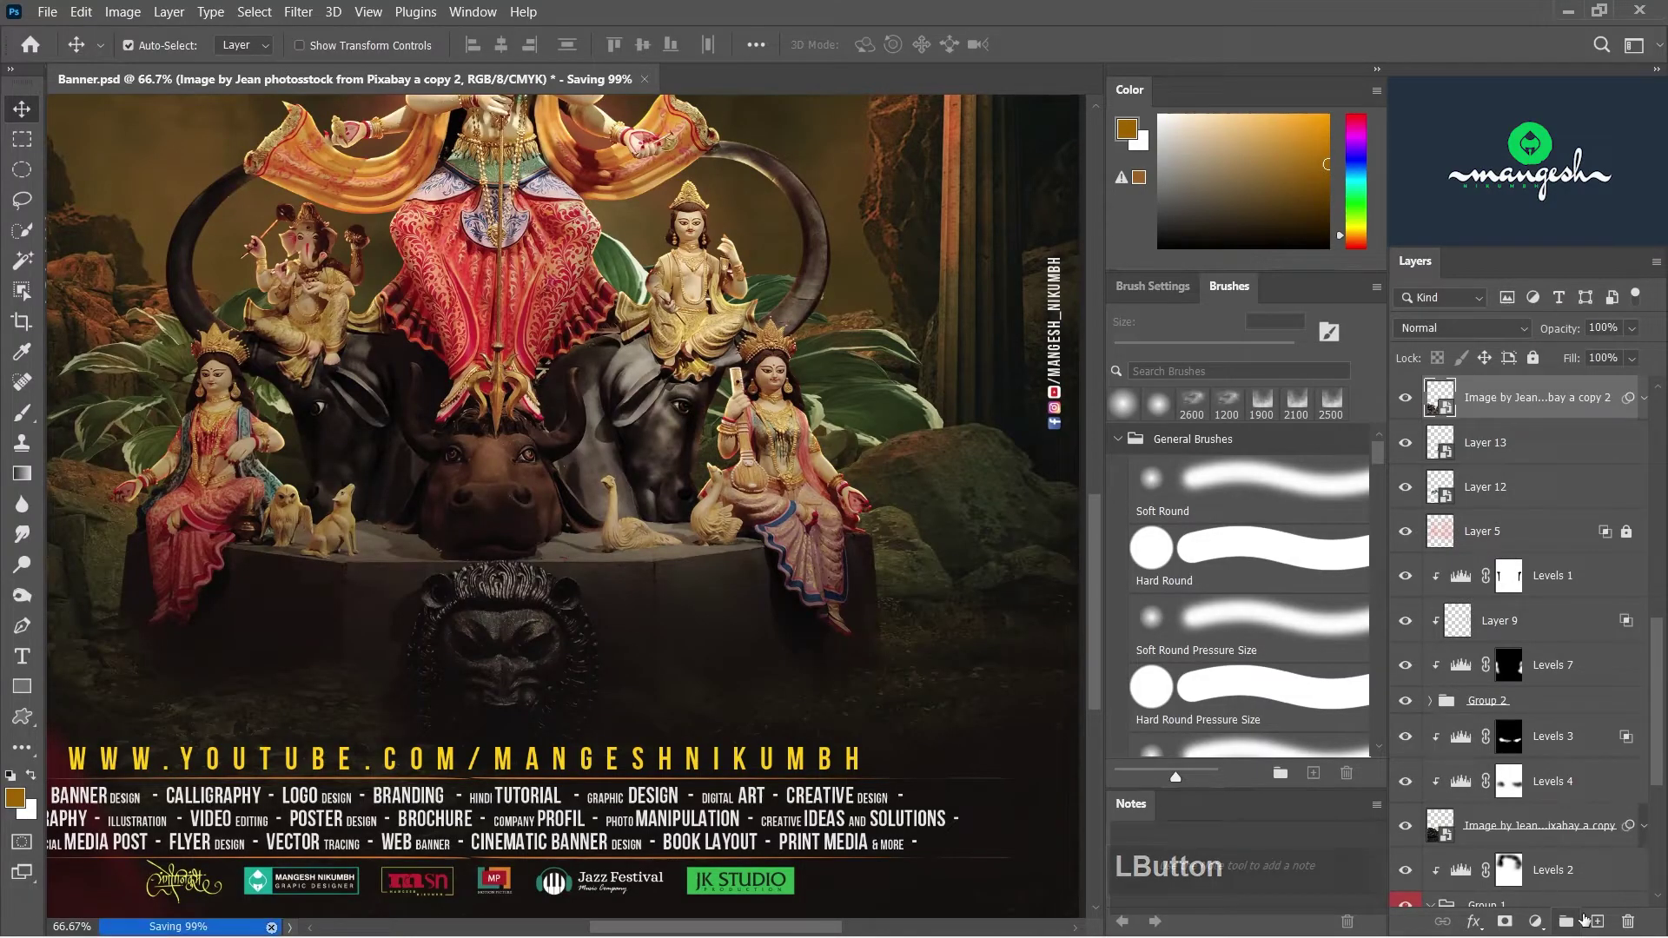
left_click(1602, 925)
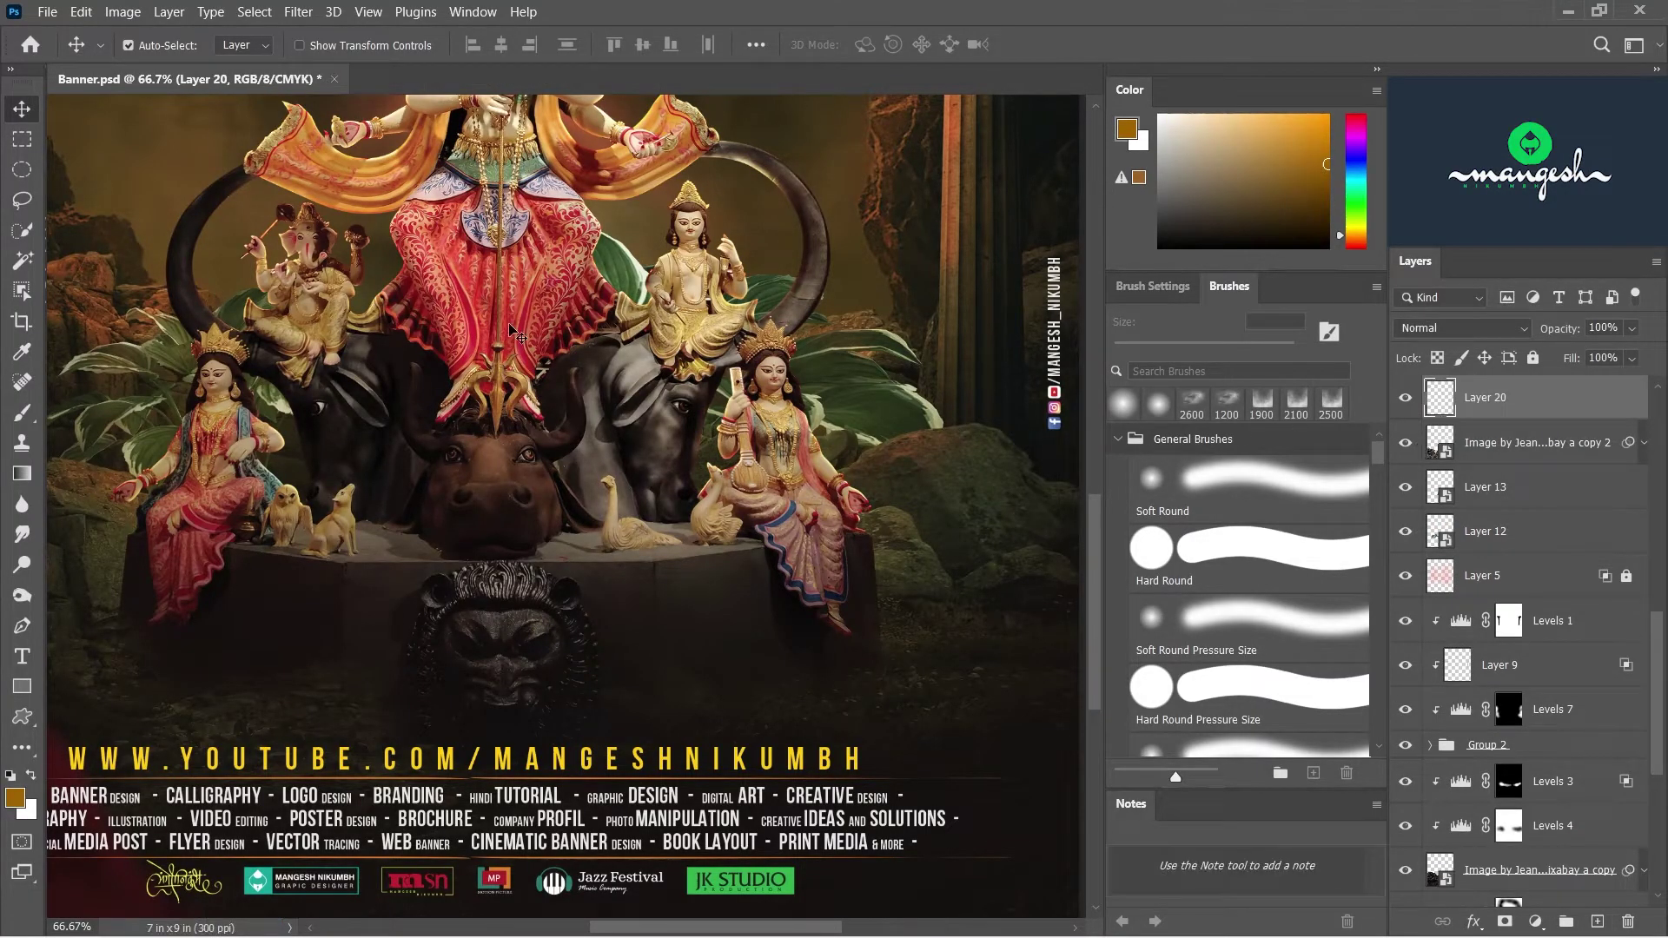
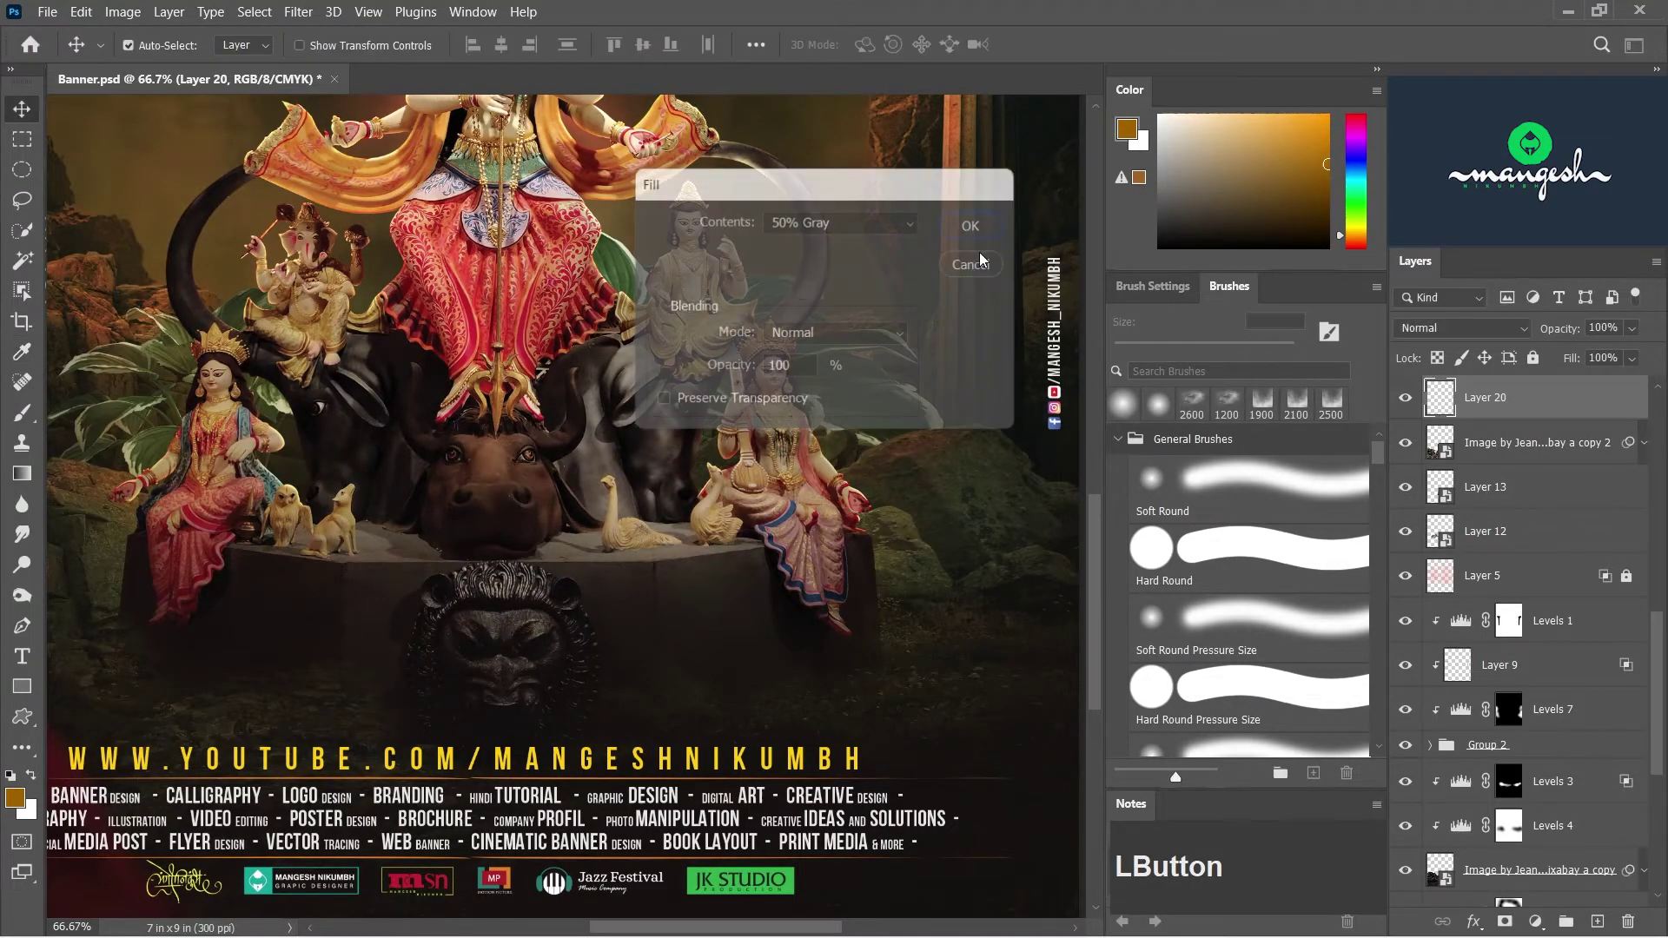
right_click(1526, 412)
left_click(1338, 444)
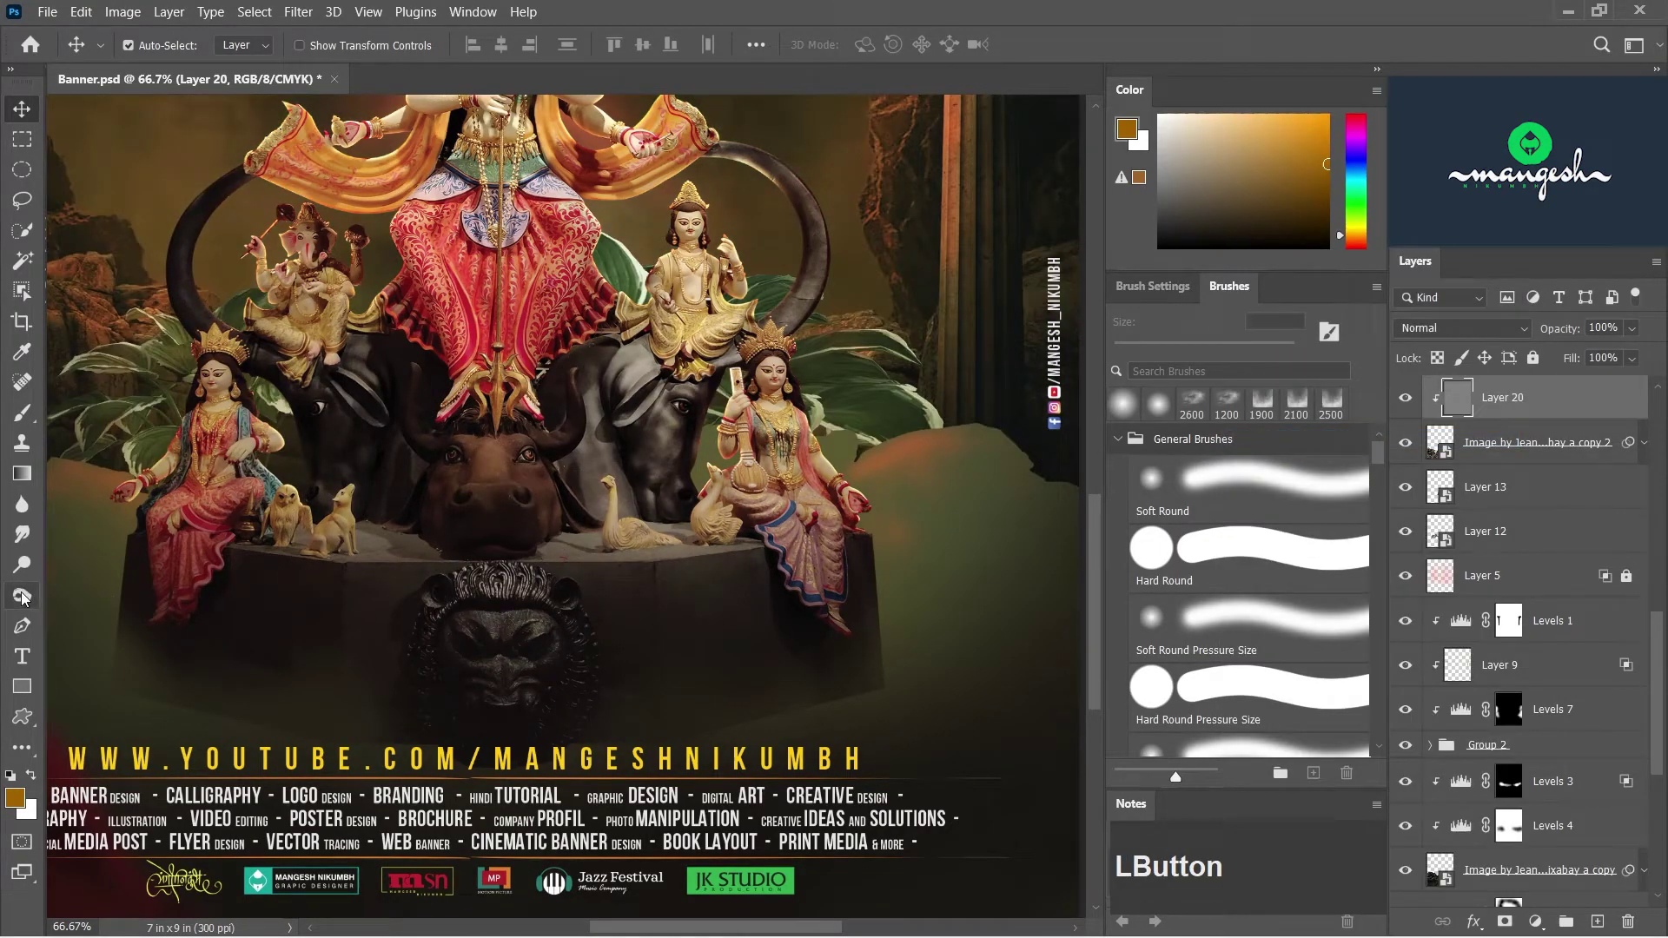
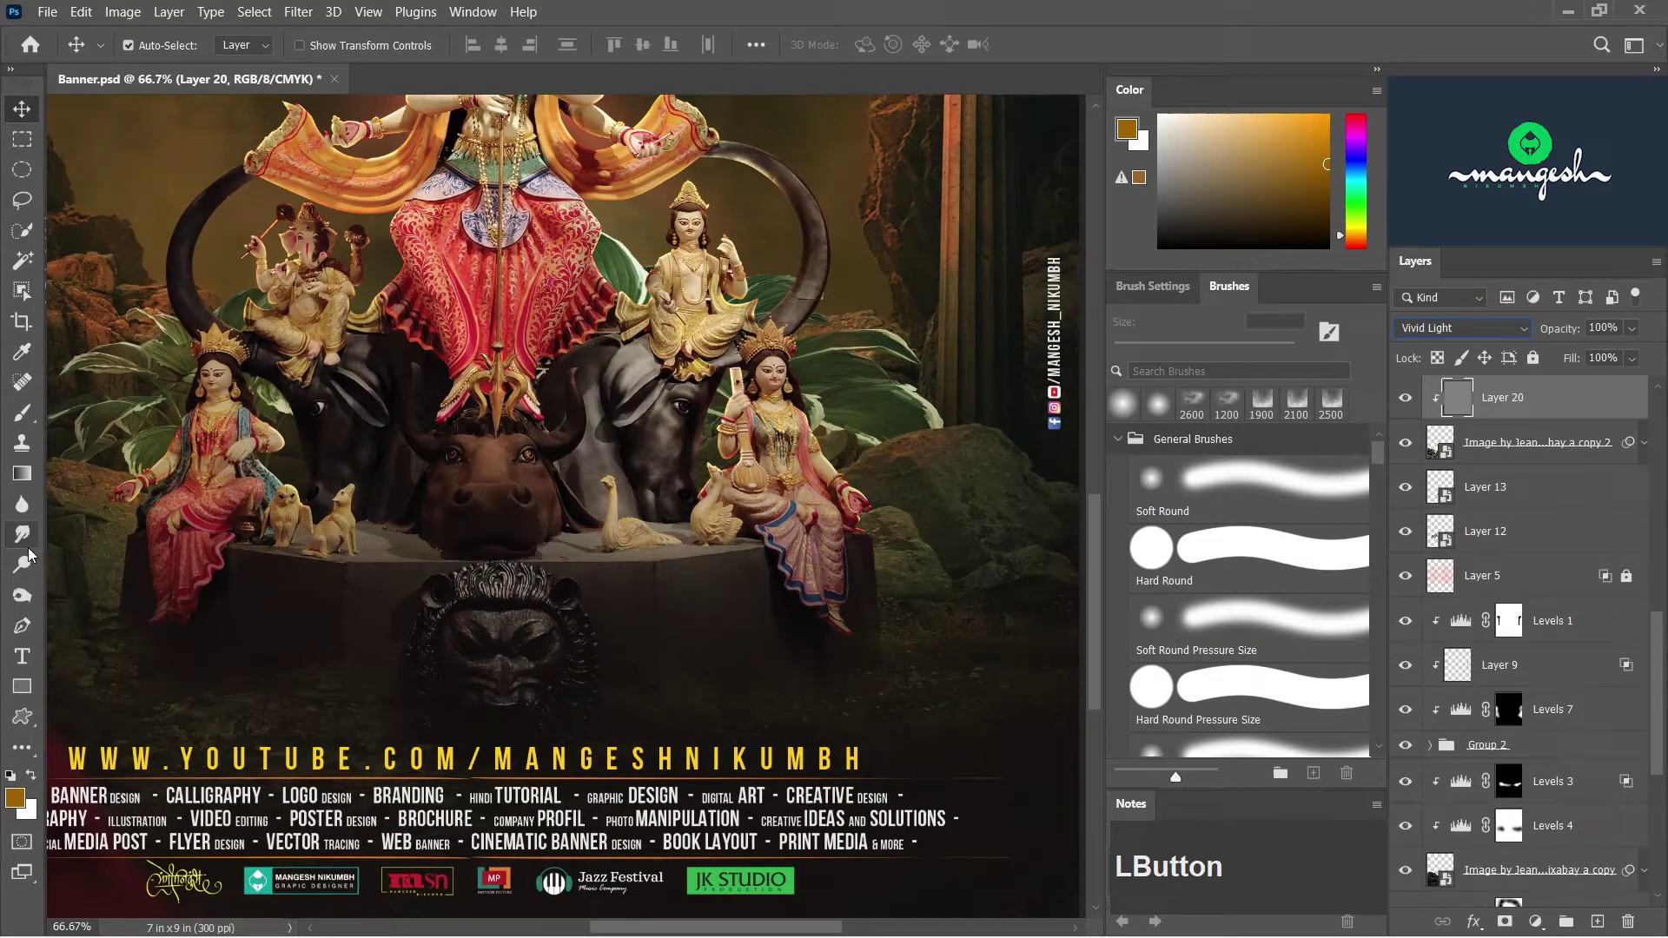
- Dodge-paint the gray layer, lower it to 55% opacity and toggle it to compare
left_click(30, 571)
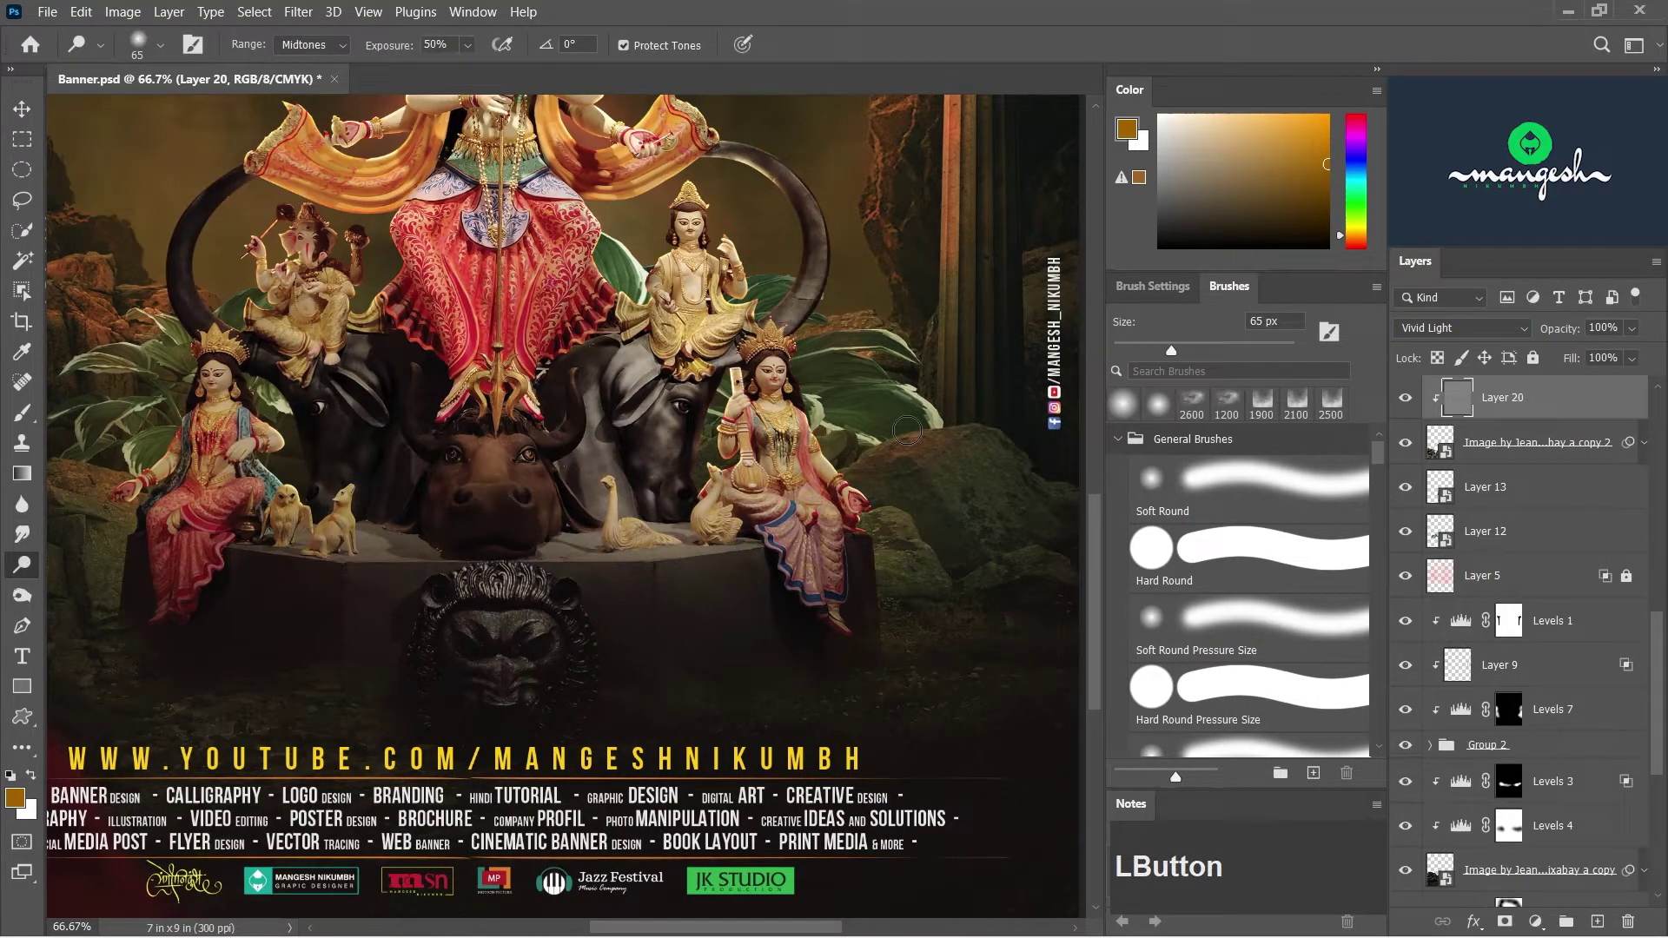
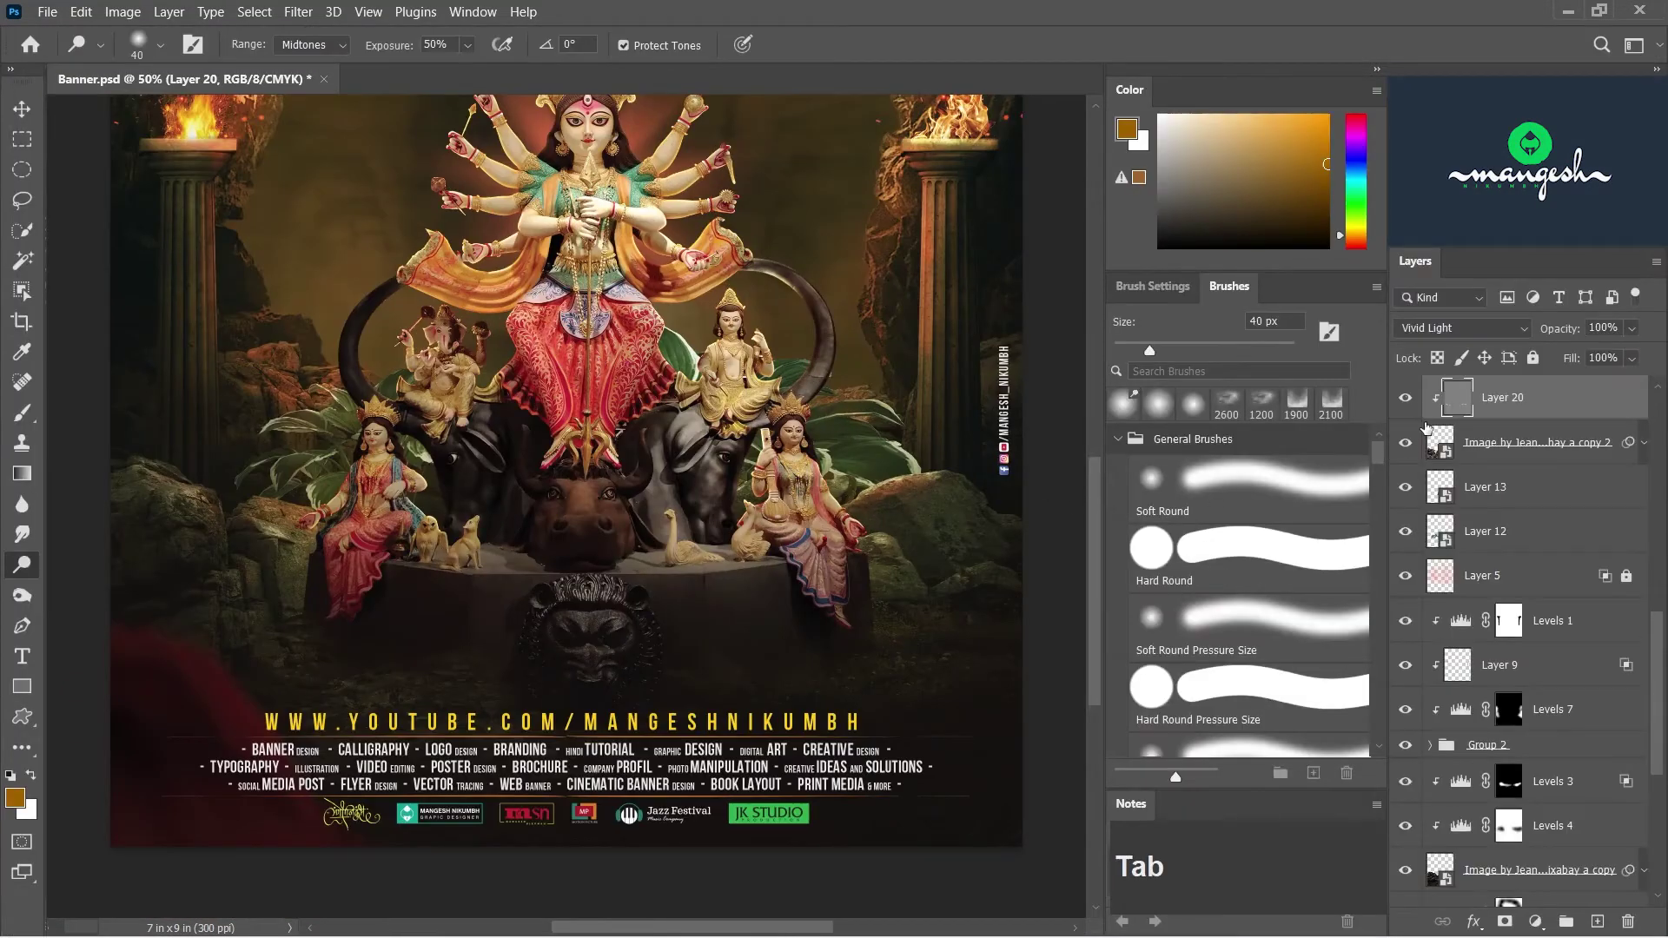
left_click(1405, 405)
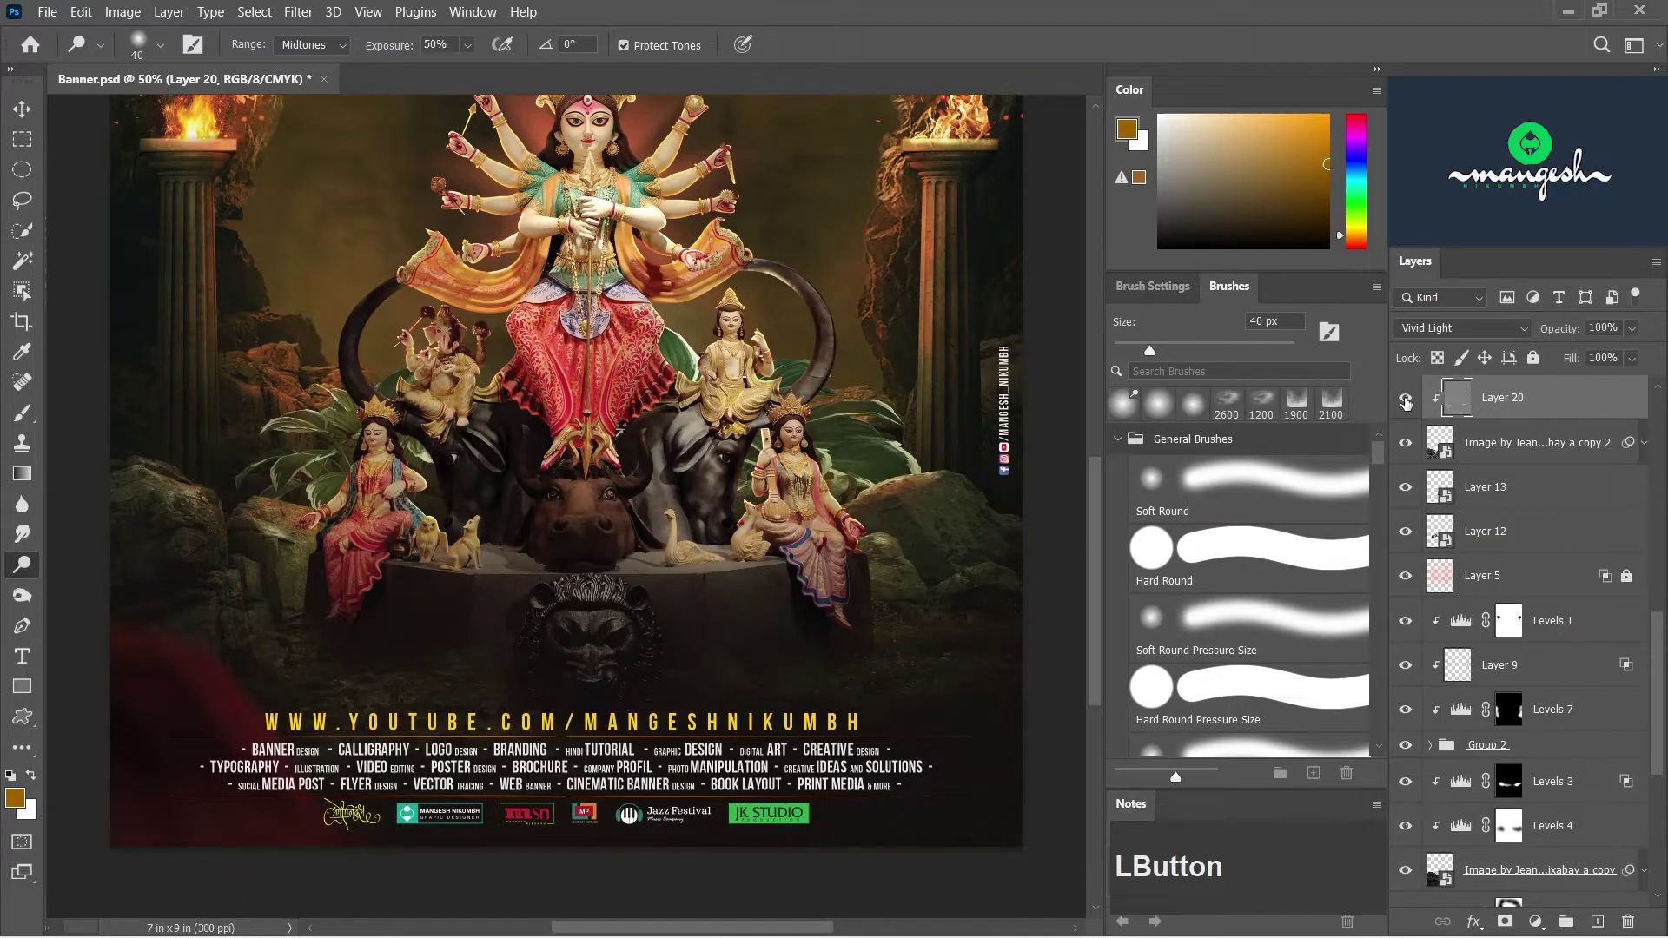
left_click(1636, 337)
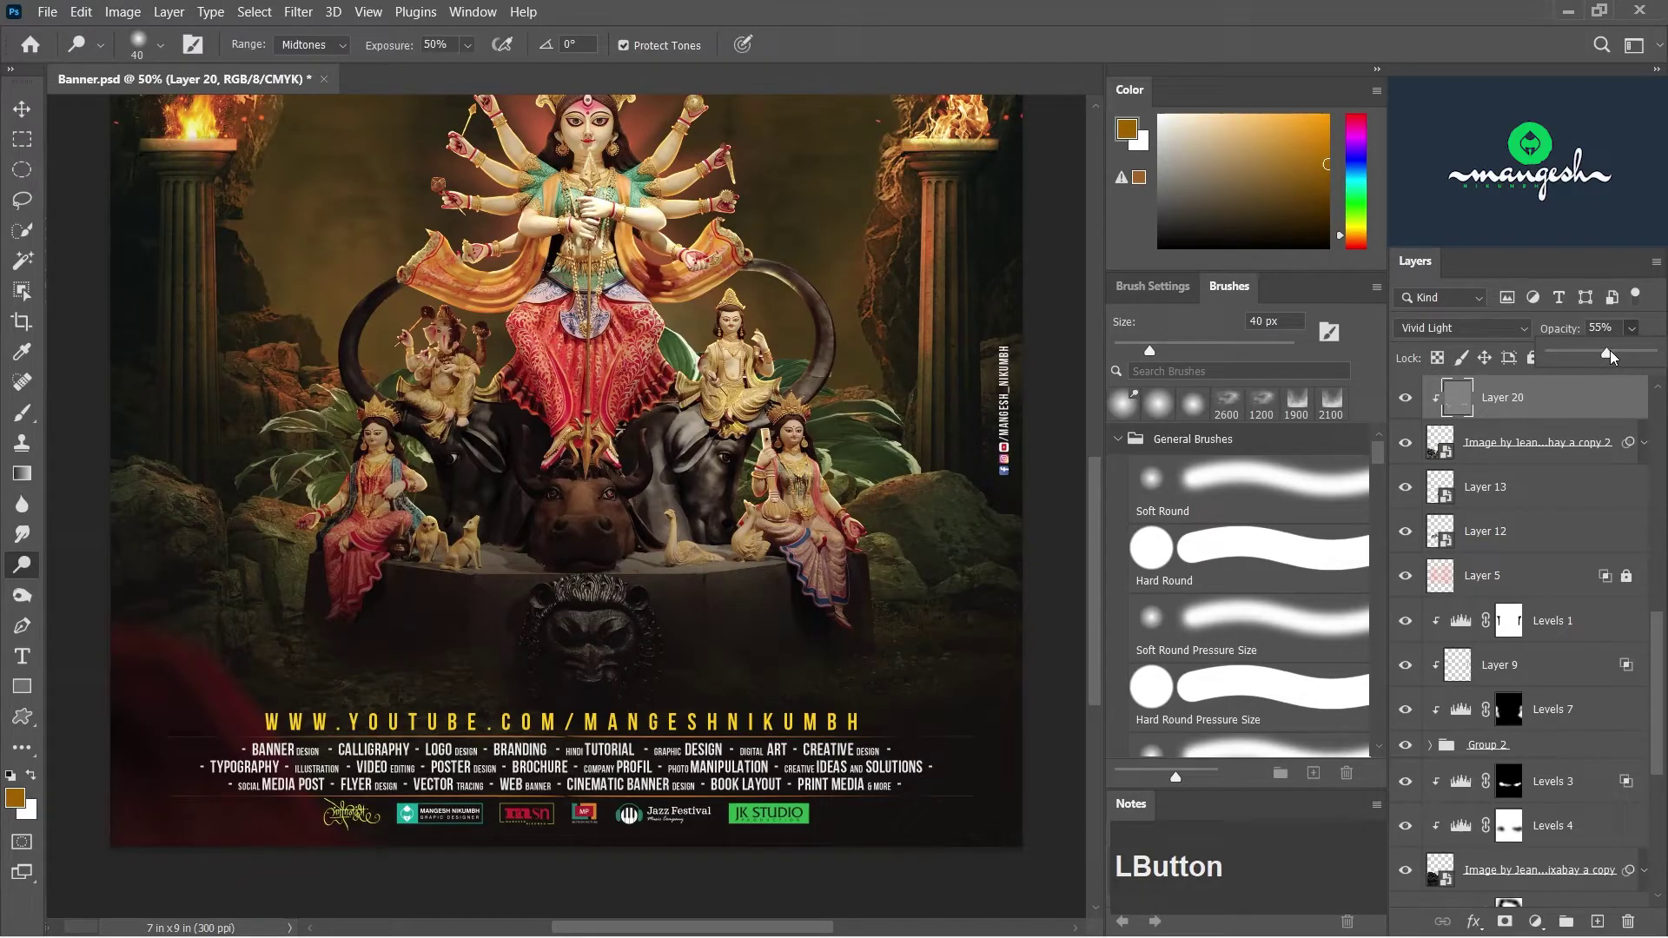
left_click(1407, 405)
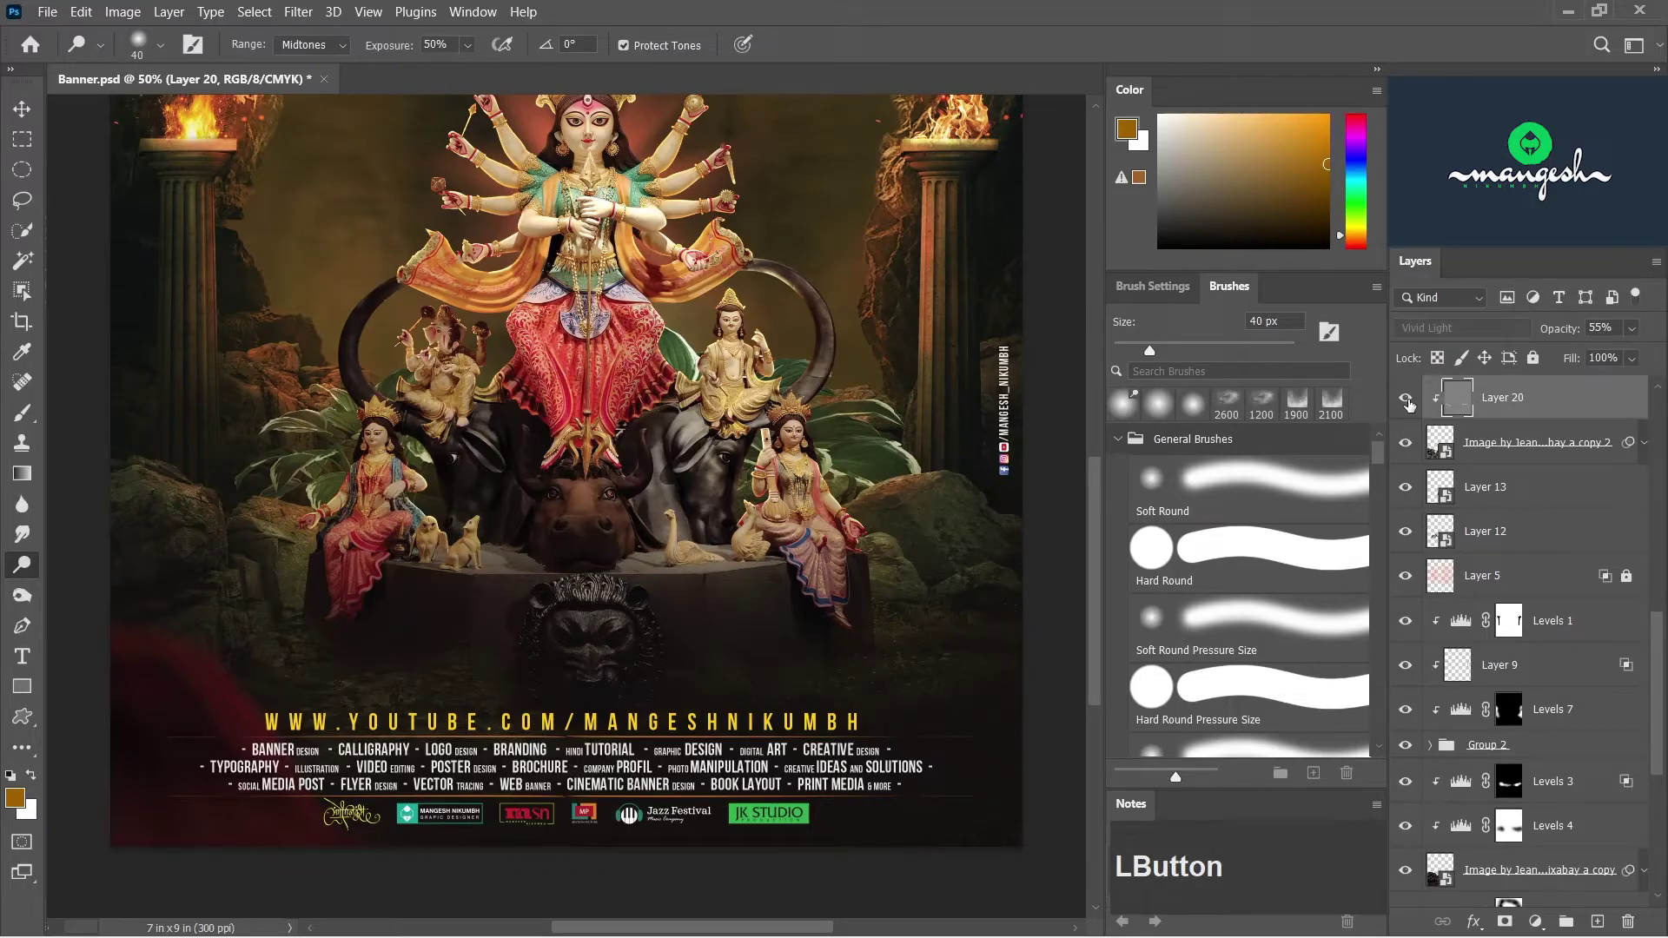
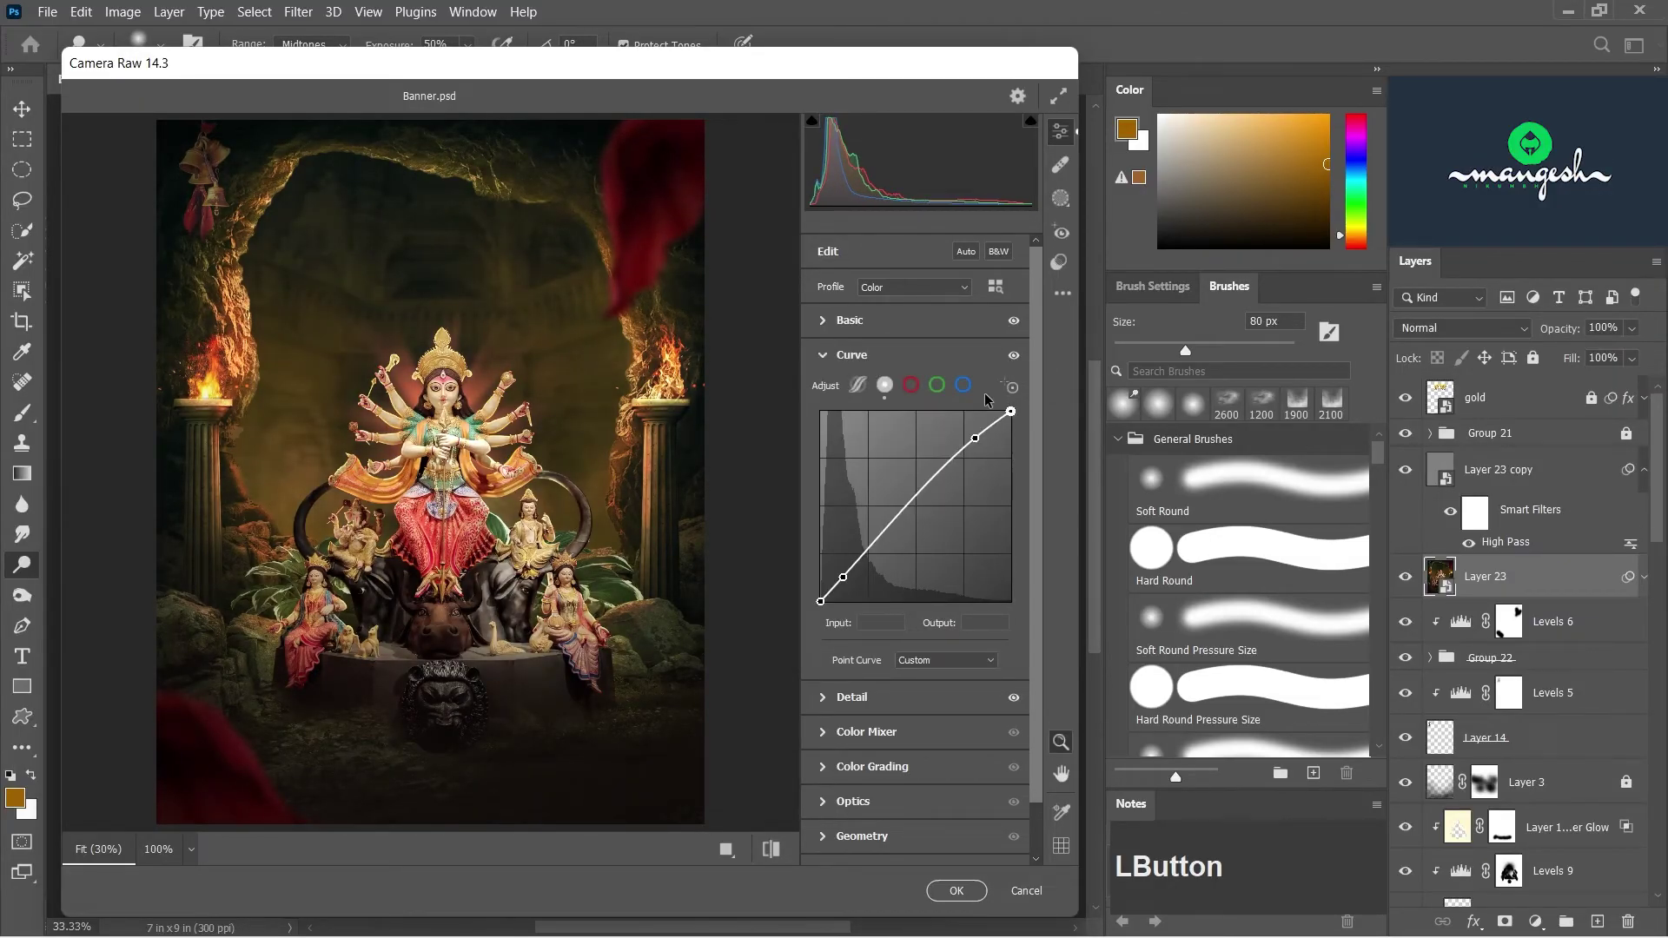
- Grade the merged banner in Camera Raw with a contrast curve and richer red, orange and green saturation
left_click(1048, 411)
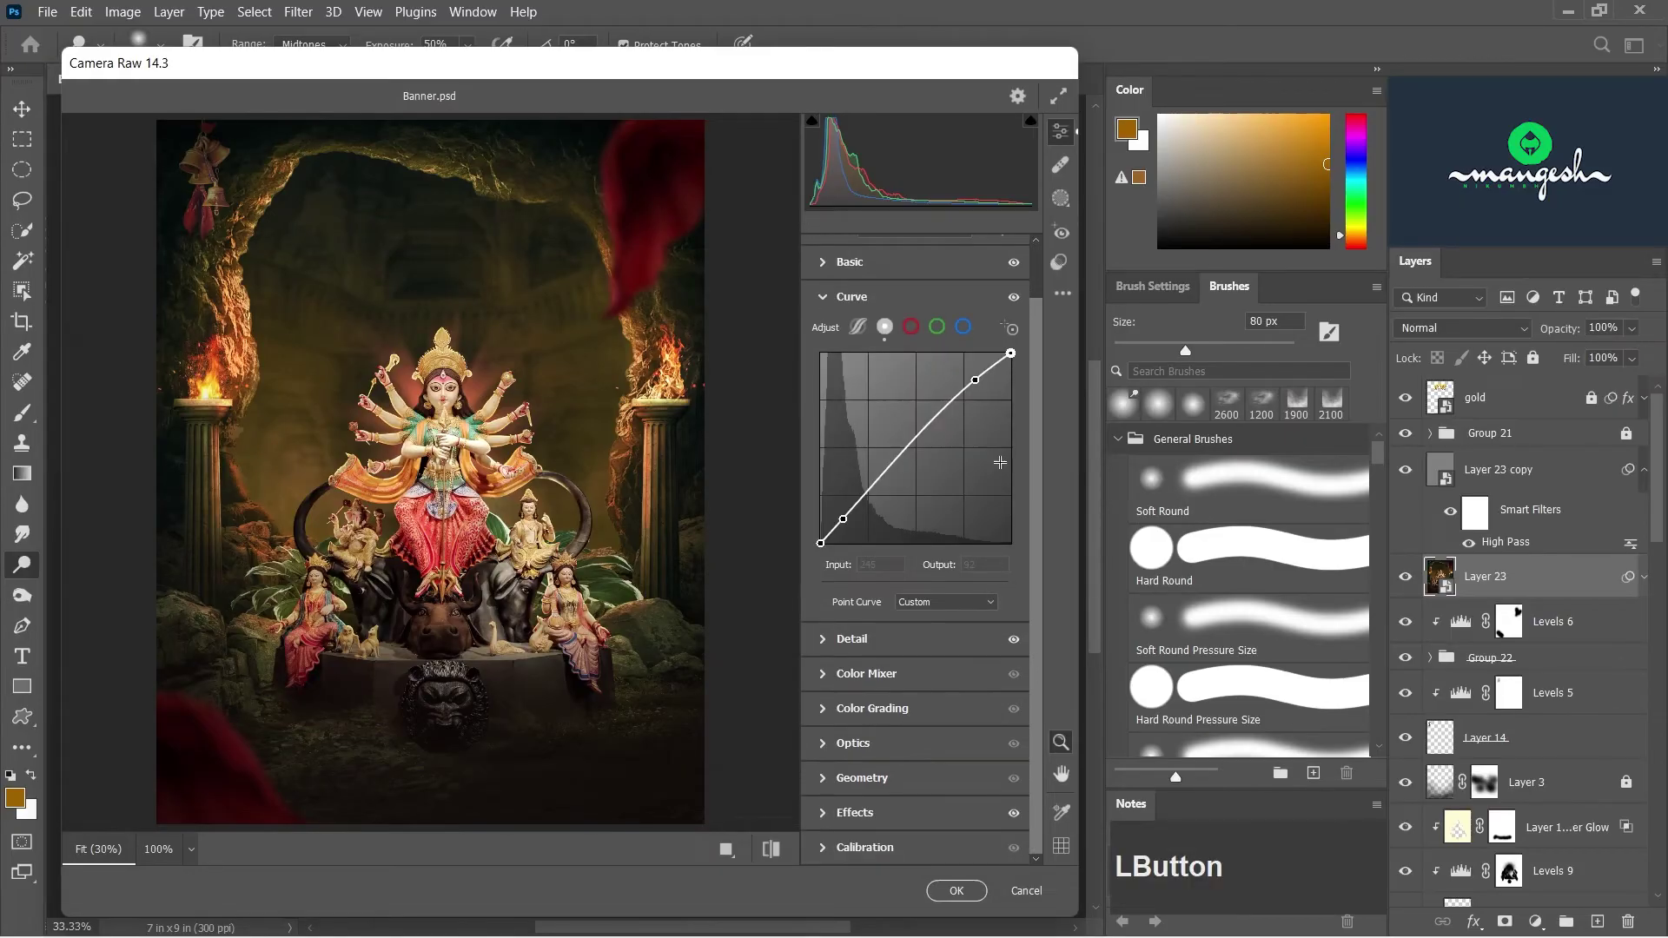
left_click(833, 679)
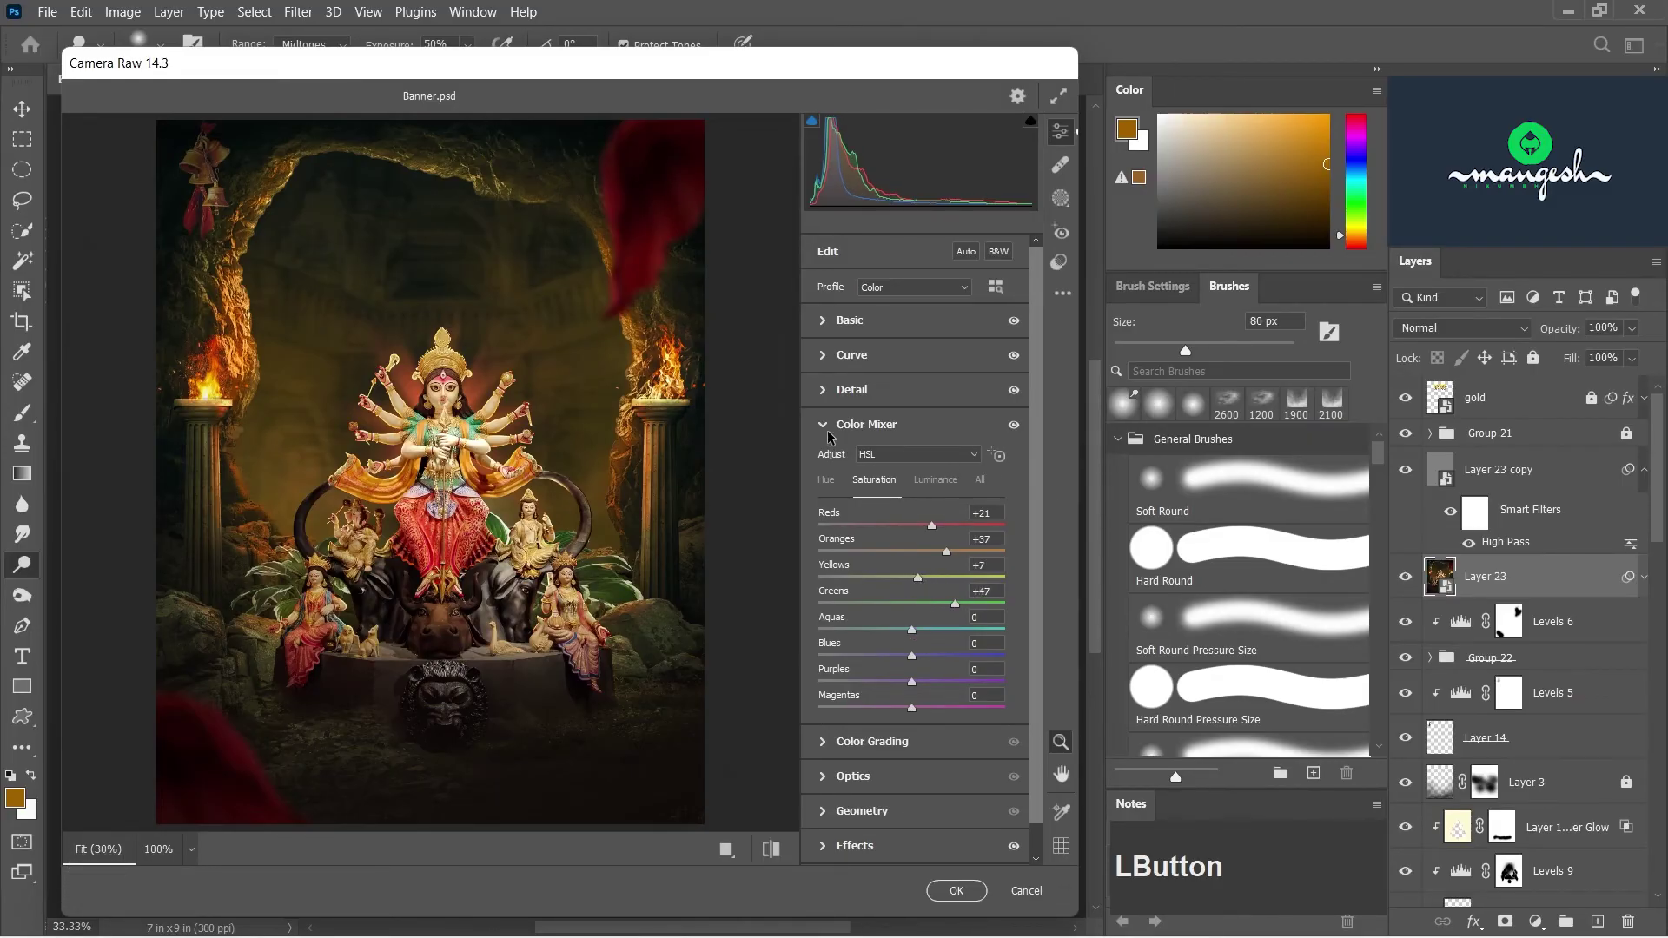
left_click(776, 854)
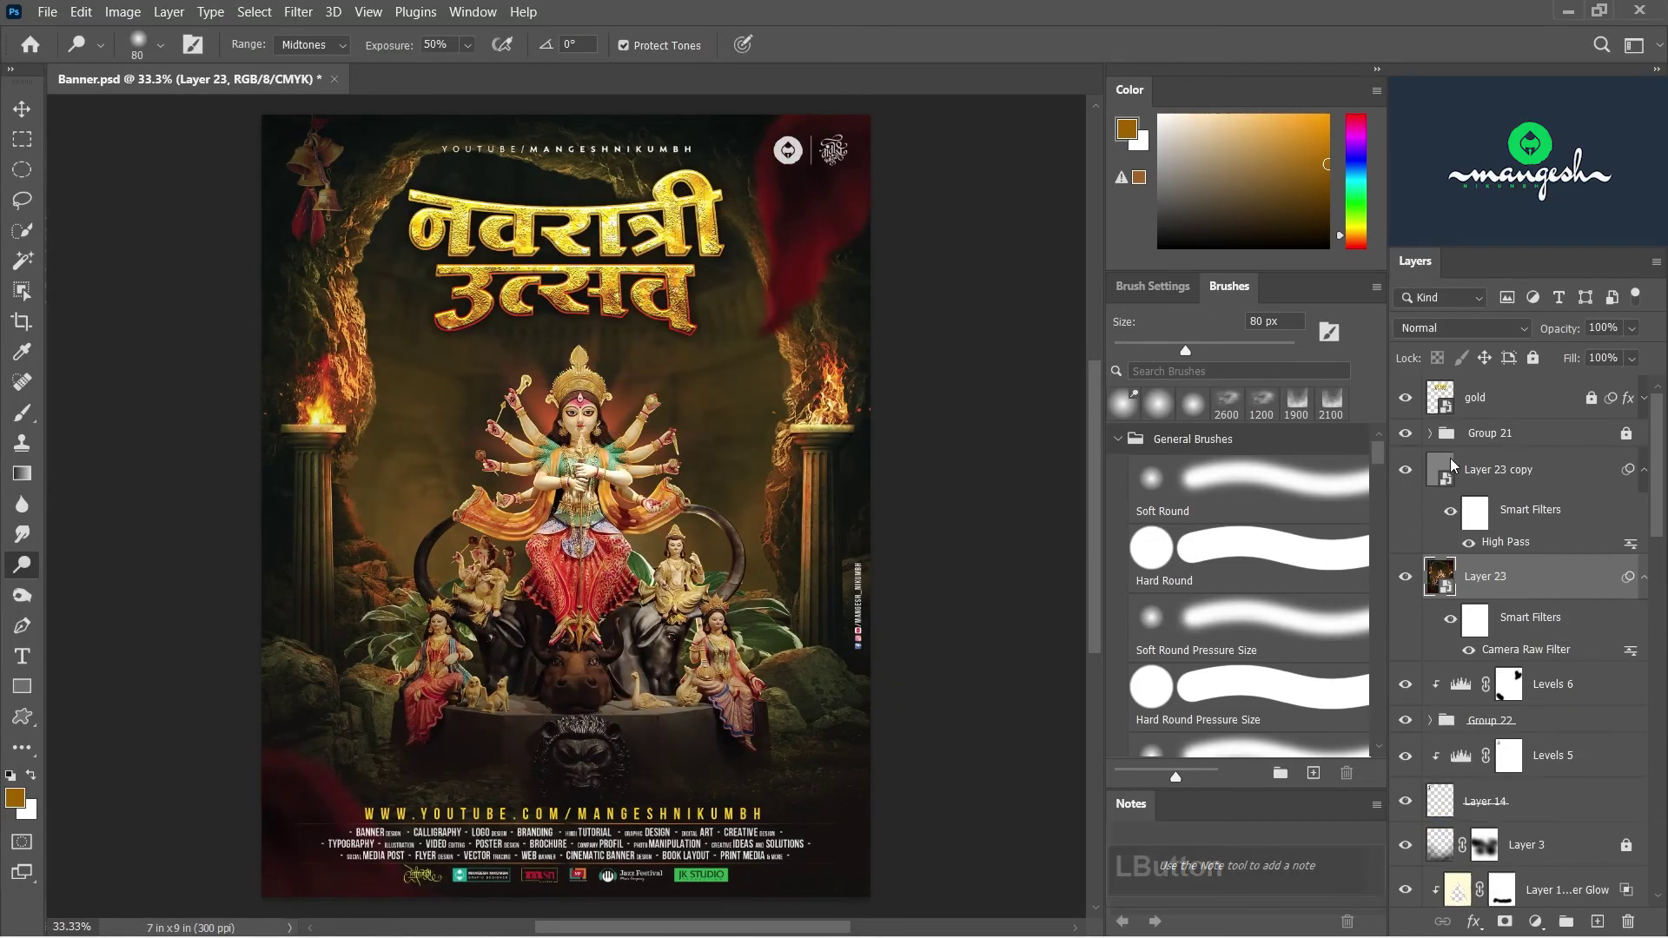
- Place the Soft_Warming color lookup at 27% opacity above the banner and save
left_click(1403, 583)
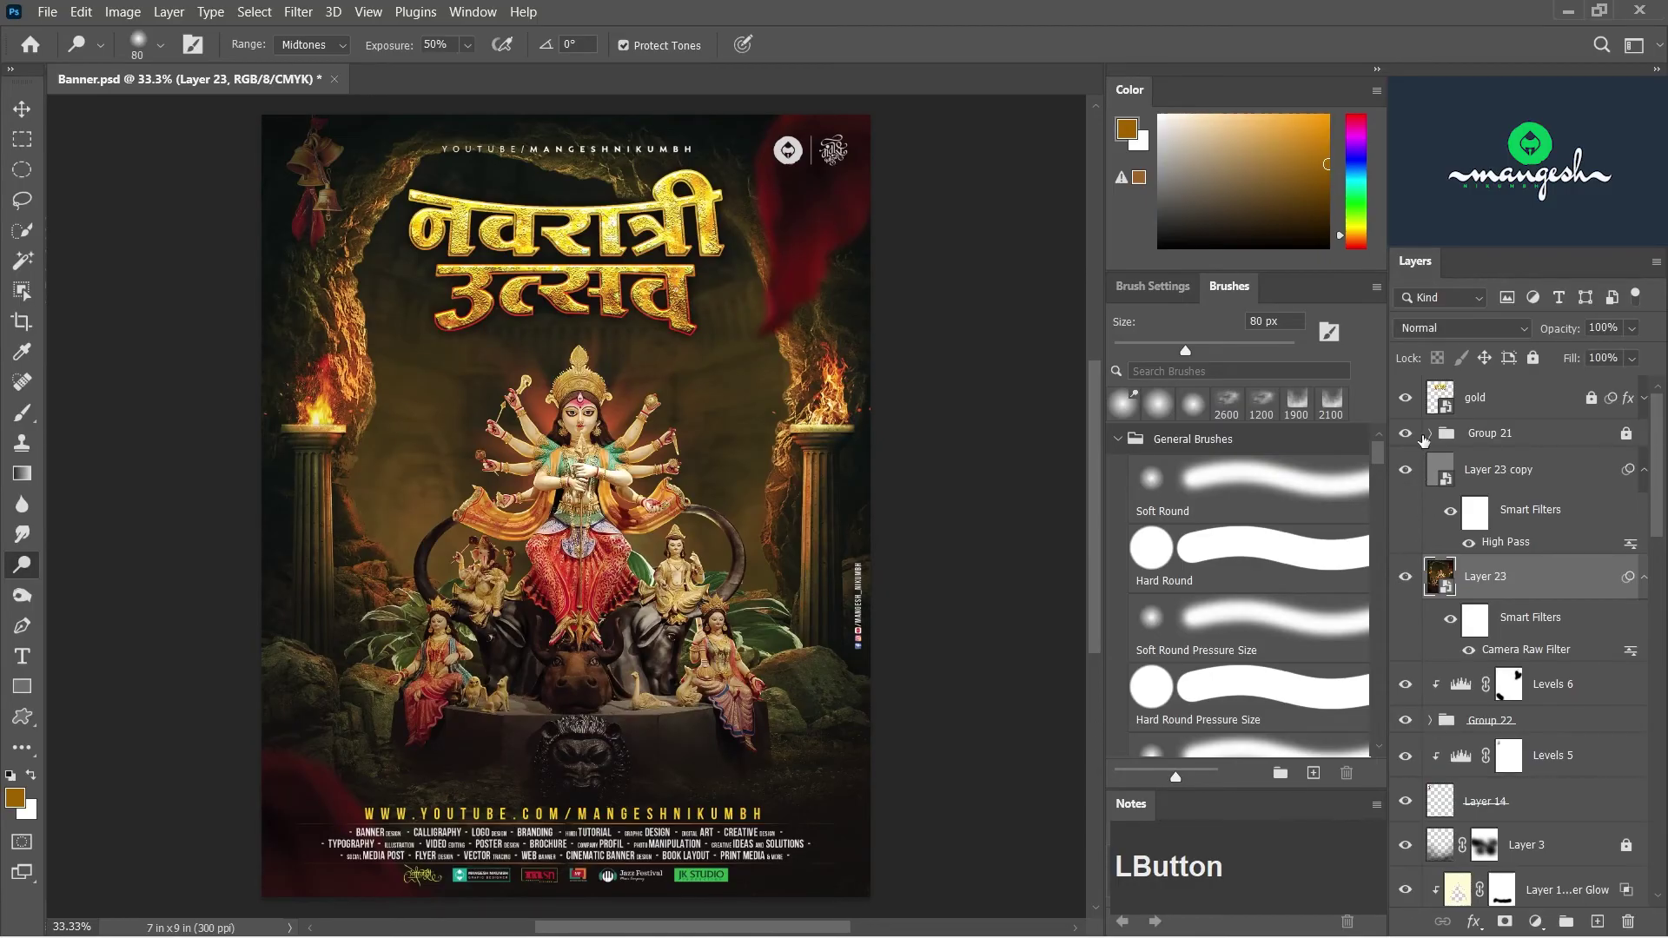
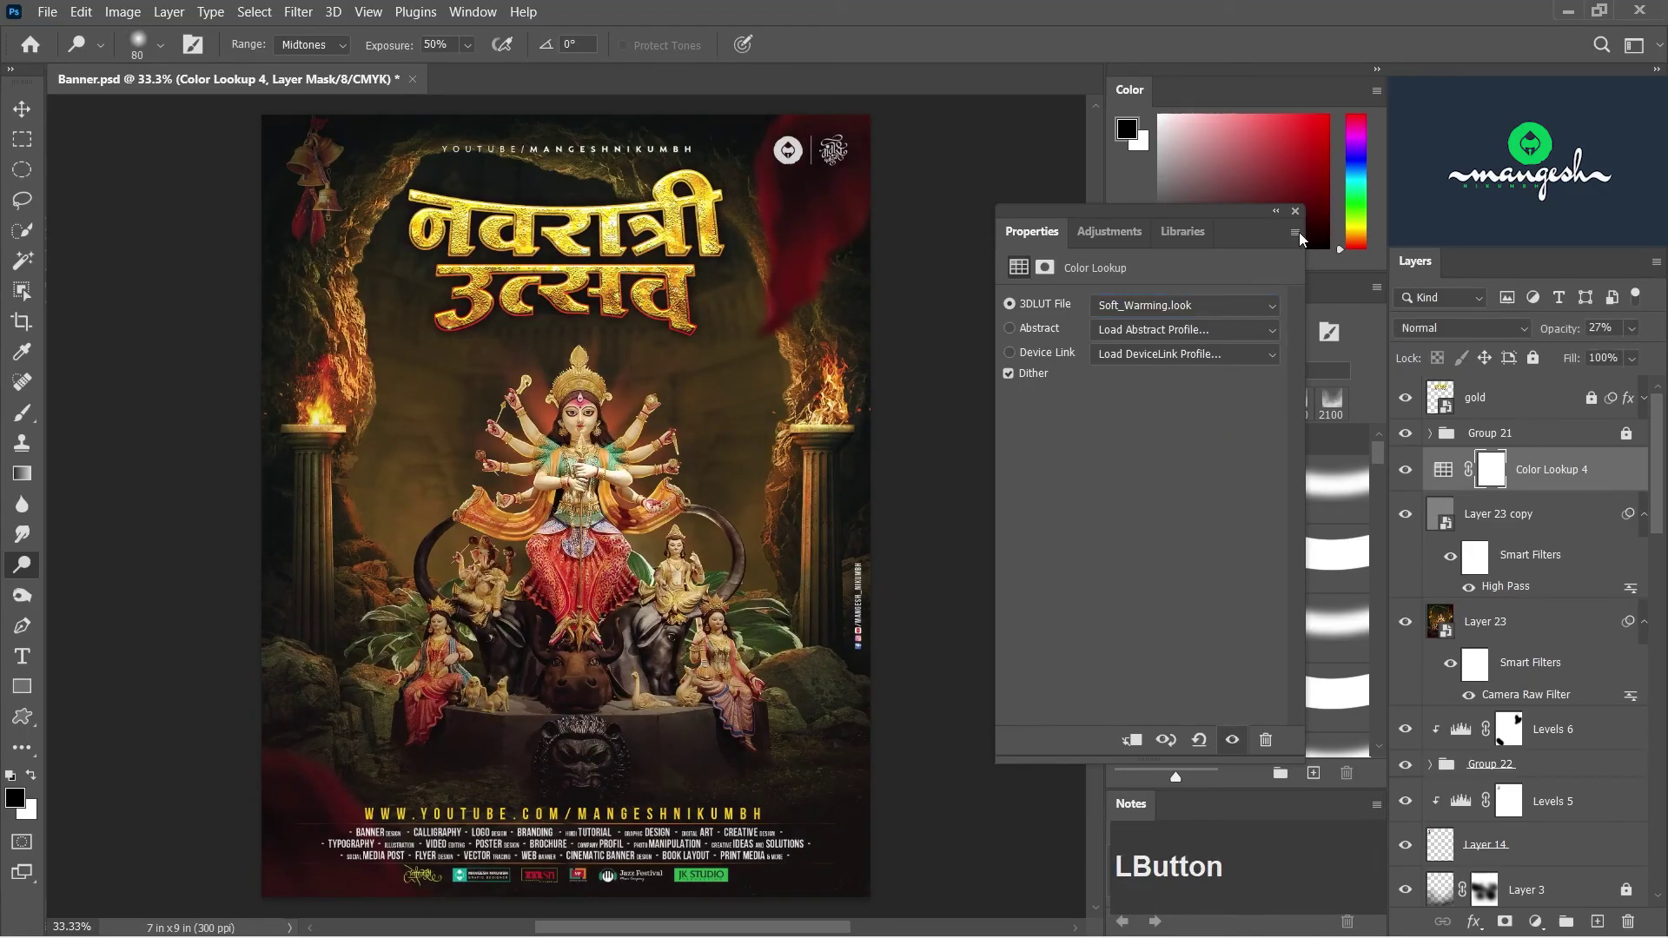
key("ctrl+s")
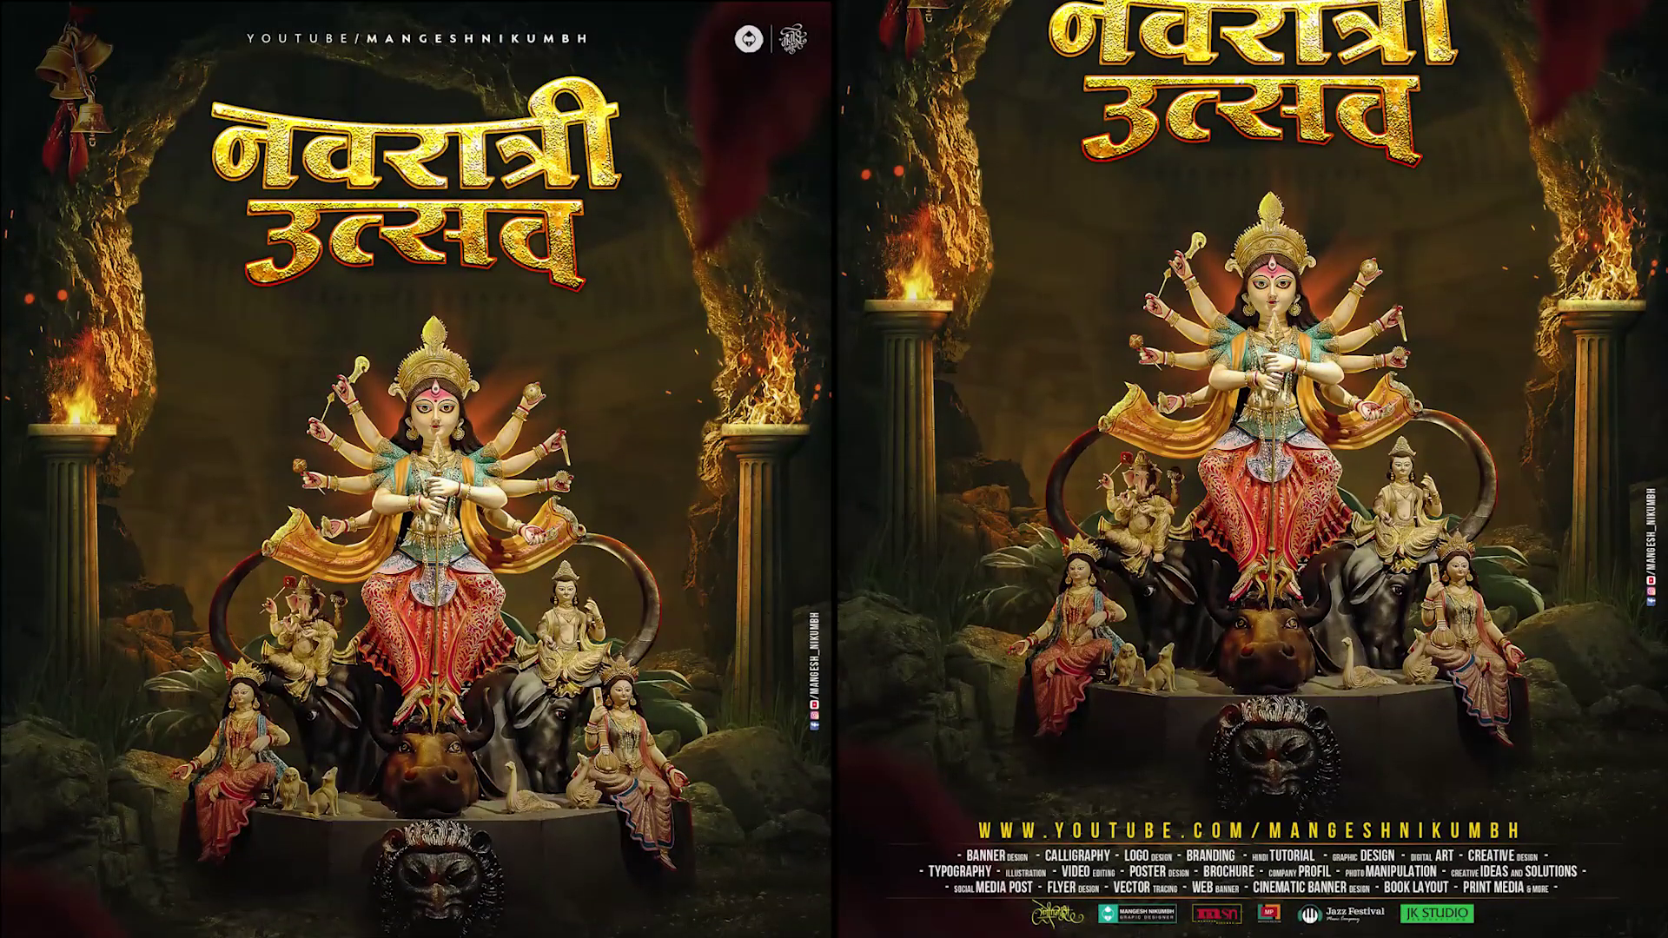